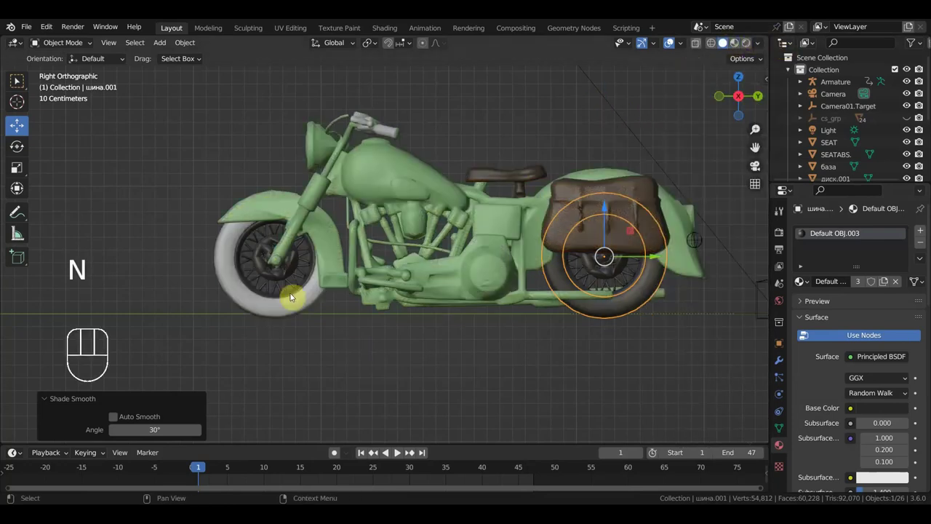
# - Add a new armature (Armature.001) at the 3D cursor beside the rider's feet in the right view
pyautogui.middleClick(438, 304)
pyautogui.press('KP_3')
pyautogui.middleClick(458, 344)
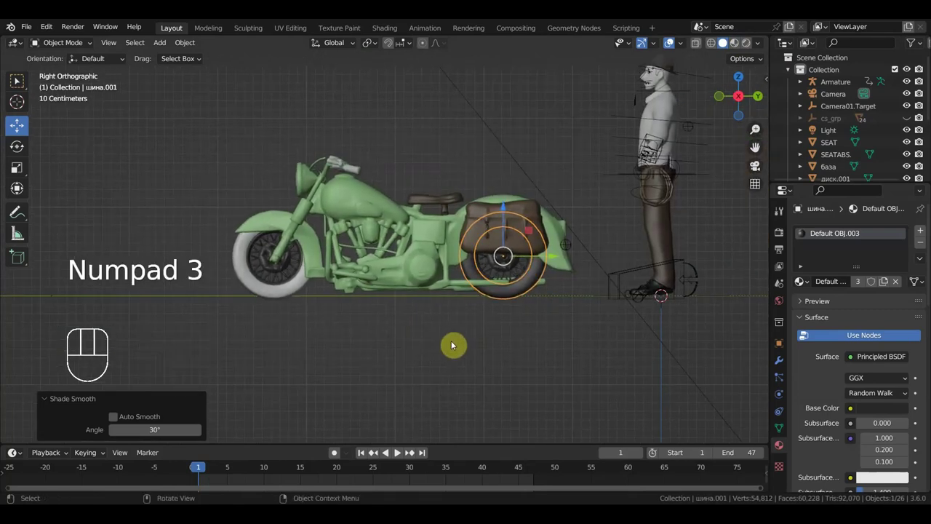
pyautogui.press('shift+a')
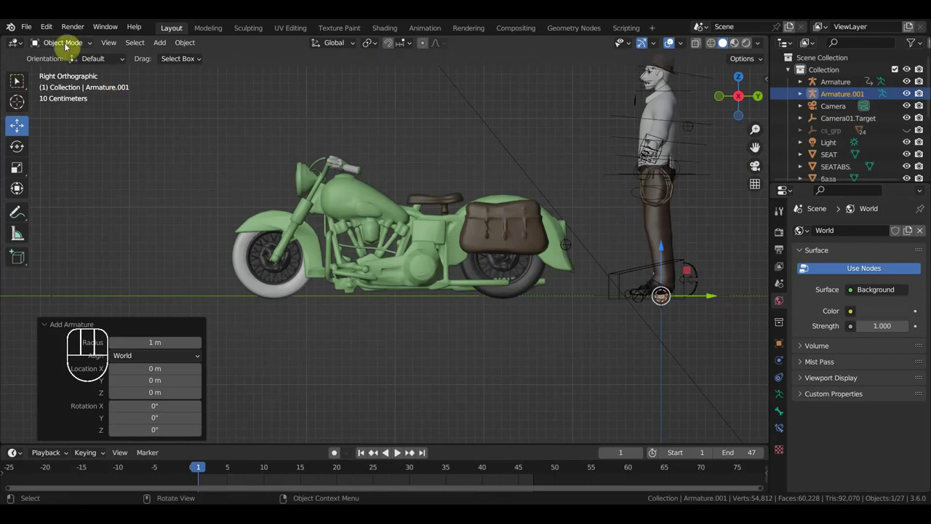
# - Lay the armature's bone horizontally beneath the motorcycle and enable In Front viewport display
pyautogui.moveTo(70, 47); pyautogui.dragTo(74, 77)
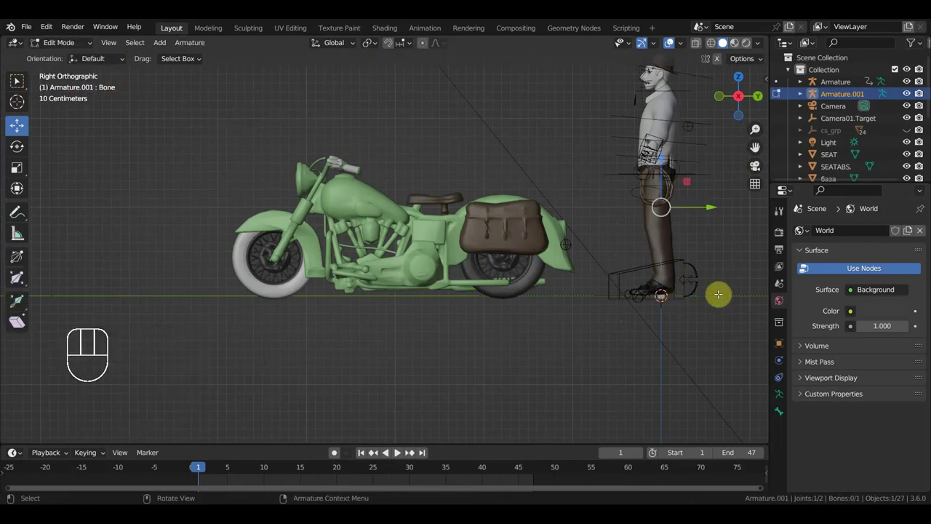
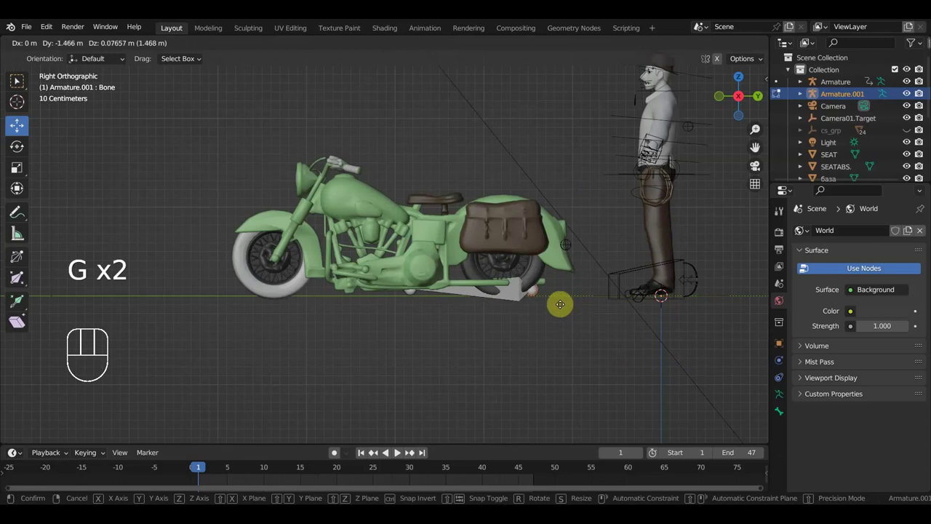
pyautogui.press('g')
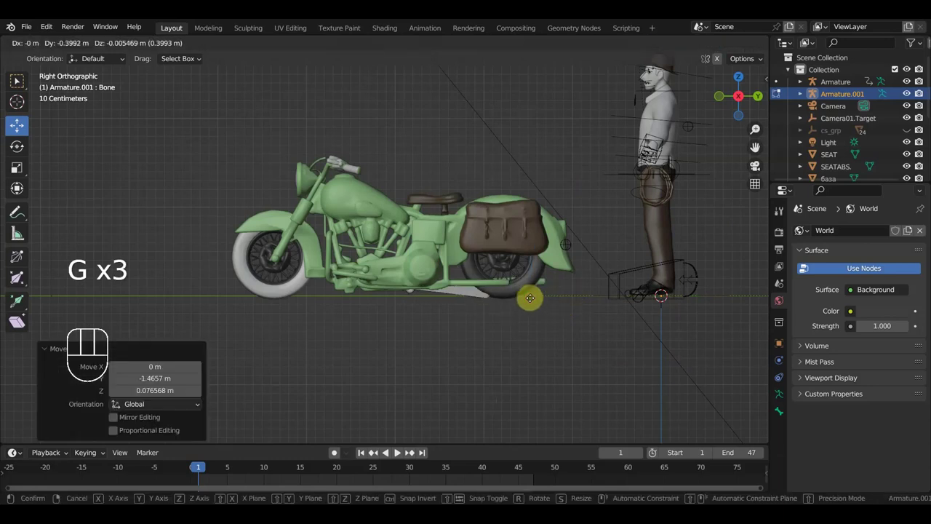
pyautogui.press('g')
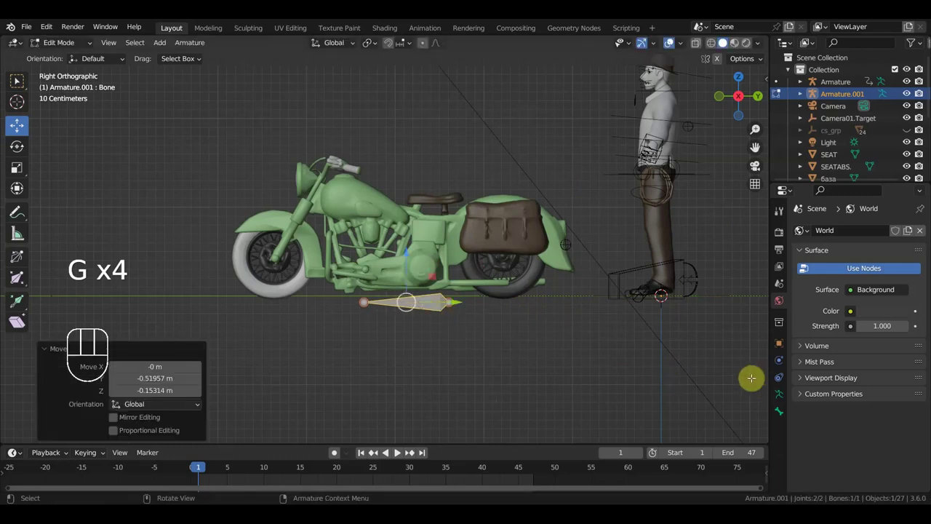
pyautogui.click(786, 393)
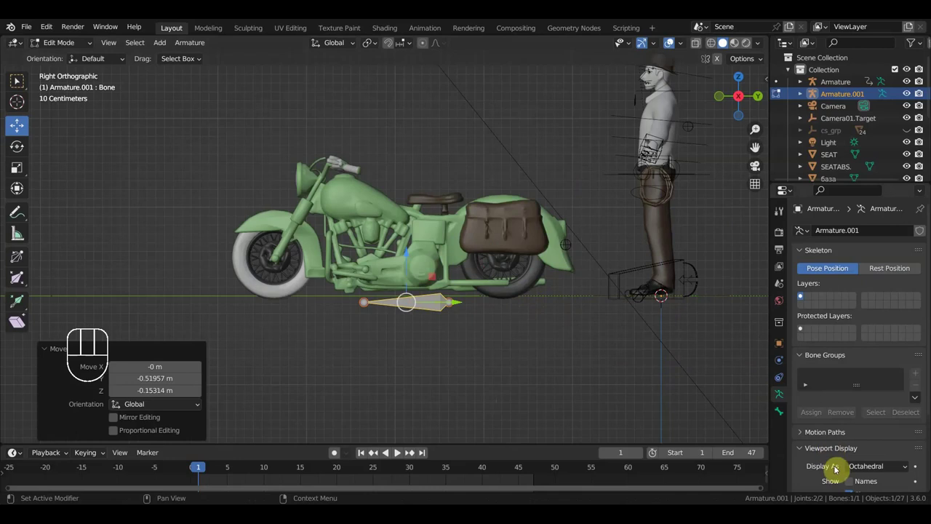
pyautogui.click(855, 458)
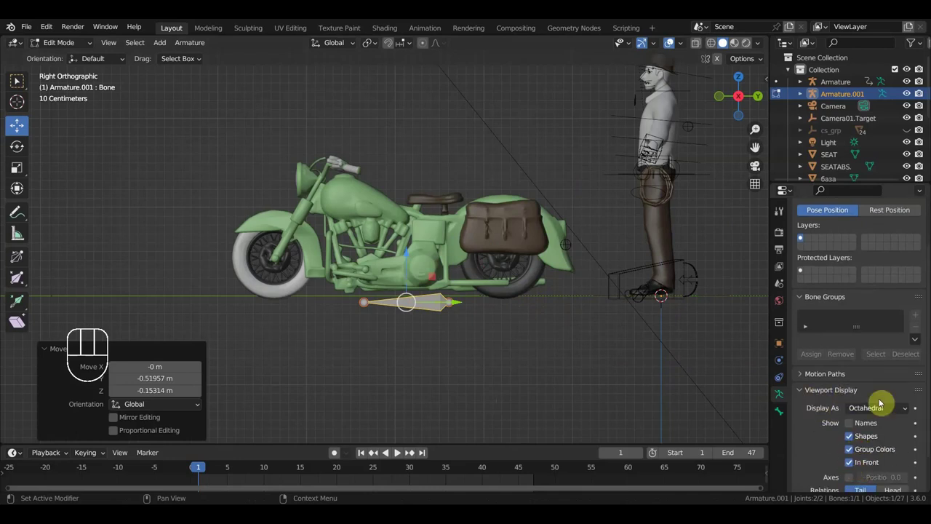
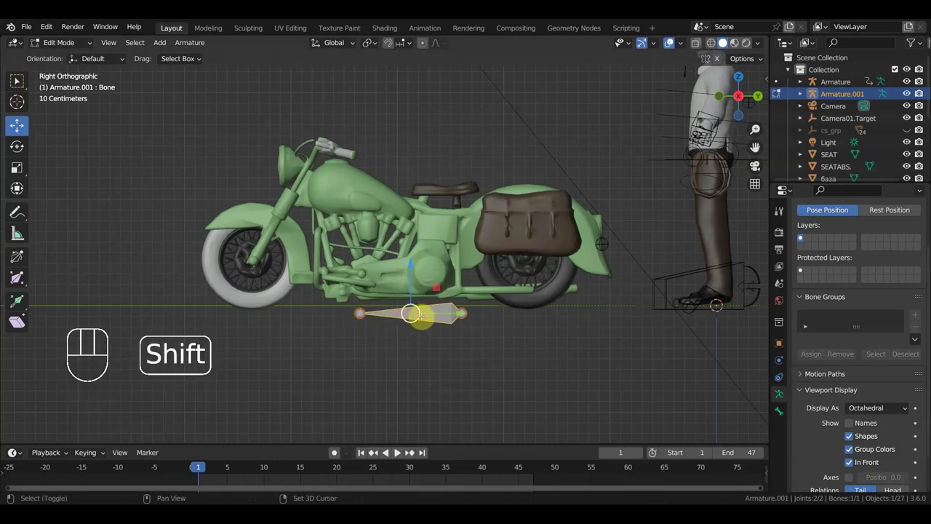
# - Duplicate the bone upward twice, shrinking the top copy and resting it on the seat
pyautogui.press('shift+d')
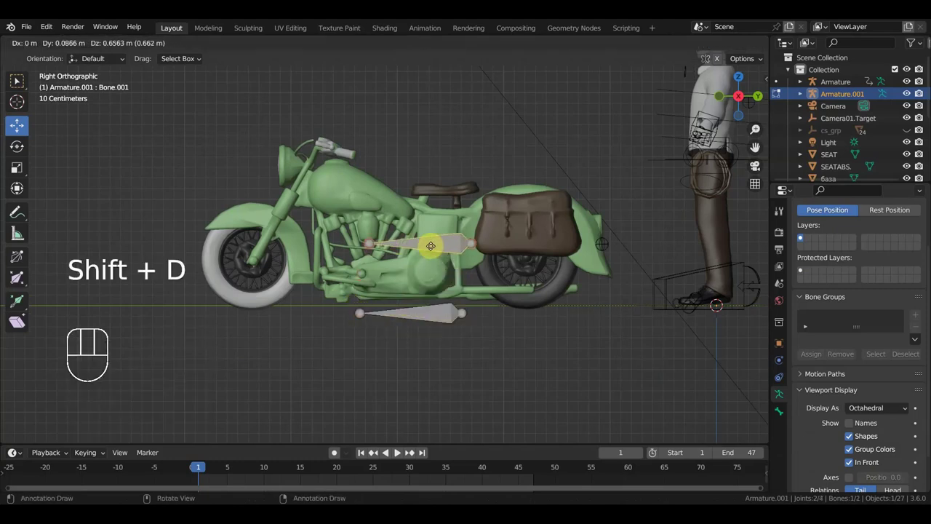
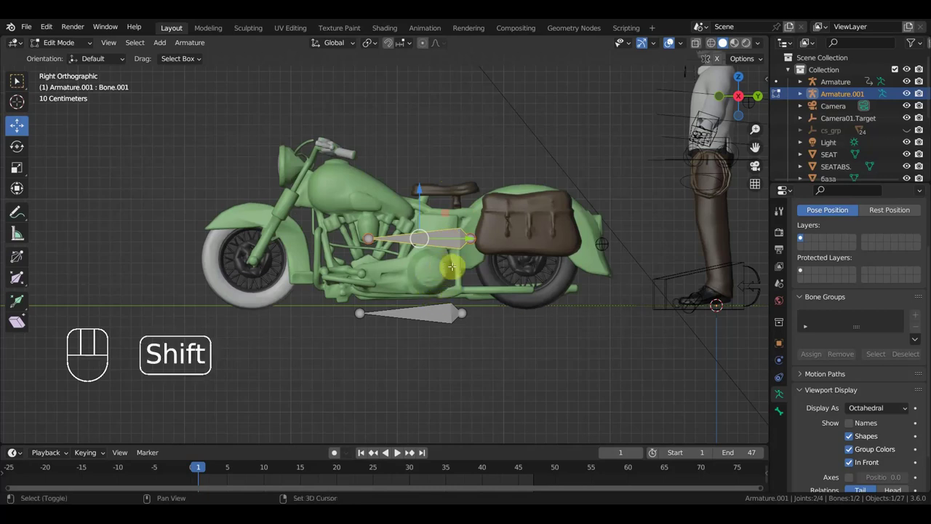
pyautogui.press('shift+d')
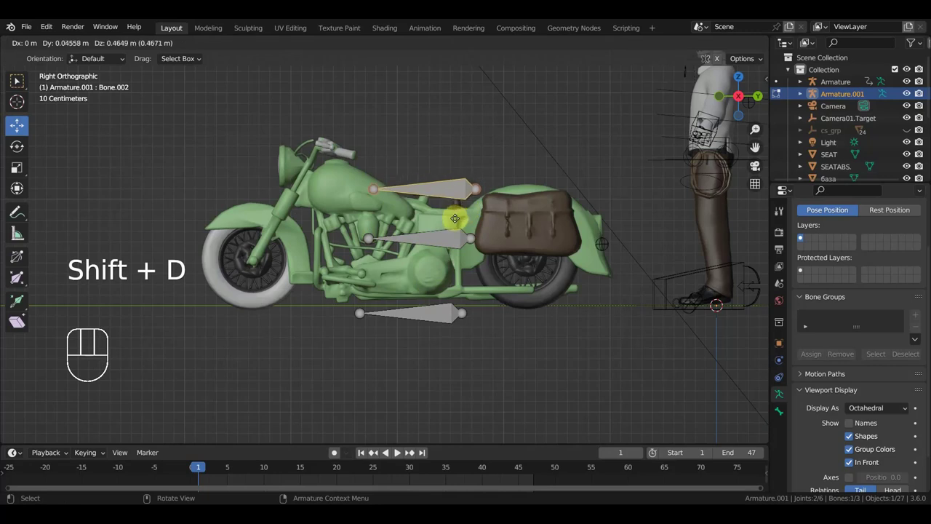
pyautogui.press('s')
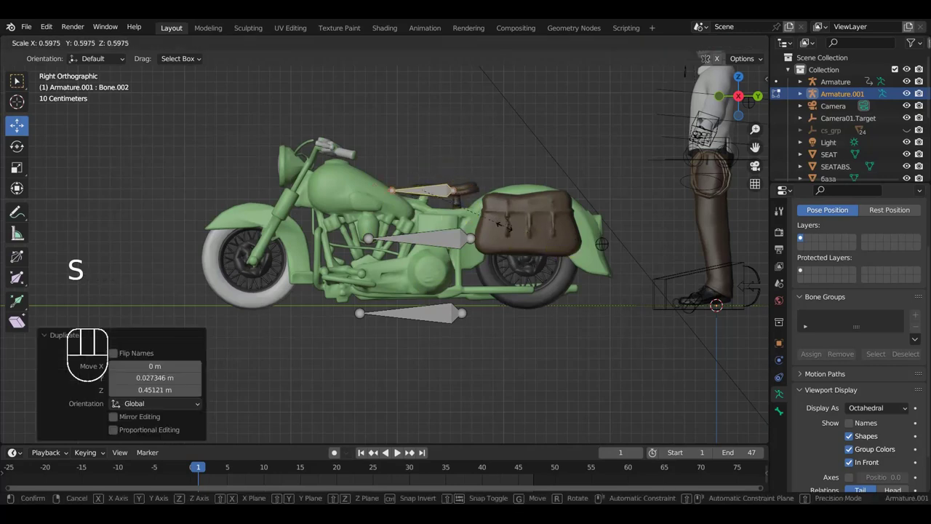
pyautogui.press('g')
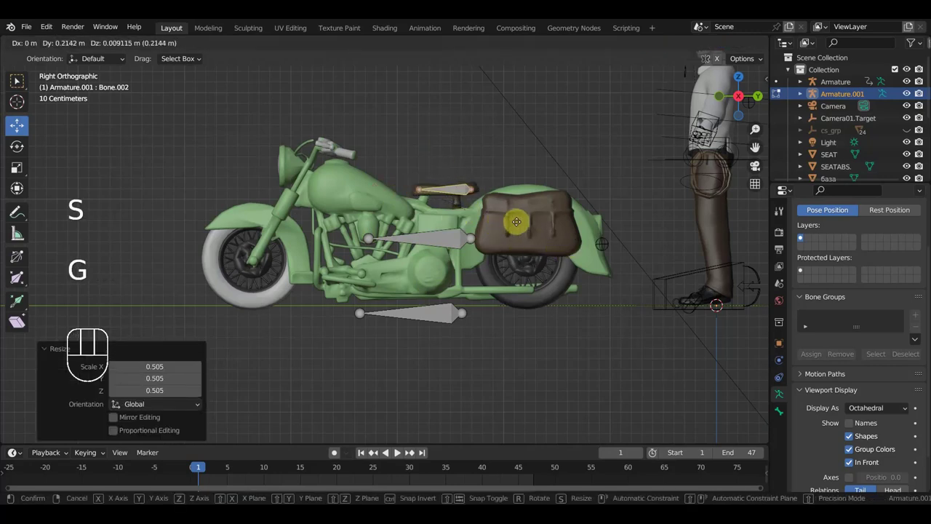
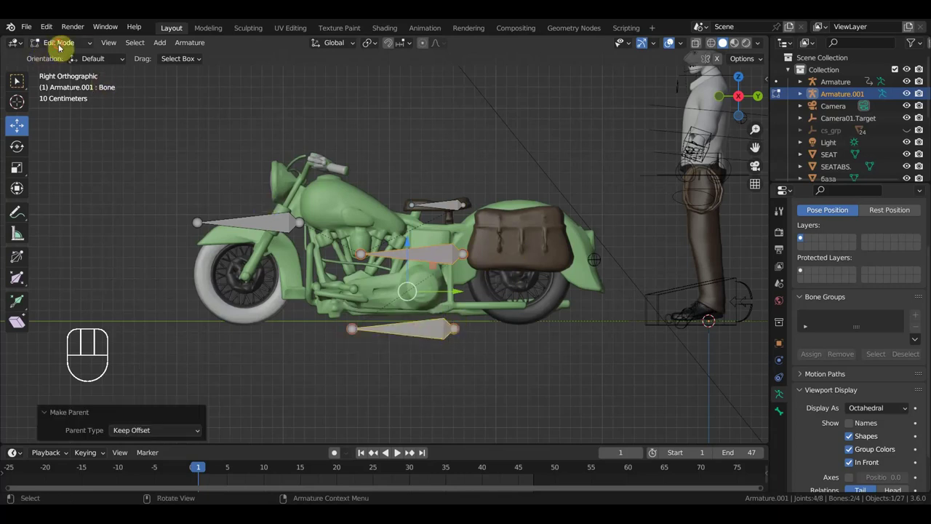
# - Parent the handlebar object руль to Bone.003 of Armature.001 in Pose Mode, undoing a misstep
pyautogui.moveTo(64, 48); pyautogui.dragTo(207, 167)
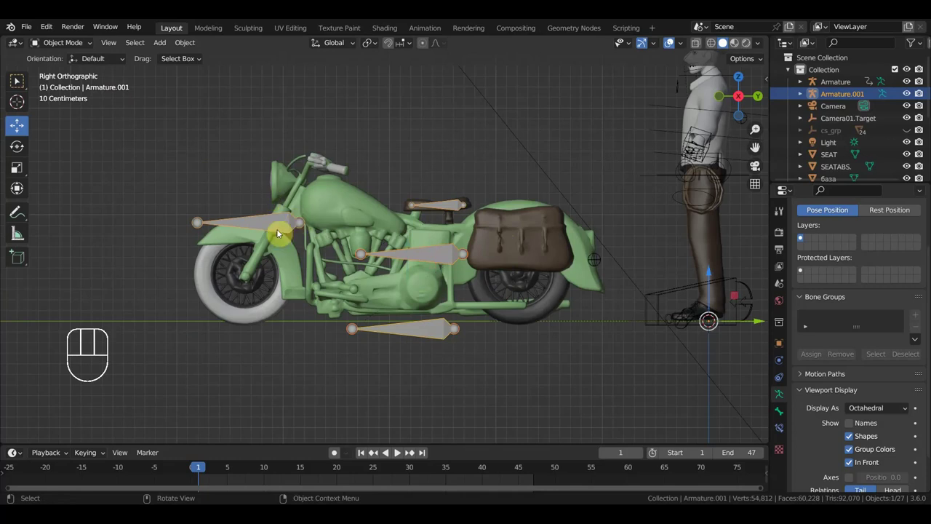
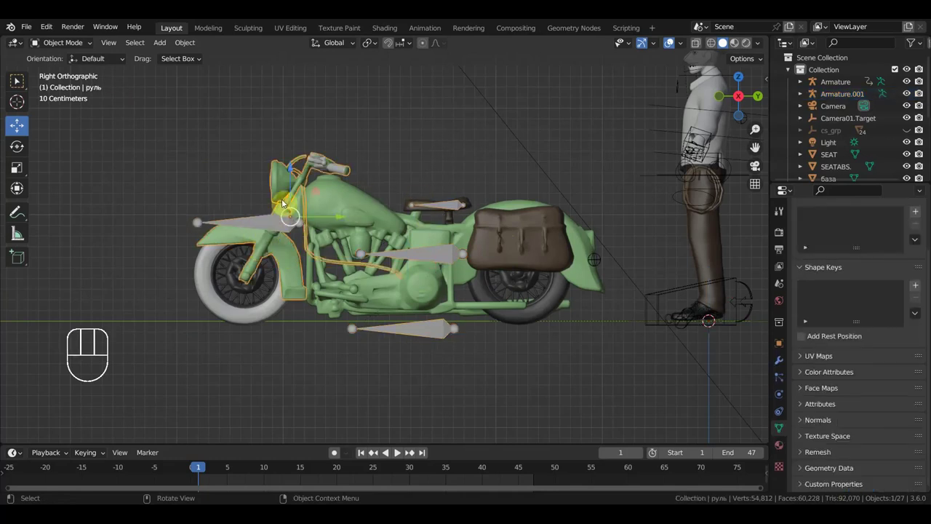
pyautogui.click(265, 224)
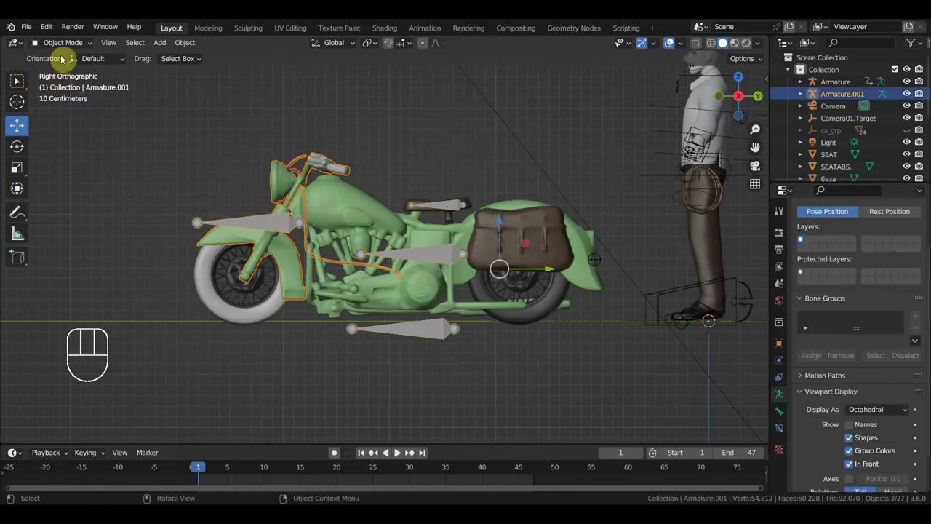
pyautogui.moveTo(71, 47); pyautogui.dragTo(254, 221)
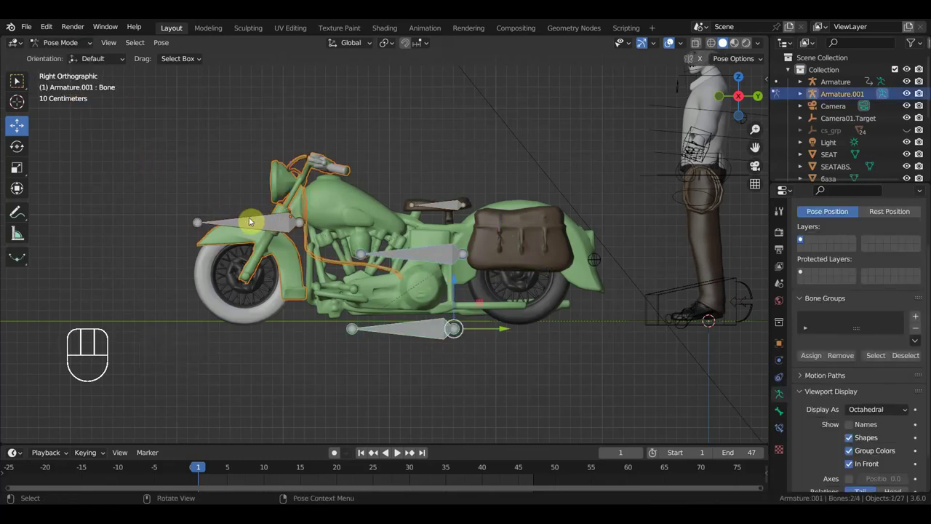
pyautogui.click(257, 225)
pyautogui.press('ctrl+p')
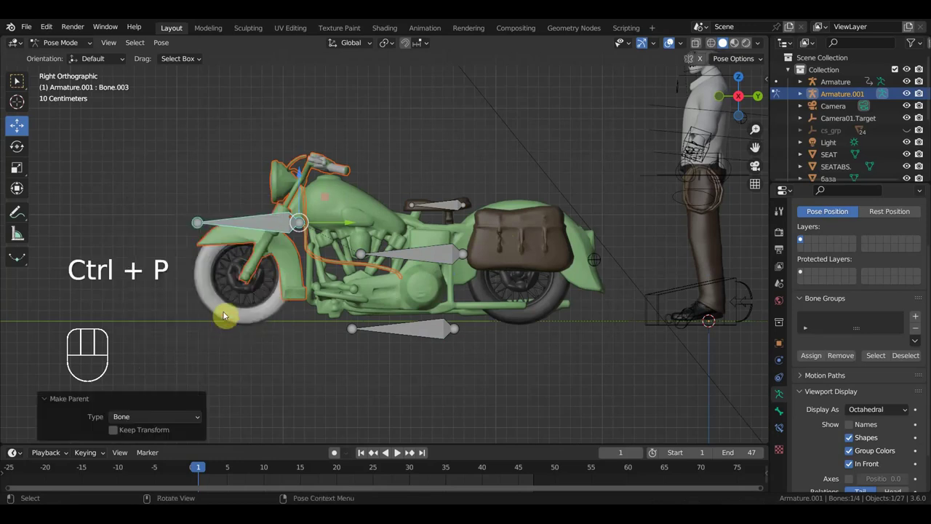
pyautogui.moveTo(362, 224); pyautogui.dragTo(368, 226)
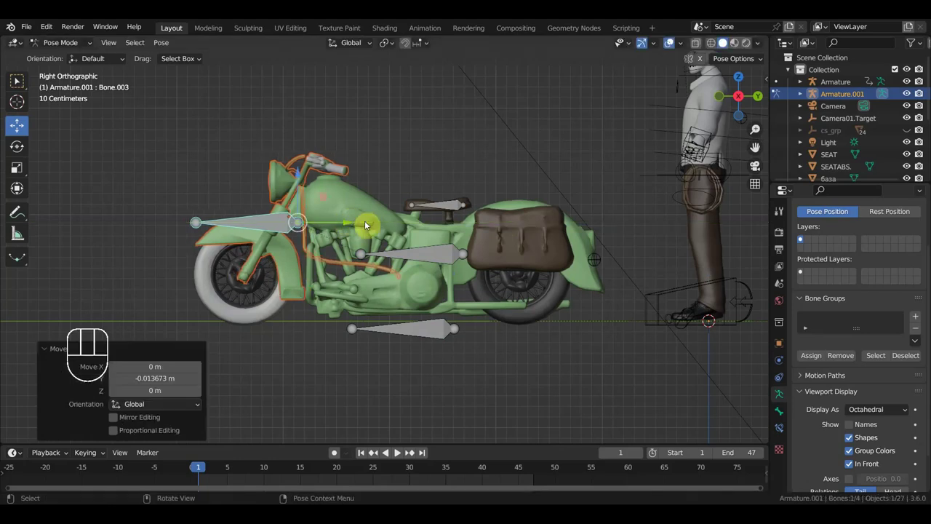
pyautogui.press('ctrl+z')
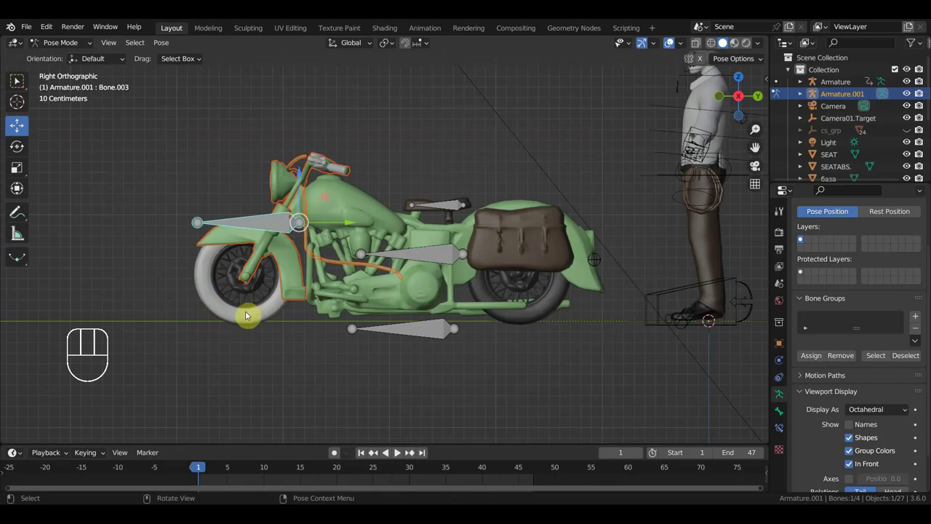
# - Join the rear tyre, disc and rim pieces into a single wheel object
pyautogui.moveTo(72, 45); pyautogui.dragTo(207, 235)
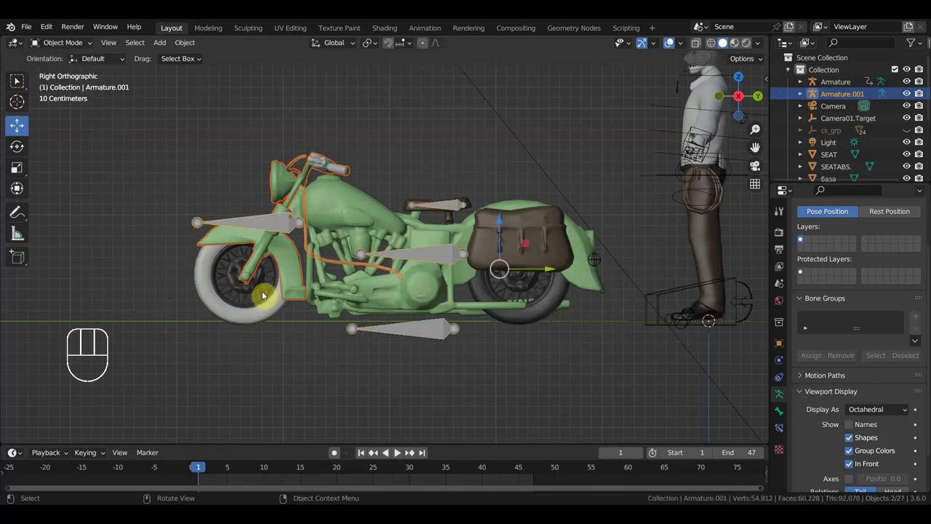
pyautogui.click(279, 308)
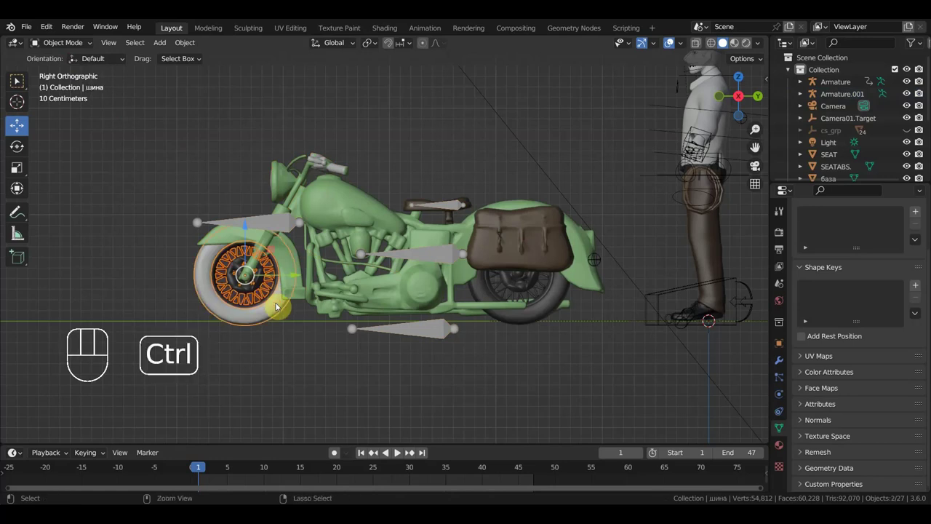
pyautogui.press('ctrl+j')
pyautogui.click(568, 292)
pyautogui.click(549, 287)
pyautogui.click(552, 296)
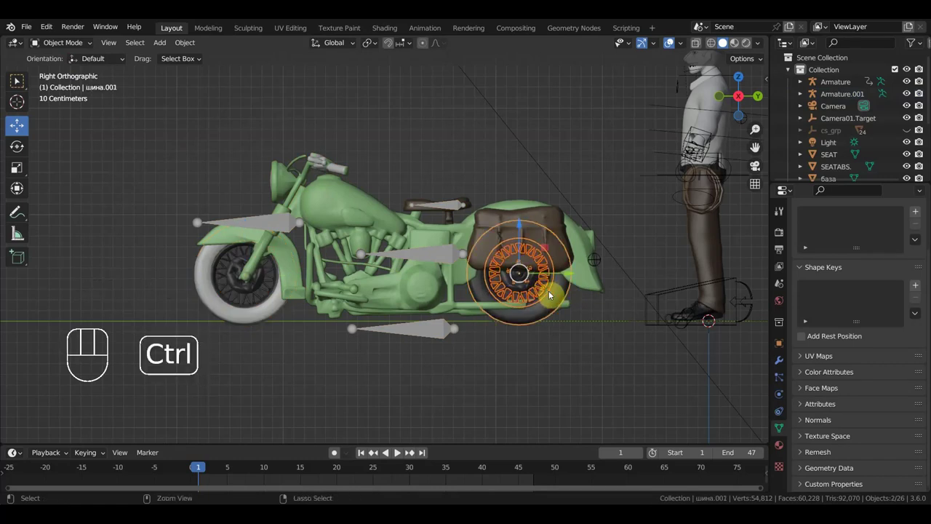
pyautogui.press('ctrl+j')
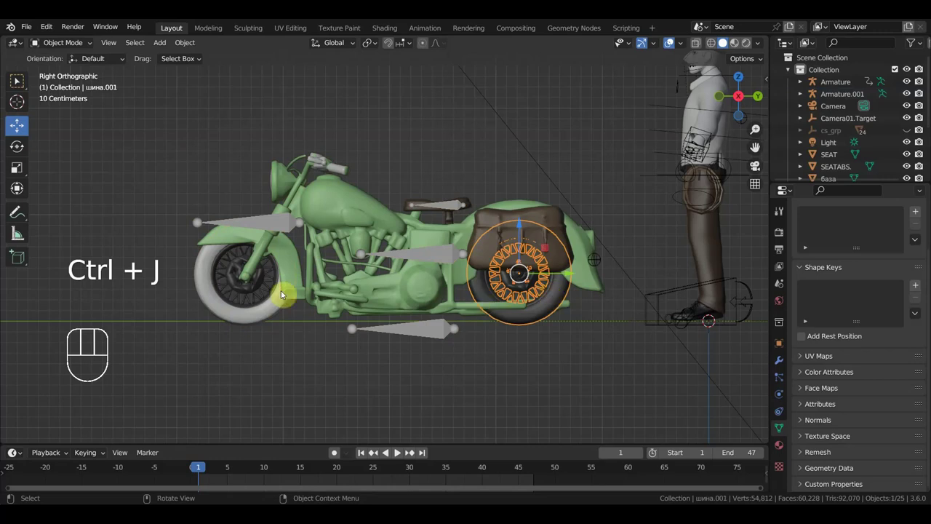
# - Parent the joined rear wheel to a bone of Armature.001 in Pose Mode
pyautogui.click(279, 307)
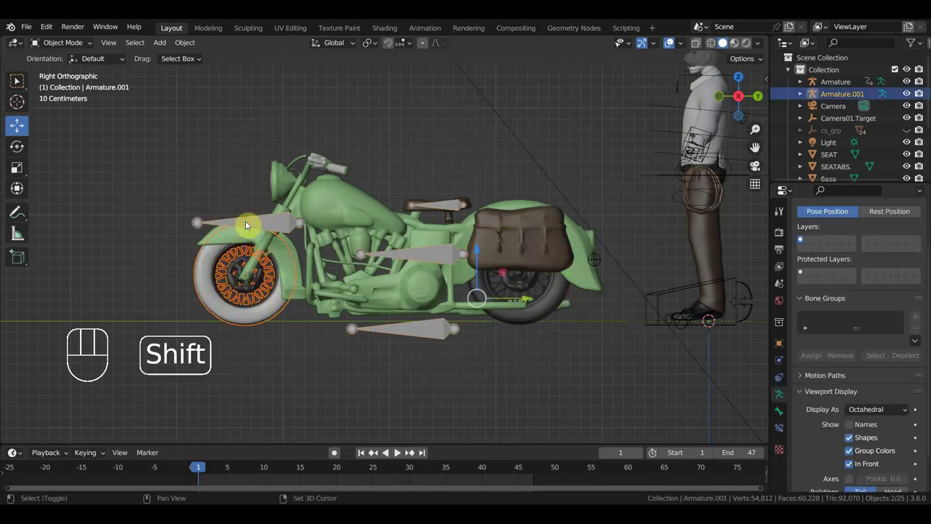
pyautogui.moveTo(66, 45); pyautogui.dragTo(230, 190)
pyautogui.moveTo(275, 238); pyautogui.dragTo(312, 253)
pyautogui.press('ctrl+p')
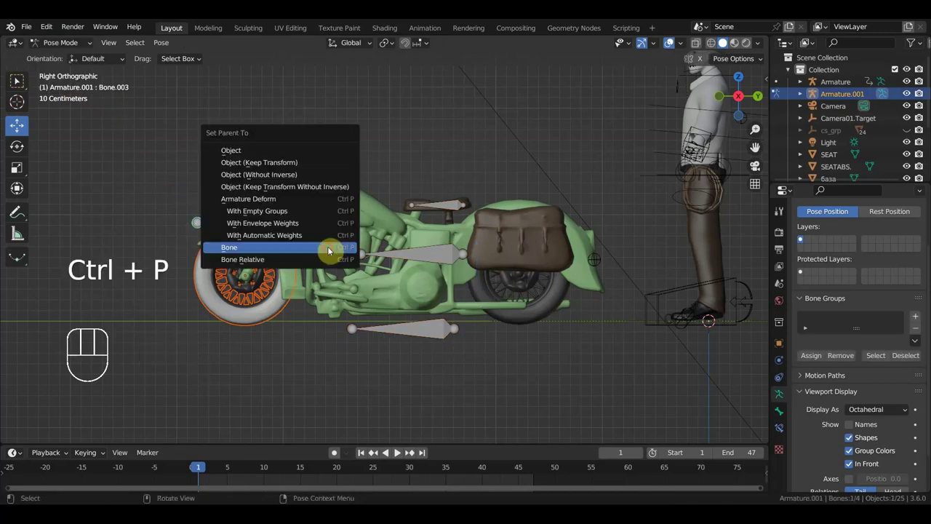
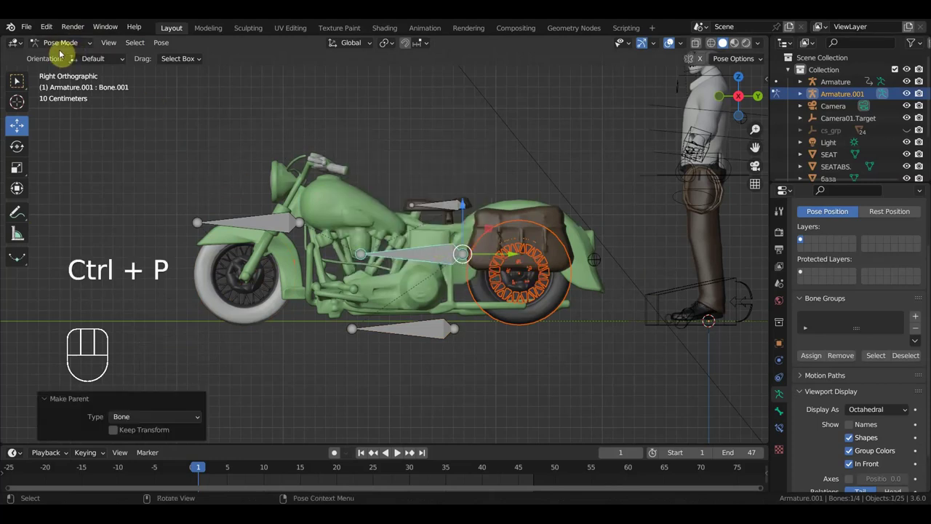
# - Test parenting on the saddlebag-side bone and base bone, undoing each trial, and check the base bone moves the bike
pyautogui.moveTo(69, 48); pyautogui.dragTo(211, 130)
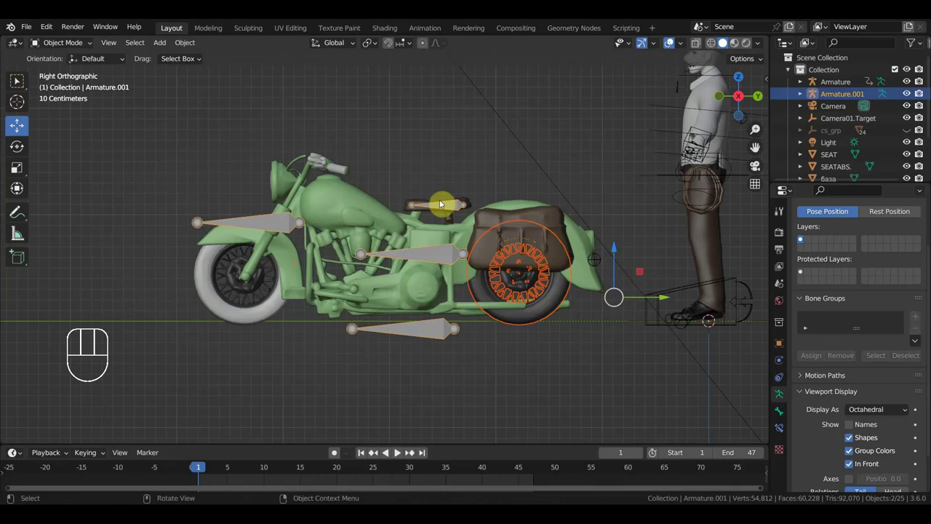
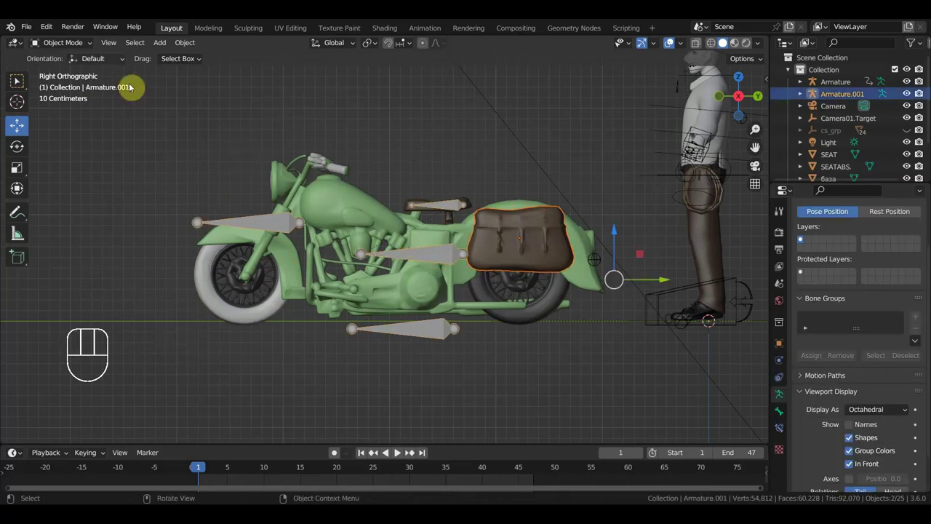
pyautogui.moveTo(80, 46); pyautogui.dragTo(251, 183)
pyautogui.click(431, 256)
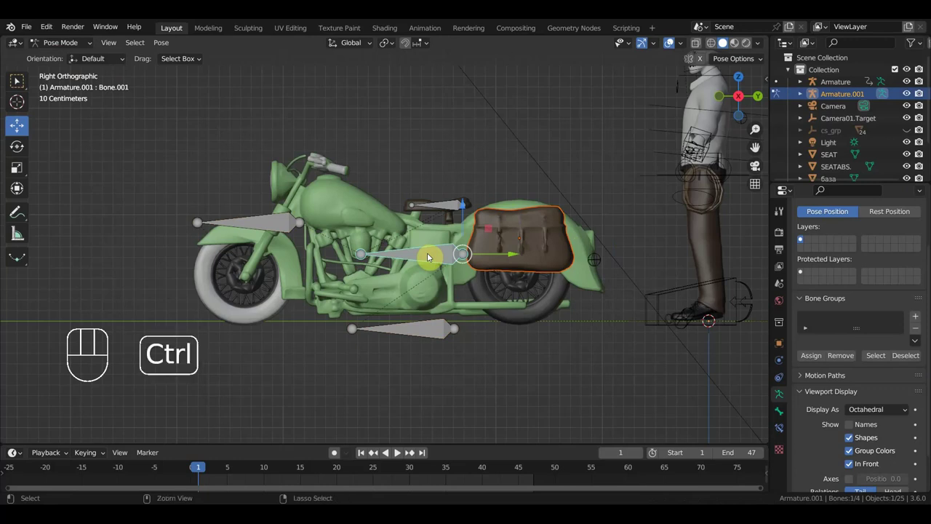
pyautogui.press('ctrl+p')
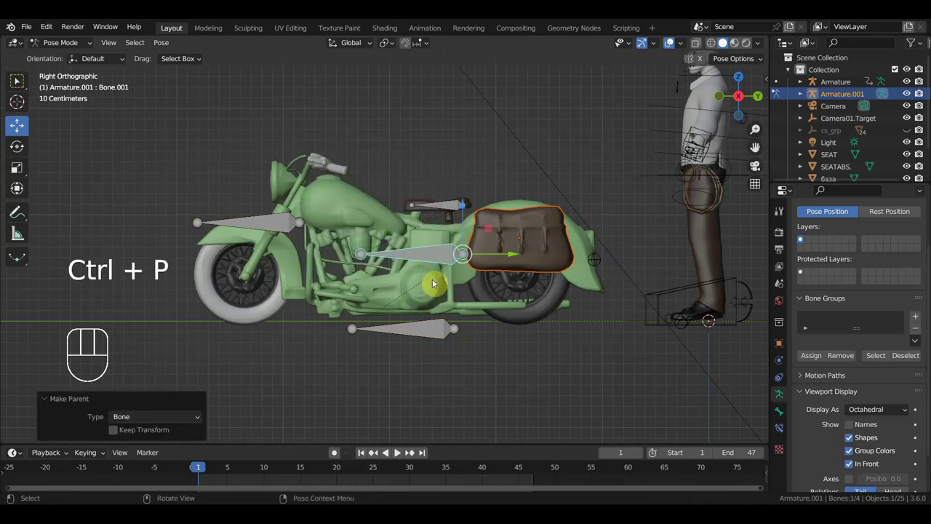
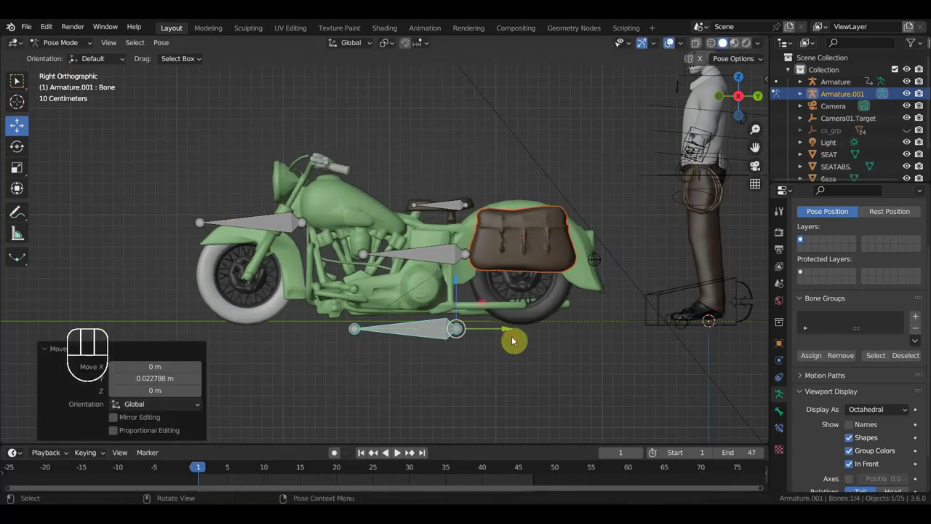
pyautogui.press('ctrl+z')
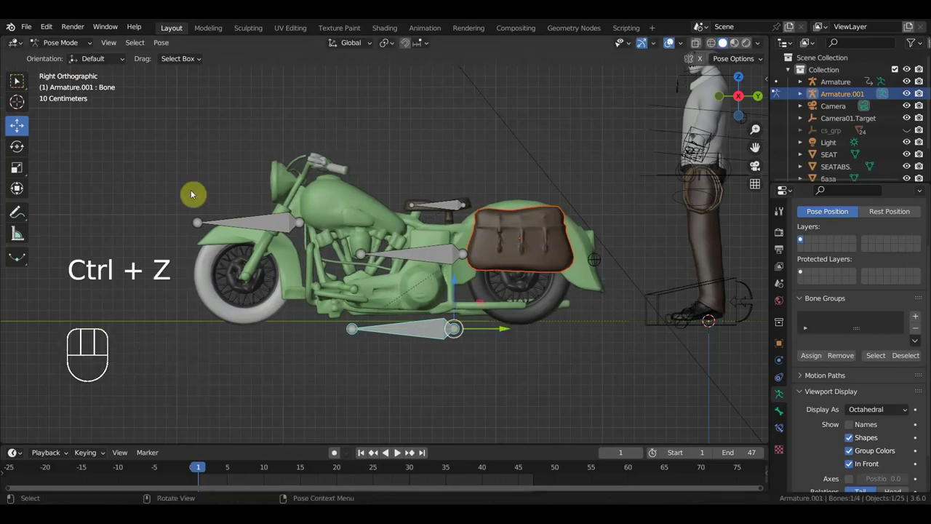
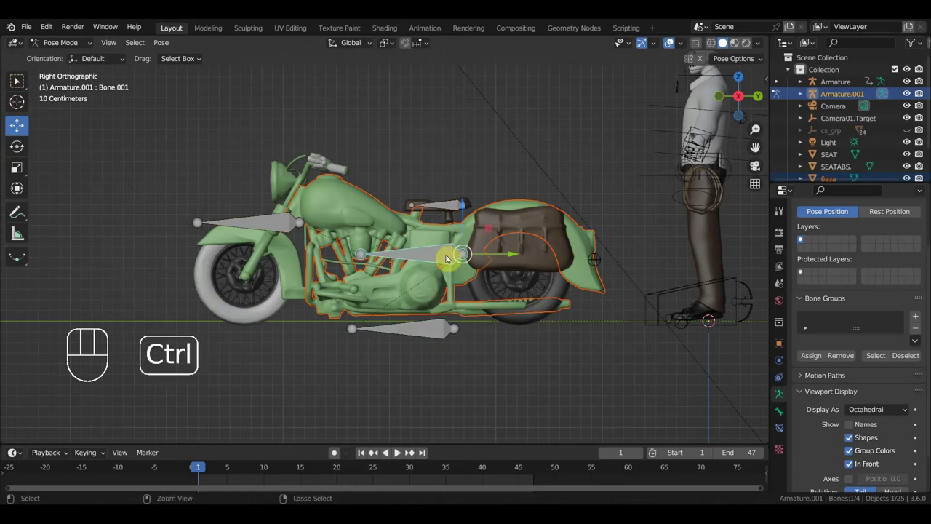
pyautogui.press('ctrl+p')
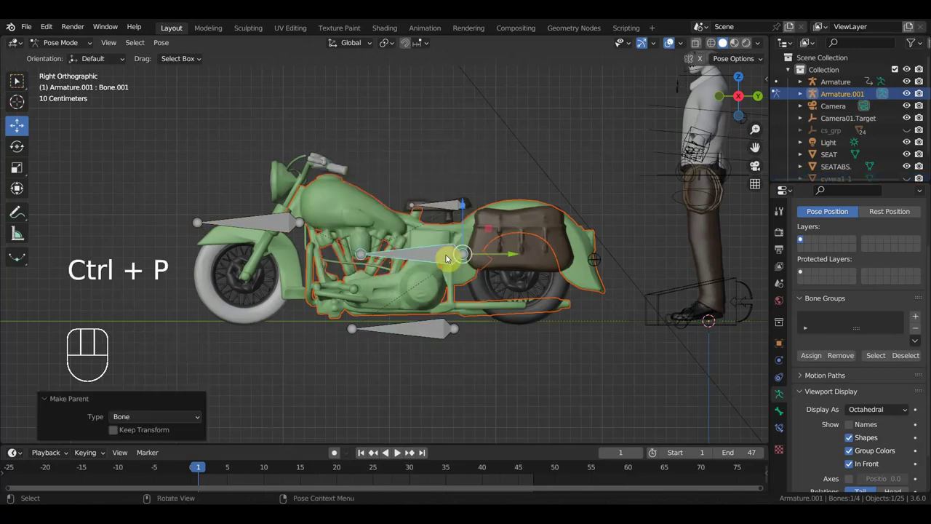
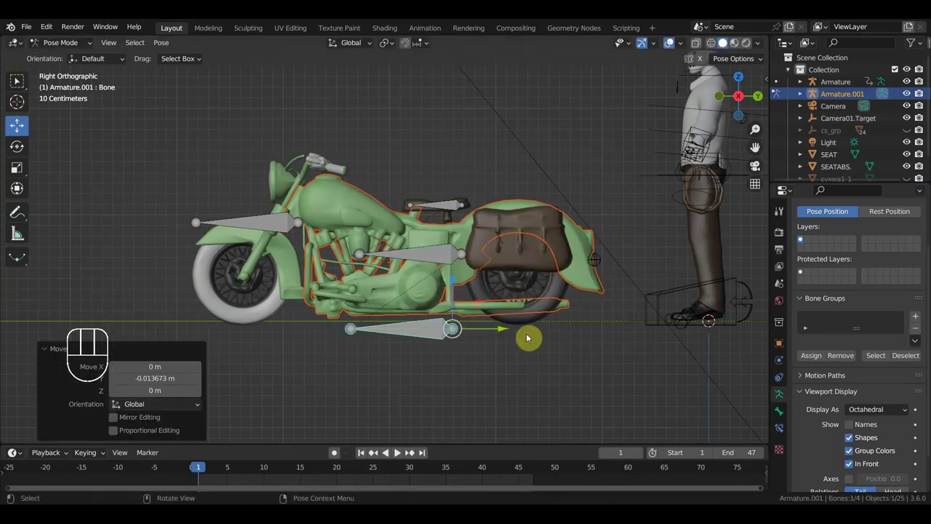
pyautogui.press('ctrl+z')
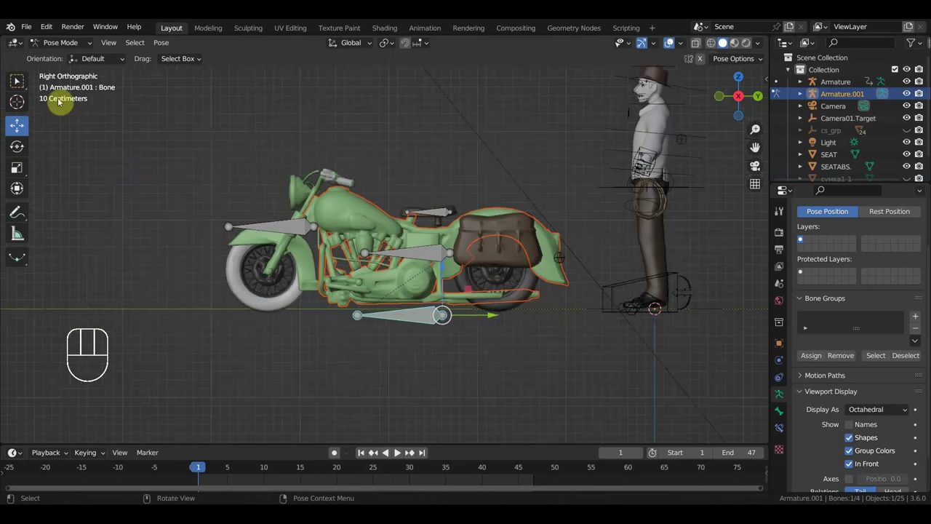
# - Make the rider's Armature the active object in Object Mode
pyautogui.moveTo(66, 44); pyautogui.dragTo(84, 61)
pyautogui.click(692, 192)
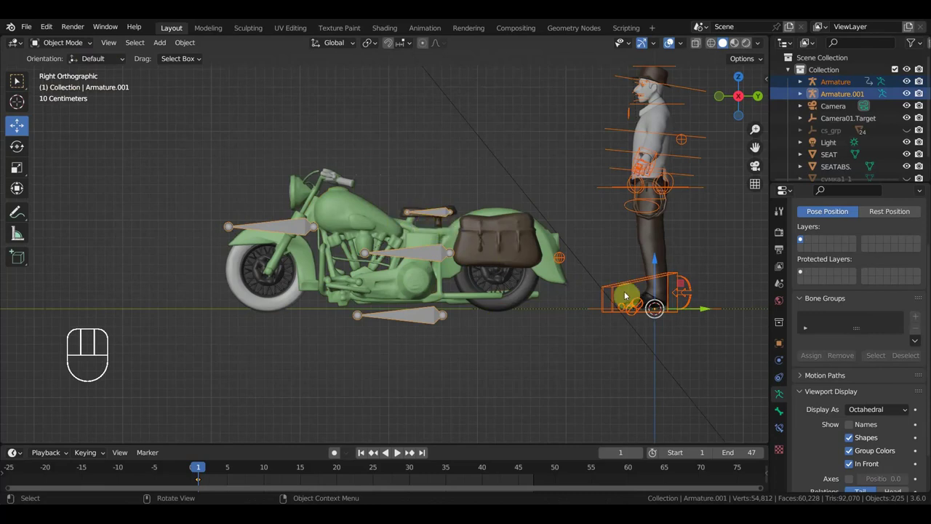
pyautogui.click(697, 192)
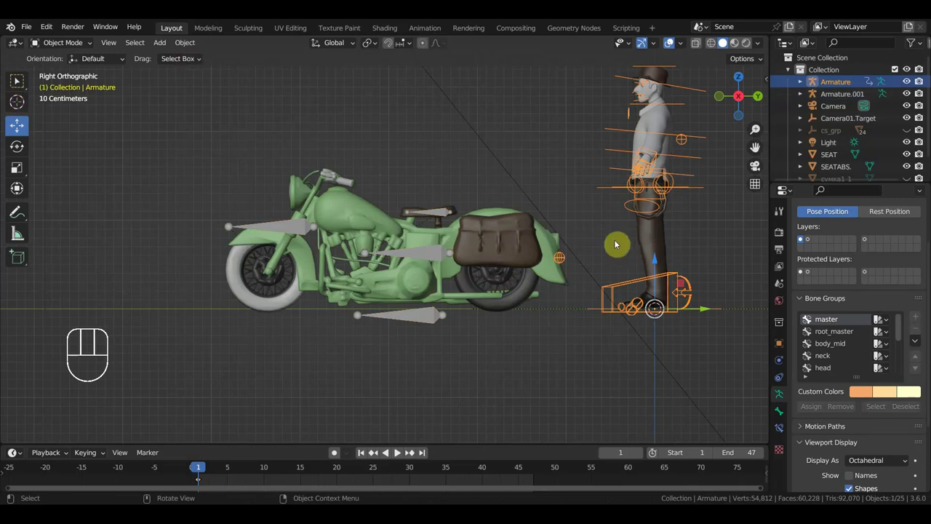
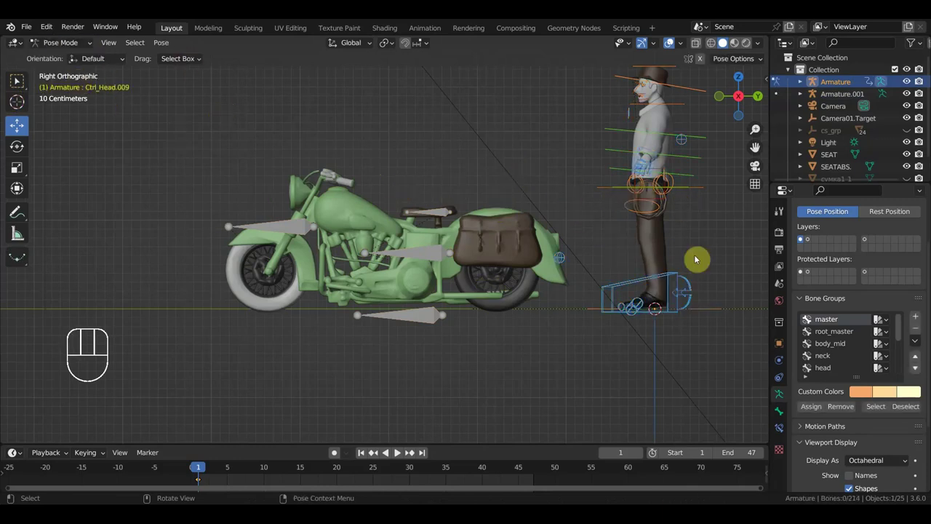
# - Select Ctrl_Master in Pose Mode and move the whole rider over the motorcycle seat
pyautogui.moveTo(684, 318); pyautogui.dragTo(699, 315)
pyautogui.click(700, 314)
pyautogui.moveTo(707, 330); pyautogui.dragTo(689, 356)
pyautogui.moveTo(643, 327); pyautogui.dragTo(605, 328)
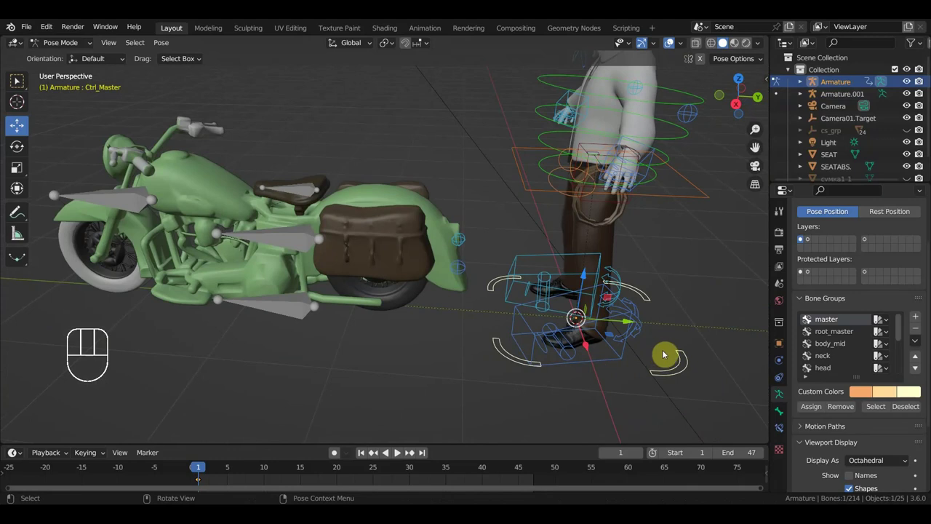
pyautogui.press('KP_3')
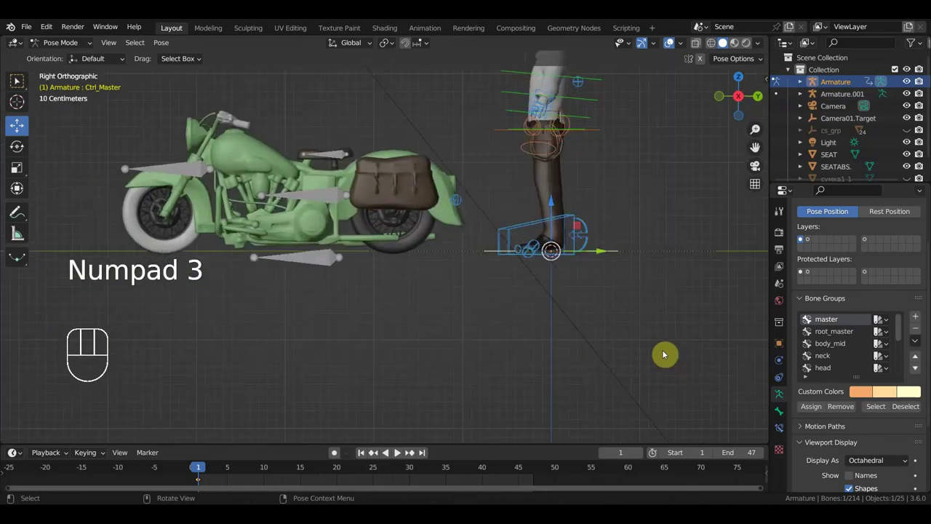
pyautogui.moveTo(660, 364); pyautogui.dragTo(615, 336)
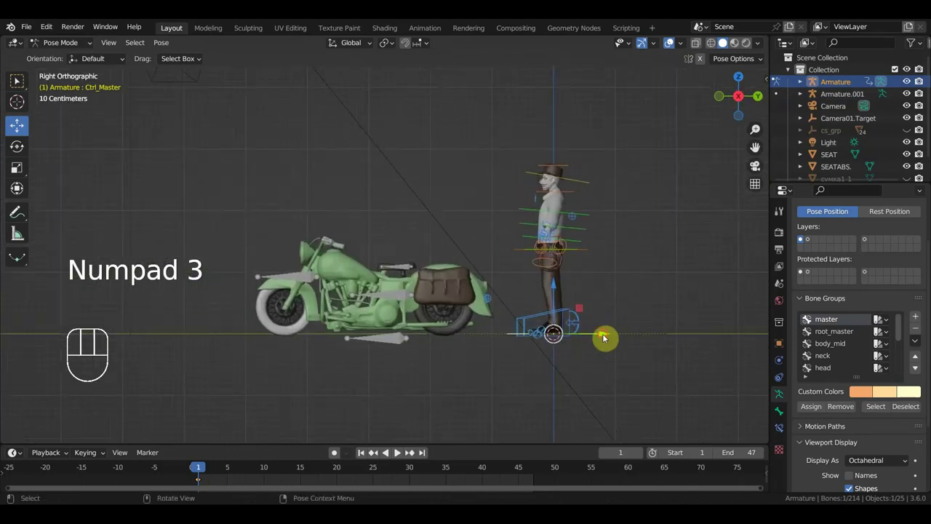
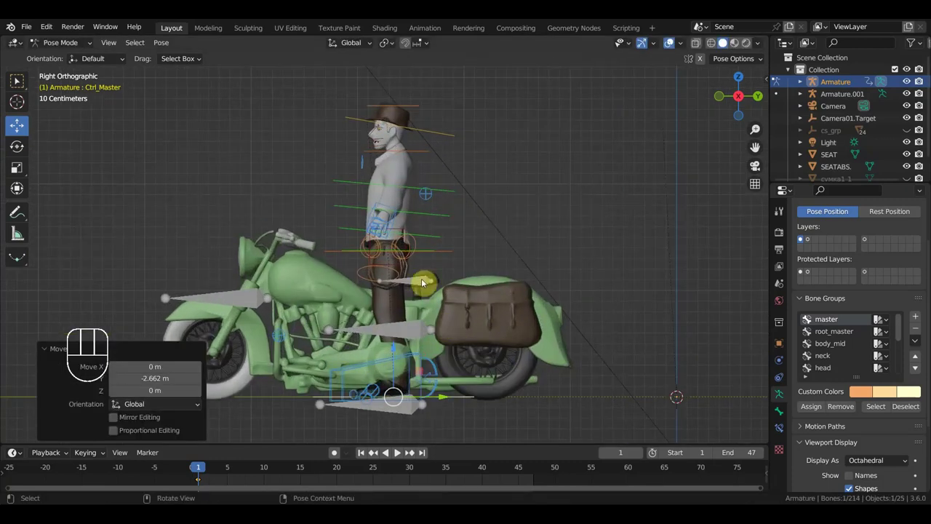
# - Lower the rider's Ctrl_Hips so he sits down on the motorcycle seat
pyautogui.click(478, 257)
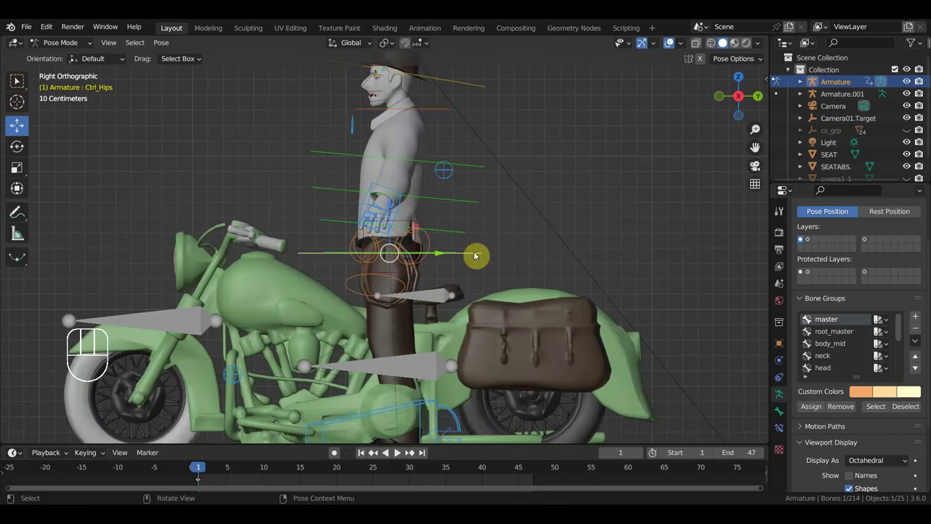
pyautogui.press('g')
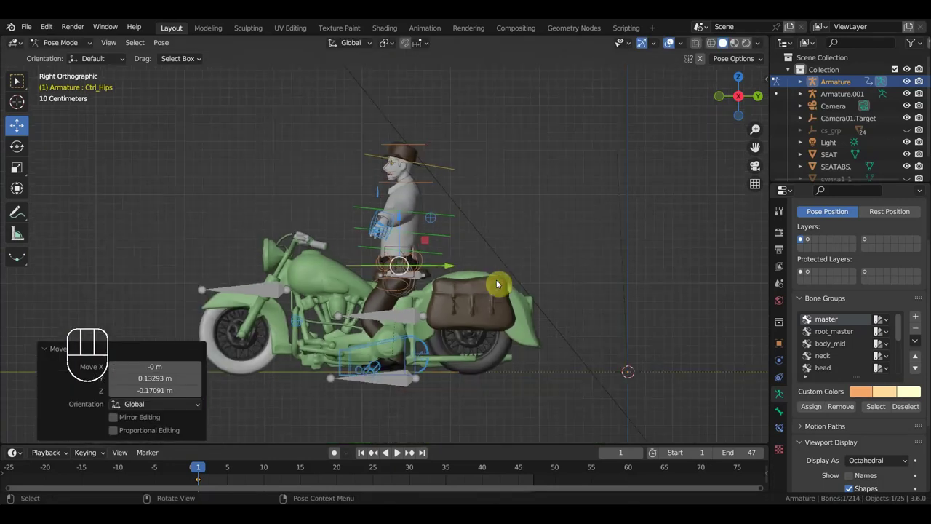
pyautogui.scroll(3)
pyautogui.moveTo(511, 285); pyautogui.dragTo(502, 287)
pyautogui.press('KP_3')
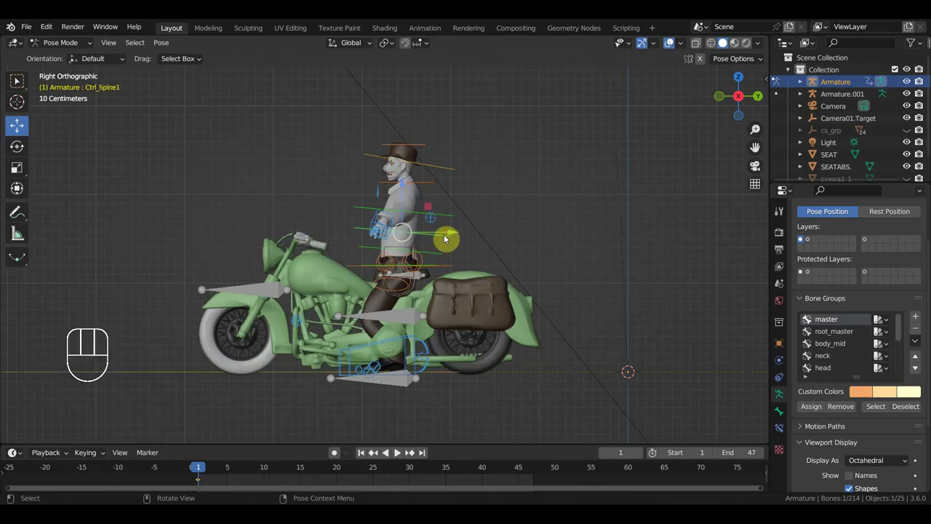
# - Rotate the spine controls, neck and head forward into a leaning riding posture
pyautogui.press('r')
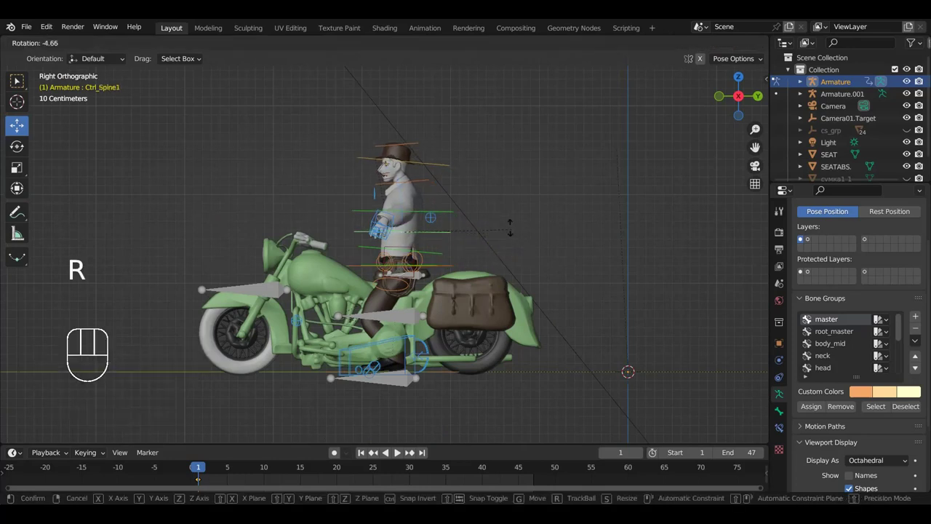
pyautogui.click(446, 255)
pyautogui.press('r')
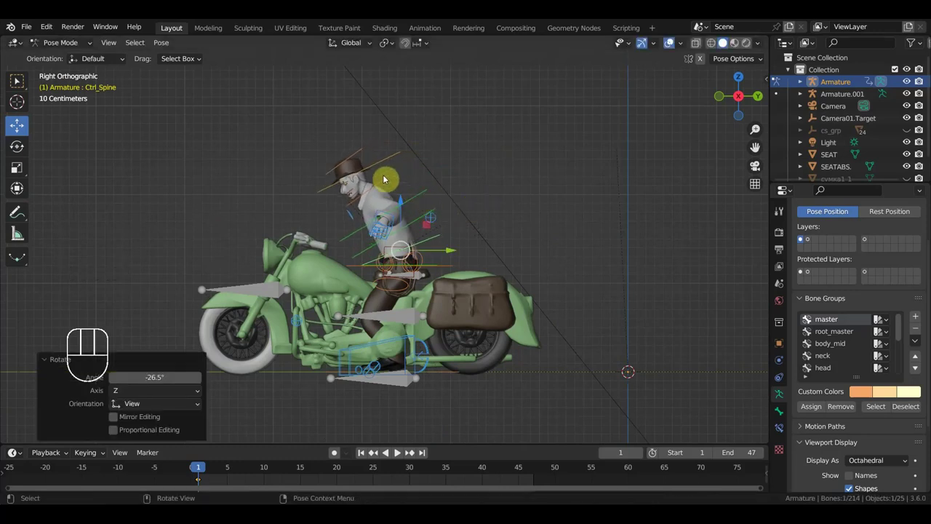
pyautogui.press('r')
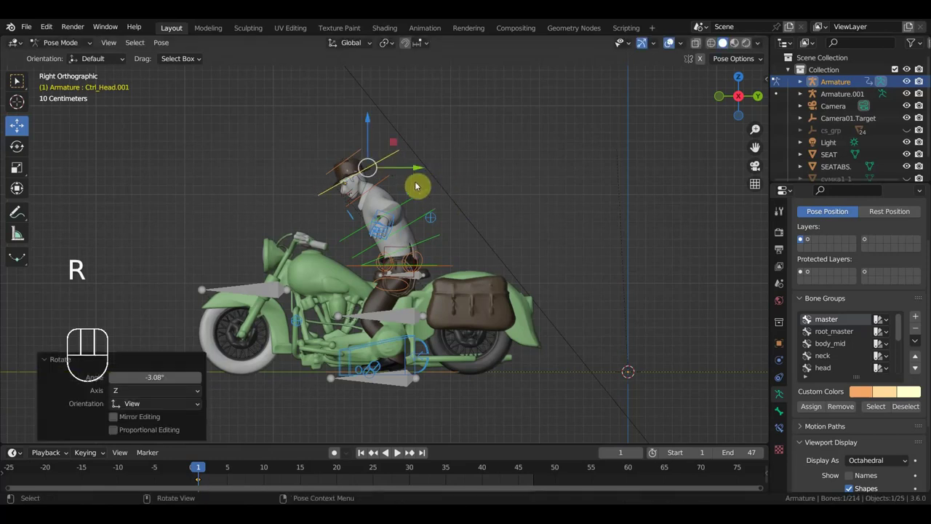
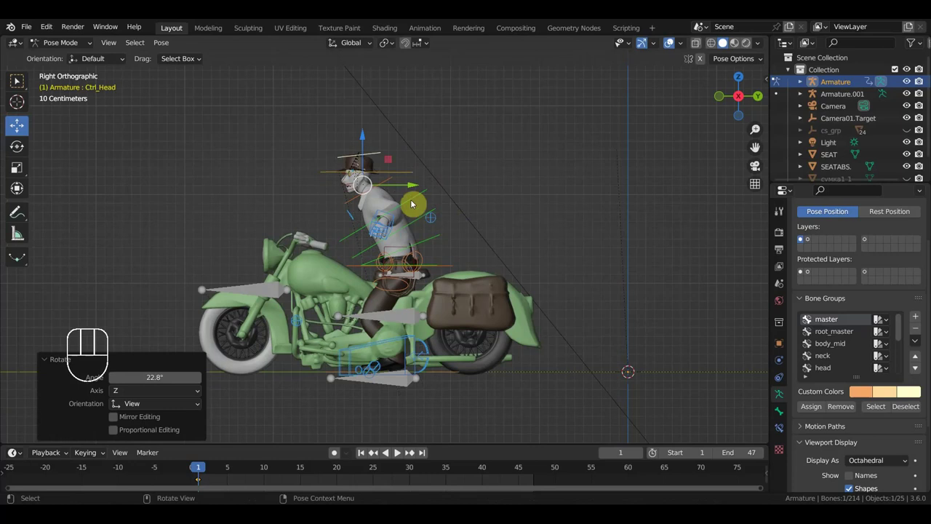
pyautogui.press('r')
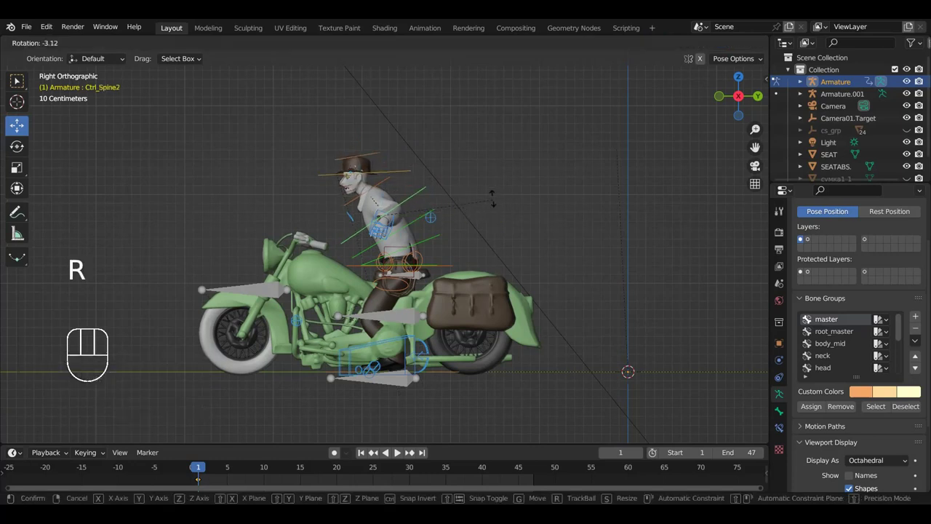
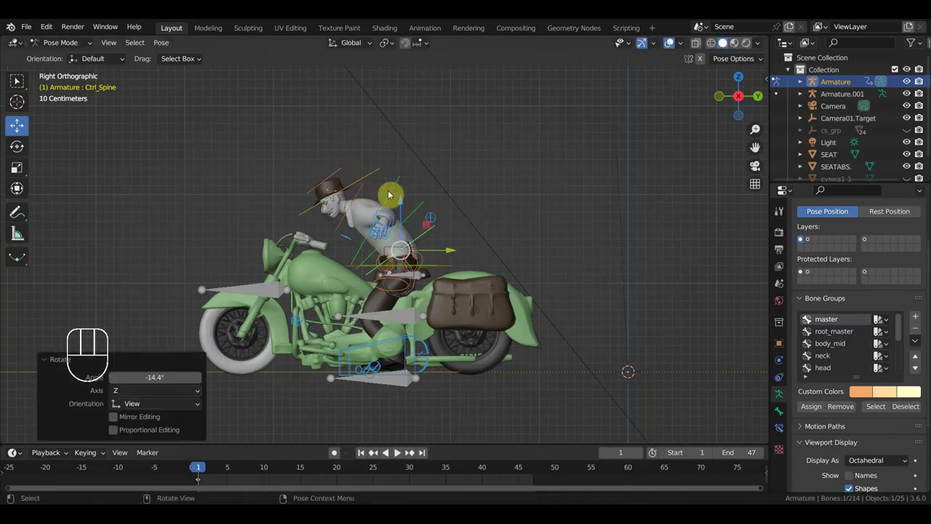
pyautogui.click(396, 196)
pyautogui.press('r')
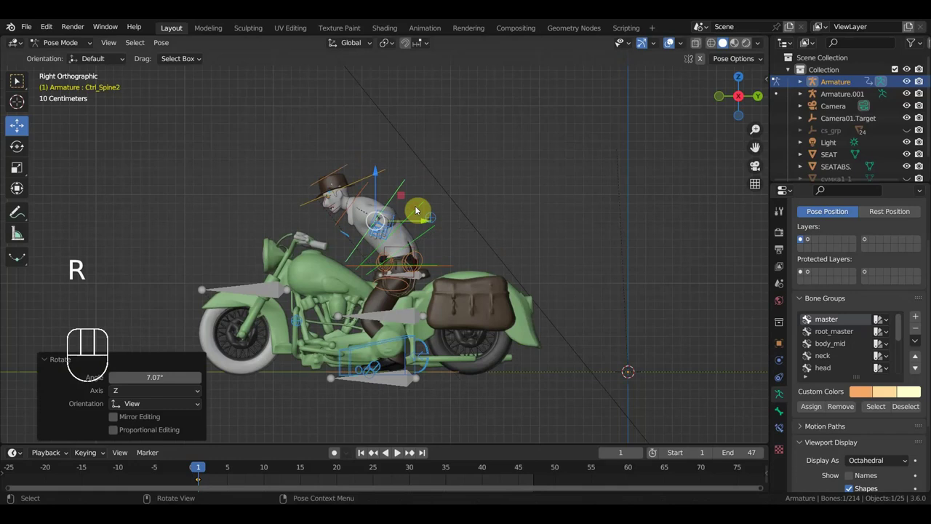
pyautogui.press('r')
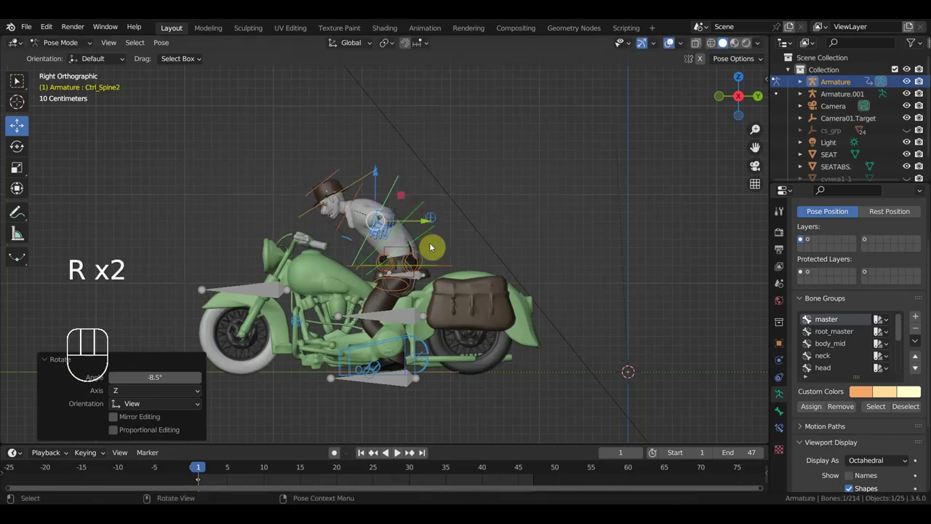
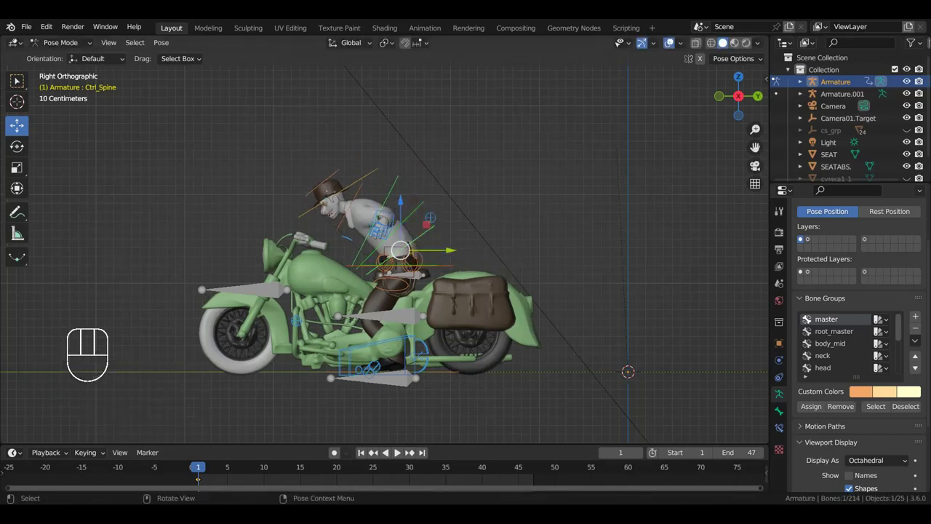
pyautogui.press('r')
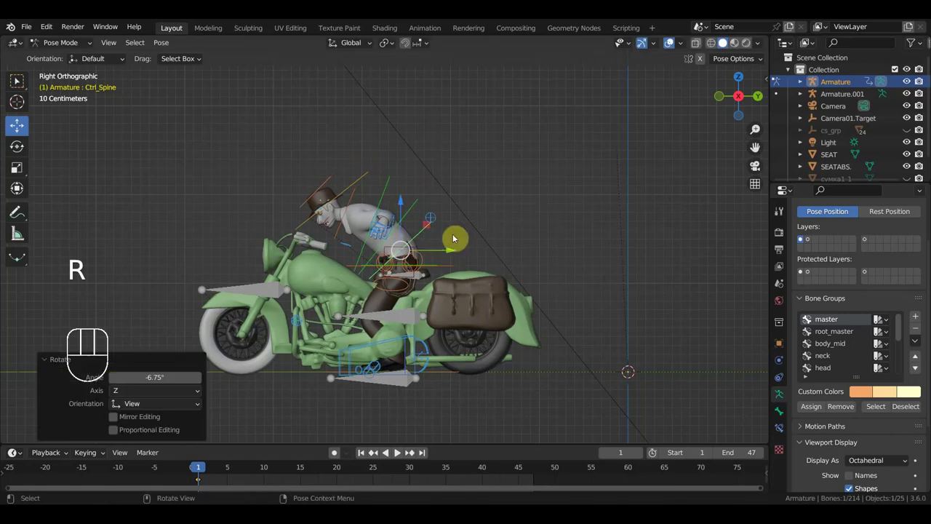
pyautogui.click(356, 200)
pyautogui.press('r')
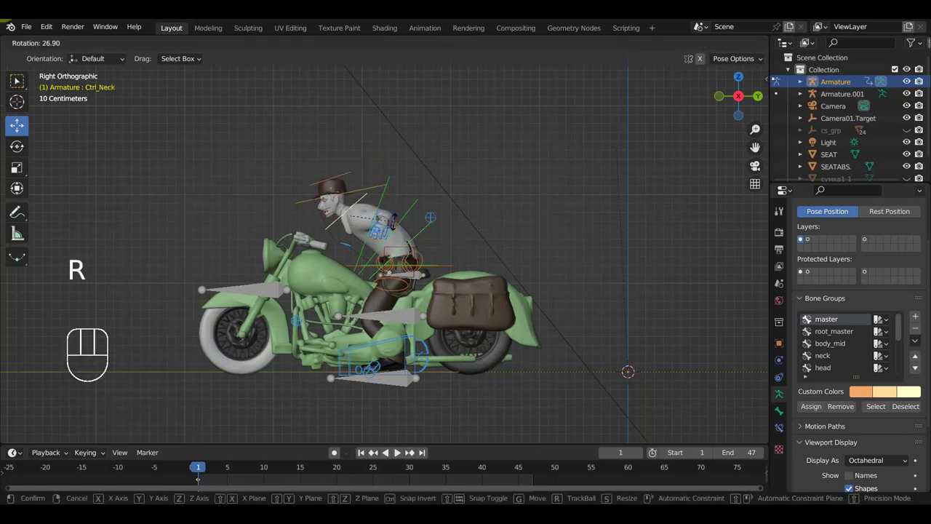
# - Move Ctrl_Hand_IK_Left down onto the motorcycle's handlebar grip, checking placement from above
pyautogui.moveTo(464, 239); pyautogui.dragTo(498, 238)
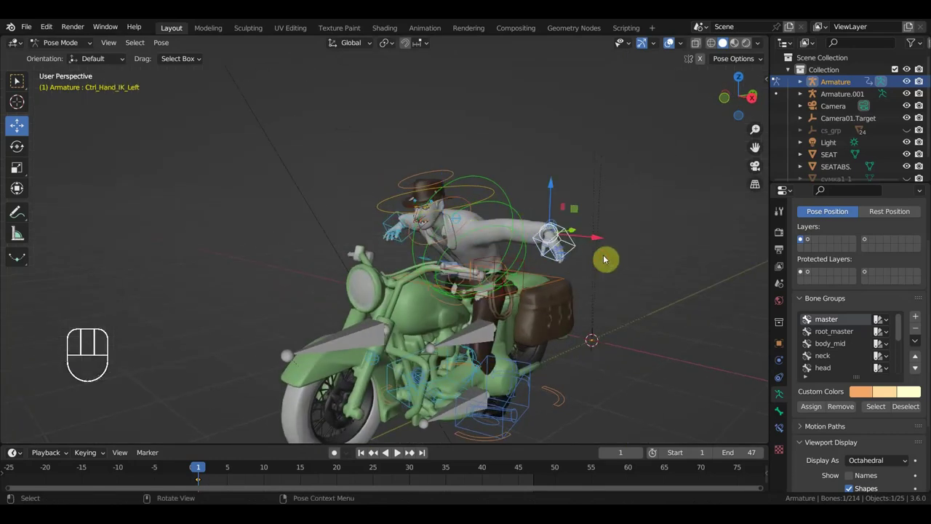
pyautogui.press('KP_3')
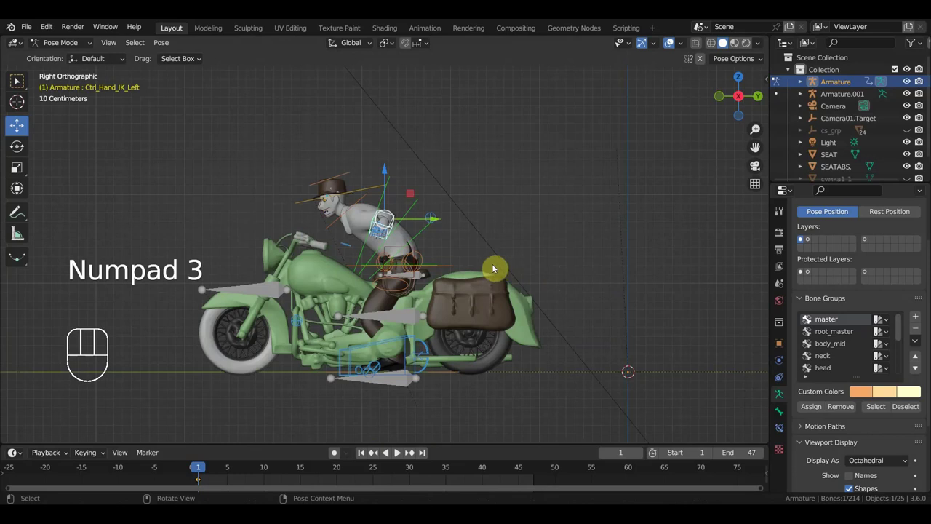
pyautogui.press('g')
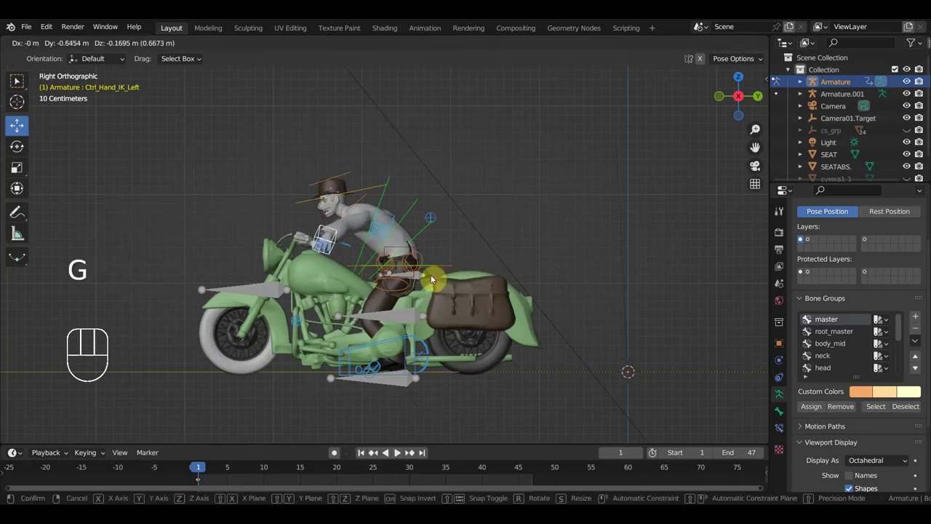
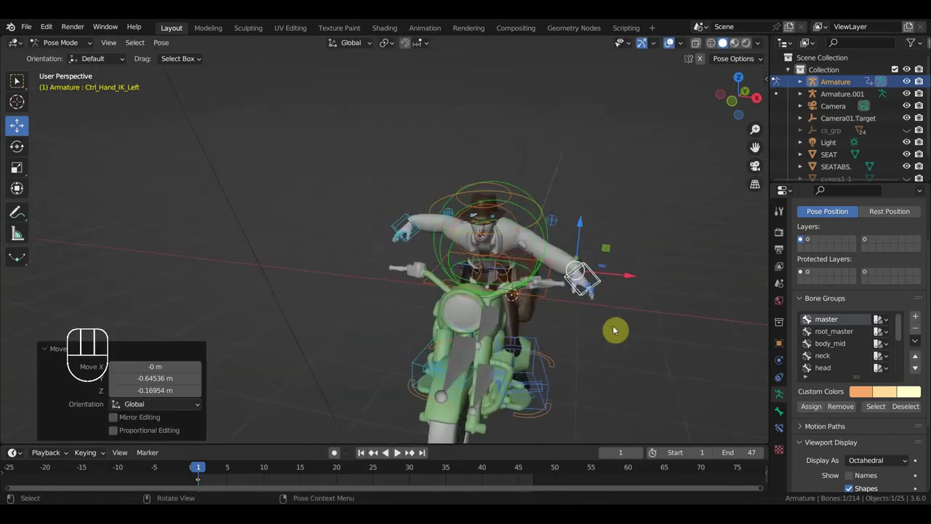
pyautogui.press('g')
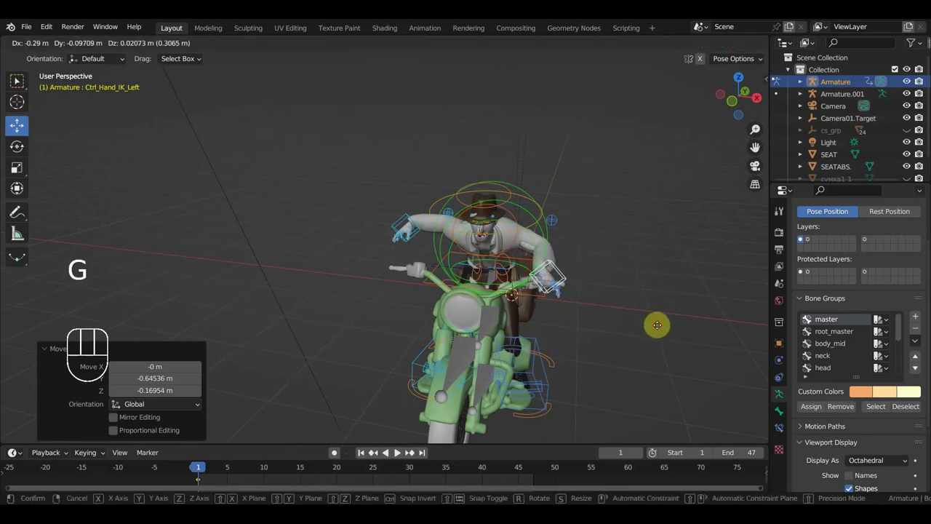
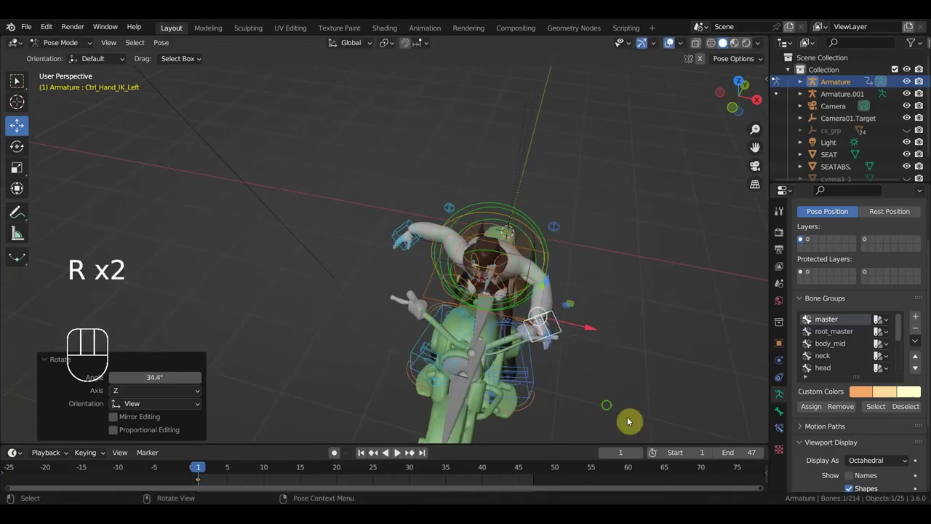
pyautogui.moveTo(571, 390); pyautogui.dragTo(489, 355)
pyautogui.press('g')
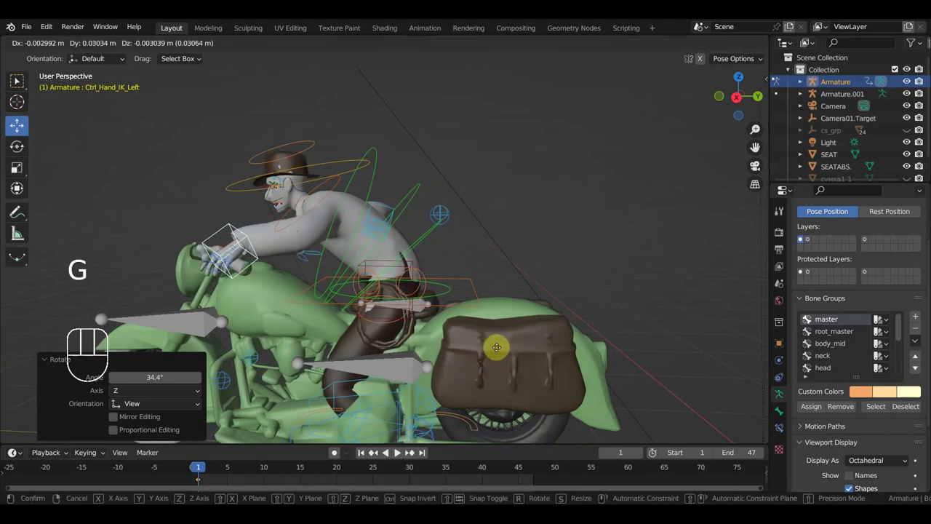
pyautogui.moveTo(517, 332); pyautogui.dragTo(518, 307)
pyautogui.moveTo(503, 307); pyautogui.dragTo(437, 263)
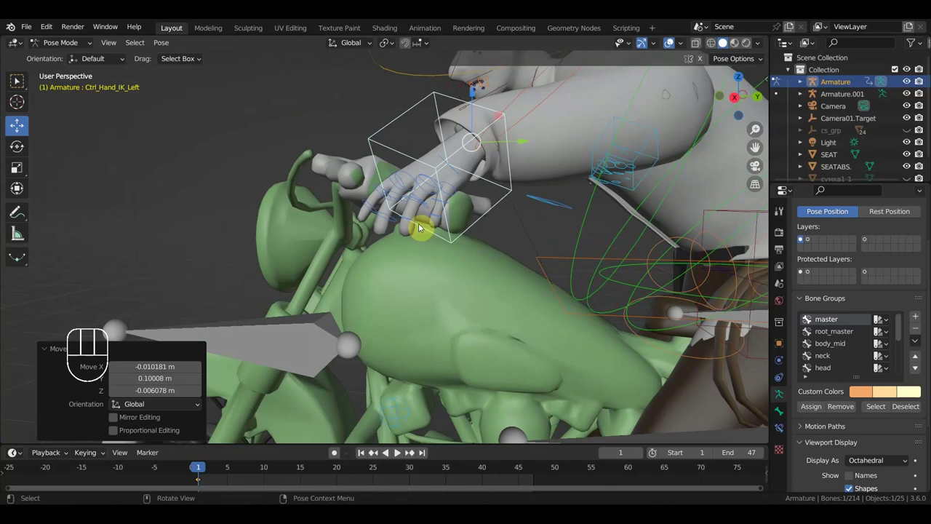
# - Curl the left pinky and index fingertip controls around the grip
pyautogui.click(419, 203)
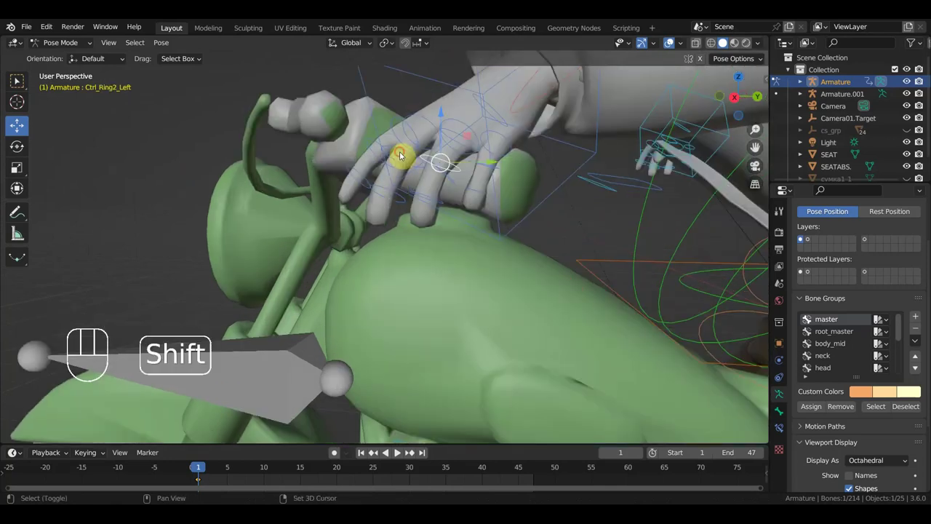
pyautogui.click(384, 147)
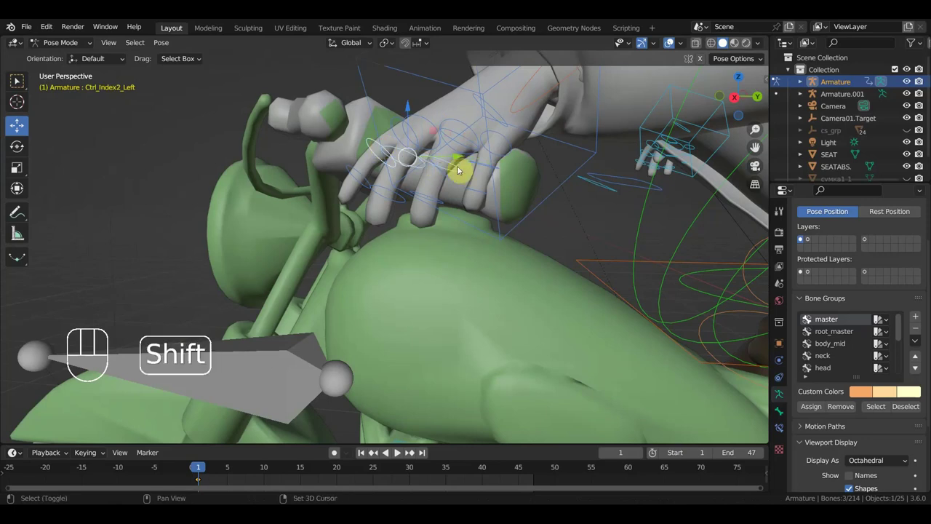
pyautogui.moveTo(497, 208); pyautogui.dragTo(481, 209)
pyautogui.middleClick(468, 217)
pyautogui.press('r')
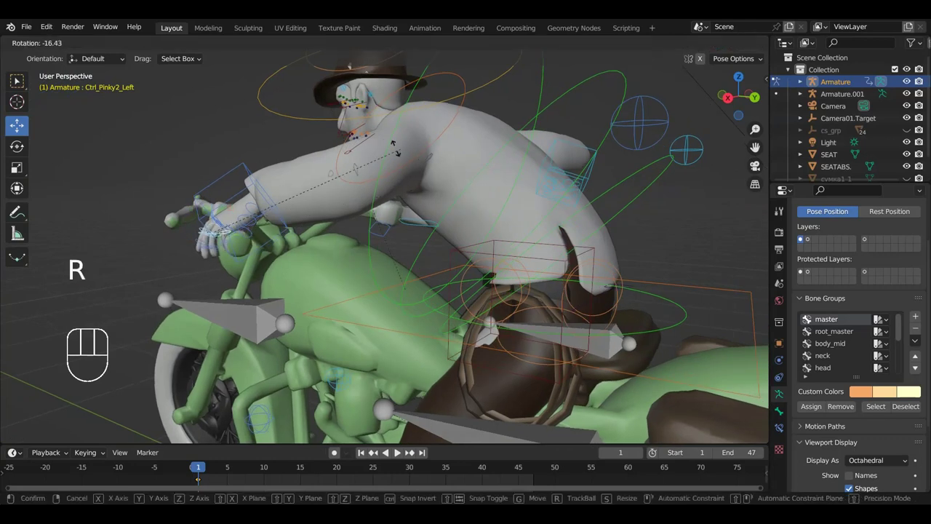
pyautogui.middleClick(387, 183)
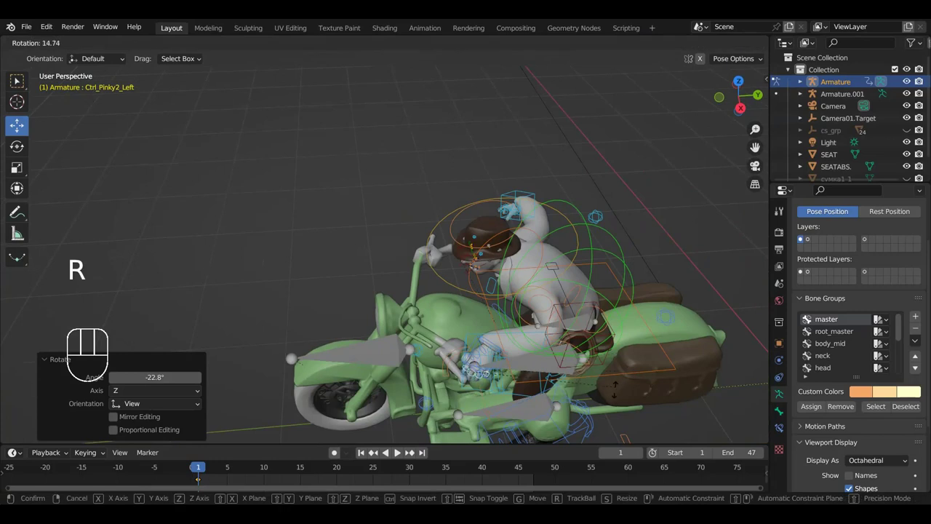
pyautogui.press('r')
pyautogui.moveTo(562, 355); pyautogui.dragTo(531, 320)
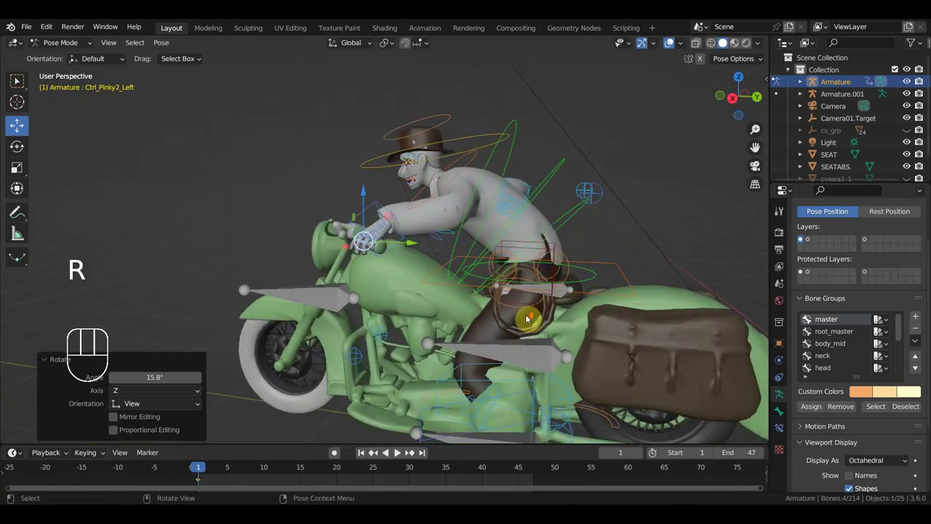
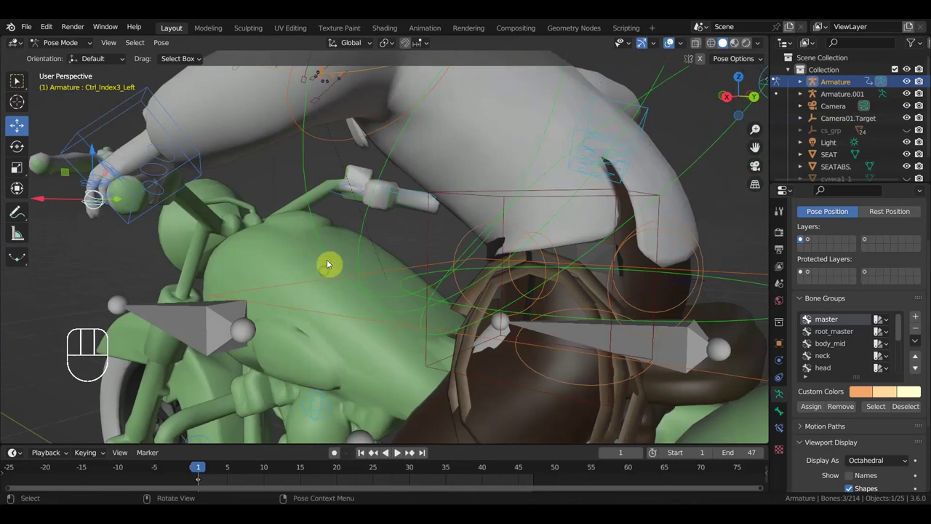
pyautogui.press('r')
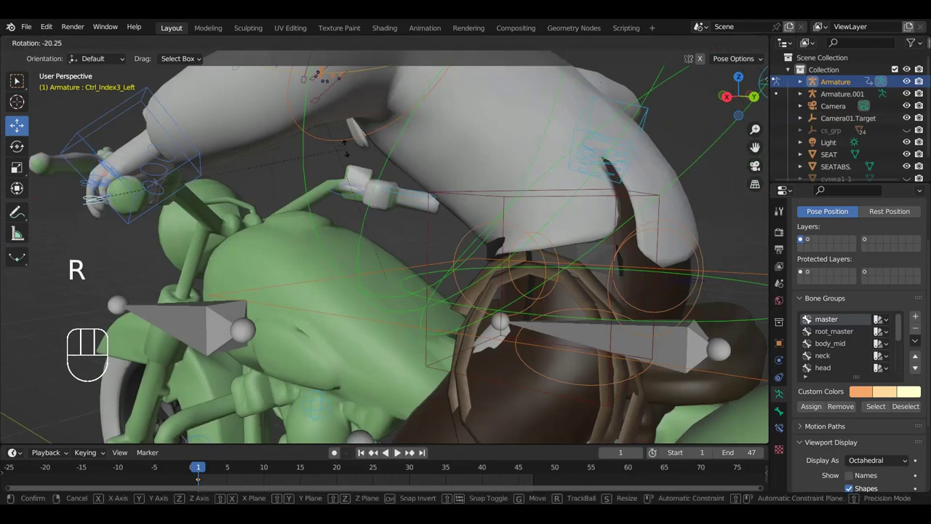
# - Curl the left ring finger and middle fingertip controls around the grip
pyautogui.moveTo(317, 216); pyautogui.dragTo(365, 230)
pyautogui.click(483, 214)
pyautogui.click(535, 226)
pyautogui.click(508, 217)
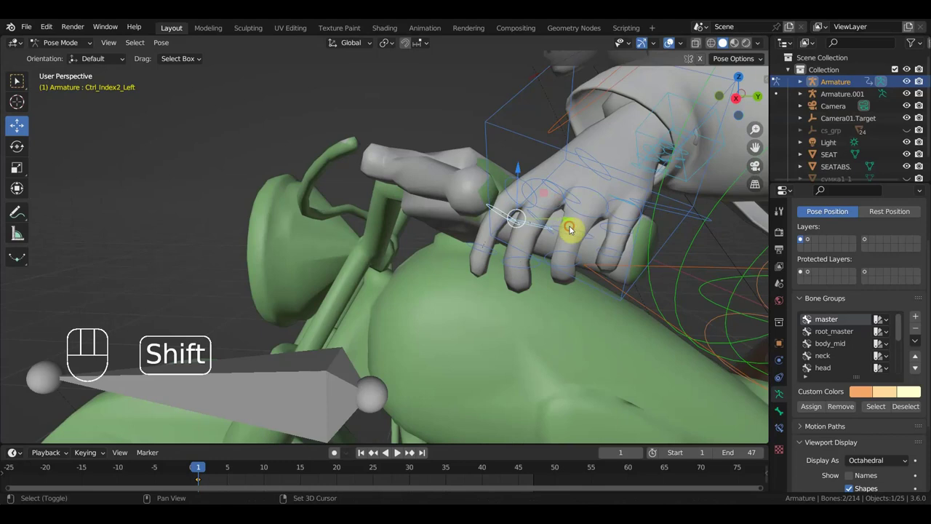
pyautogui.moveTo(561, 259); pyautogui.dragTo(524, 249)
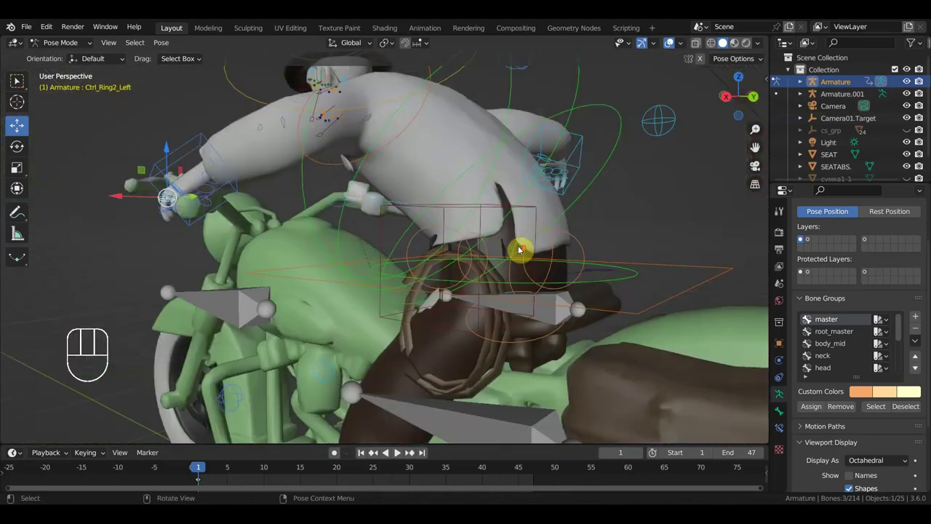
pyautogui.middleClick(532, 251)
pyautogui.press('r')
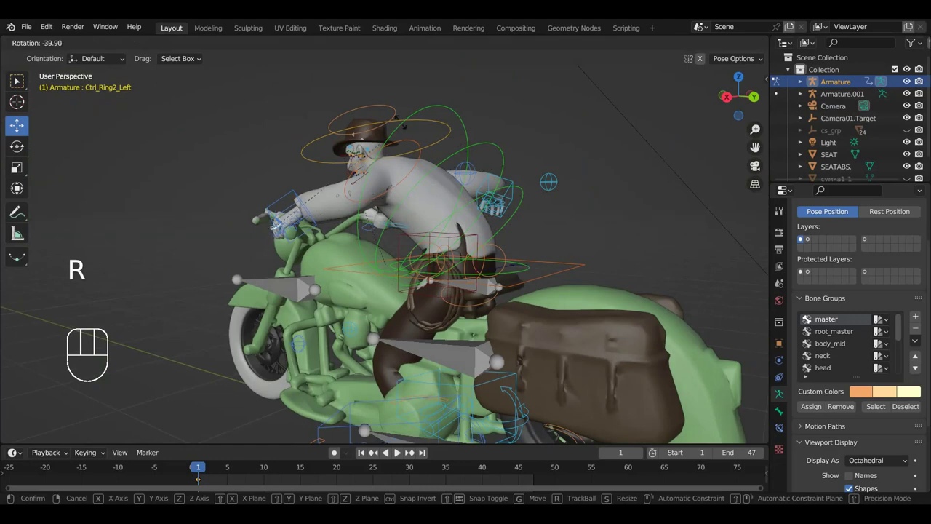
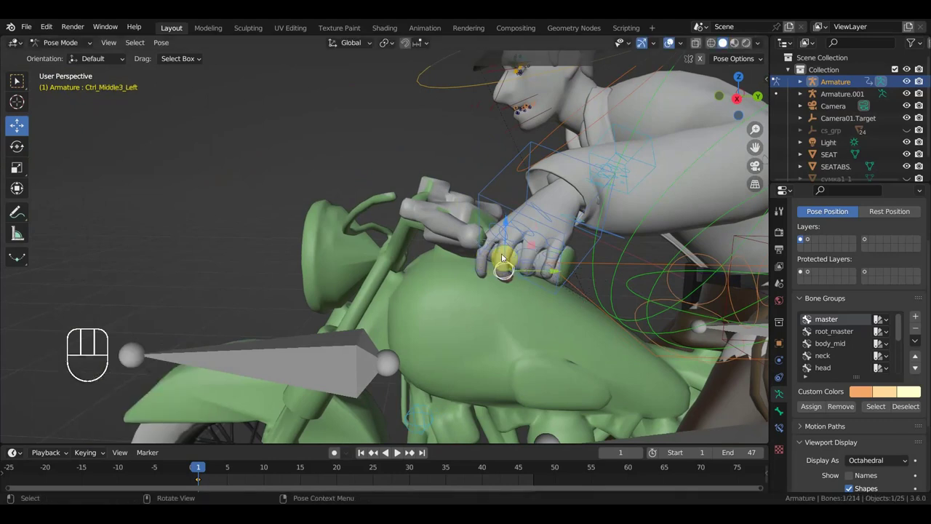
pyautogui.moveTo(492, 268); pyautogui.dragTo(374, 250)
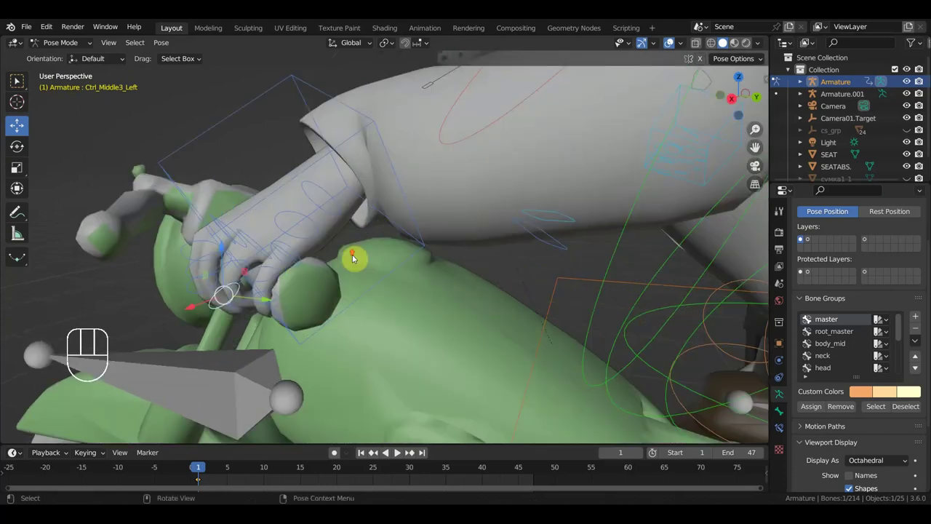
pyautogui.middleClick(372, 258)
pyautogui.moveTo(361, 258); pyautogui.dragTo(355, 259)
pyautogui.press('r')
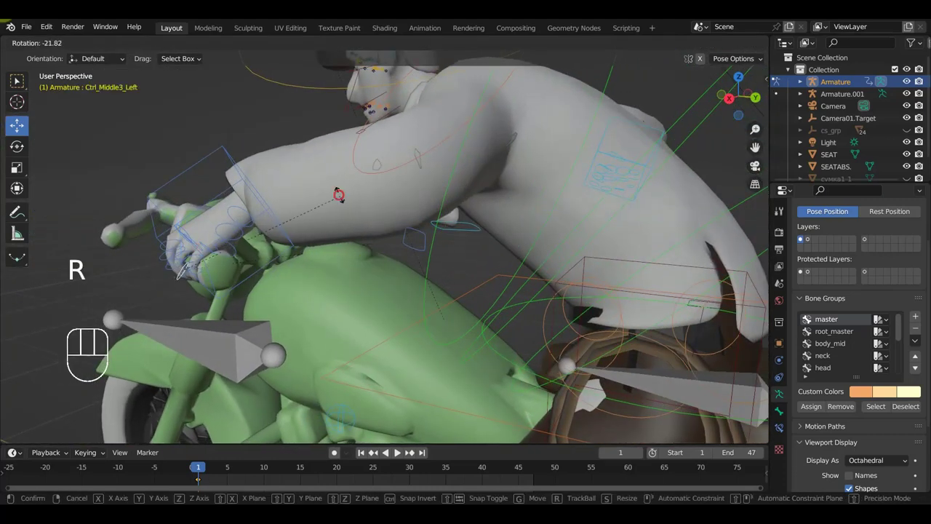
# - Bend the middle finger further and rotate the index finger base to close the hand on the grip
pyautogui.middleClick(333, 258)
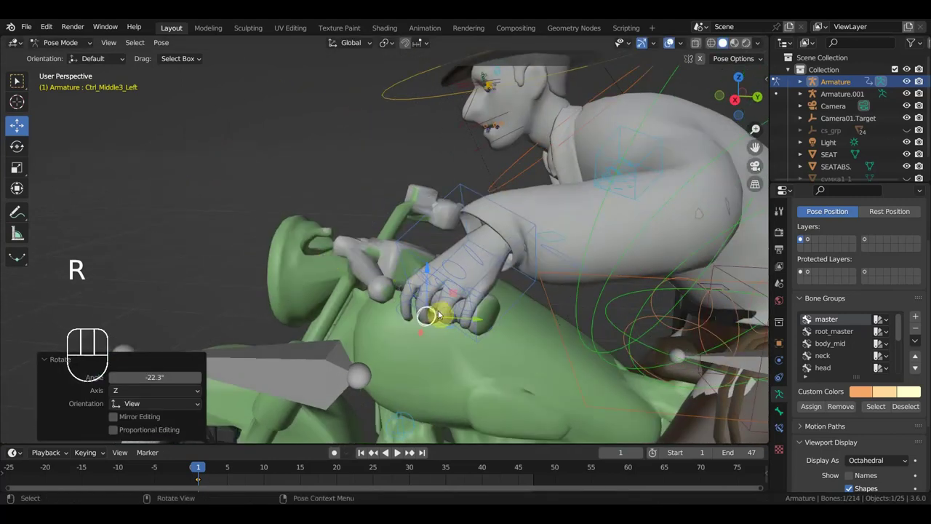
pyautogui.moveTo(445, 287); pyautogui.dragTo(462, 297)
pyautogui.moveTo(430, 285); pyautogui.dragTo(429, 293)
pyautogui.press('r')
pyautogui.moveTo(345, 206); pyautogui.dragTo(364, 243)
pyautogui.click(327, 252)
pyautogui.click(328, 259)
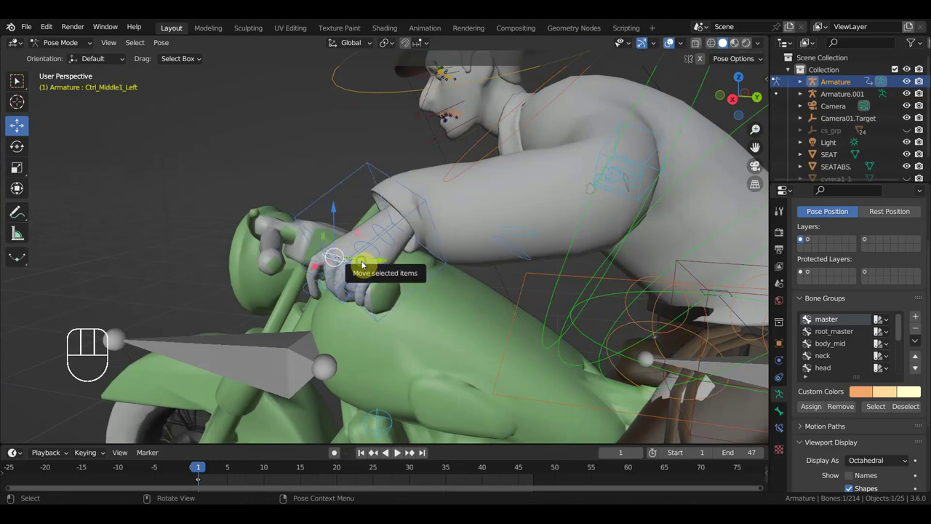
pyautogui.moveTo(370, 268); pyautogui.dragTo(389, 278)
pyautogui.moveTo(389, 265); pyautogui.dragTo(397, 270)
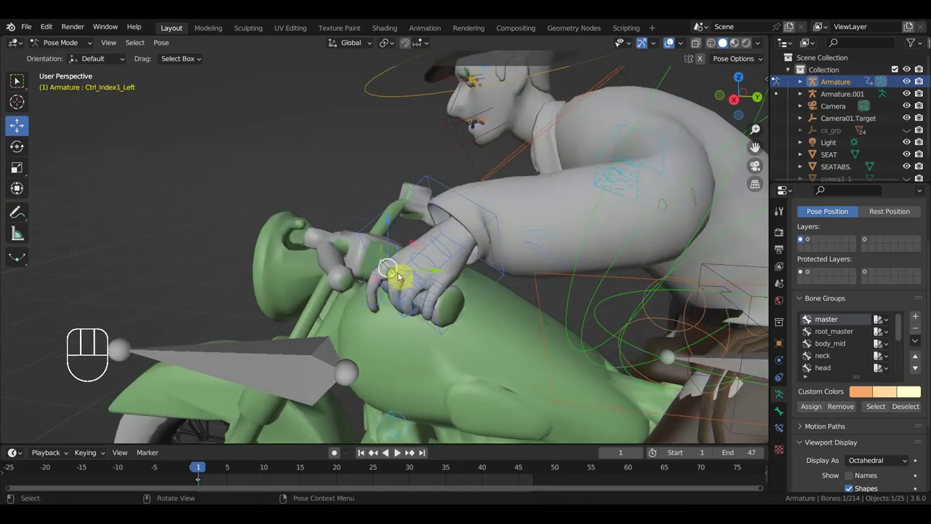
pyautogui.moveTo(377, 272); pyautogui.dragTo(384, 268)
pyautogui.press('r')
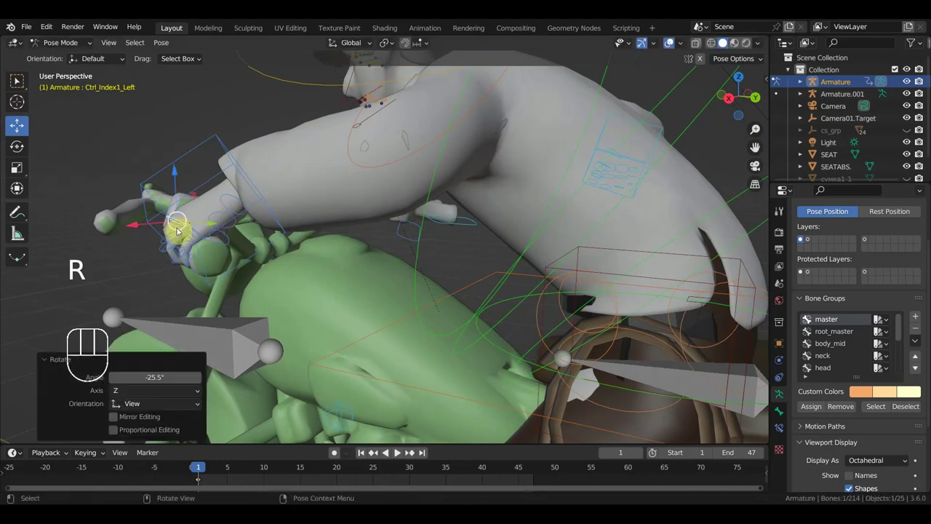
pyautogui.press('r')
# - Orbit back out to a full side view of the rider on the bike
pyautogui.moveTo(291, 240); pyautogui.dragTo(307, 239)
pyautogui.moveTo(335, 242); pyautogui.dragTo(482, 250)
pyautogui.moveTo(520, 256); pyautogui.dragTo(486, 238)
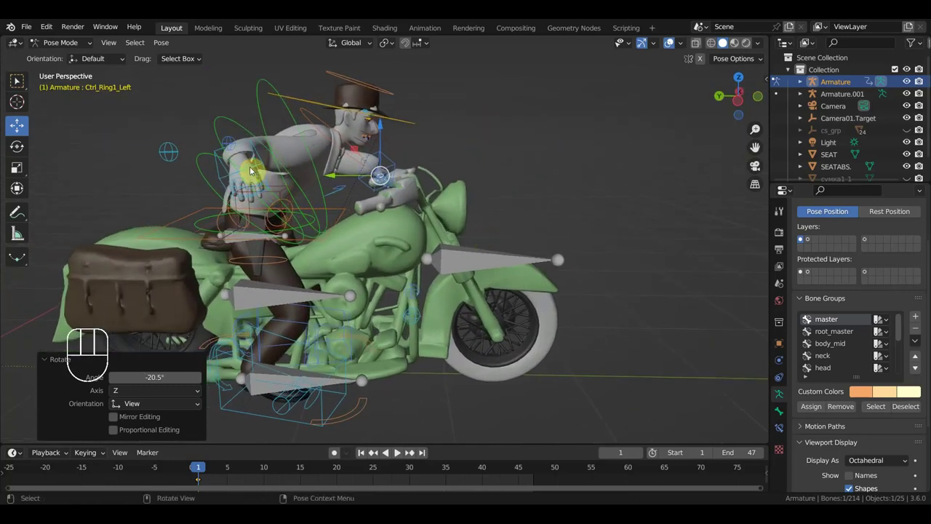
# - Move Ctrl_Hand_IK_Right to the right handlebar grip and rotate it to face the grip
pyautogui.click(254, 171)
pyautogui.press('g')
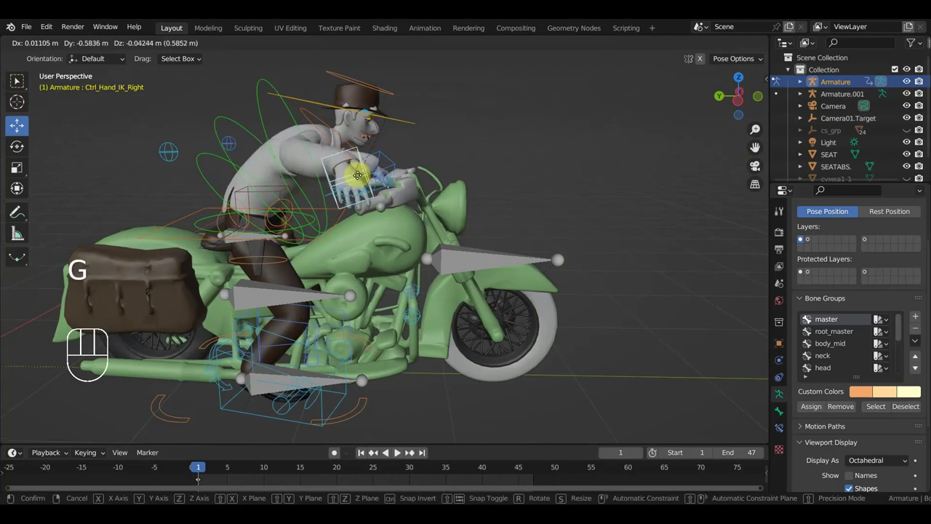
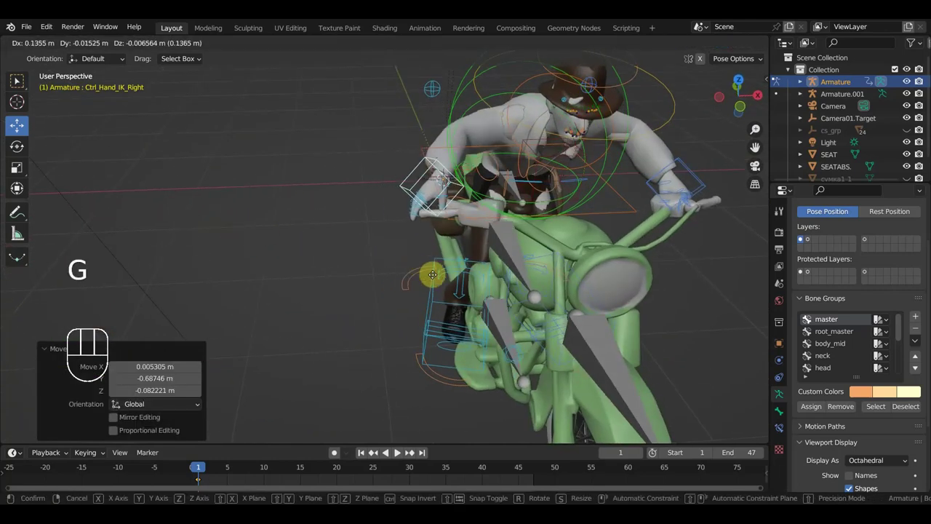
pyautogui.press('r')
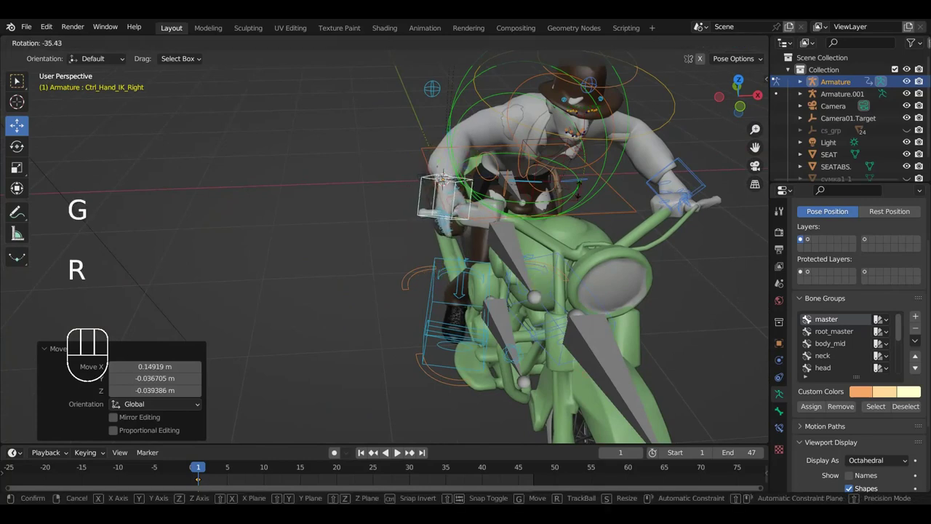
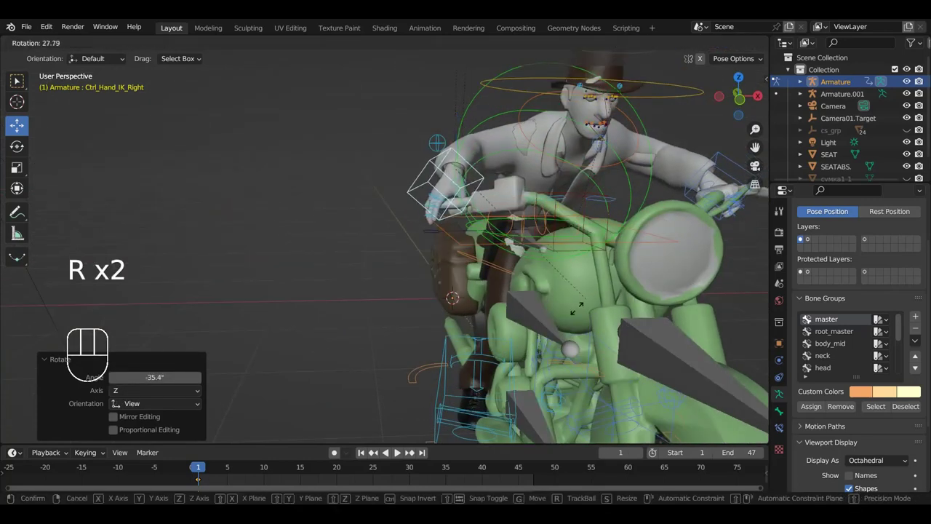
pyautogui.press('r')
pyautogui.moveTo(595, 340); pyautogui.dragTo(644, 339)
pyautogui.press('r')
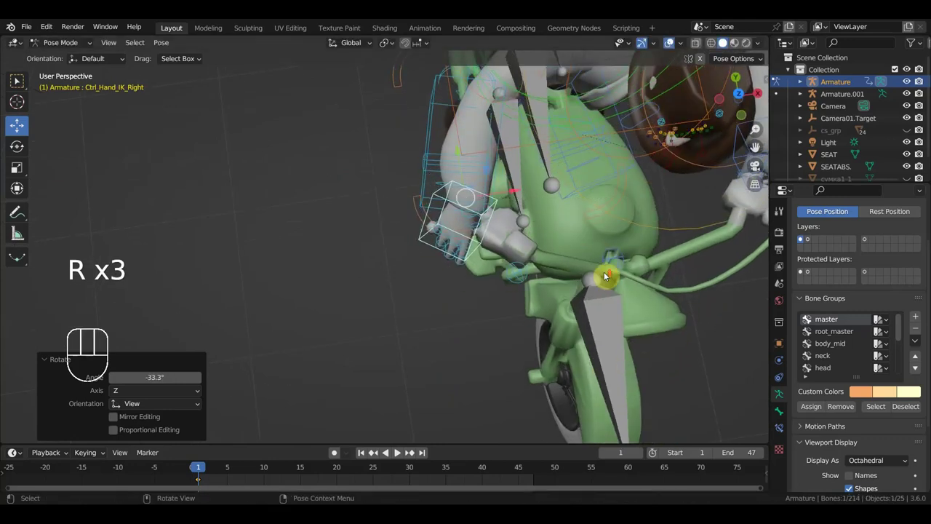
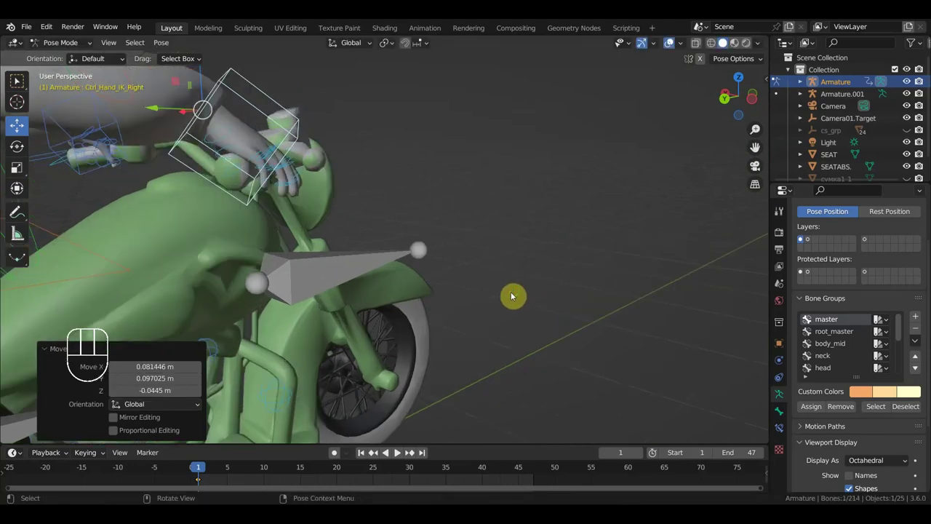
# - Orbit and shift the view around the front wheel to check the right hand's placement
pyautogui.moveTo(529, 293); pyautogui.dragTo(544, 287)
pyautogui.scroll(3)
pyautogui.moveTo(546, 287); pyautogui.dragTo(453, 281)
pyautogui.moveTo(459, 278); pyautogui.dragTo(323, 202)
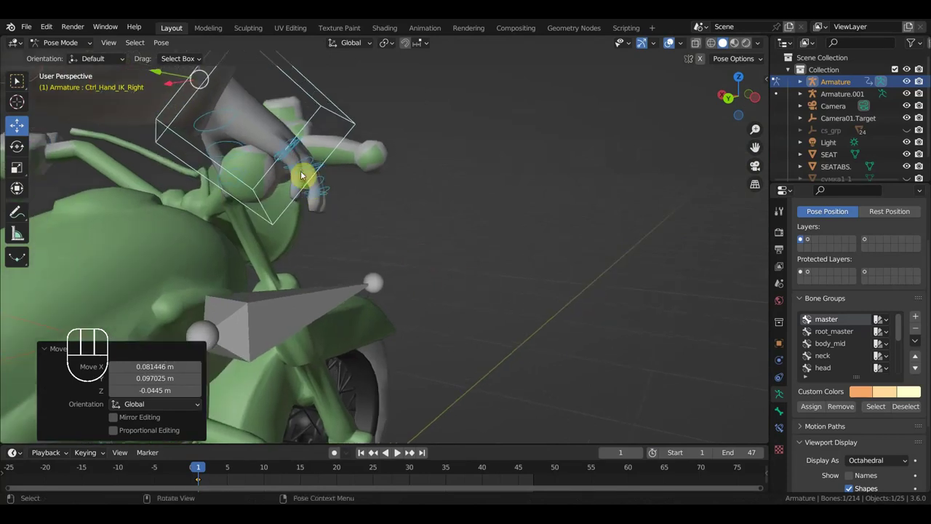
# - Curl the right index finger controls closed around the handlebar grip
pyautogui.click(292, 143)
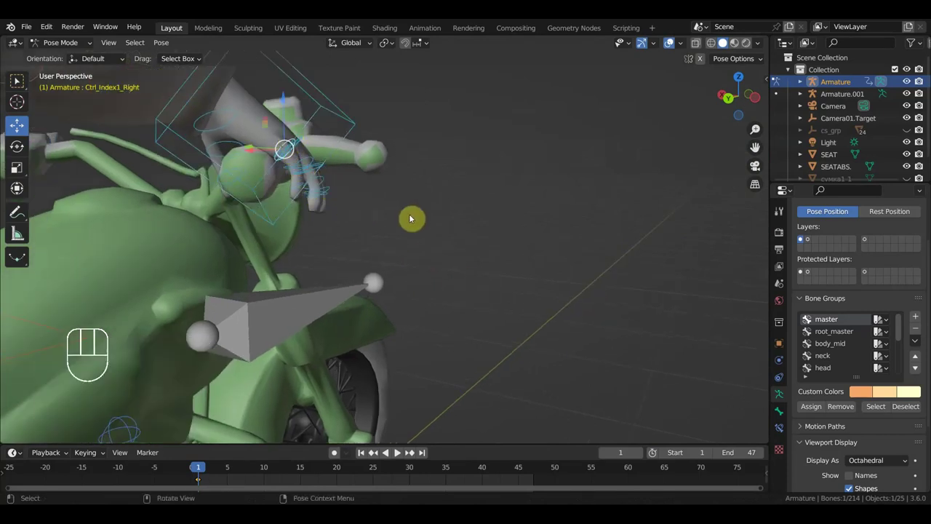
pyautogui.press('r')
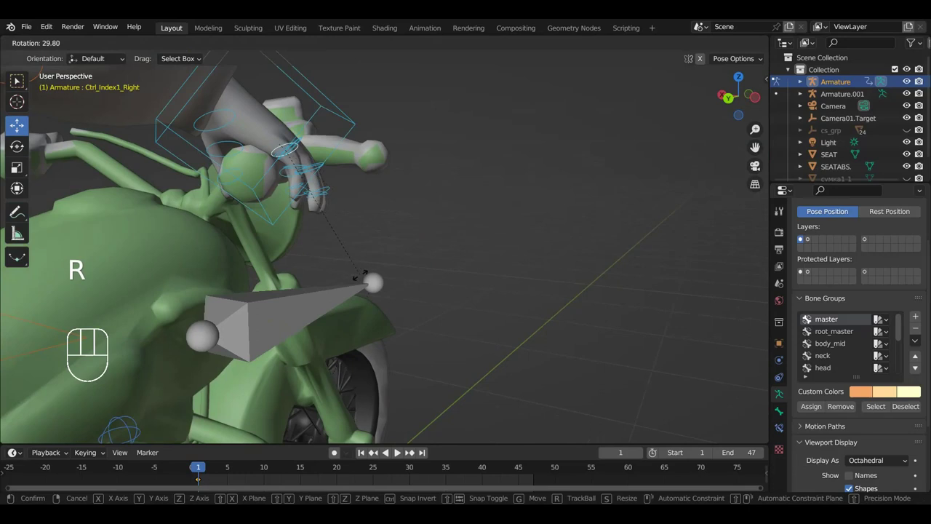
pyautogui.click(289, 178)
pyautogui.press('r')
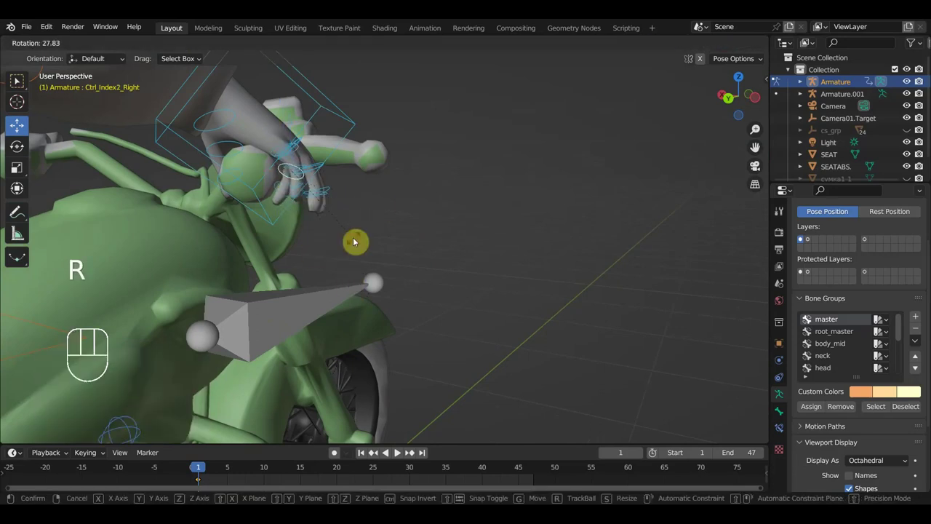
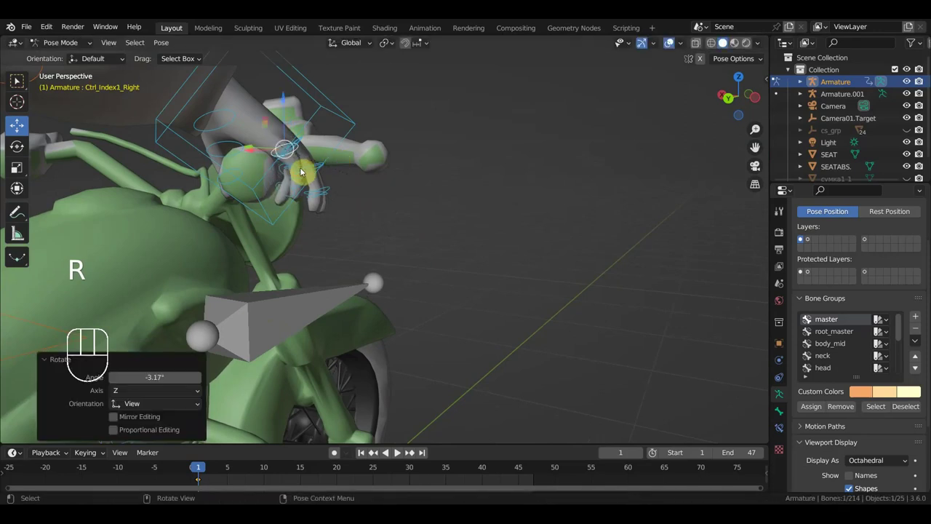
# - Curl the right pinky and ring finger controls around the grip
pyautogui.click(316, 174)
pyautogui.press('r')
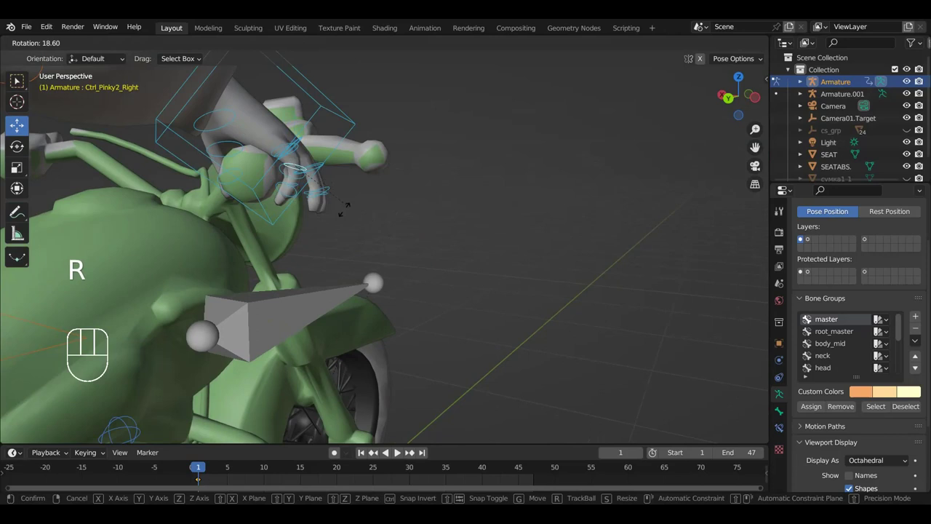
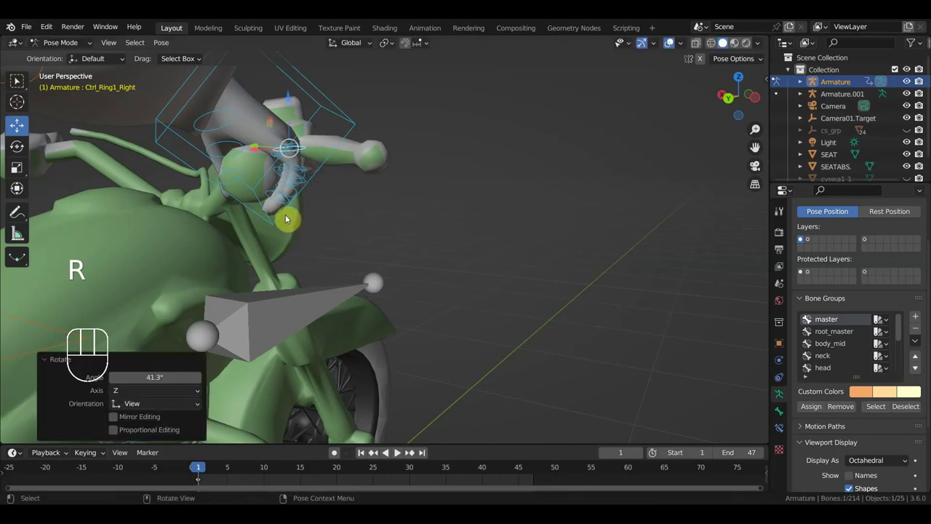
pyautogui.click(285, 203)
pyautogui.press('r')
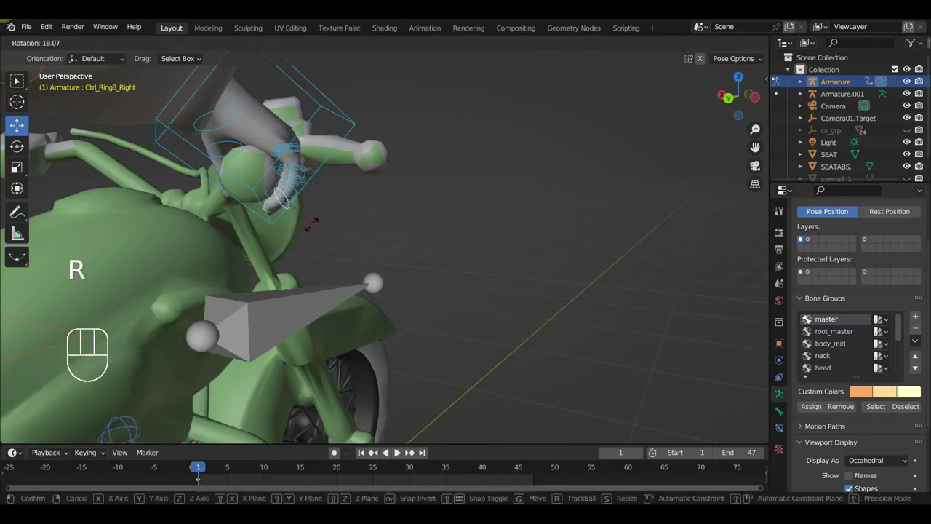
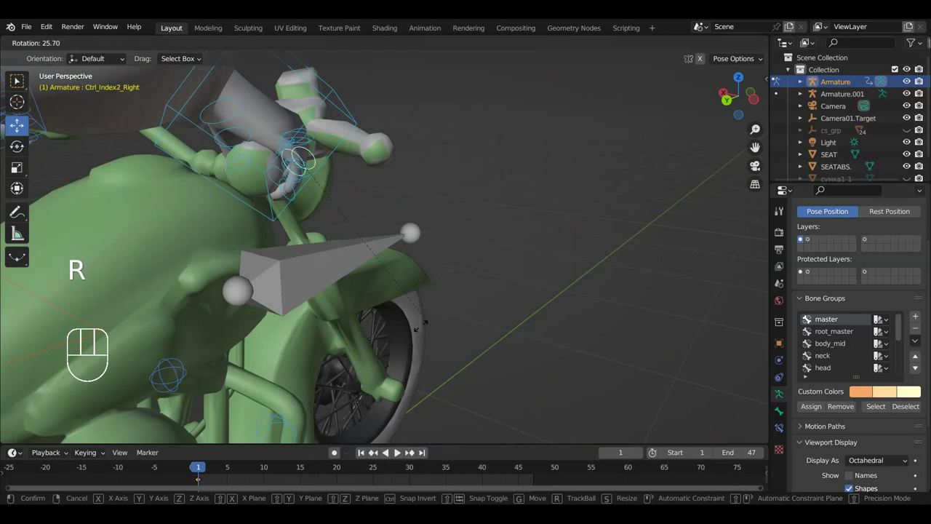
# - Rotate the right ring and middle finger controls to tighten the grip
pyautogui.moveTo(398, 259); pyautogui.dragTo(377, 243)
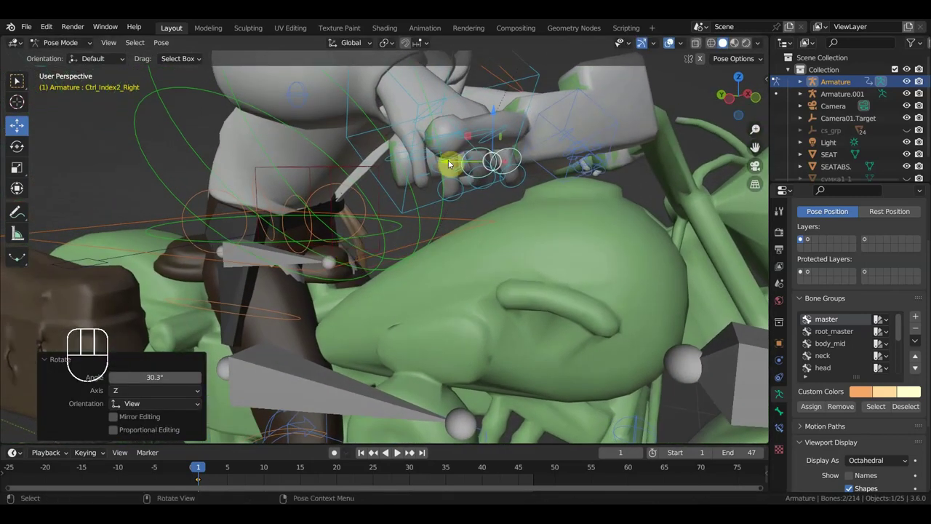
pyautogui.moveTo(495, 202); pyautogui.dragTo(567, 205)
pyautogui.press('r')
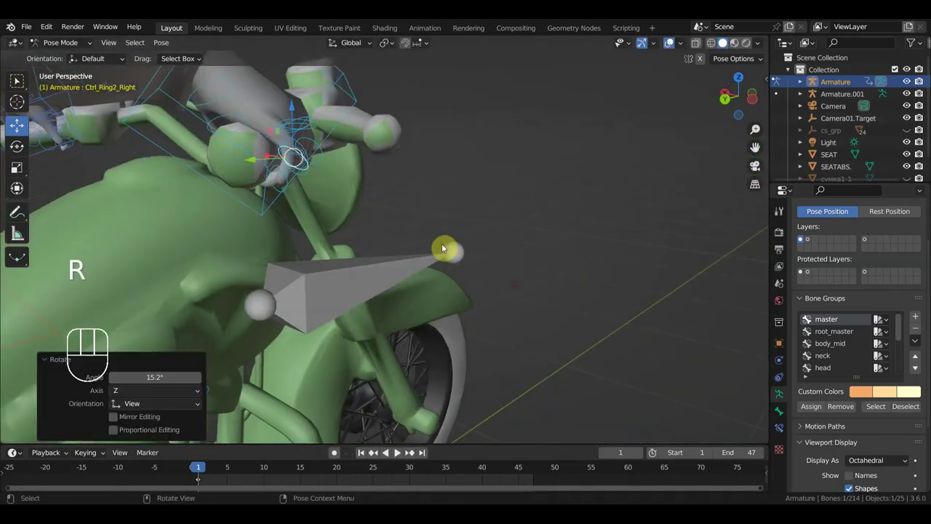
pyautogui.press('r')
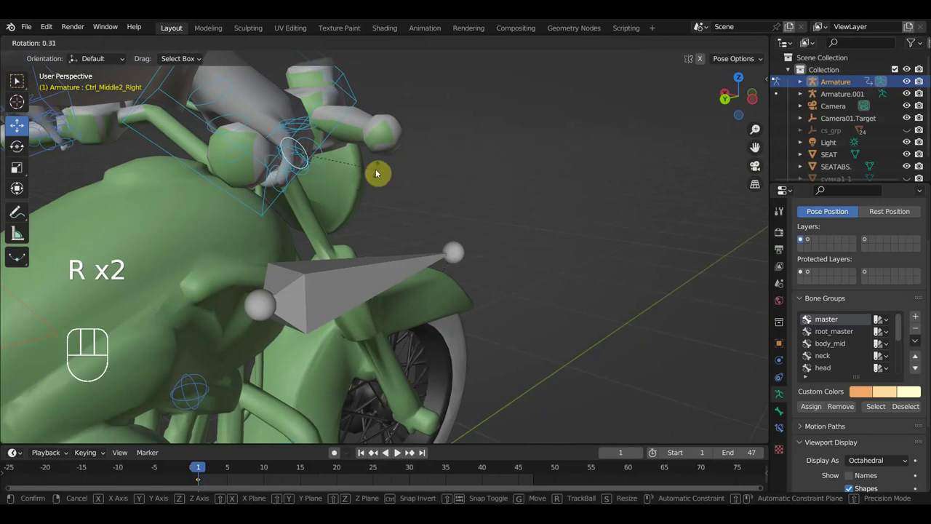
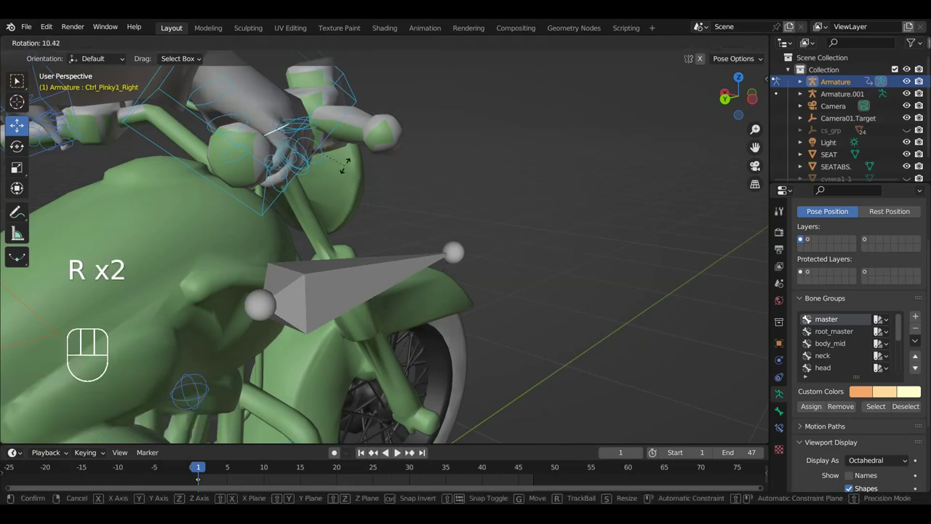
# - Bend the right thumb around the grip and rotate the index finger to close the hold
pyautogui.moveTo(293, 183); pyautogui.dragTo(181, 172)
pyautogui.moveTo(522, 185); pyautogui.dragTo(493, 124)
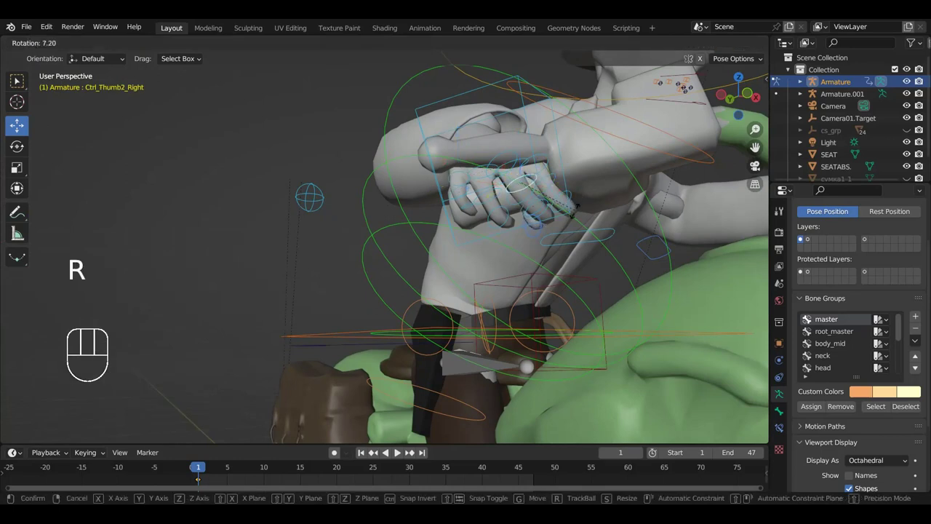
pyautogui.press('r')
pyautogui.click(551, 172)
pyautogui.press('r')
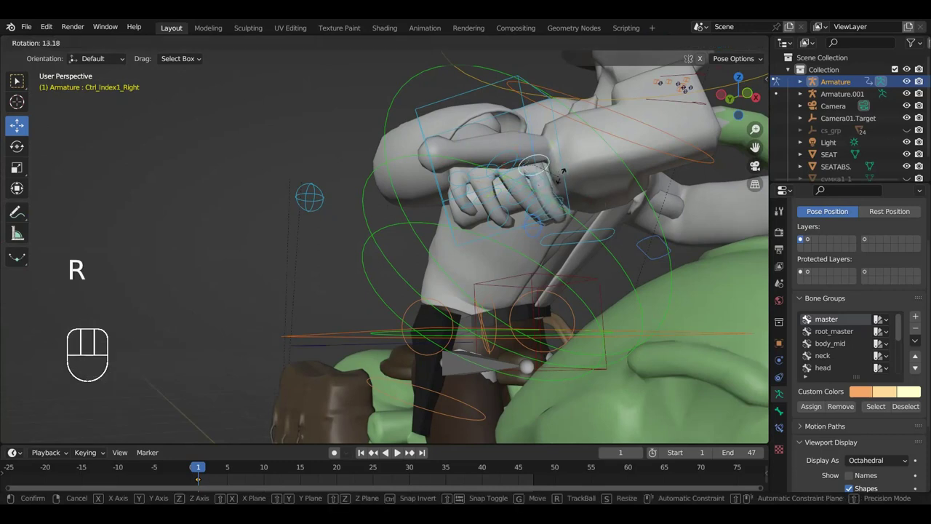
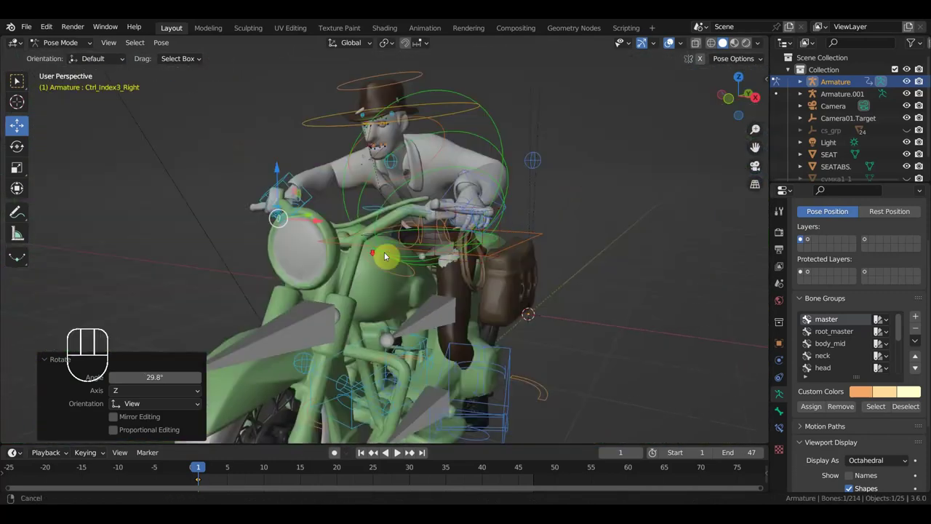
# - From the right side view, move Ctrl_Foot_IK_Left onto the motorcycle's footrest
pyautogui.middleClick(577, 228)
pyautogui.moveTo(559, 277); pyautogui.dragTo(526, 232)
pyautogui.moveTo(508, 190); pyautogui.dragTo(417, 123)
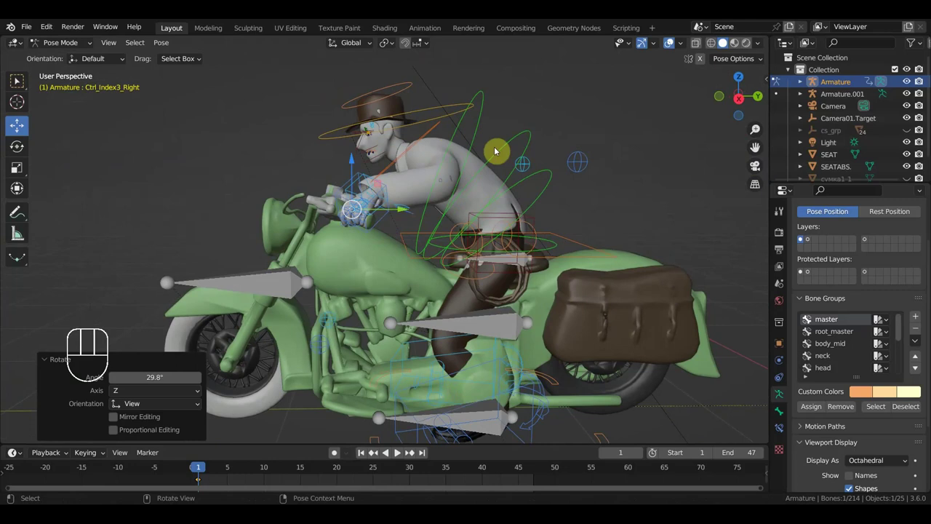
pyautogui.middleClick(561, 251)
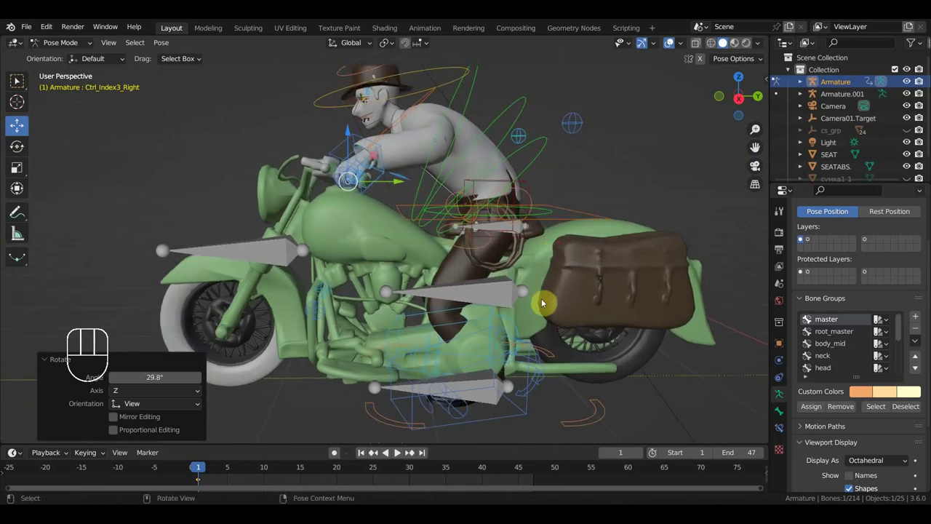
pyautogui.press('KP_3')
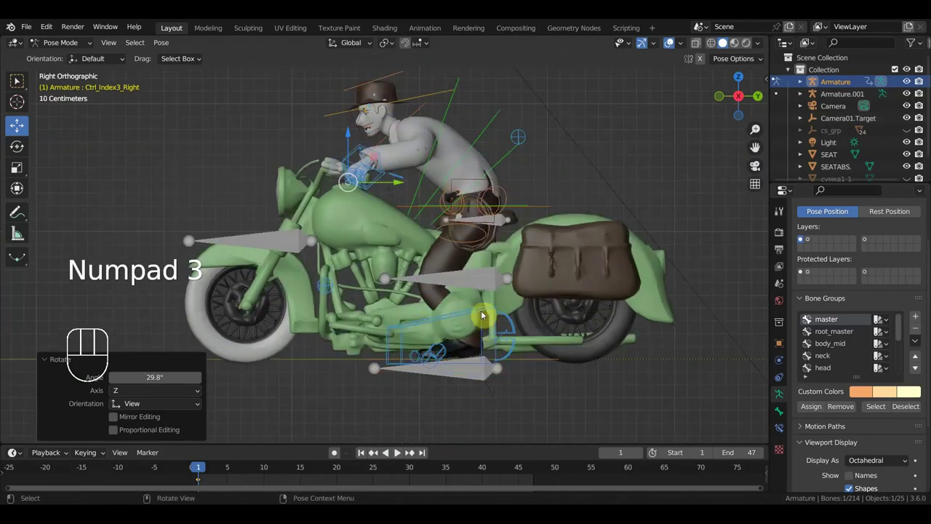
pyautogui.click(483, 310)
pyautogui.moveTo(598, 327); pyautogui.dragTo(627, 331)
pyautogui.press('g')
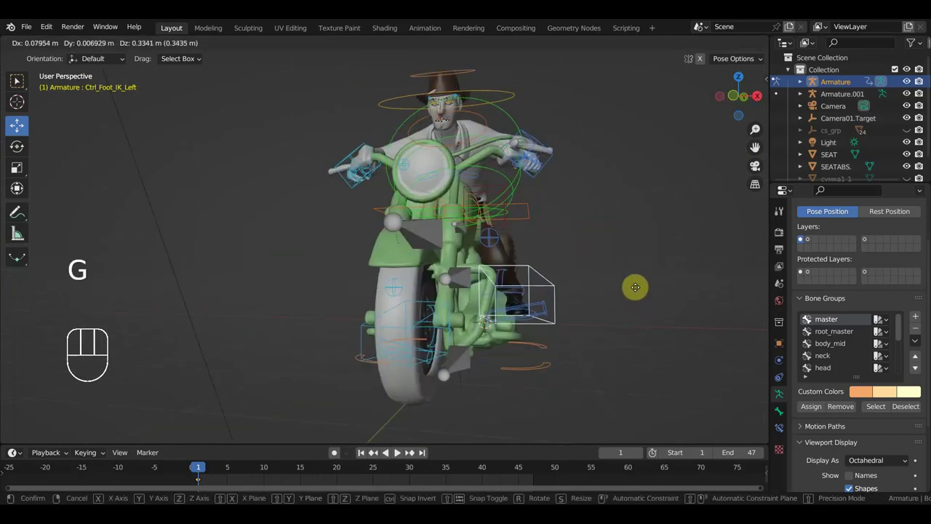
pyautogui.moveTo(623, 308); pyautogui.dragTo(531, 318)
pyautogui.press('g')
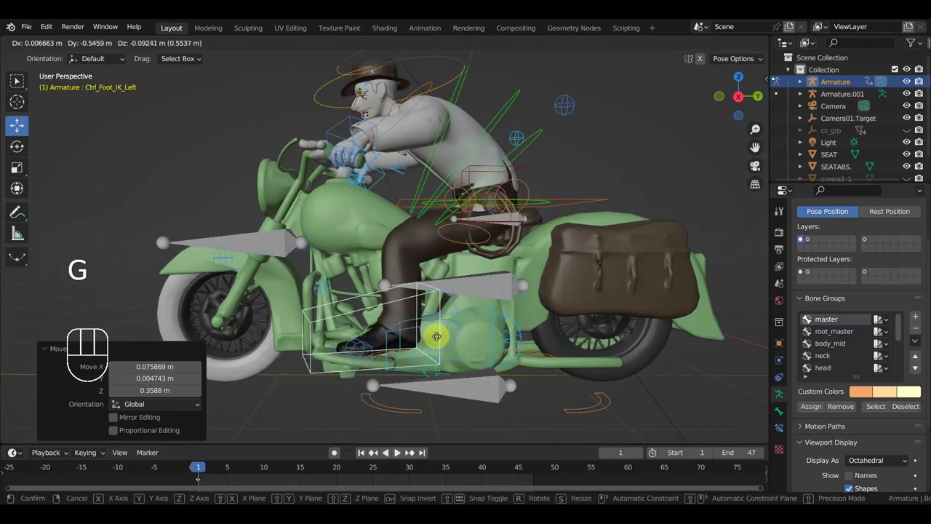
# - Rotate the left foot to rest on the footrest, then return to Object Mode with Armature.001 selected
pyautogui.press('r')
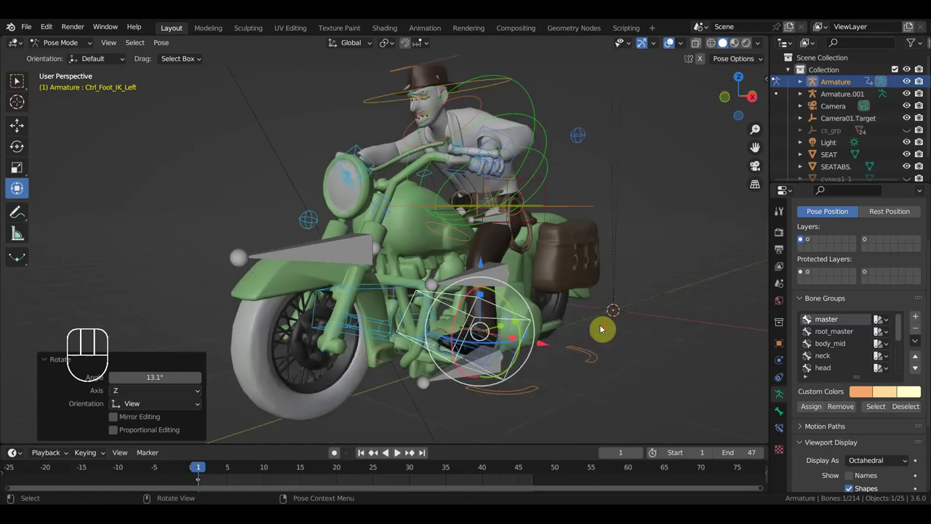
pyautogui.moveTo(576, 335); pyautogui.dragTo(552, 334)
pyautogui.moveTo(393, 350); pyautogui.dragTo(448, 349)
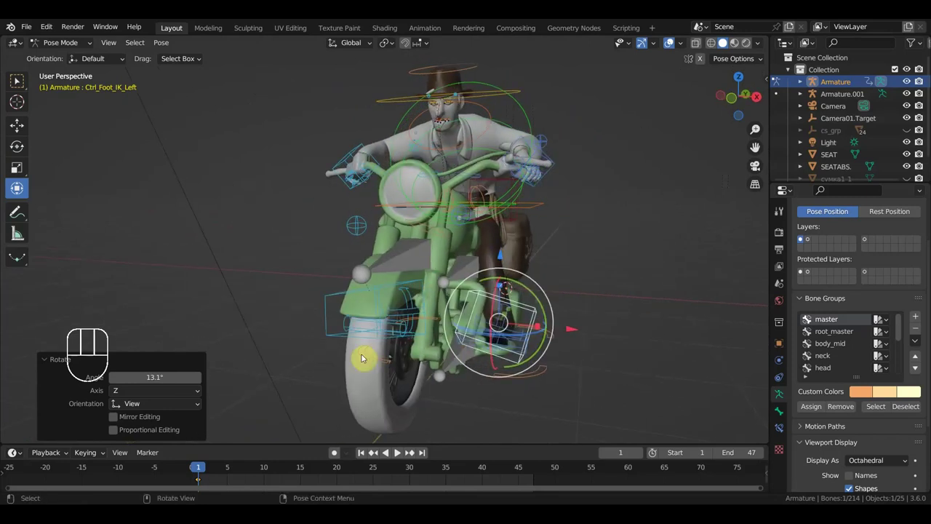
pyautogui.moveTo(442, 274); pyautogui.dragTo(403, 300)
pyautogui.click(395, 314)
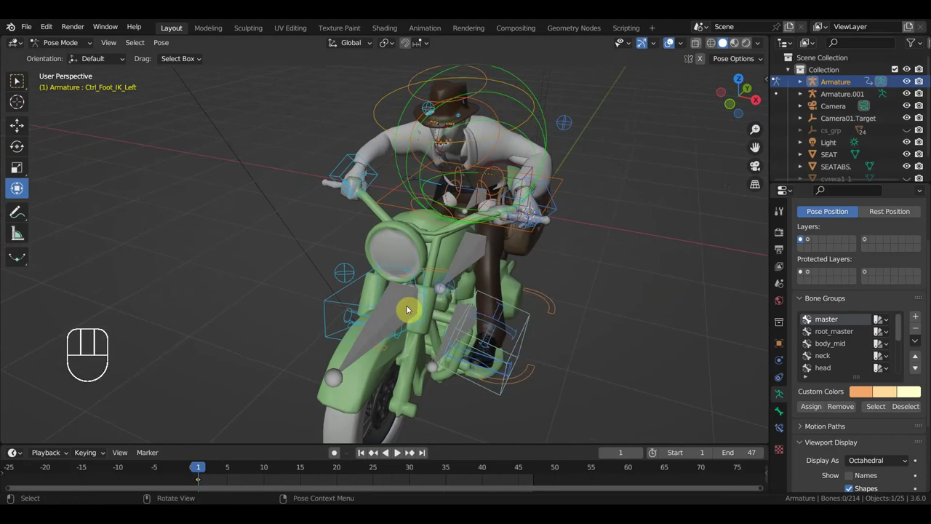
pyautogui.moveTo(422, 313); pyautogui.dragTo(163, 110)
pyautogui.moveTo(60, 44); pyautogui.dragTo(307, 231)
pyautogui.click(406, 325)
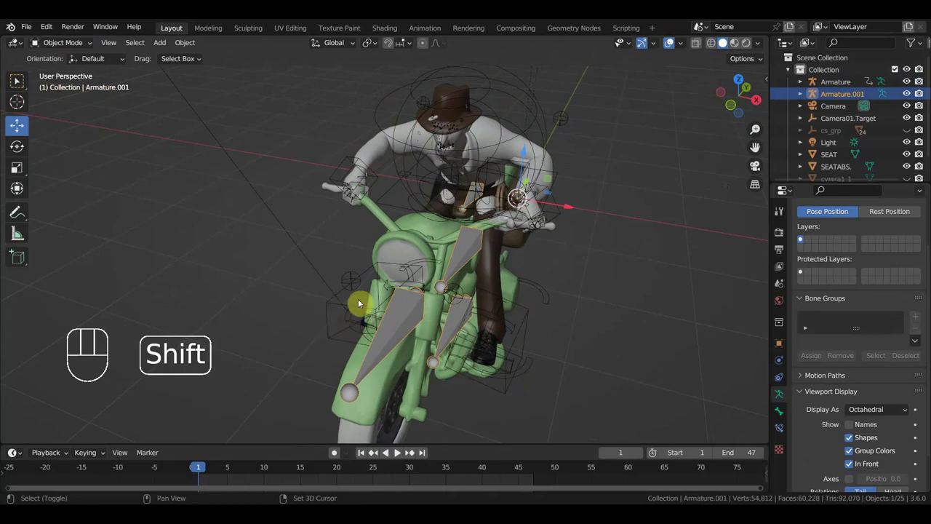
# - Select both armatures, enter Pose Mode and pick Ctrl_Hand_IK_Left
pyautogui.click(331, 312)
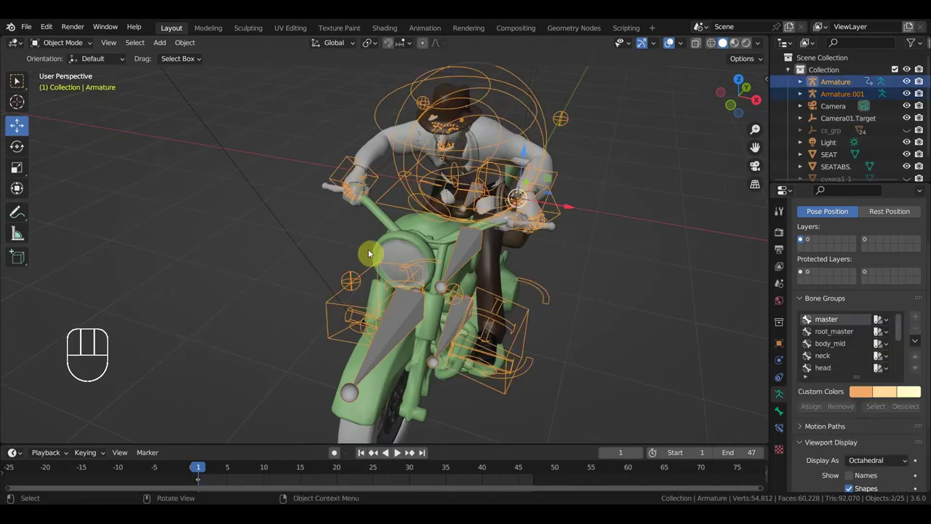
pyautogui.moveTo(75, 46); pyautogui.dragTo(121, 97)
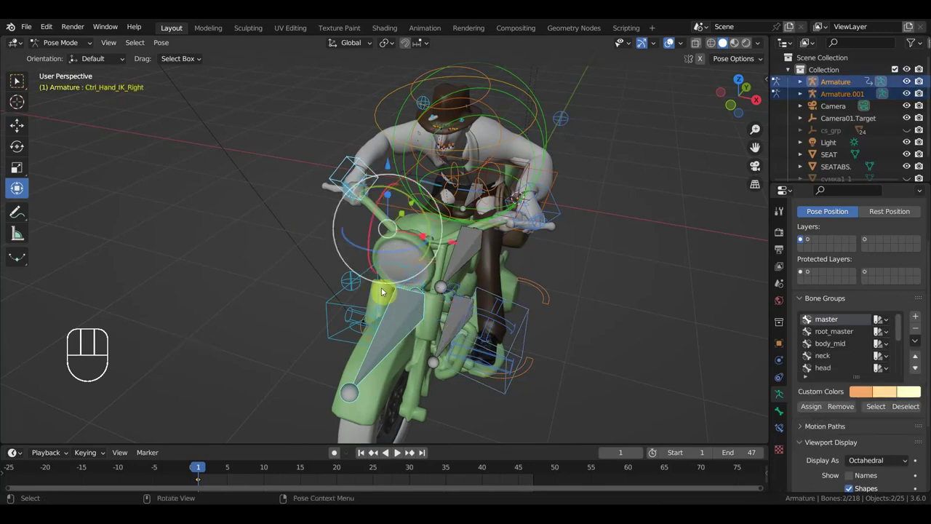
pyautogui.click(561, 206)
pyautogui.moveTo(618, 245); pyautogui.dragTo(622, 253)
# - From the top view rotate the left hand toward the handlebar, then clear its location and rotation
pyautogui.press('KP_7')
pyautogui.press('r')
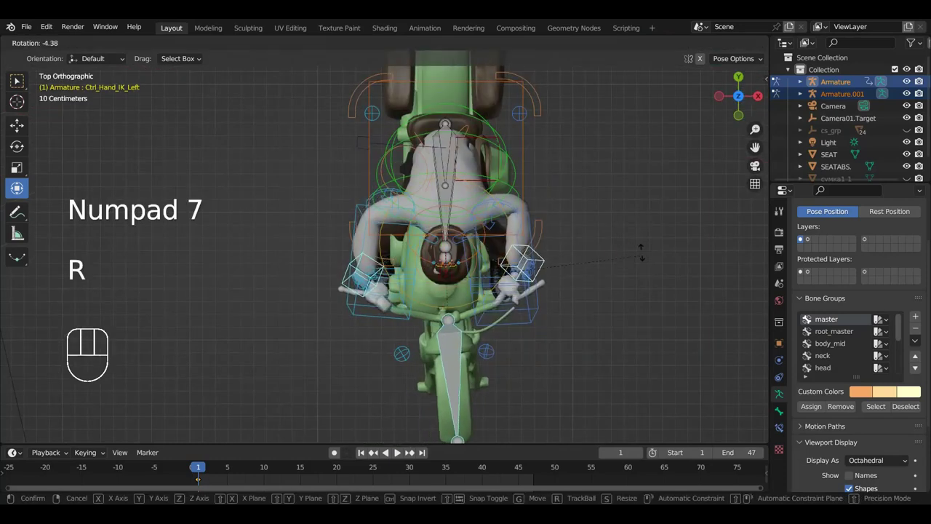
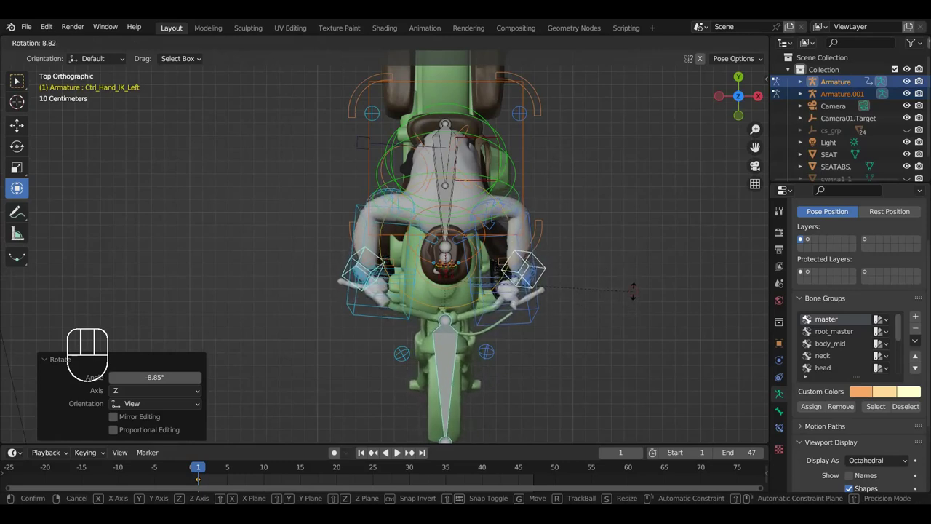
pyautogui.press('alt+g')
pyautogui.press('alt+r')
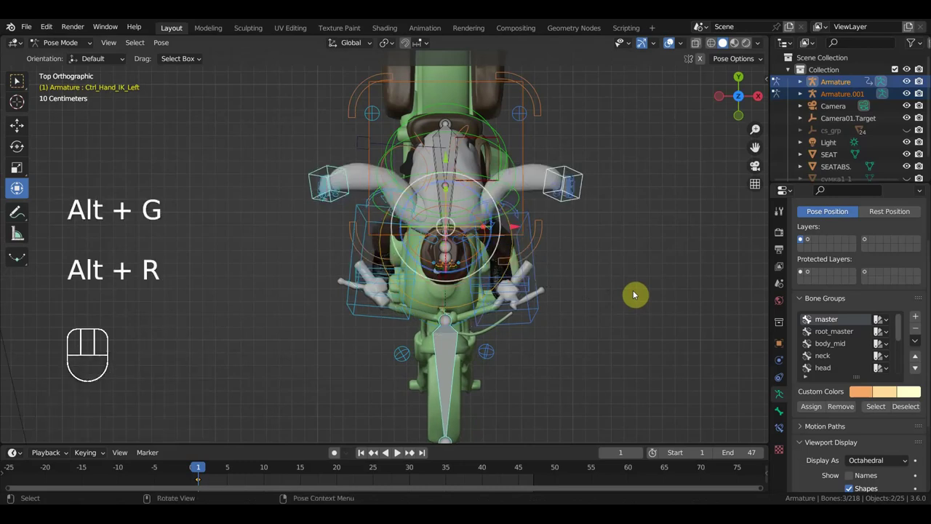
# - Undo the last edits, select all rider bones from the side view and key Location & Rotation at frame 1
pyautogui.press('ctrl+z')
pyautogui.press('ctrl+z')
pyautogui.press('KP_3')
pyautogui.press('a')
pyautogui.press('i')
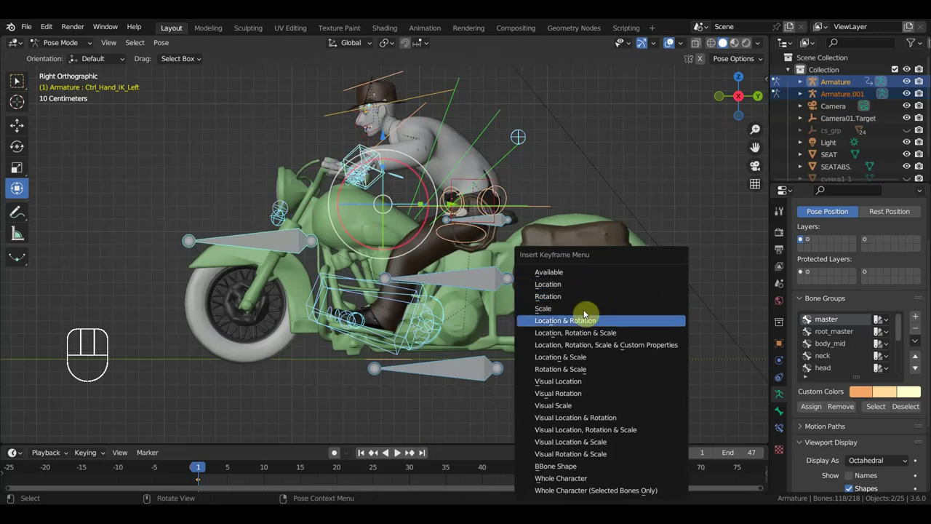
pyautogui.moveTo(566, 323); pyautogui.dragTo(608, 350)
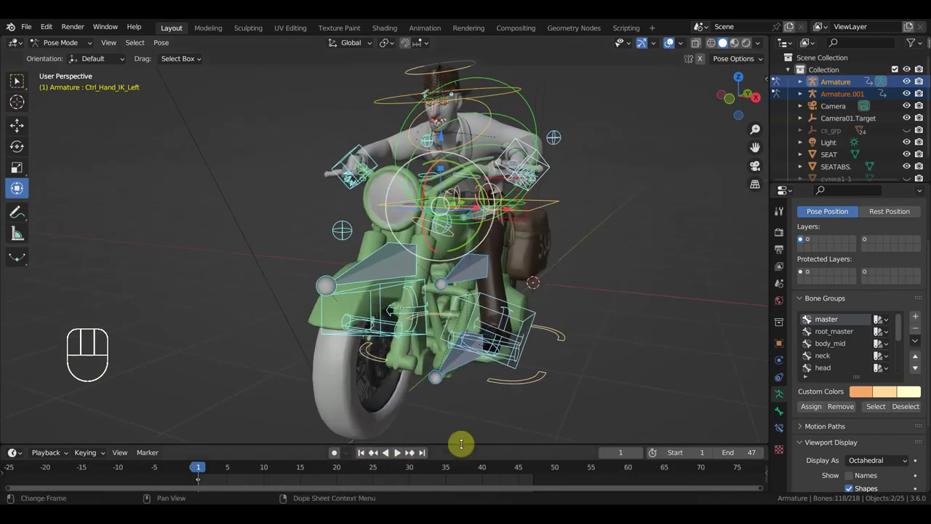
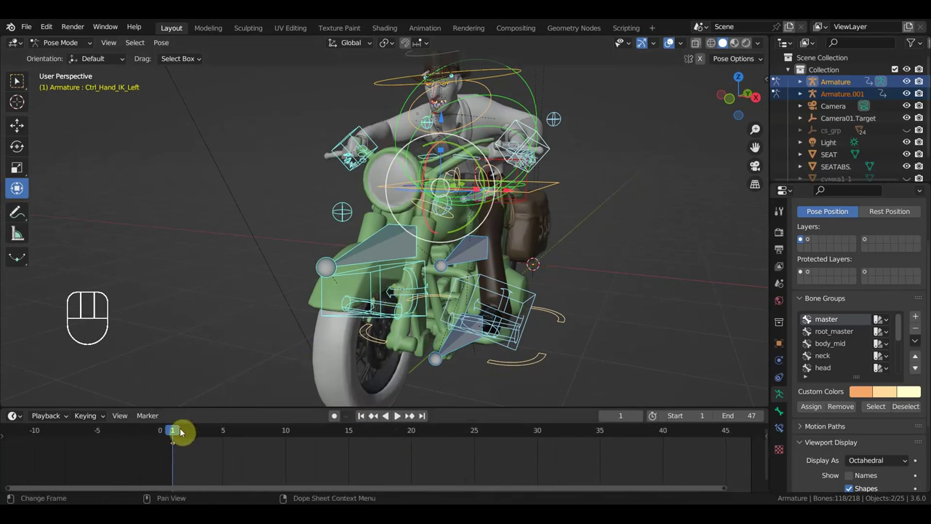
pyautogui.moveTo(467, 335); pyautogui.dragTo(377, 328)
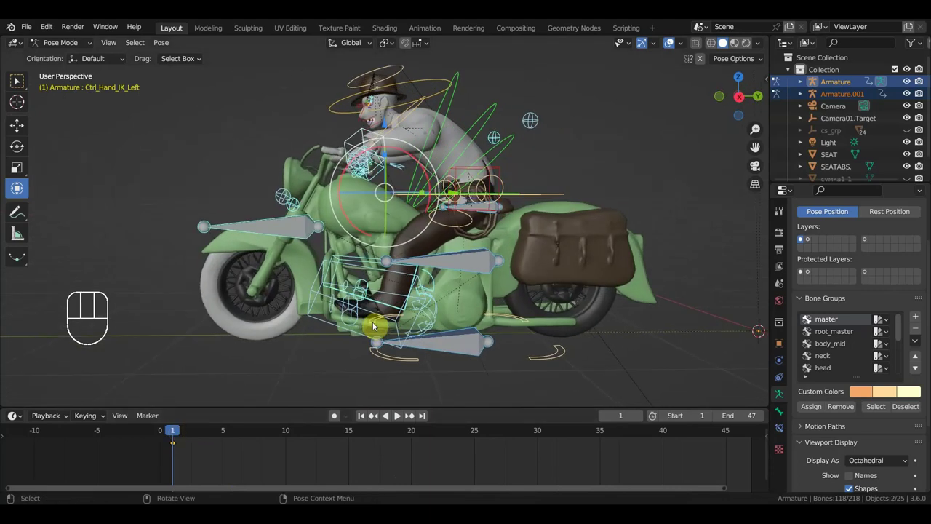
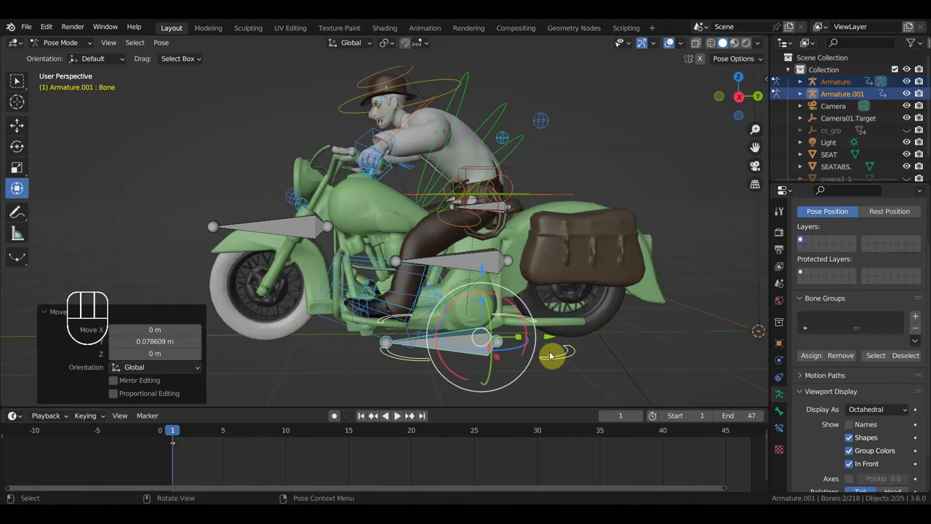
# - Undo the wheel bone rotation, deselect it and return Armature.001 to Object Mode
pyautogui.press('ctrl+z')
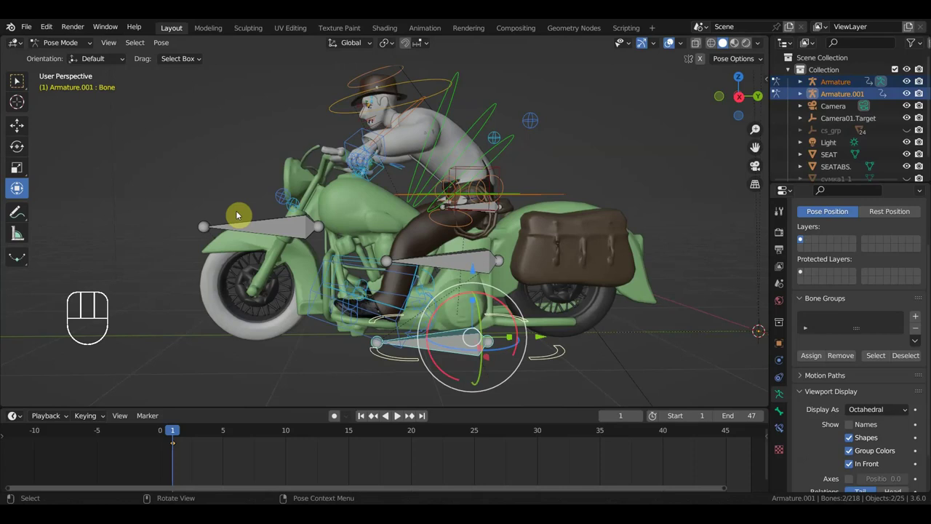
pyautogui.click(269, 328)
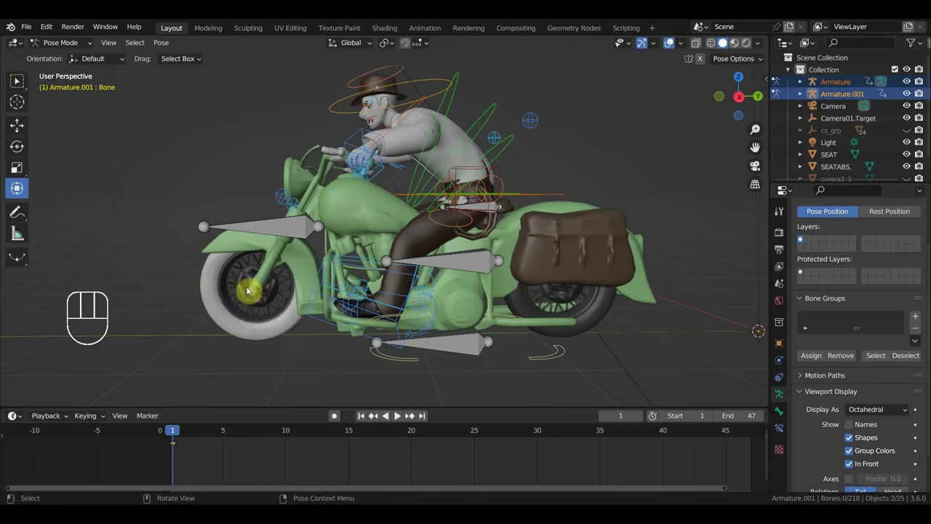
pyautogui.moveTo(74, 45); pyautogui.dragTo(74, 63)
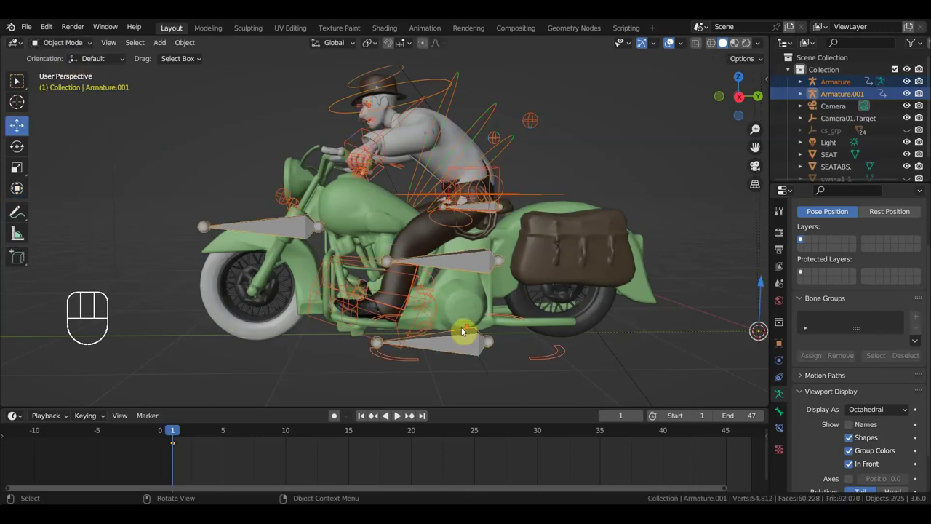
# - From the right side view select the tyres шина and шина.001 and reset their origins to geometry
pyautogui.press('KP_3')
pyautogui.moveTo(472, 334); pyautogui.dragTo(458, 336)
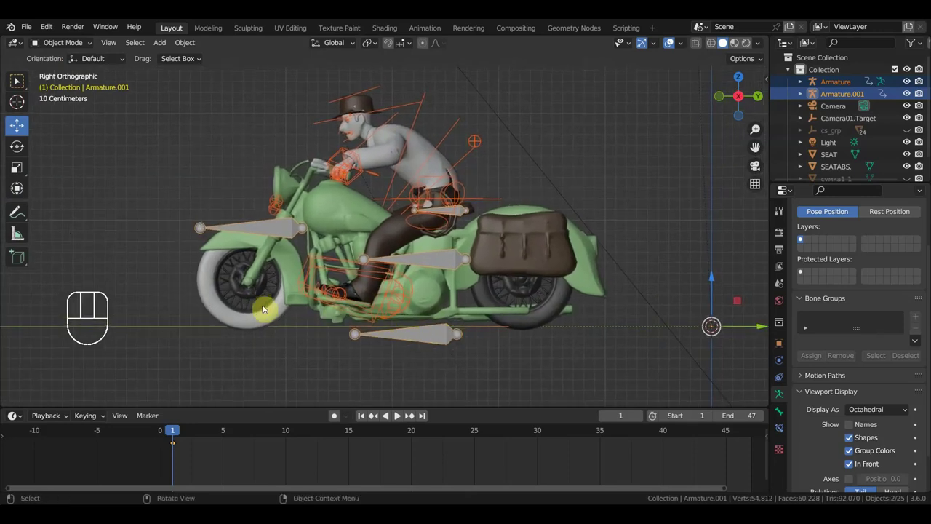
pyautogui.click(266, 312)
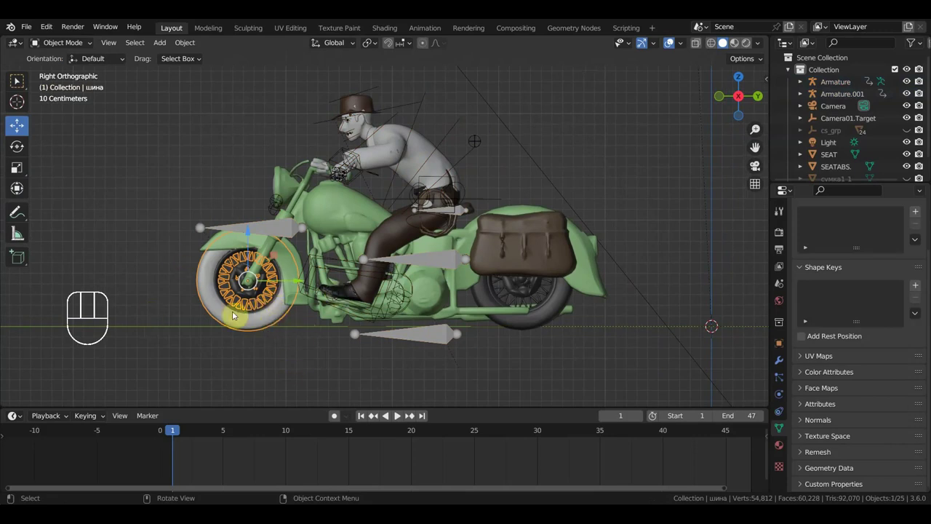
pyautogui.moveTo(396, 278); pyautogui.dragTo(405, 275)
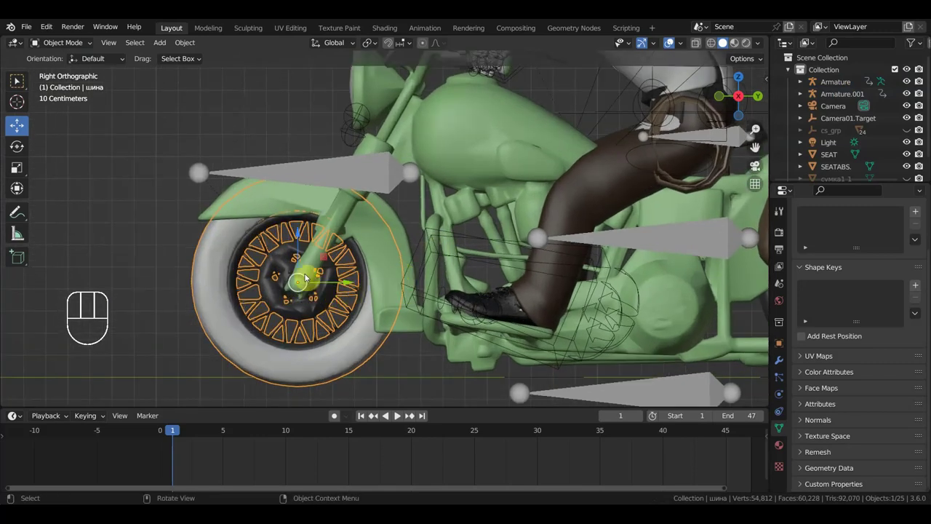
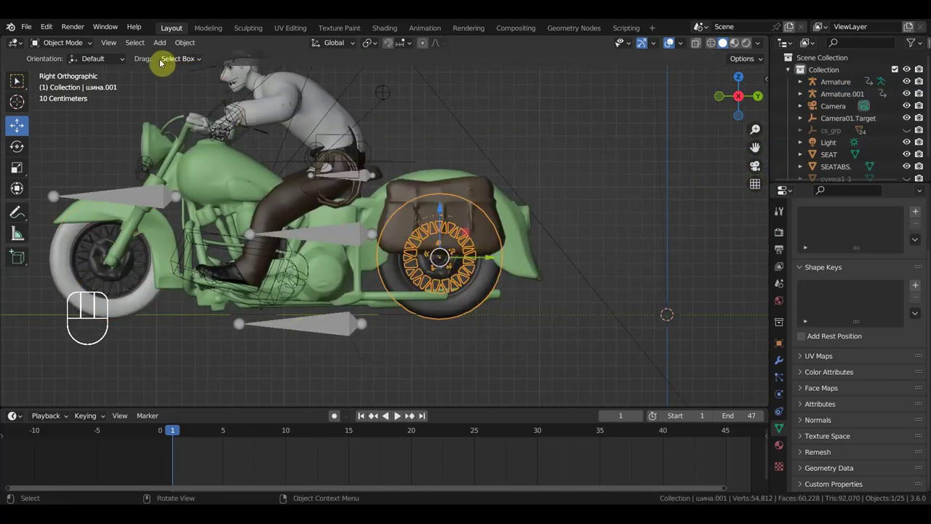
pyautogui.moveTo(183, 47); pyautogui.dragTo(357, 84)
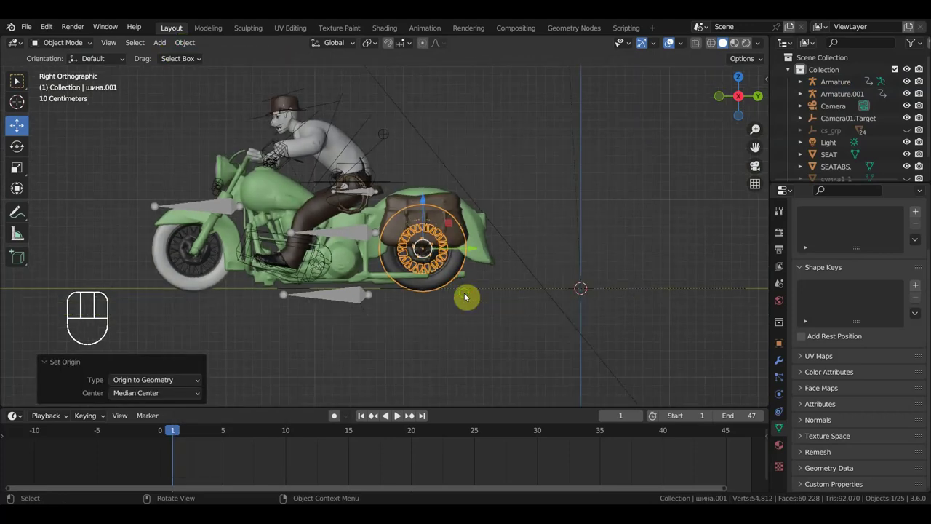
pyautogui.moveTo(516, 298); pyautogui.dragTo(539, 299)
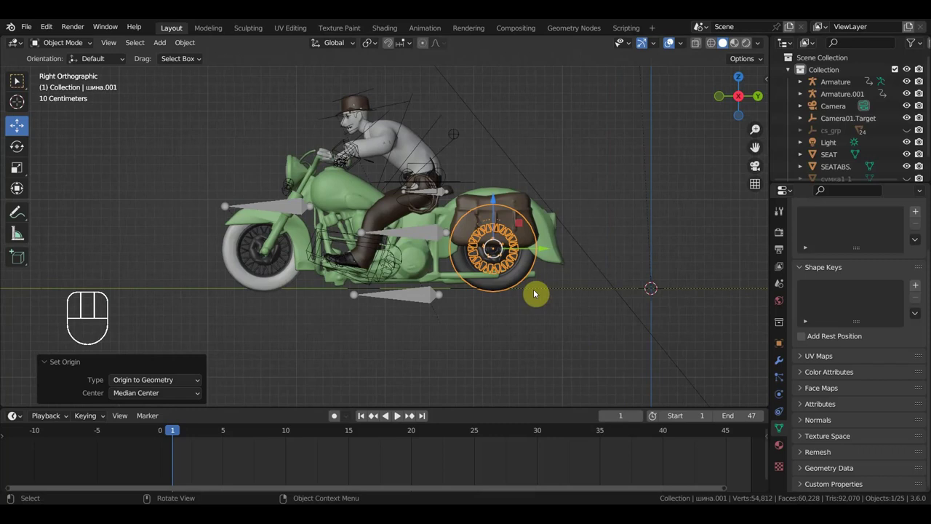
# - Add a Plain Axes empty, place it below the motorcycle and adjust the 3D cursor rotation in the View panel
pyautogui.moveTo(164, 50); pyautogui.dragTo(308, 180)
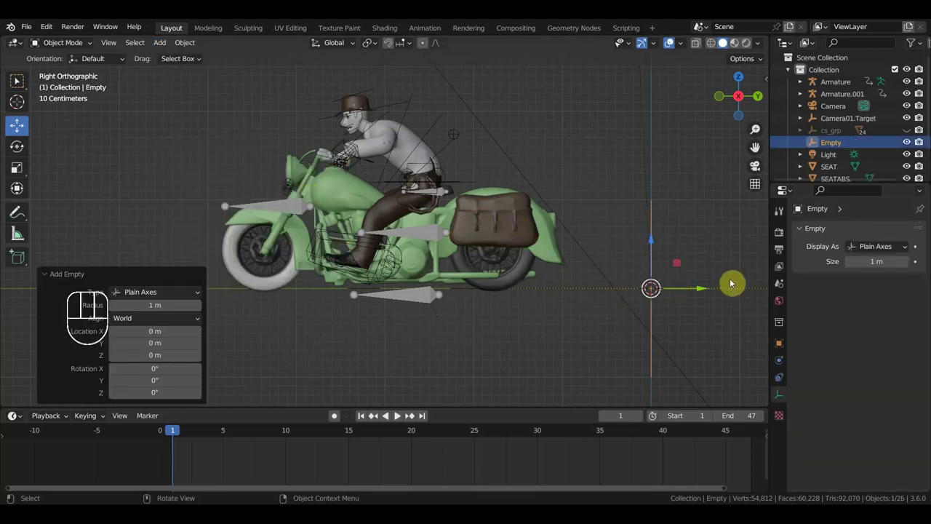
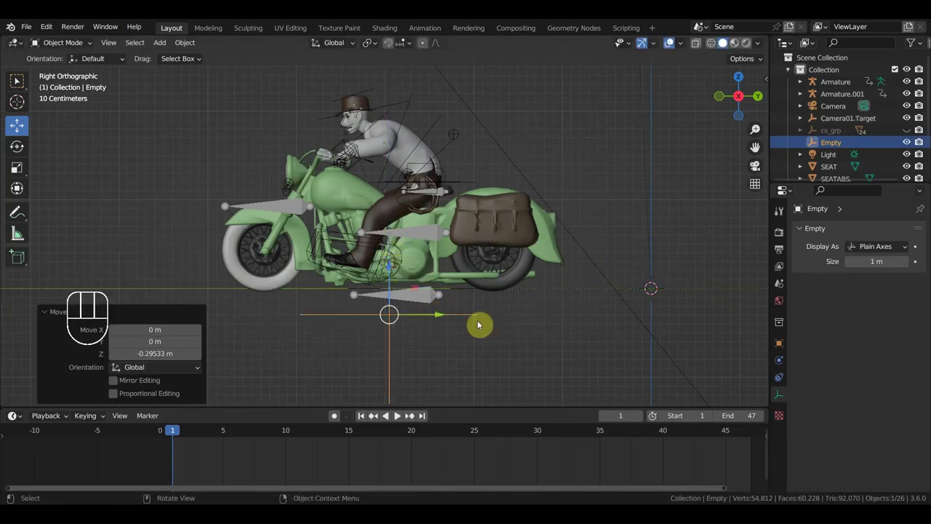
pyautogui.moveTo(482, 331); pyautogui.dragTo(484, 288)
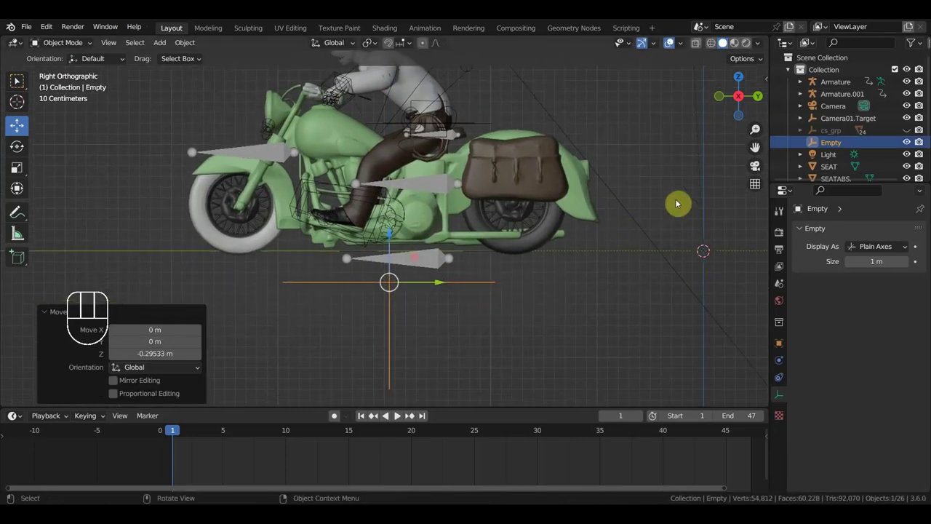
pyautogui.press('n')
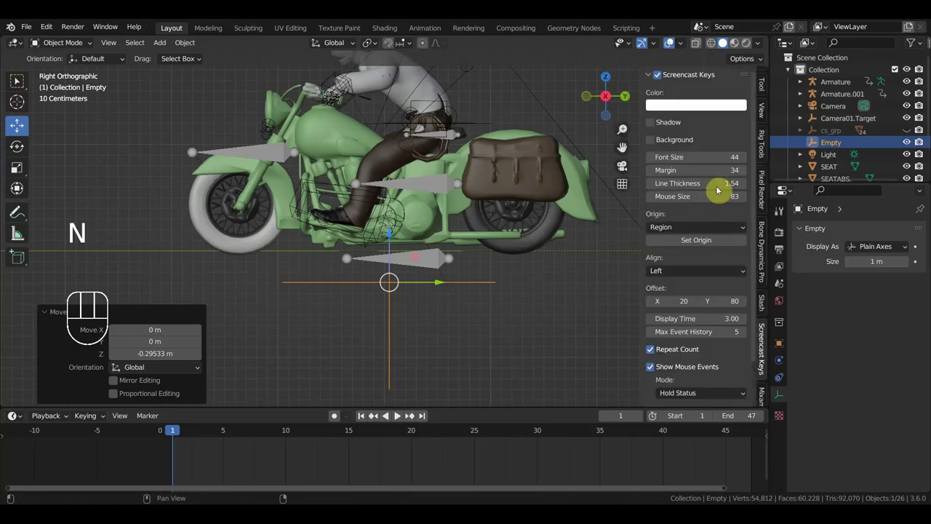
pyautogui.click(767, 115)
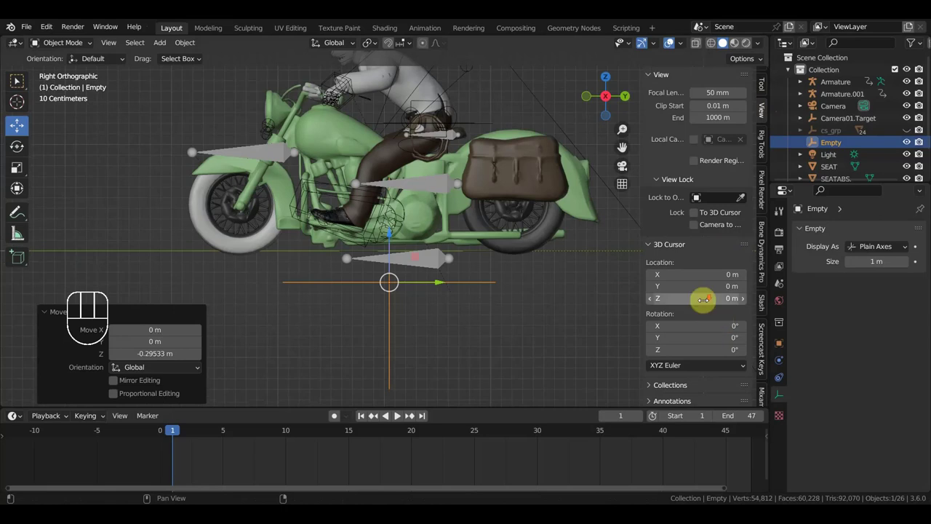
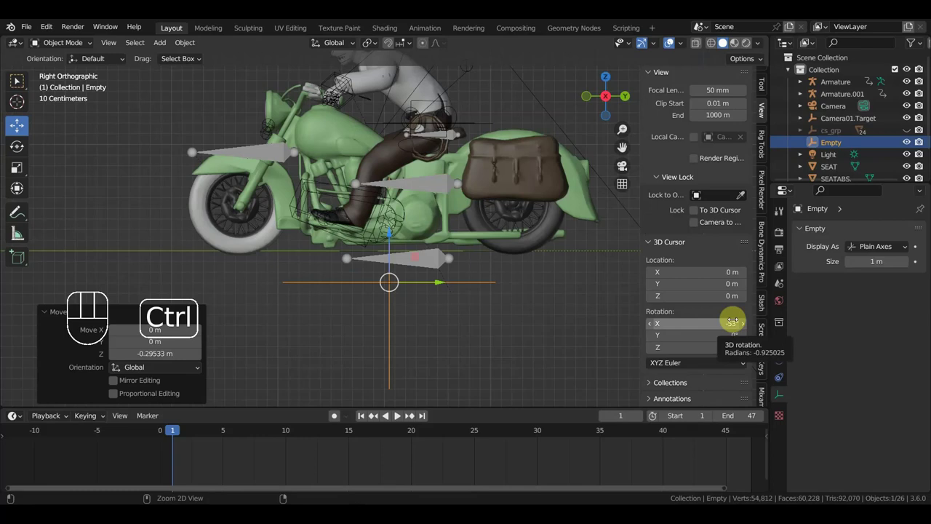
pyautogui.press('ctrl+z')
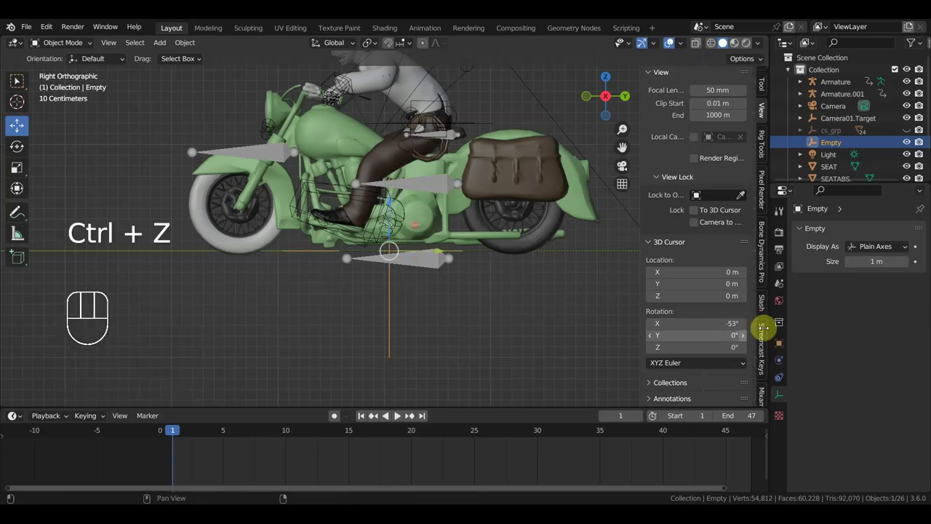
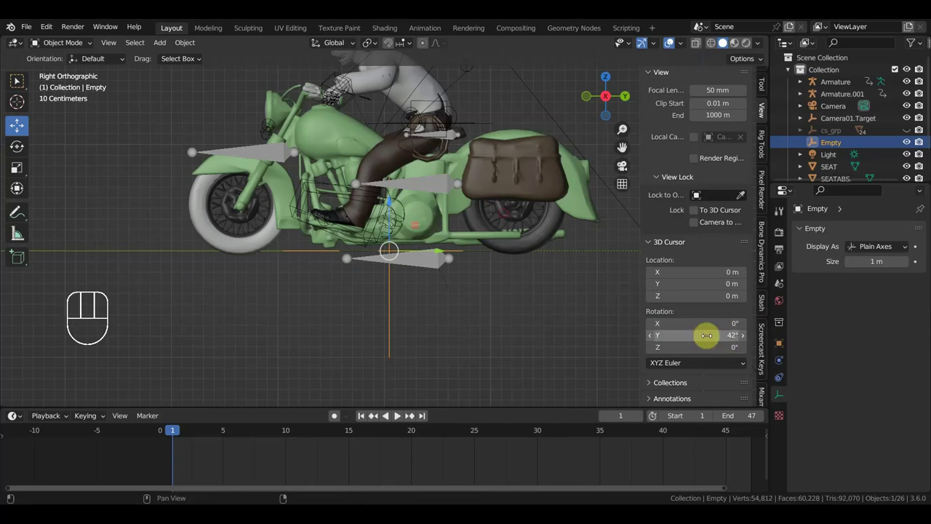
pyautogui.press('ctrl+z')
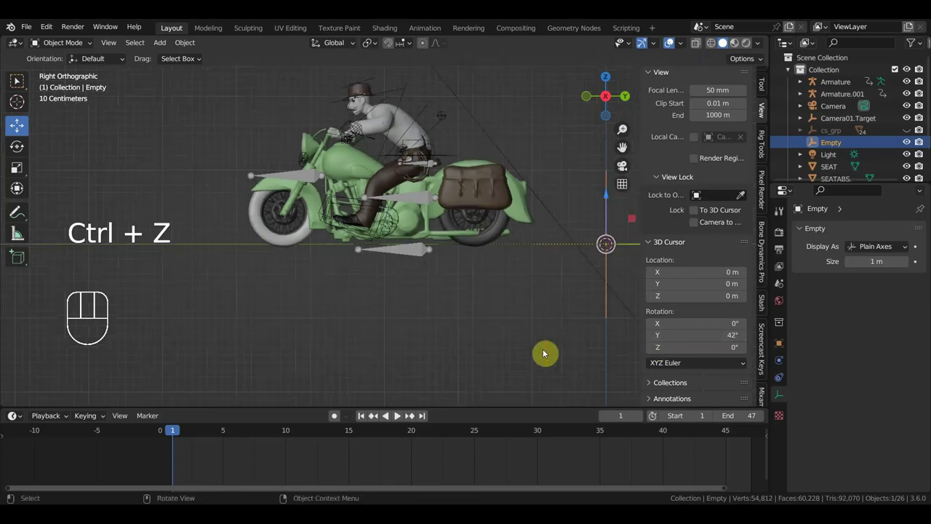
# - Zoom out to see the scene and switch the side panel to the active tool settings
pyautogui.moveTo(590, 334); pyautogui.dragTo(616, 260)
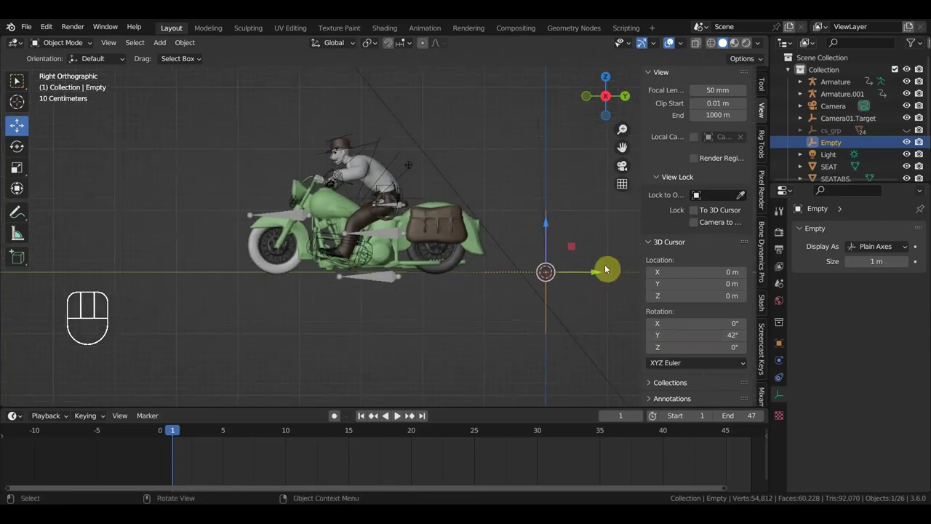
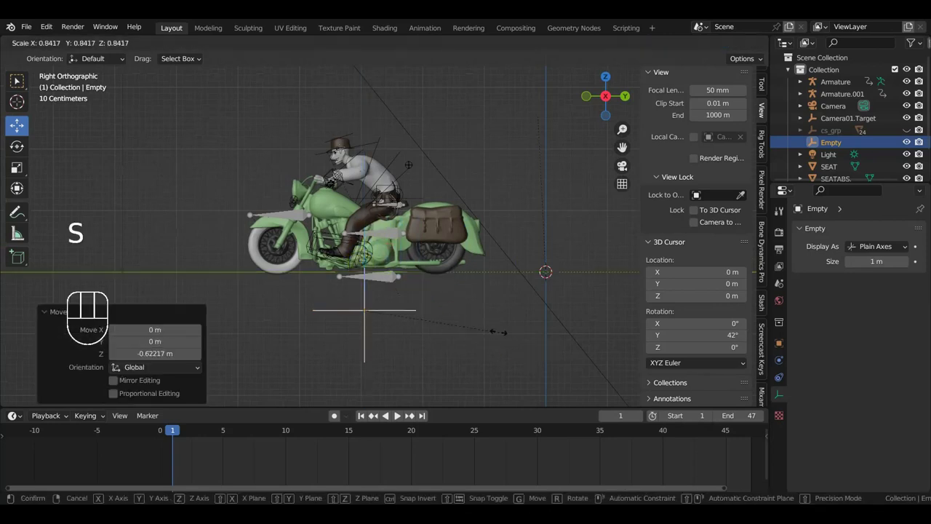
pyautogui.middleClick(507, 308)
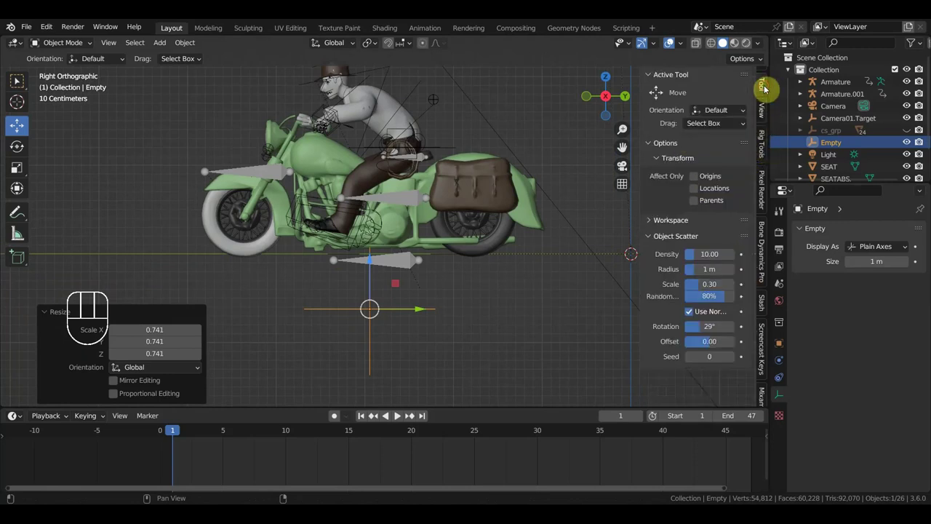
pyautogui.click(765, 115)
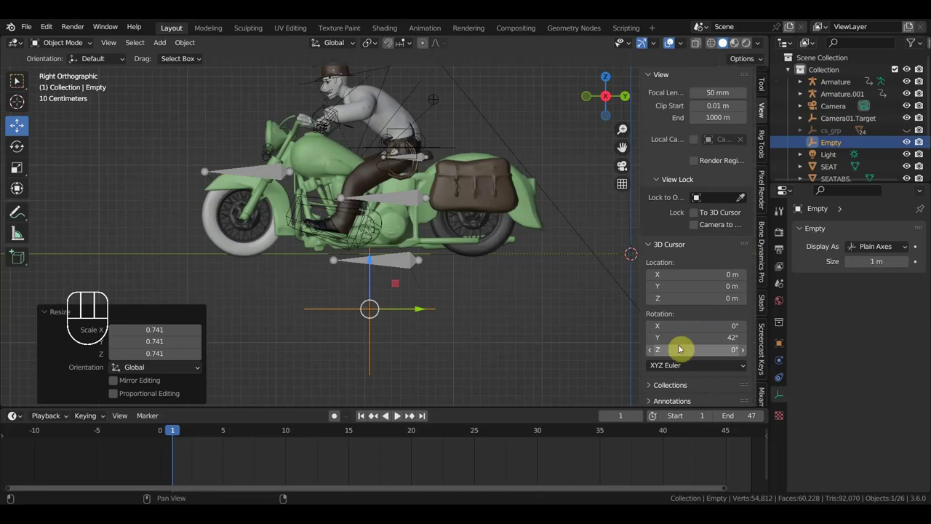
pyautogui.scroll(3)
# - With the Rotate tool in the right side view, clear the empty's location and rotation back to the origin
pyautogui.moveTo(493, 333); pyautogui.dragTo(518, 335)
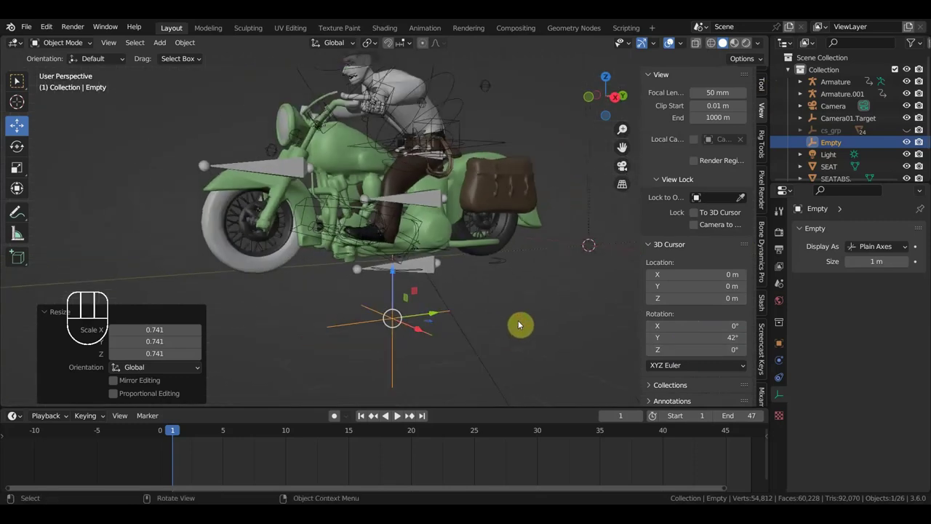
pyautogui.click(23, 190)
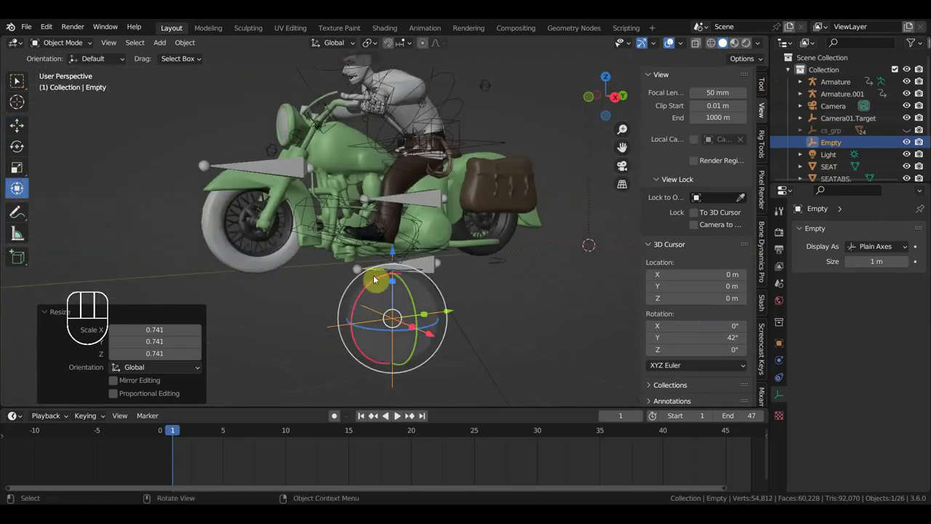
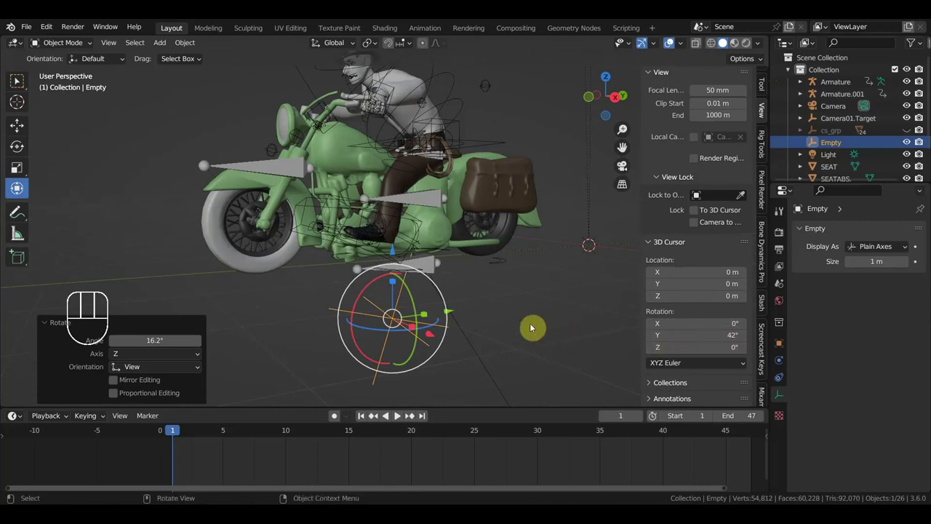
pyautogui.press('KP_3')
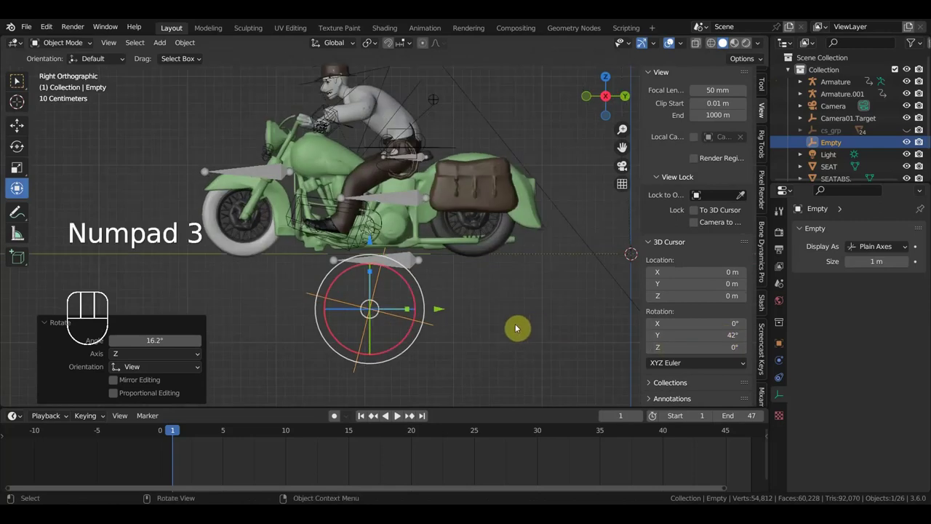
pyautogui.press('r')
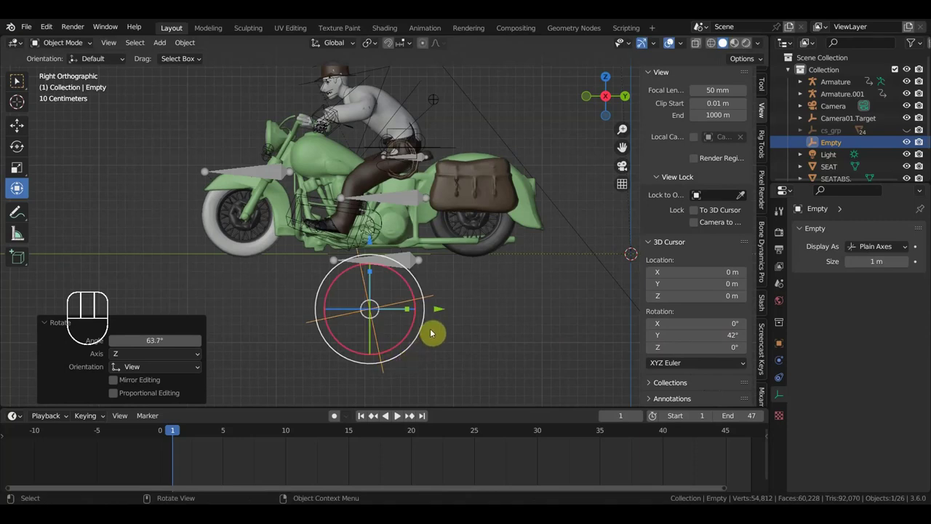
pyautogui.press('alt+g')
pyautogui.press('alt+r')
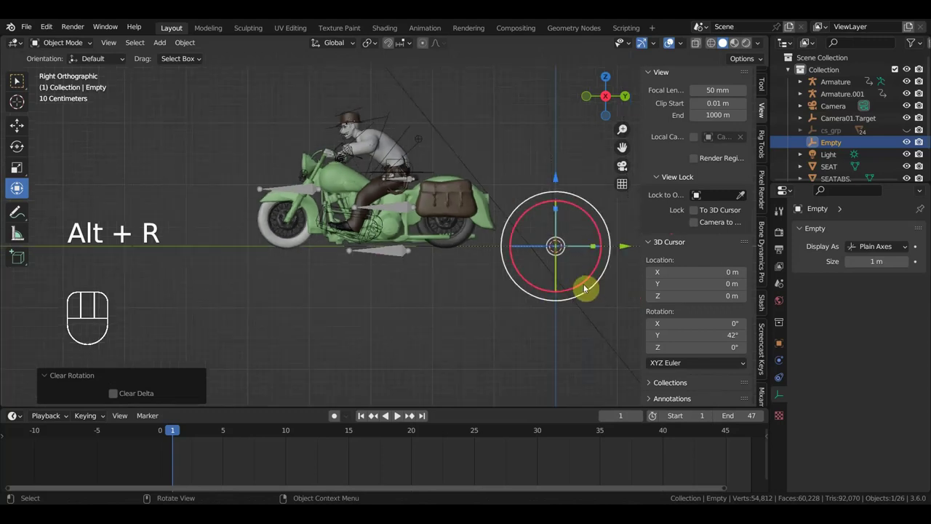
# - Centre and shift the view to frame the empty beneath the motorcycle
pyautogui.middleClick(486, 361)
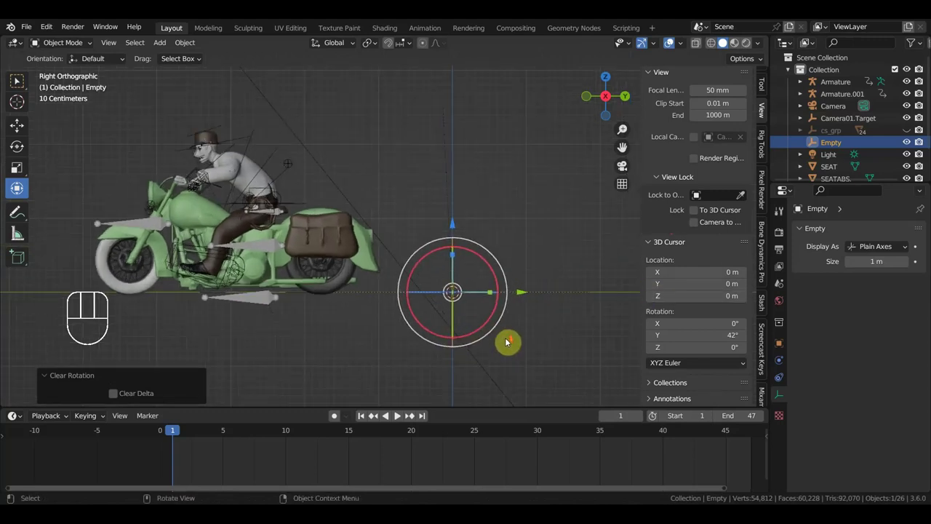
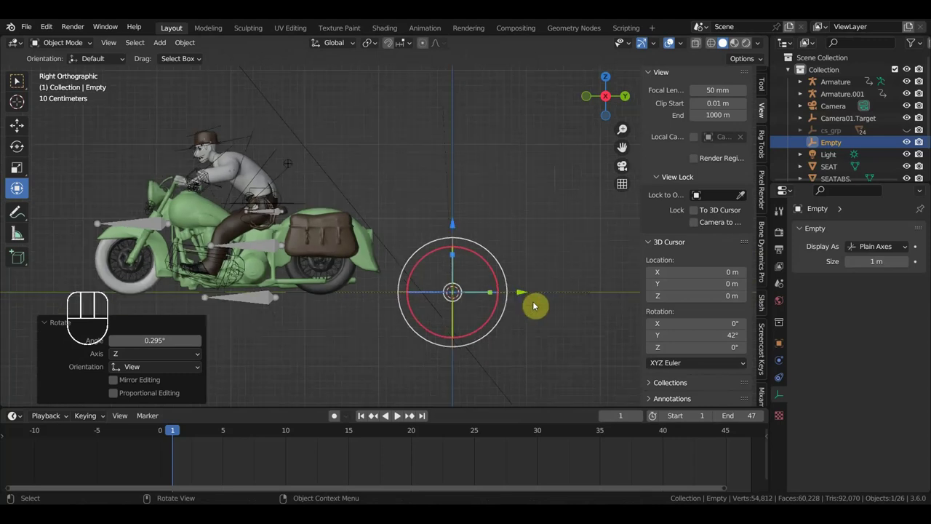
pyautogui.moveTo(563, 305); pyautogui.dragTo(581, 298)
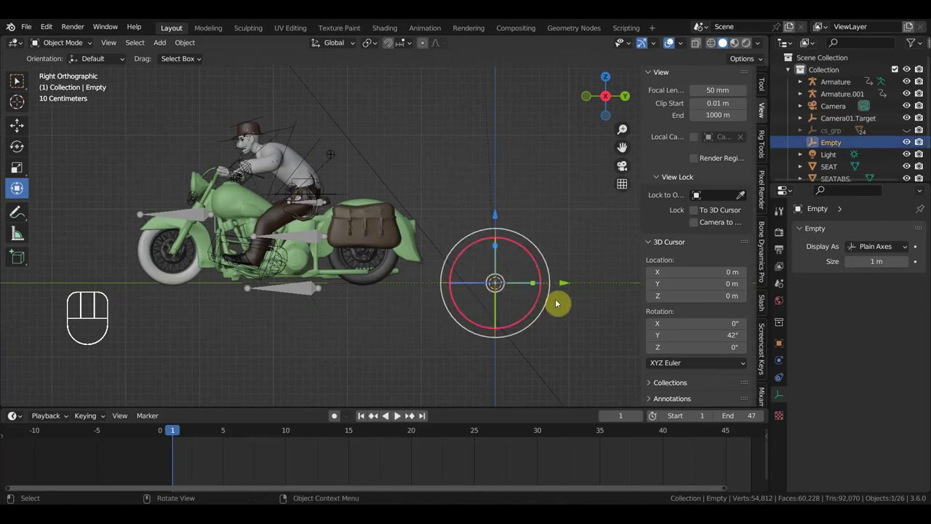
pyautogui.moveTo(484, 322); pyautogui.dragTo(512, 290)
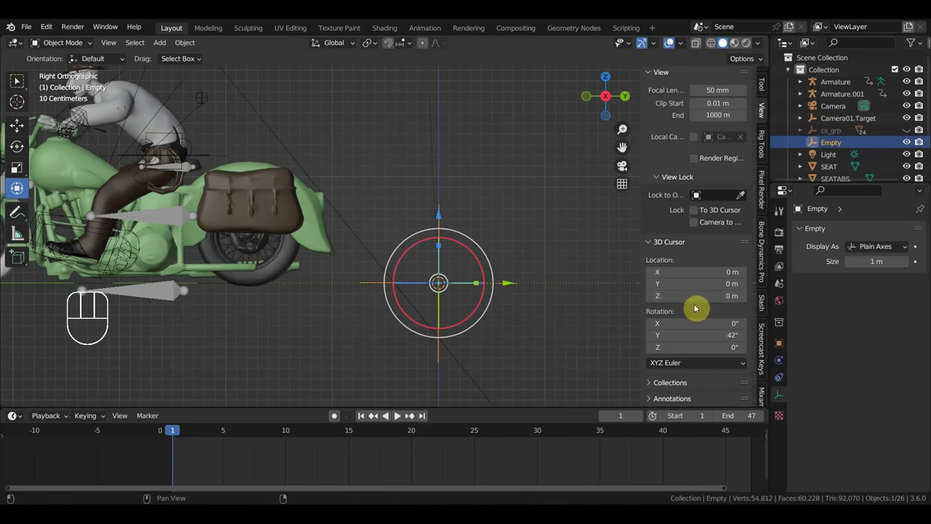
pyautogui.moveTo(553, 322); pyautogui.dragTo(605, 321)
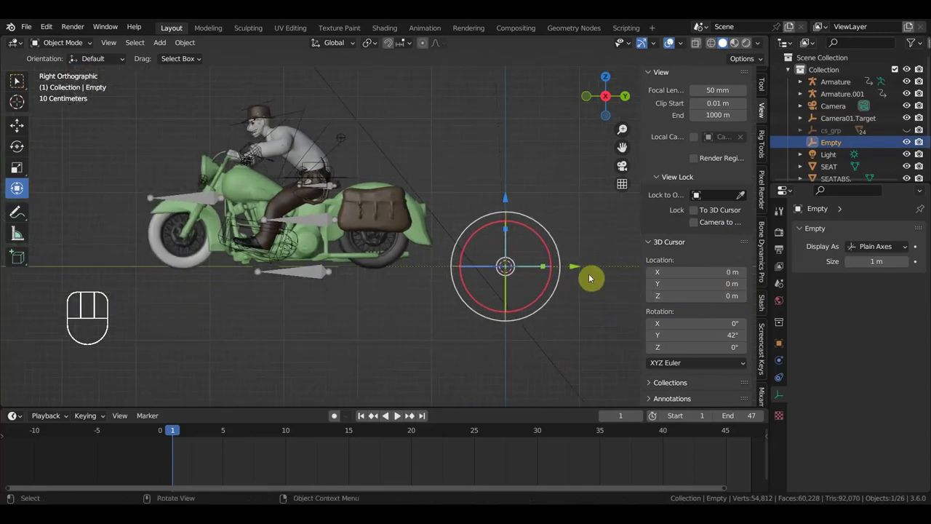
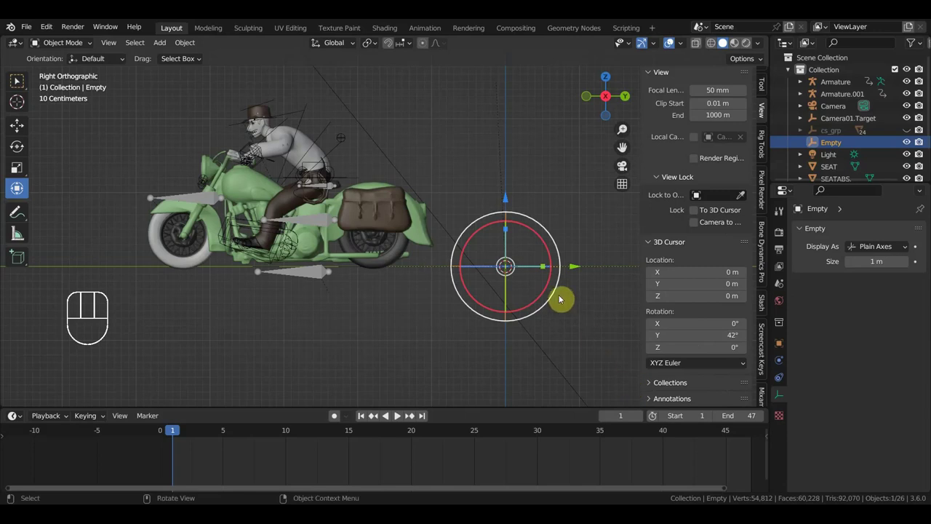
# - Preview the animation briefly, then delete the existing Empty from the scene
pyautogui.press('space')
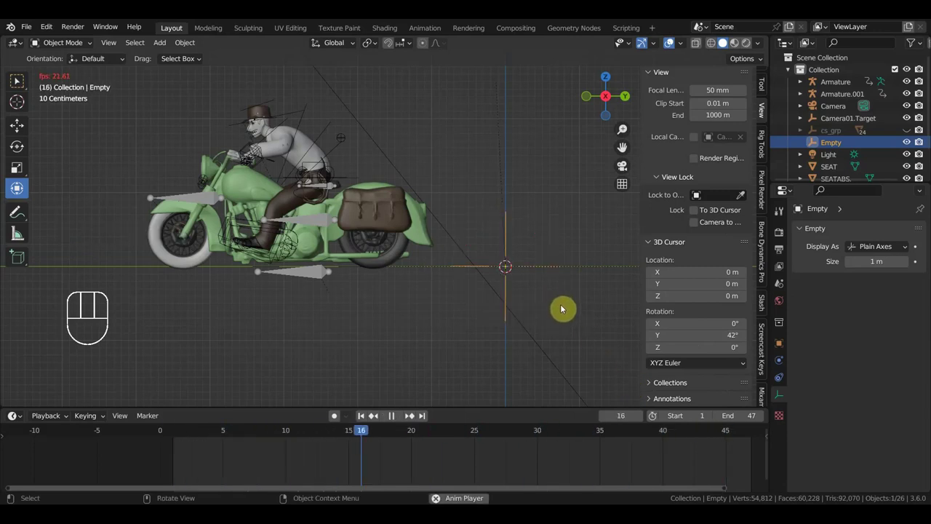
pyautogui.press('space')
pyautogui.press('Delete')
pyautogui.click(70, 48)
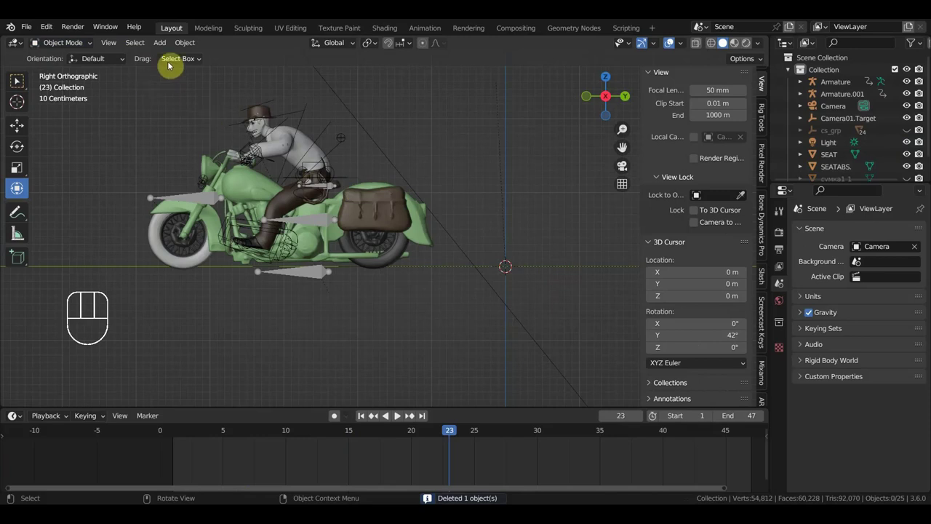
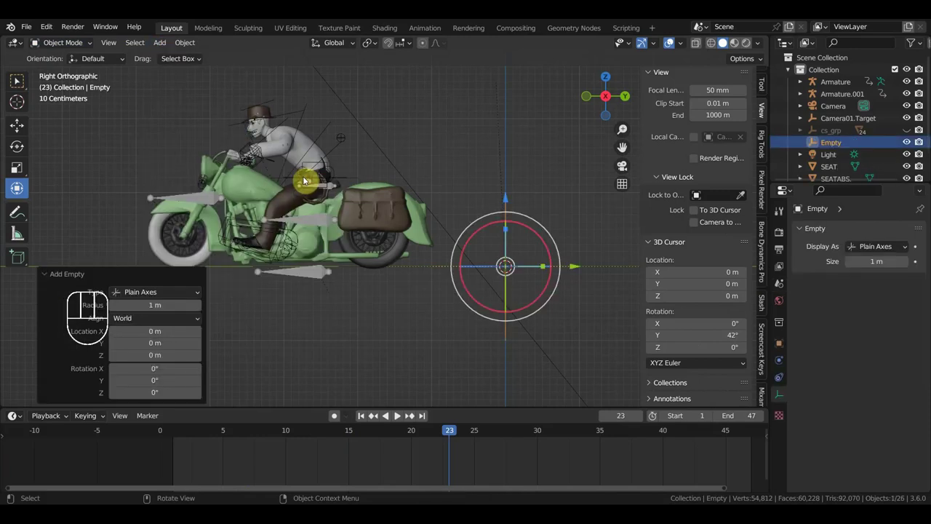
# - Browse the sidebar panels (pixel render, bone widget) and return to the View settings
pyautogui.press('s')
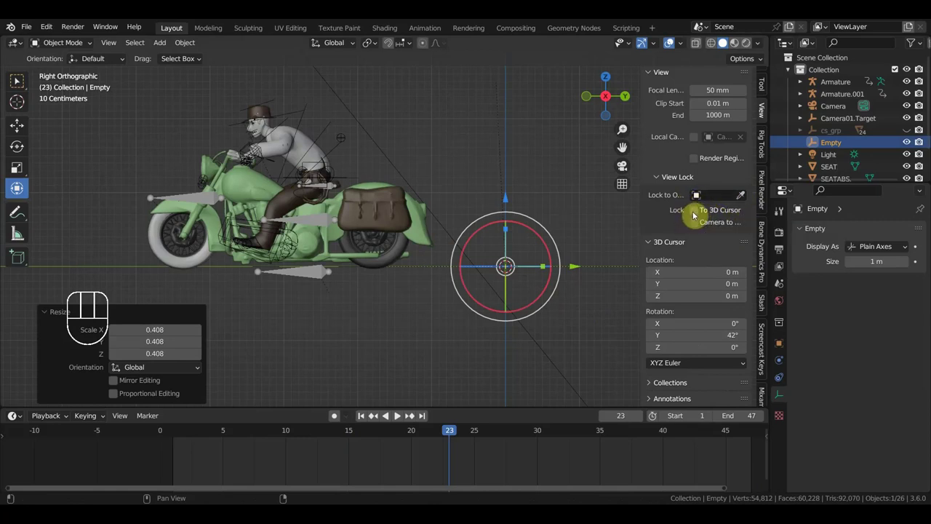
pyautogui.click(698, 217)
pyautogui.click(699, 216)
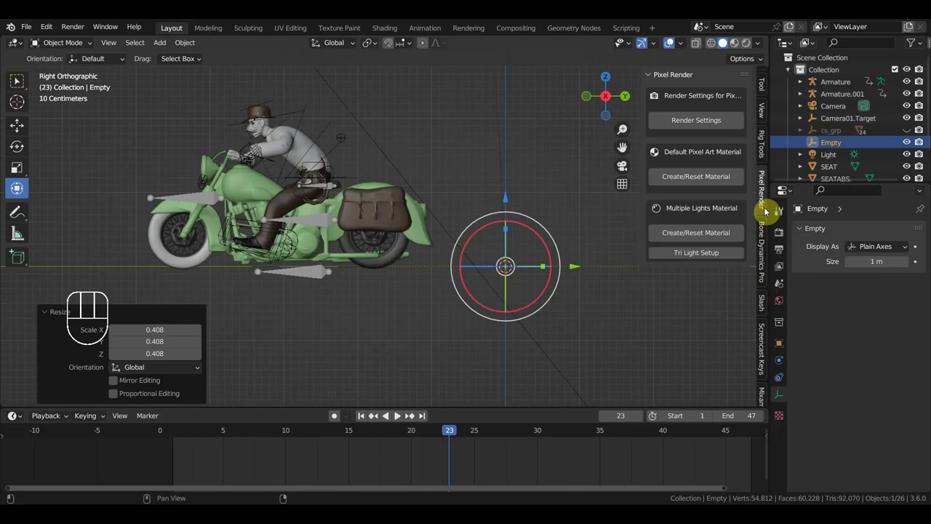
pyautogui.click(766, 146)
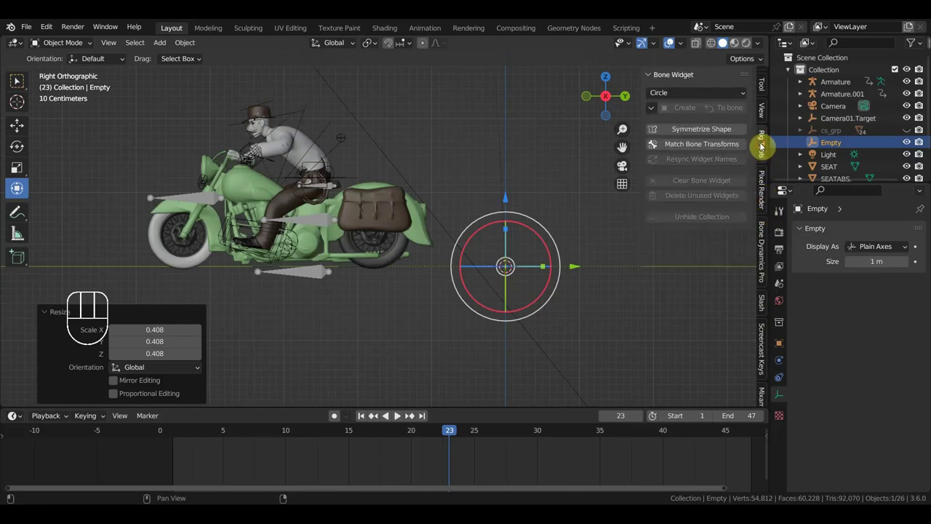
pyautogui.click(768, 88)
pyautogui.click(769, 115)
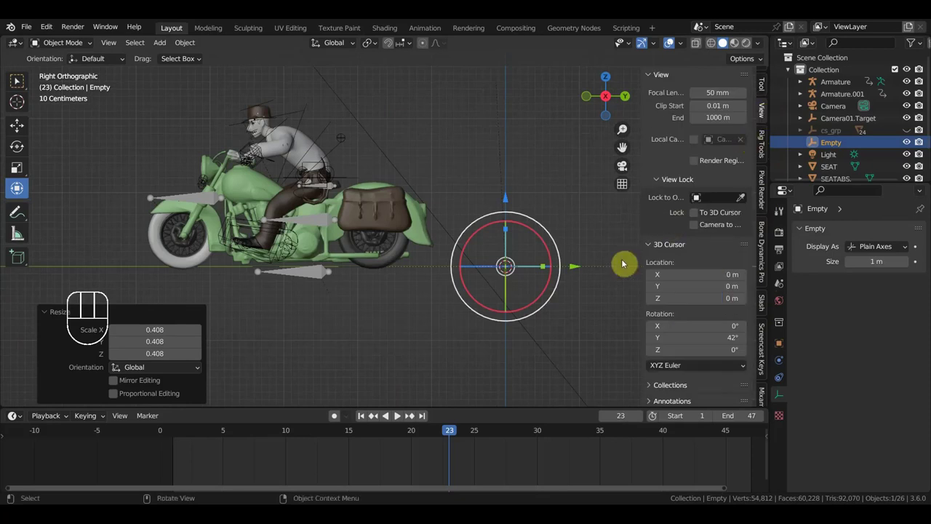
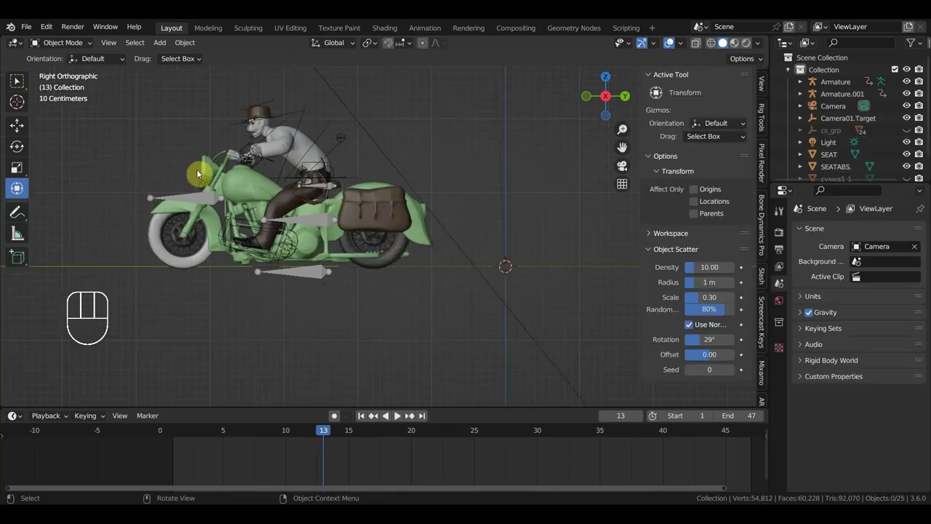
# - Add a Plain Axes Empty at the origin, preview its X spin, and select rear tyre шина.001
pyautogui.moveTo(165, 47); pyautogui.dragTo(433, 281)
pyautogui.moveTo(167, 49); pyautogui.dragTo(294, 180)
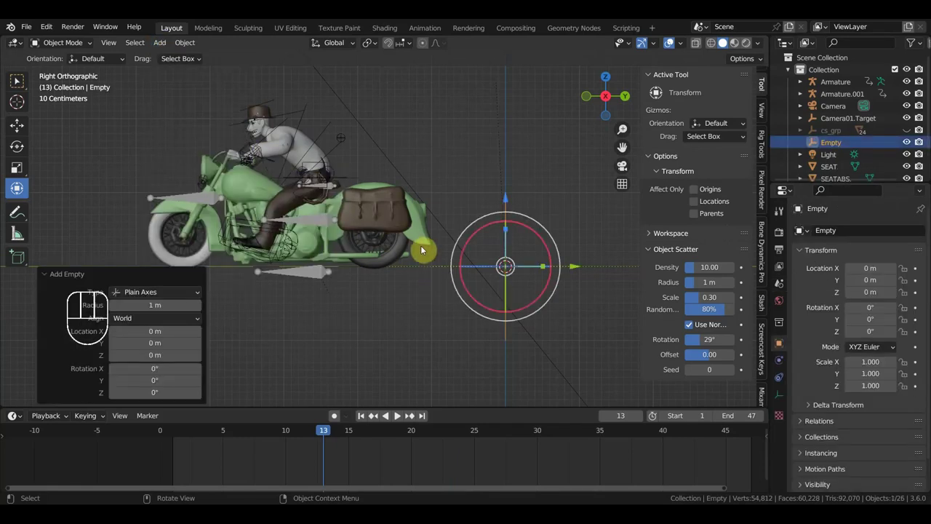
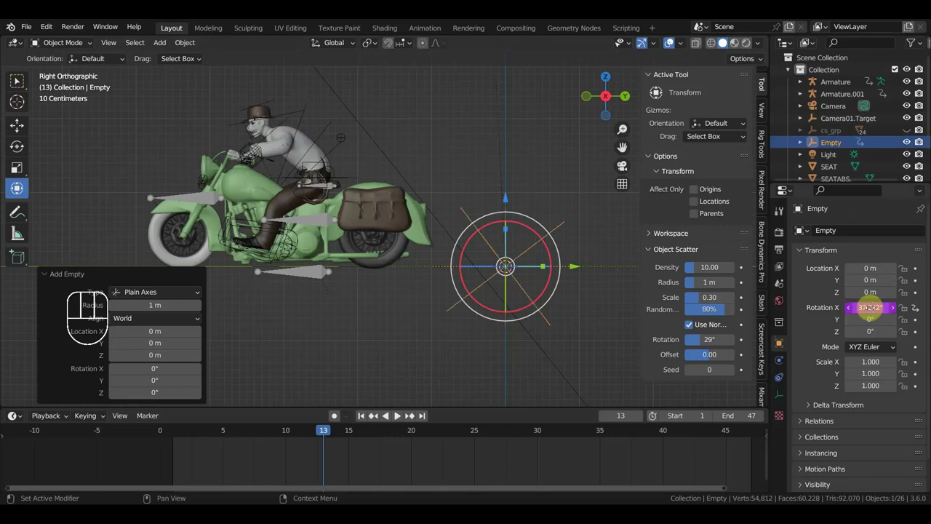
pyautogui.press('space')
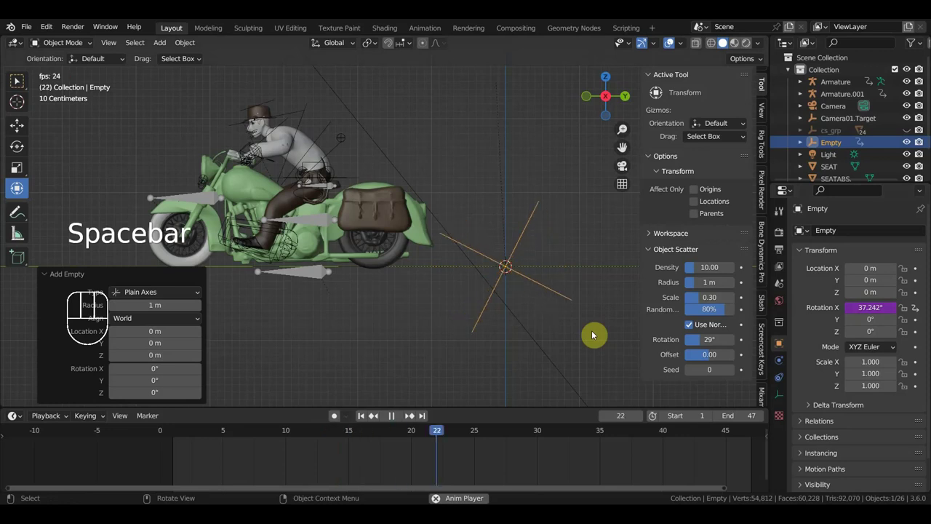
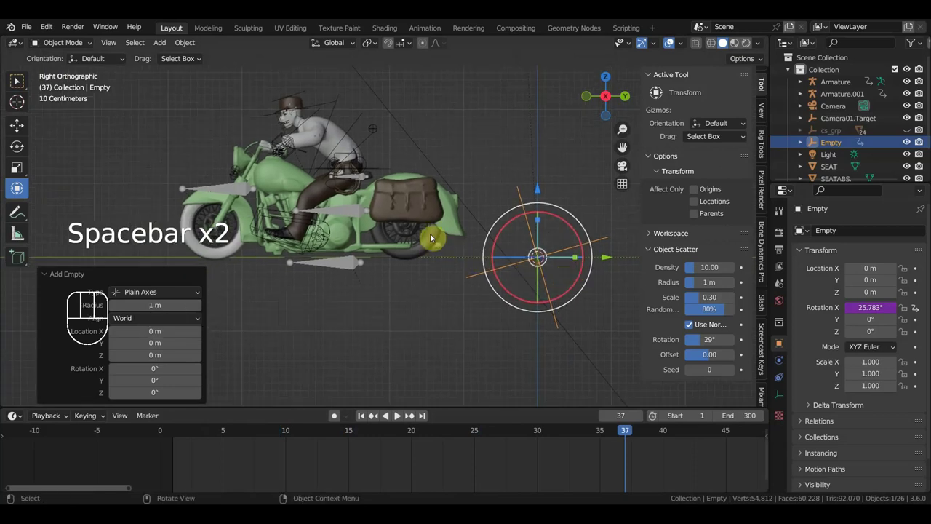
pyautogui.moveTo(182, 440); pyautogui.dragTo(426, 322)
pyautogui.click(437, 239)
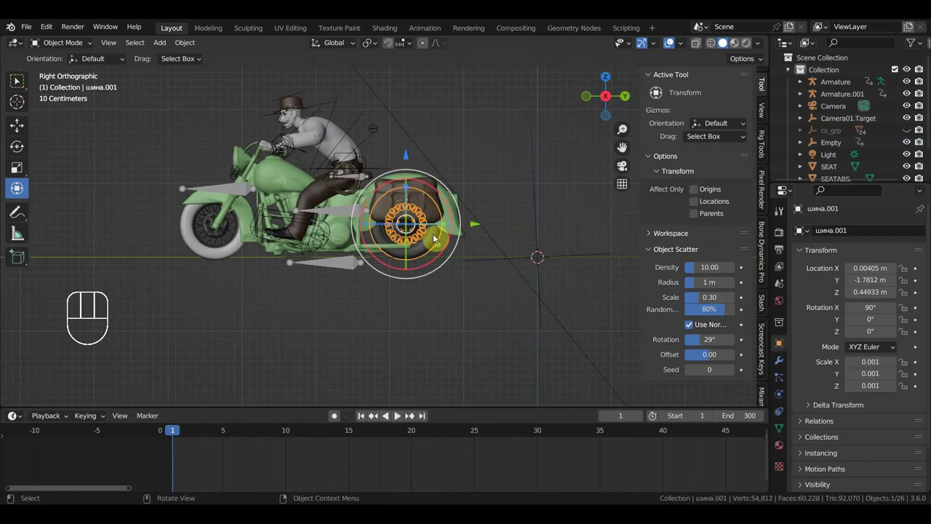
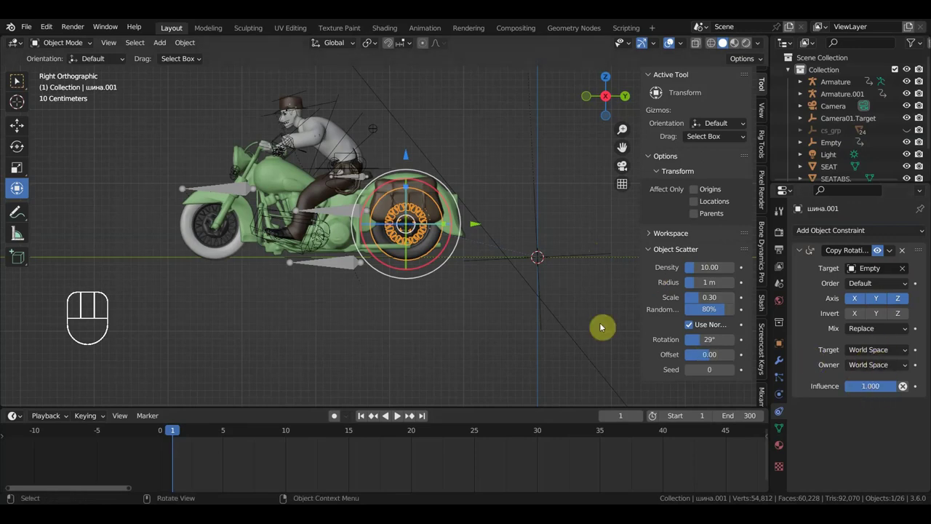
# - Test шина.001 following the Empty, then give шина a Copy Rotation constraint targeting шина.001
pyautogui.press('space')
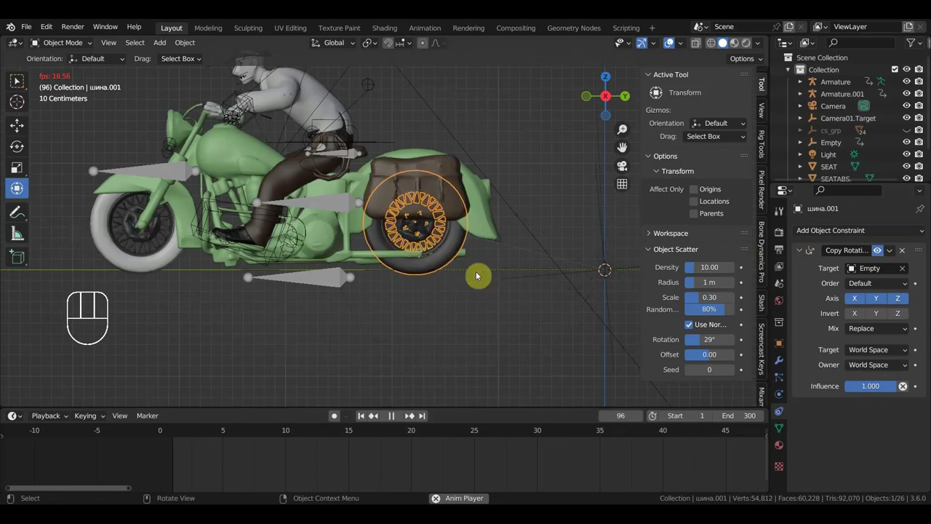
pyautogui.press('space')
pyautogui.click(167, 262)
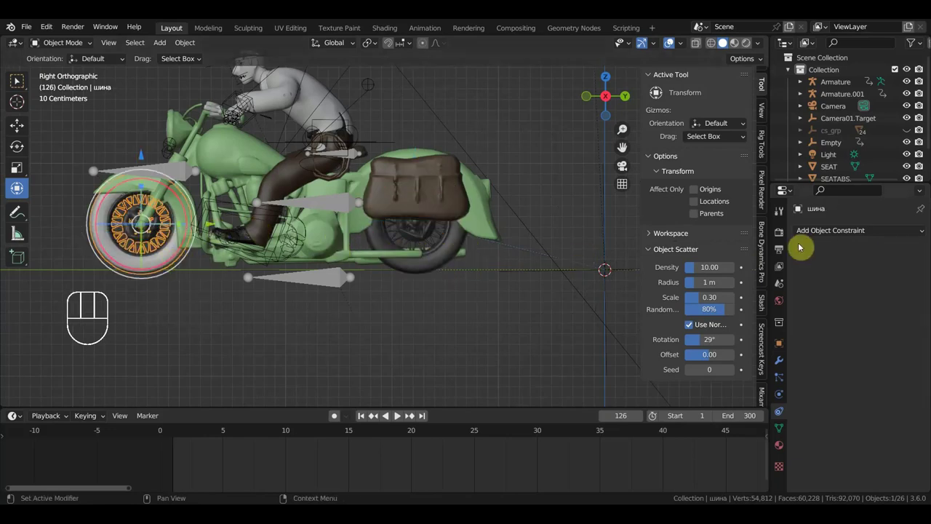
pyautogui.moveTo(834, 235); pyautogui.dragTo(768, 281)
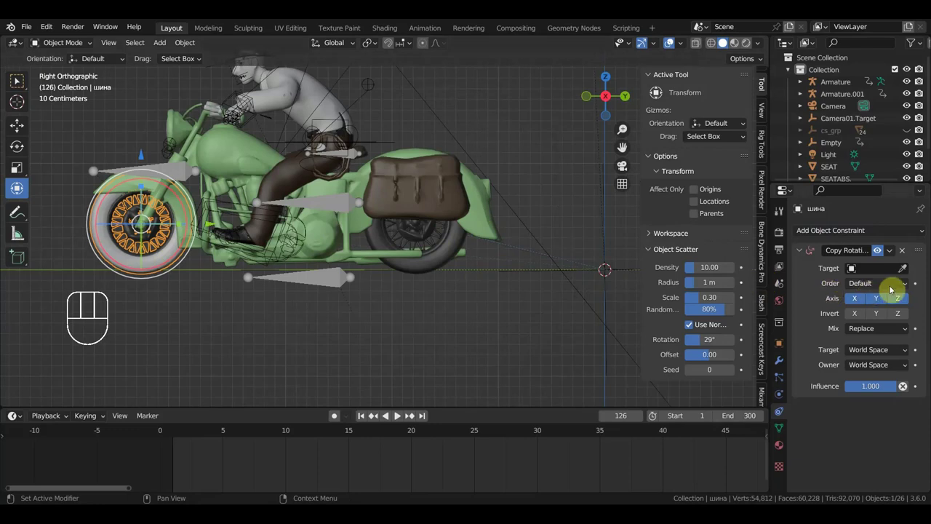
pyautogui.click(906, 273)
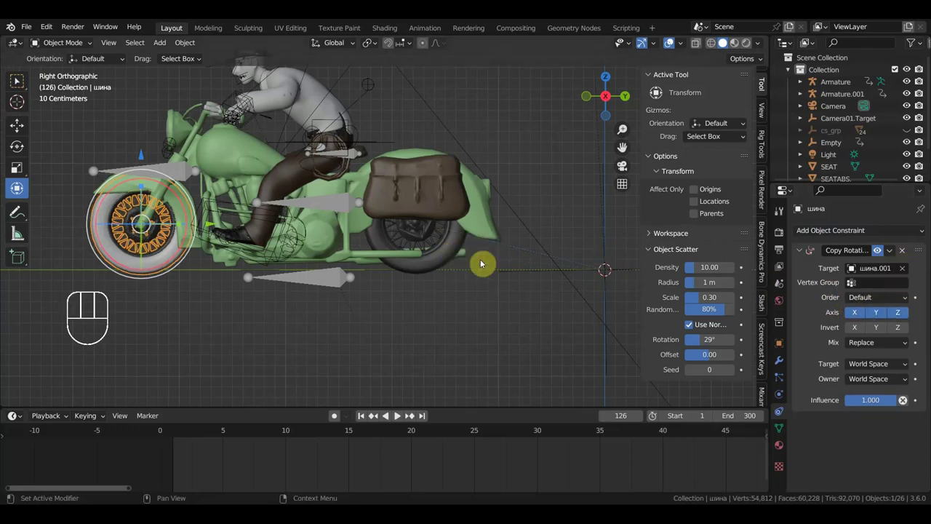
# - Play back and orbit around the motorcycle to check both wheels spinning, ending in side view
pyautogui.press('space')
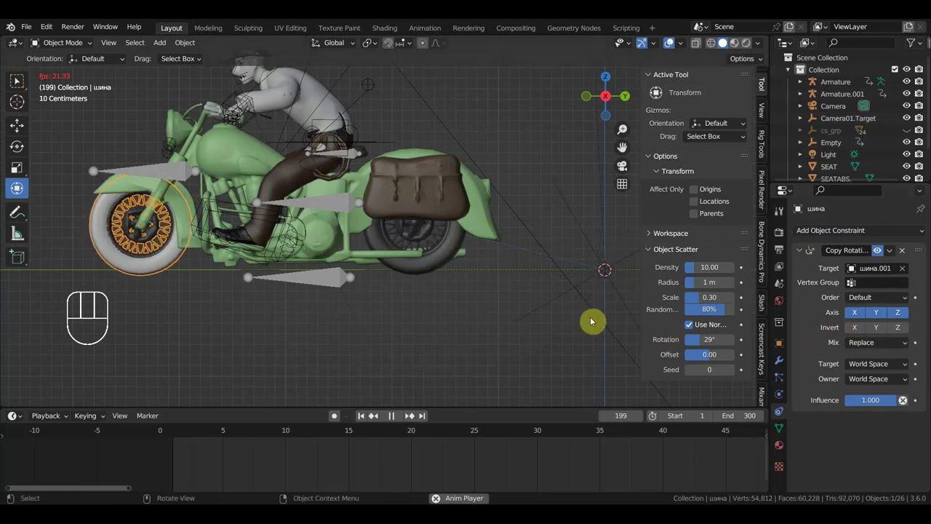
pyautogui.moveTo(532, 336); pyautogui.dragTo(573, 335)
pyautogui.moveTo(585, 330); pyautogui.dragTo(436, 326)
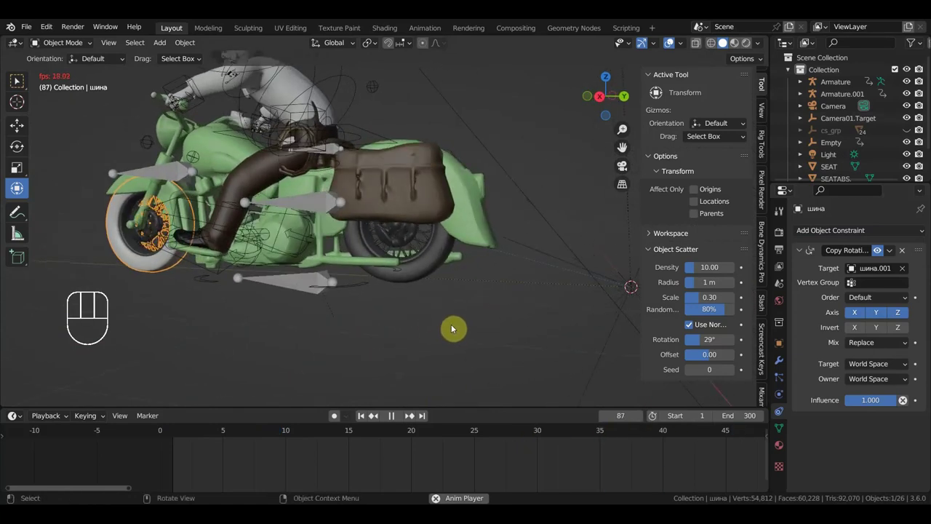
pyautogui.press('KP_1')
pyautogui.press('KP_3')
pyautogui.moveTo(481, 329); pyautogui.dragTo(534, 350)
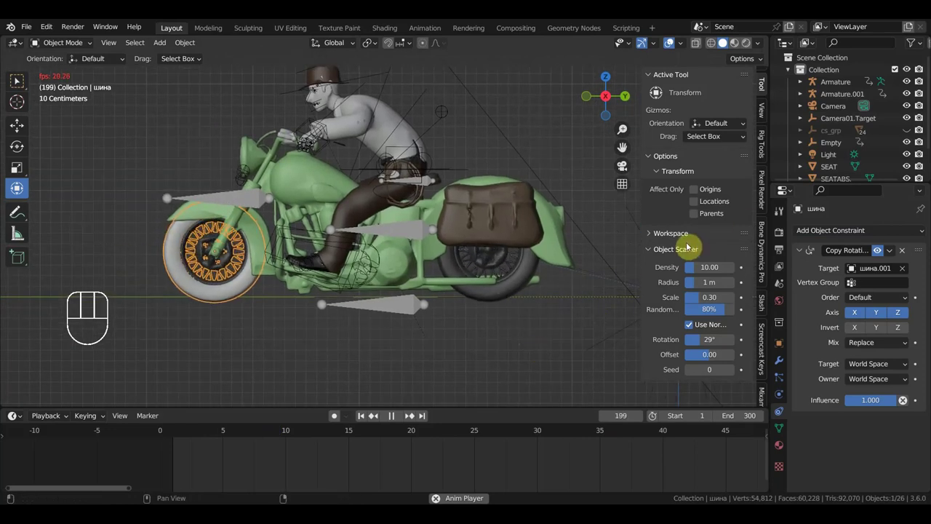
pyautogui.press('n')
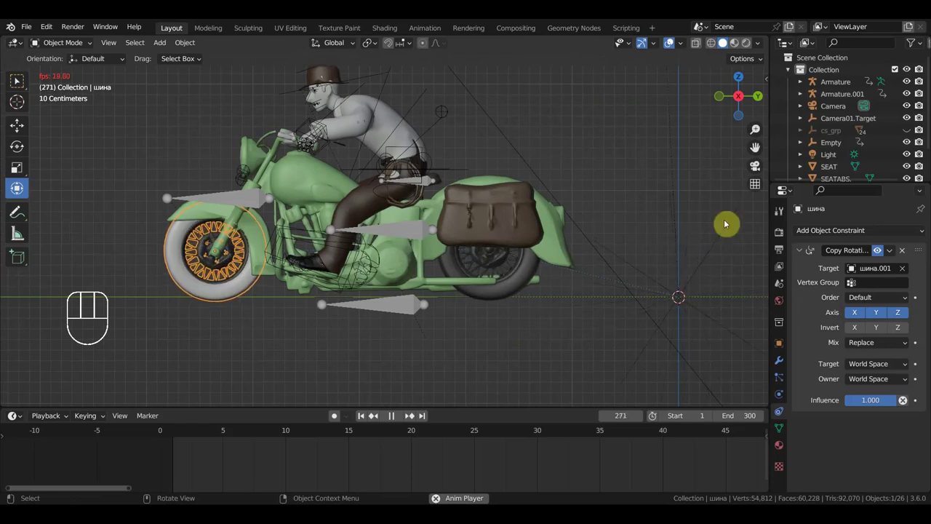
pyautogui.press('space')
# - Select the Empty and preview its faster frame-driven X spin from the front and side
pyautogui.click(708, 297)
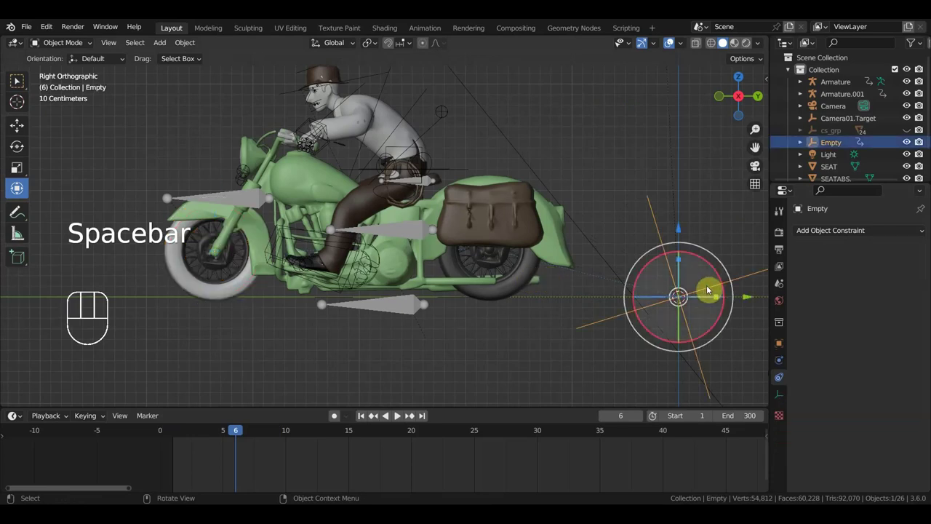
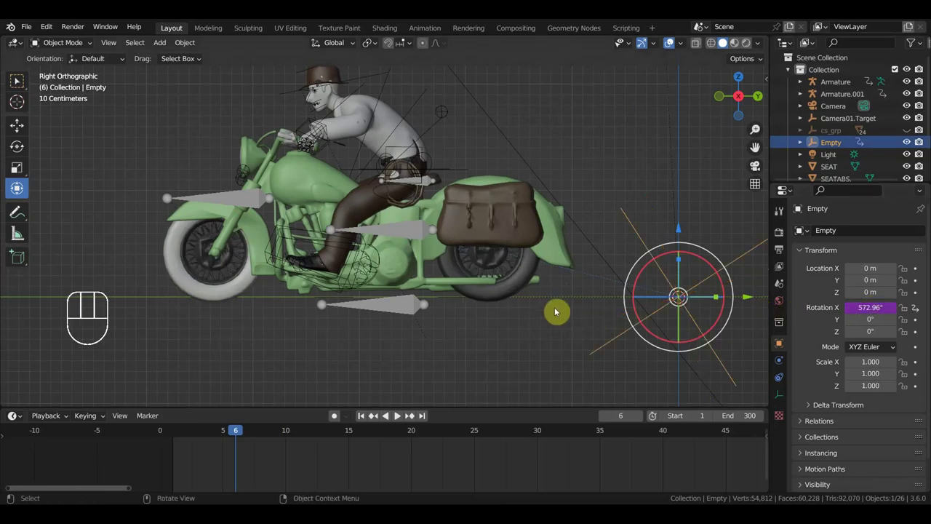
pyautogui.press('space')
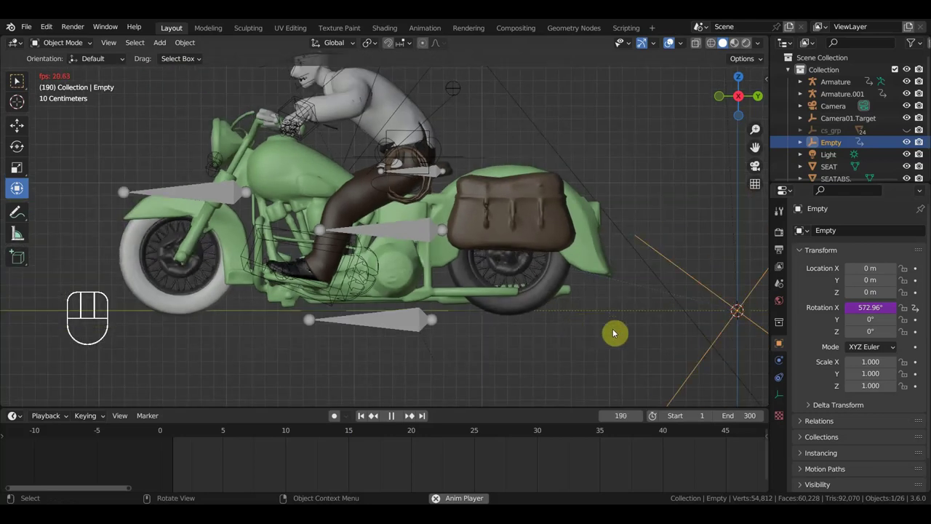
pyautogui.moveTo(564, 345); pyautogui.dragTo(655, 355)
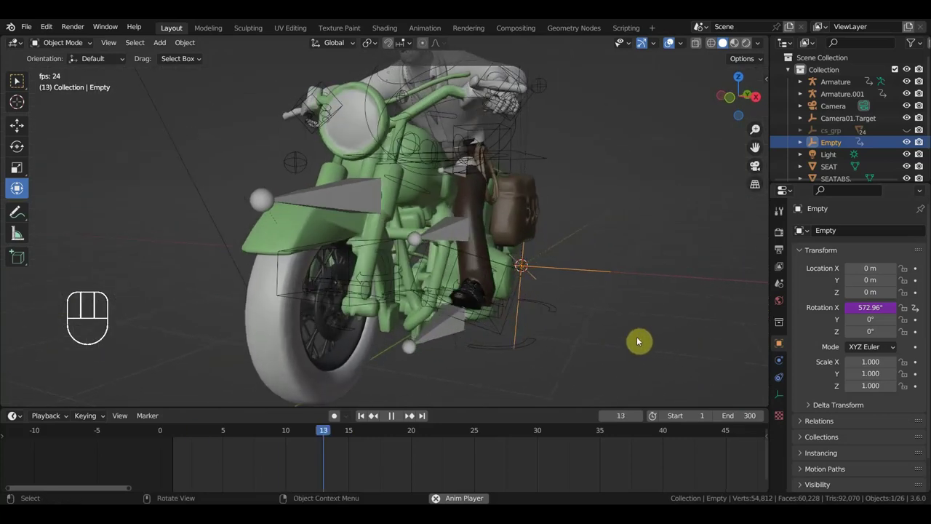
pyautogui.moveTo(570, 346); pyautogui.dragTo(553, 342)
pyautogui.press('KP_3')
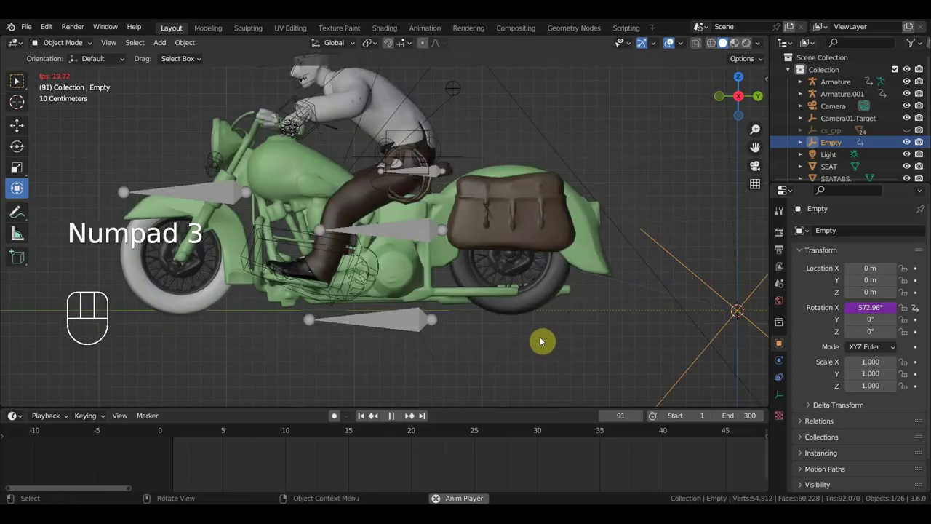
pyautogui.press('space')
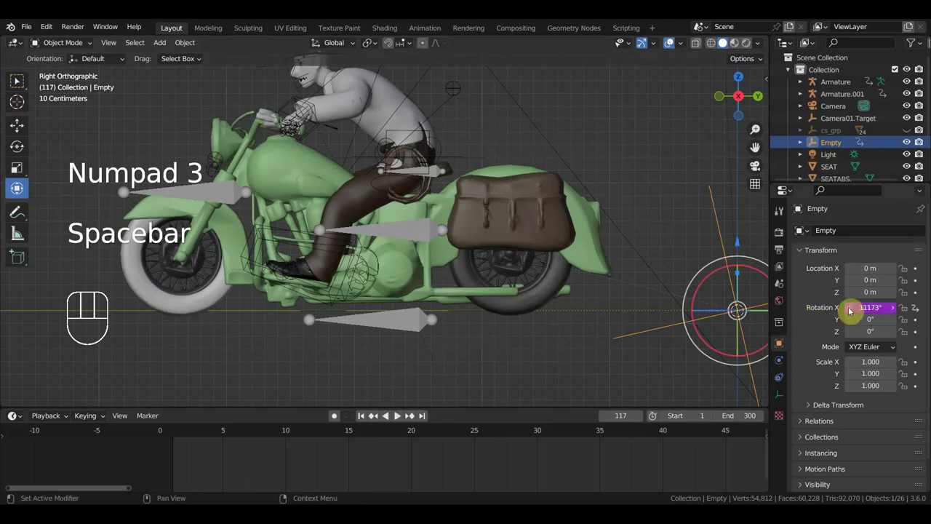
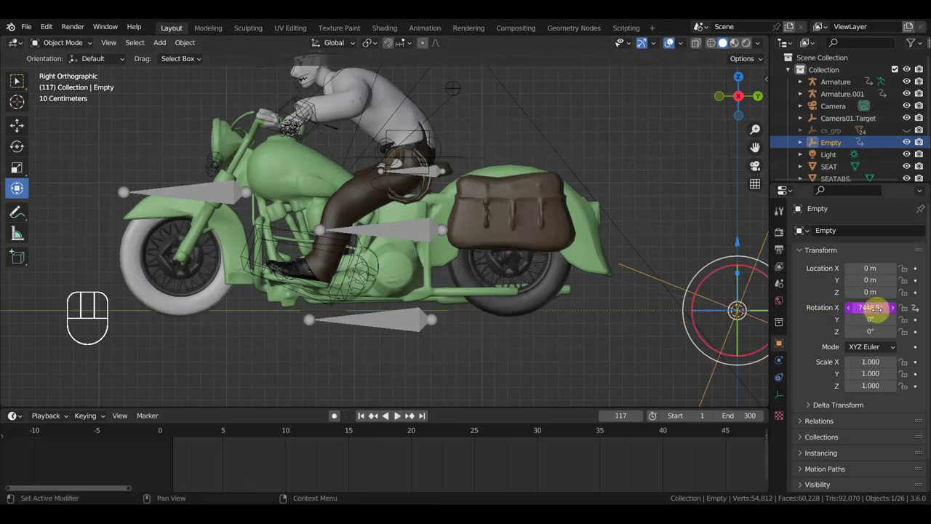
pyautogui.press('space')
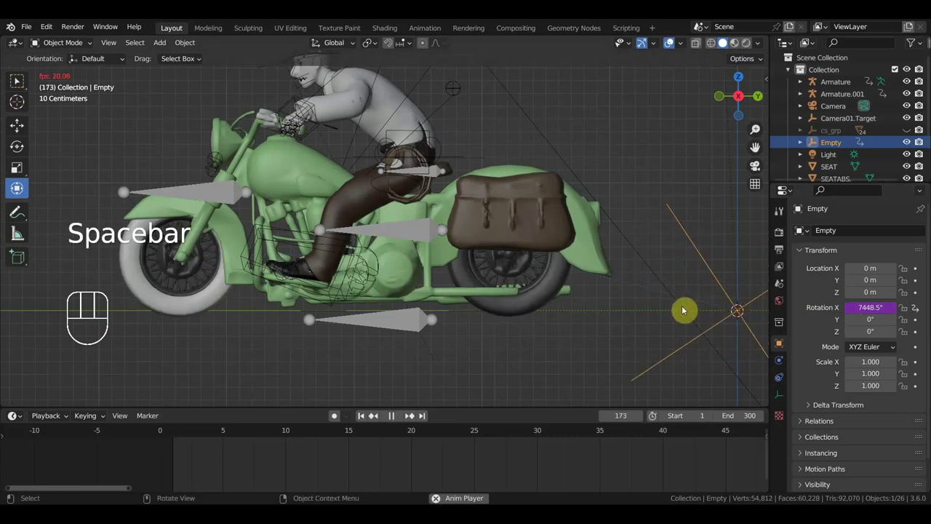
pyautogui.press('space')
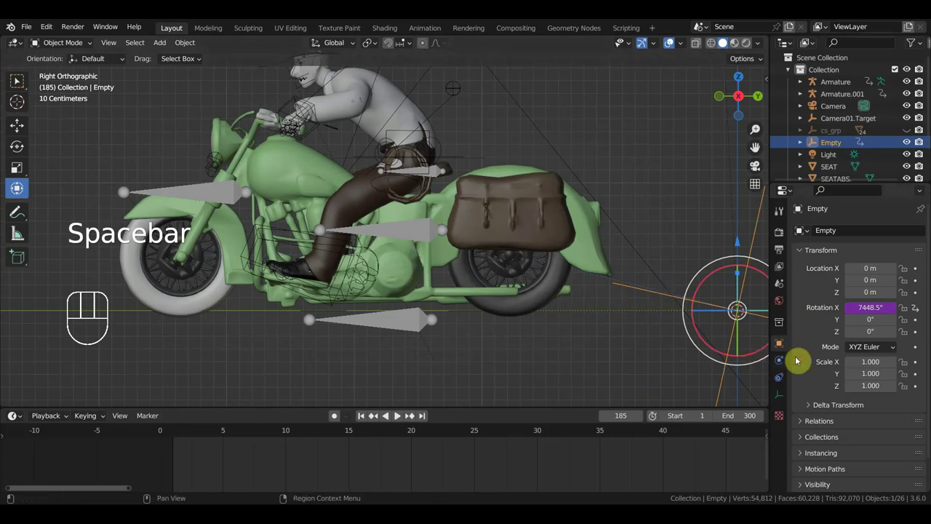
# - Adjust шина.001's Copy Rotation axis options targeting the Empty and check it in playback
pyautogui.click(552, 296)
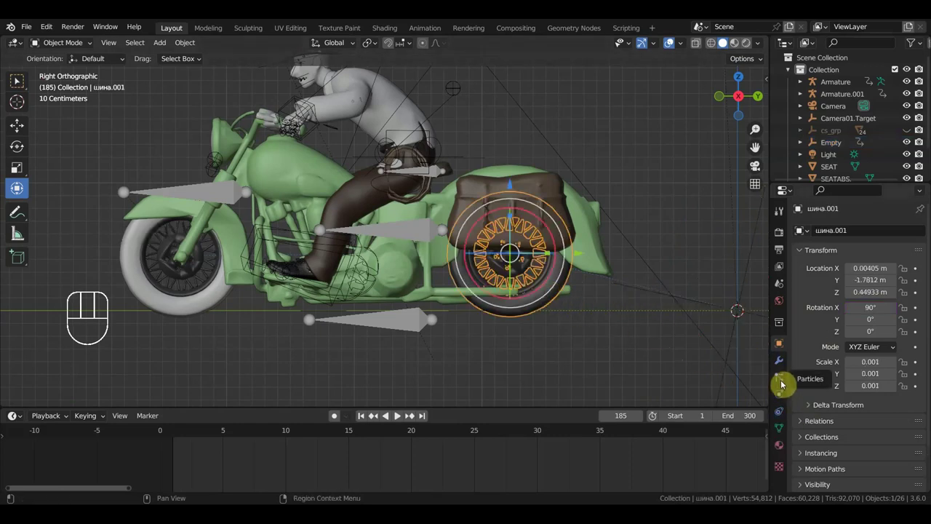
pyautogui.click(785, 411)
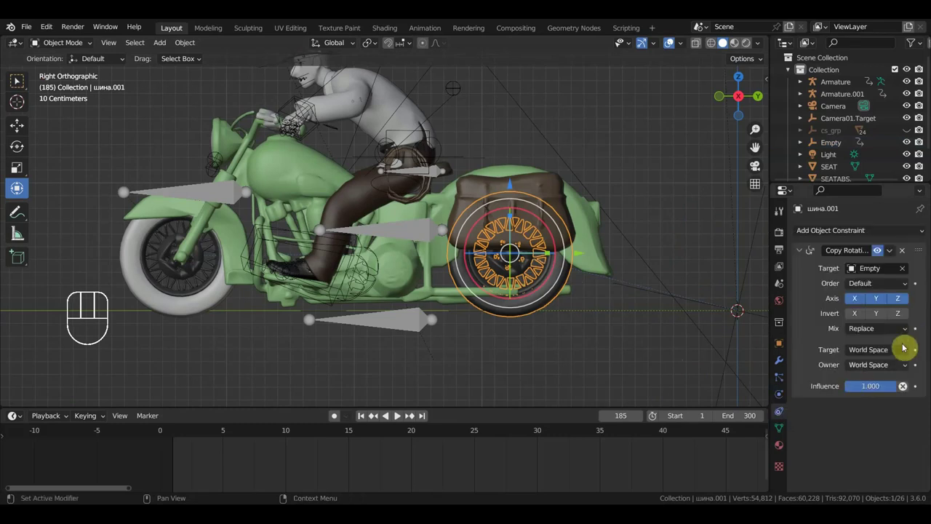
pyautogui.click(874, 318)
pyautogui.moveTo(881, 317); pyautogui.dragTo(899, 316)
pyautogui.click(905, 316)
pyautogui.press('space')
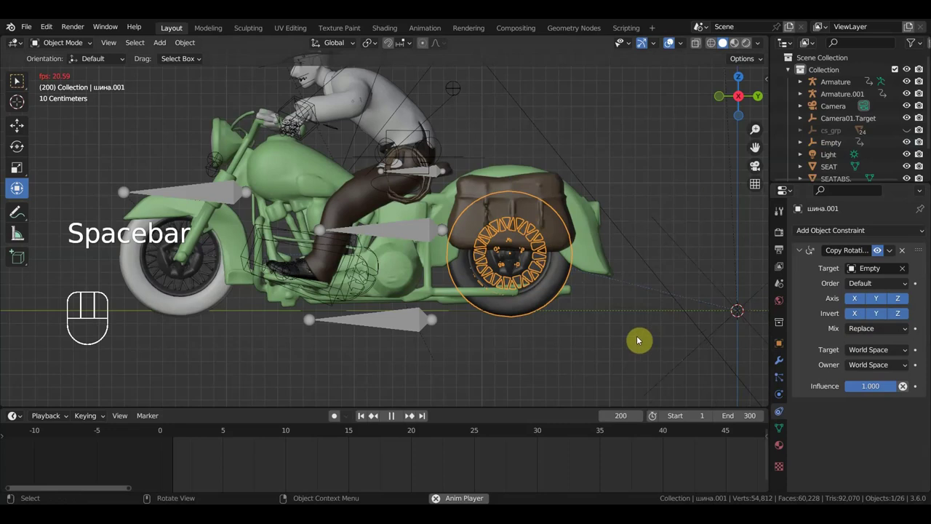
pyautogui.press('space')
# - On шина's Copy Rotation targeting шина.001, enable Invert X, Y and Z while playing
pyautogui.click(215, 301)
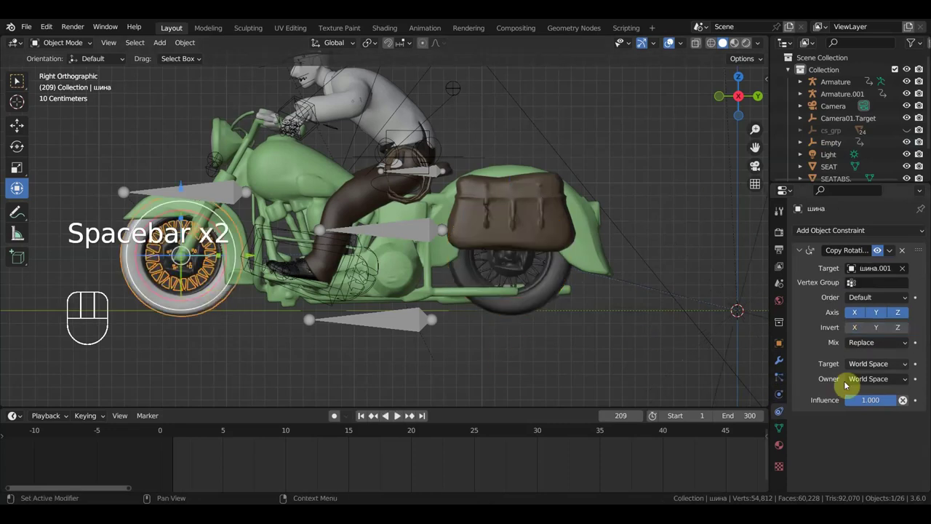
pyautogui.moveTo(861, 332); pyautogui.dragTo(879, 330)
pyautogui.click(885, 328)
pyautogui.click(900, 329)
pyautogui.press('space')
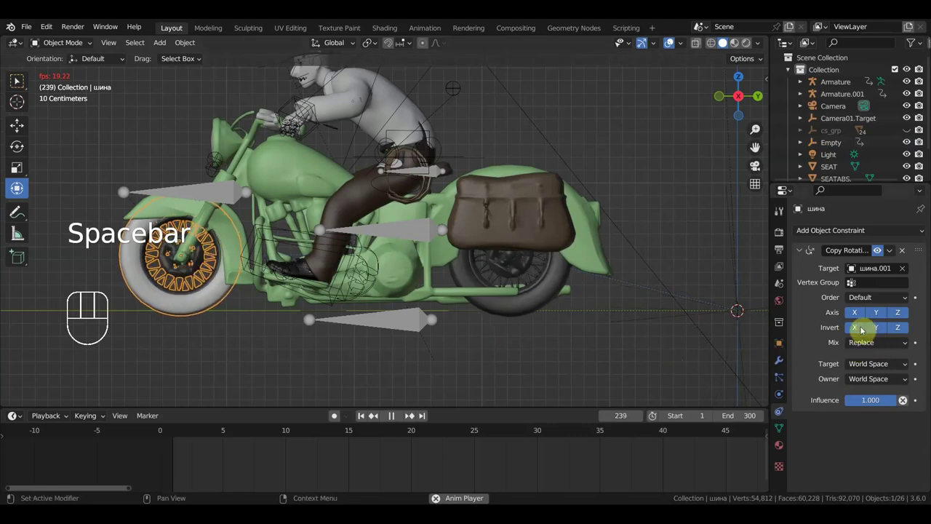
pyautogui.click(861, 330)
pyautogui.click(879, 334)
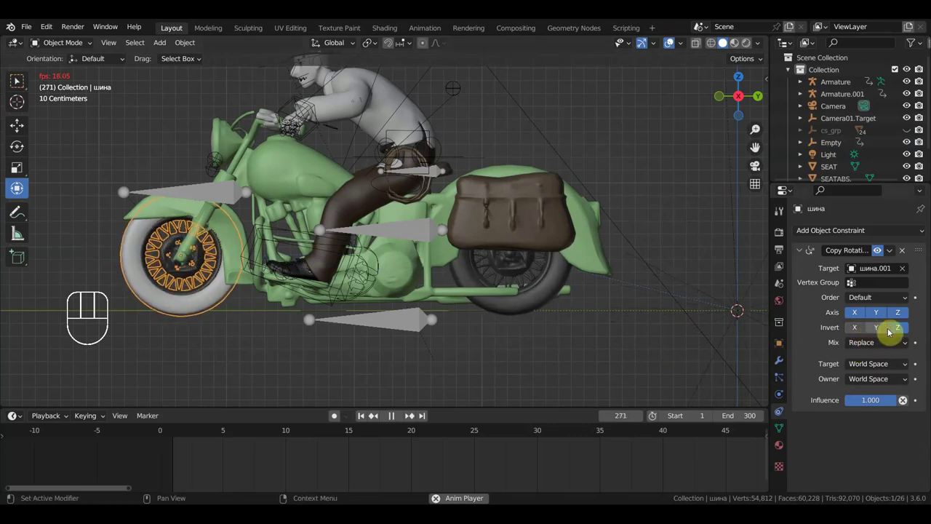
pyautogui.click(898, 332)
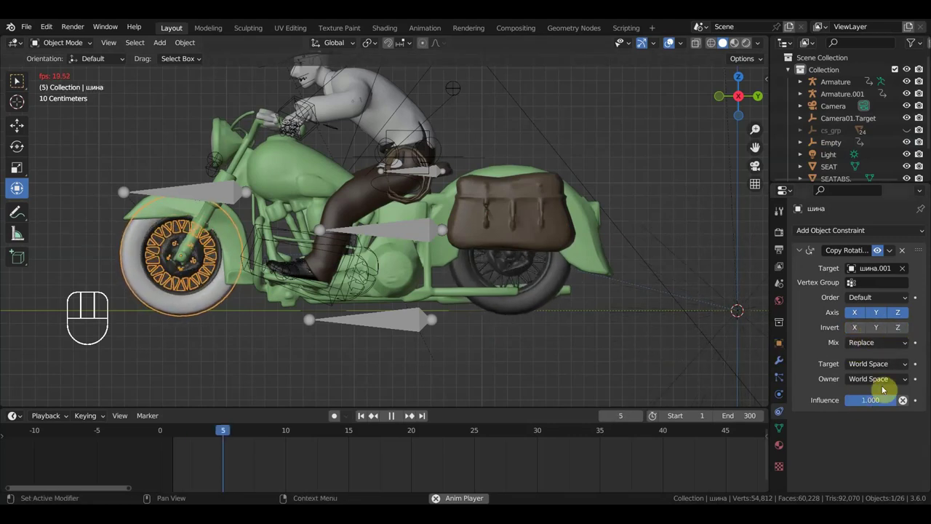
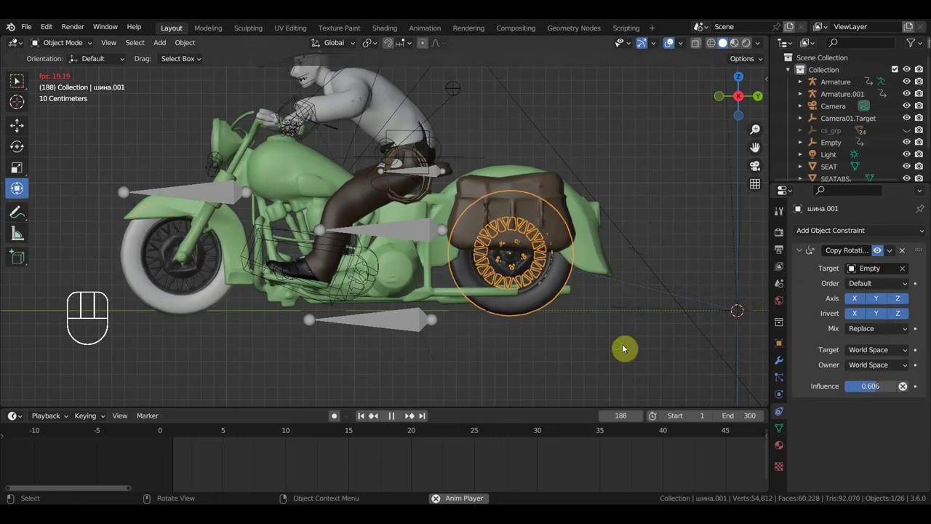
# - Review the wheels from another angle and retoggle шина's inverted axes during playback
pyautogui.moveTo(583, 355); pyautogui.dragTo(655, 348)
pyautogui.press('space')
pyautogui.click(202, 321)
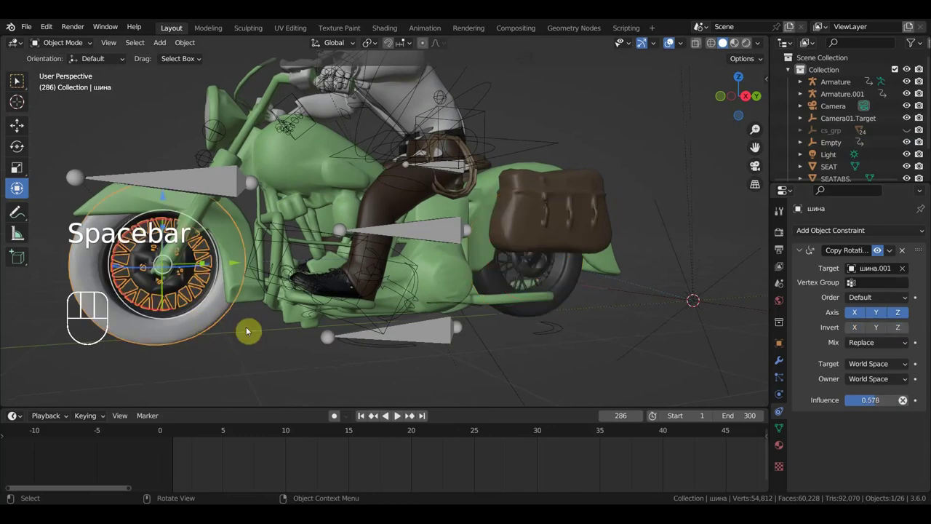
pyautogui.press('space')
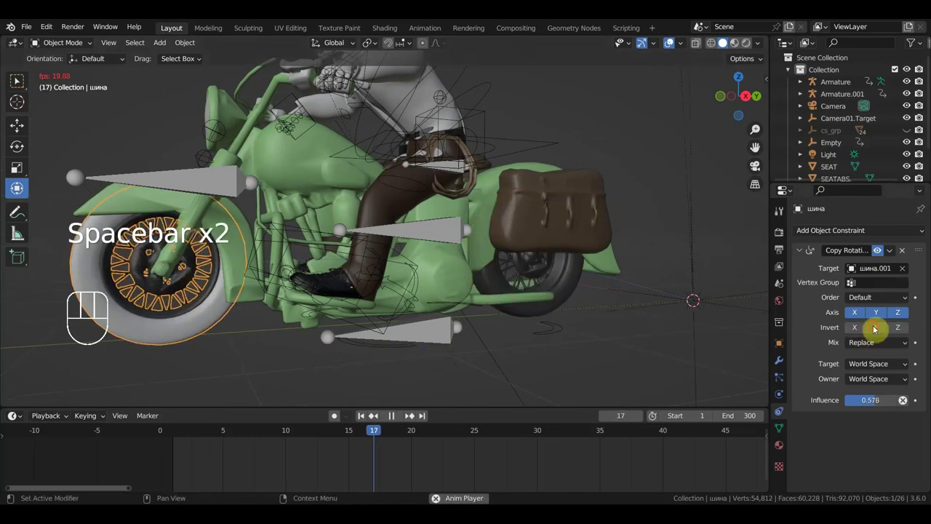
pyautogui.click(879, 328)
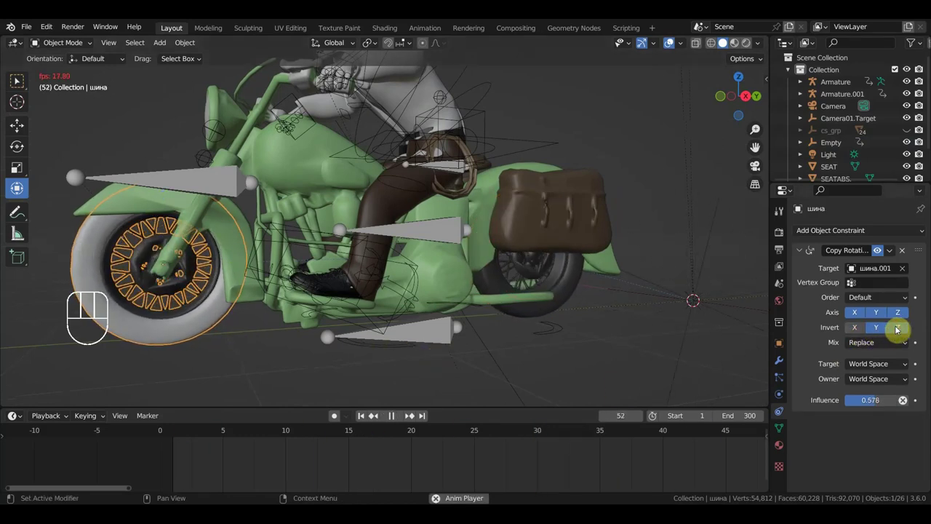
pyautogui.click(860, 334)
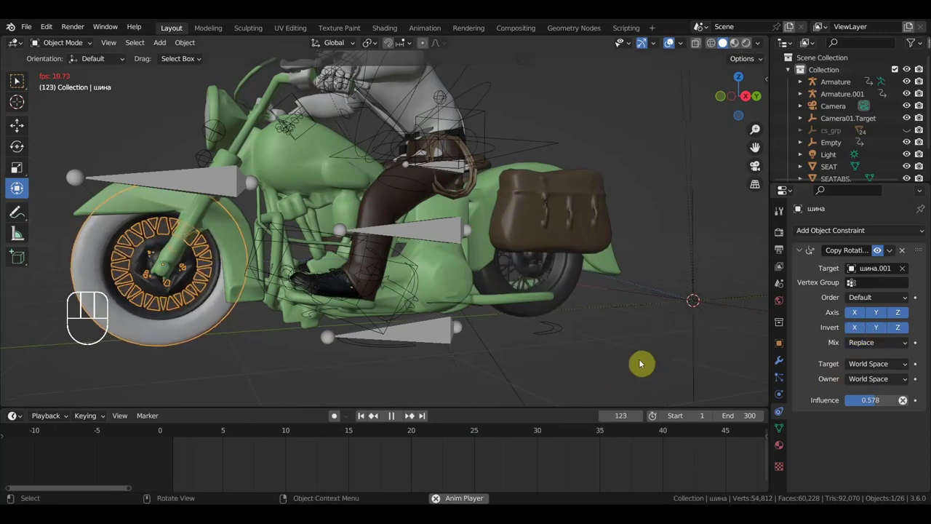
# - Play back in side view, zooming on the rear wheel and reframing the whole motorcycle
pyautogui.press('KP_3')
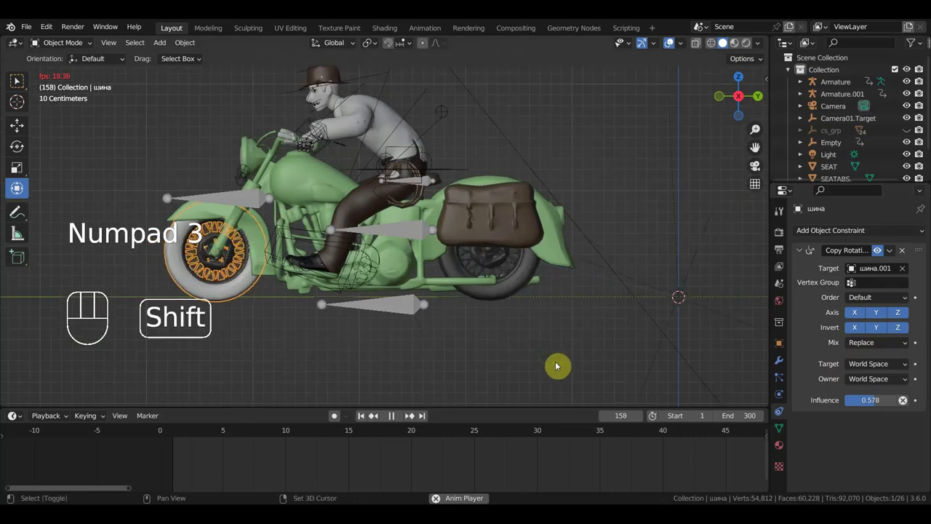
pyautogui.moveTo(603, 375); pyautogui.dragTo(608, 378)
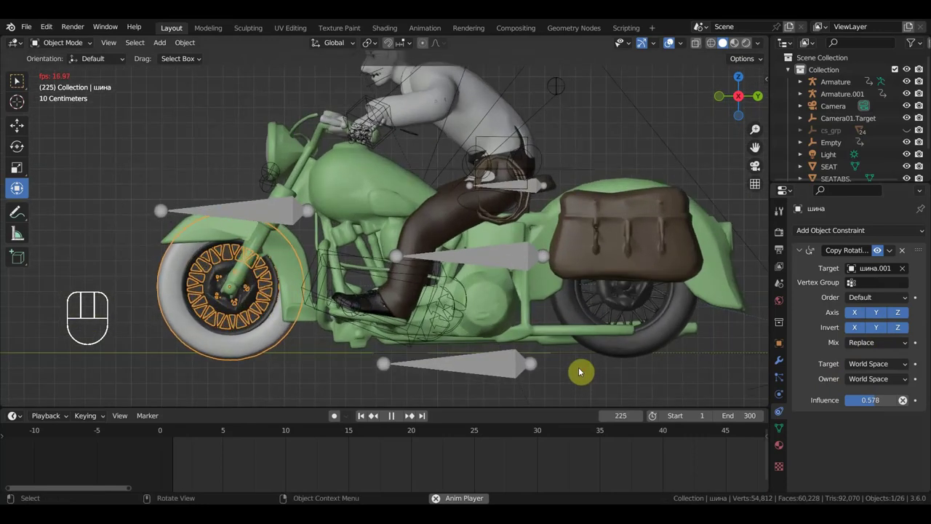
pyautogui.press('space')
pyautogui.moveTo(276, 289); pyautogui.dragTo(275, 290)
pyautogui.moveTo(403, 319); pyautogui.dragTo(396, 328)
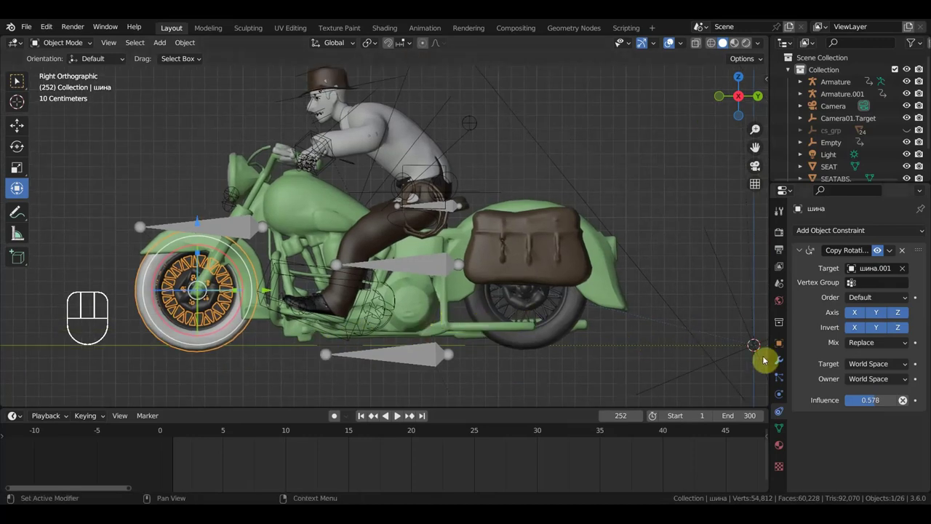
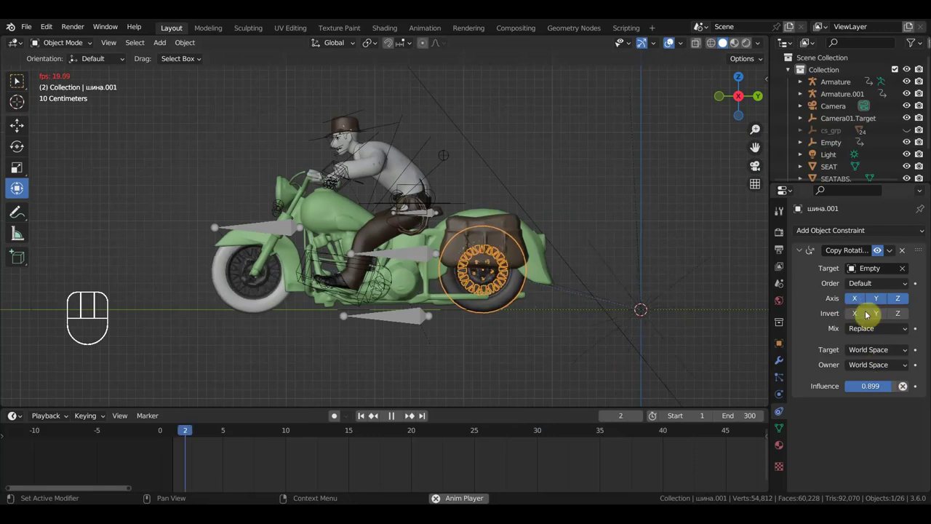
# - Switch off шина's Invert X, Y, Z options and keep its influence at 0.688
pyautogui.click(863, 302)
pyautogui.click(878, 304)
pyautogui.click(882, 304)
pyautogui.click(902, 304)
pyautogui.click(899, 303)
pyautogui.click(870, 316)
pyautogui.click(883, 316)
pyautogui.click(273, 301)
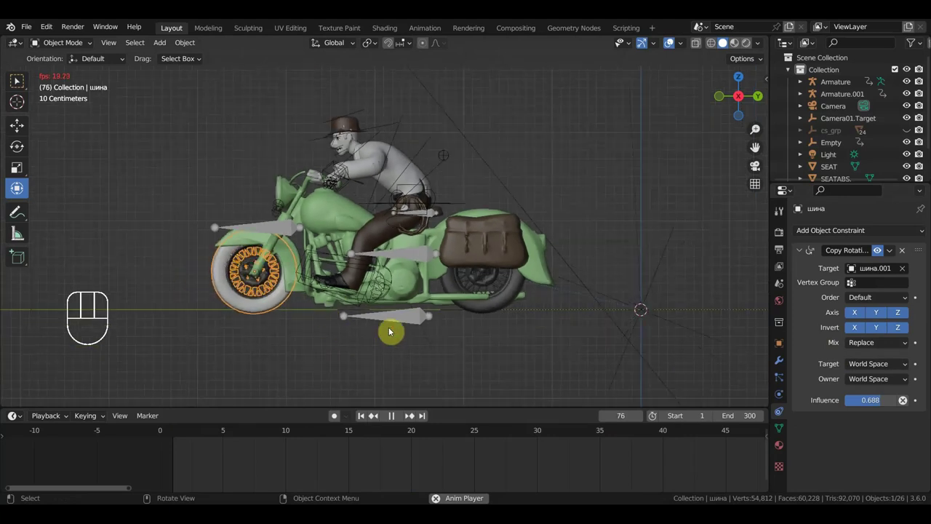
pyautogui.press('space')
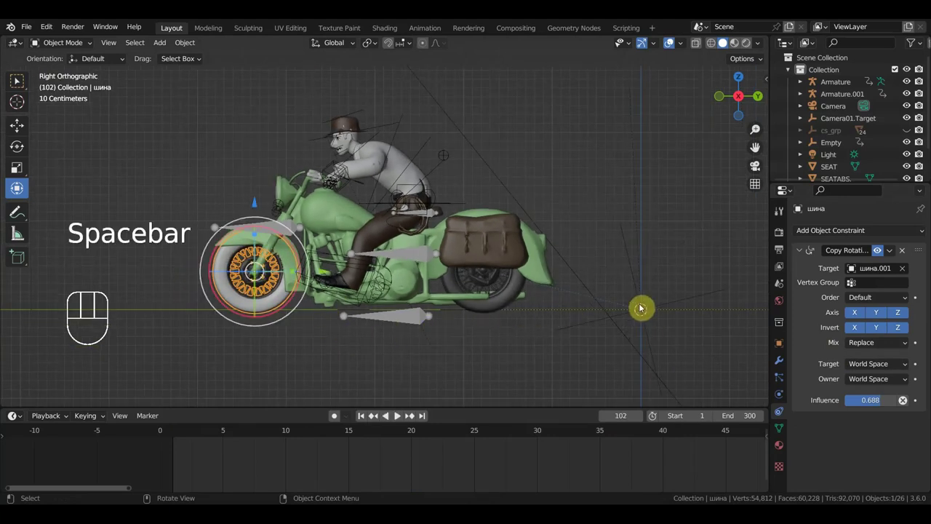
# - Play again without inversion and zoom around the engine, rear wheel and rider to review
pyautogui.press('space')
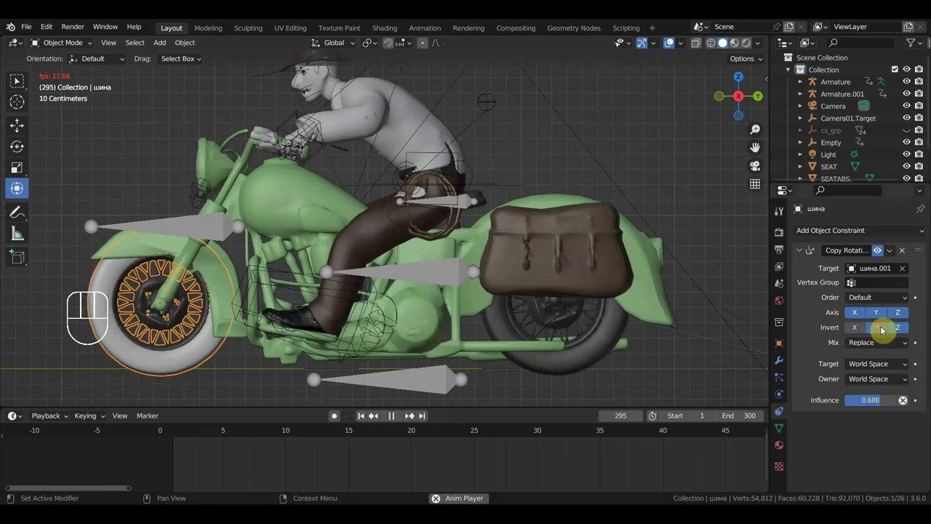
pyautogui.click(885, 332)
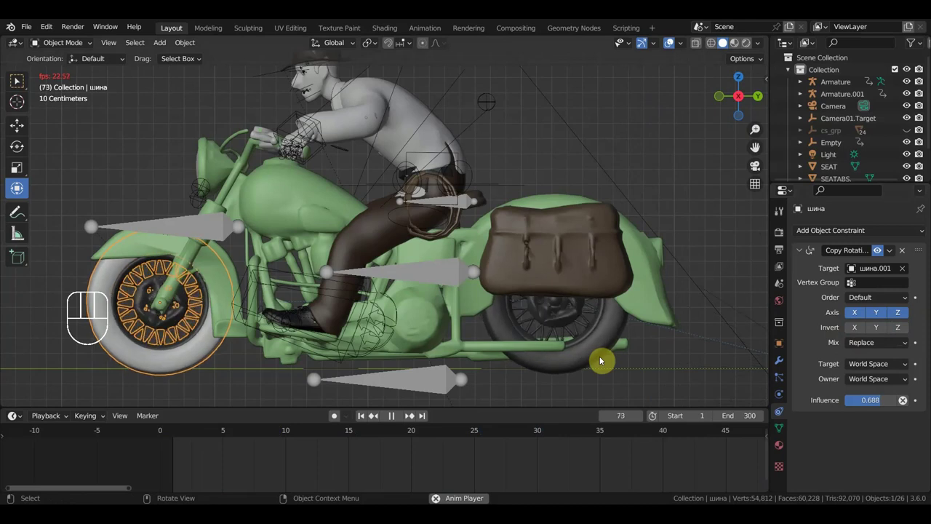
pyautogui.moveTo(595, 324); pyautogui.dragTo(627, 302)
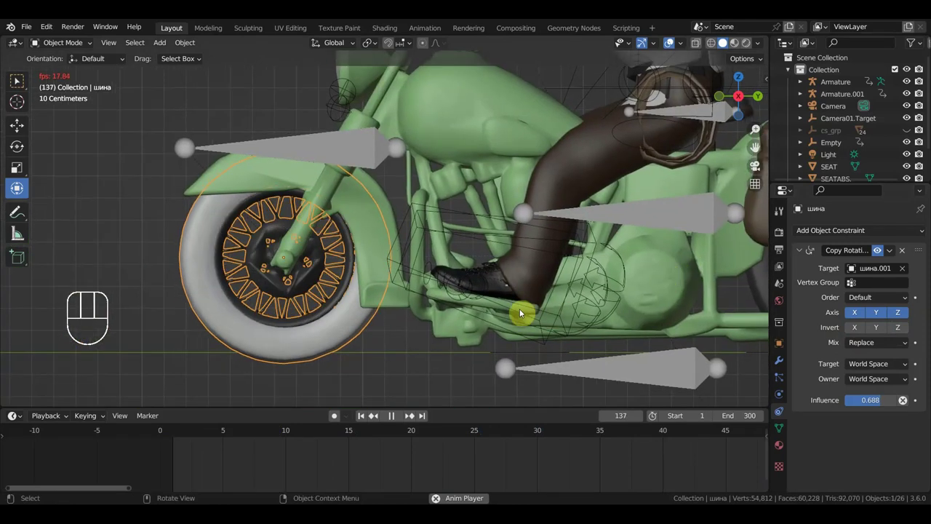
pyautogui.moveTo(394, 310); pyautogui.dragTo(333, 309)
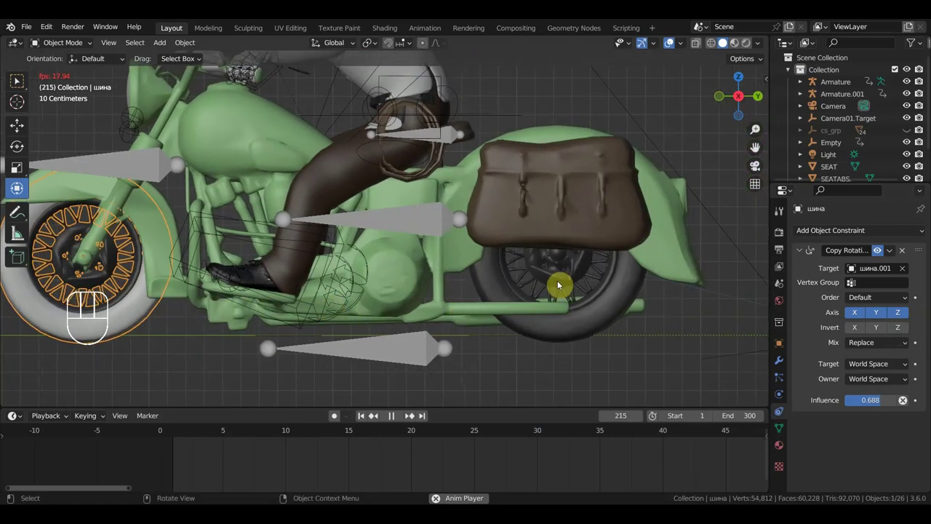
pyautogui.moveTo(509, 333); pyautogui.dragTo(526, 338)
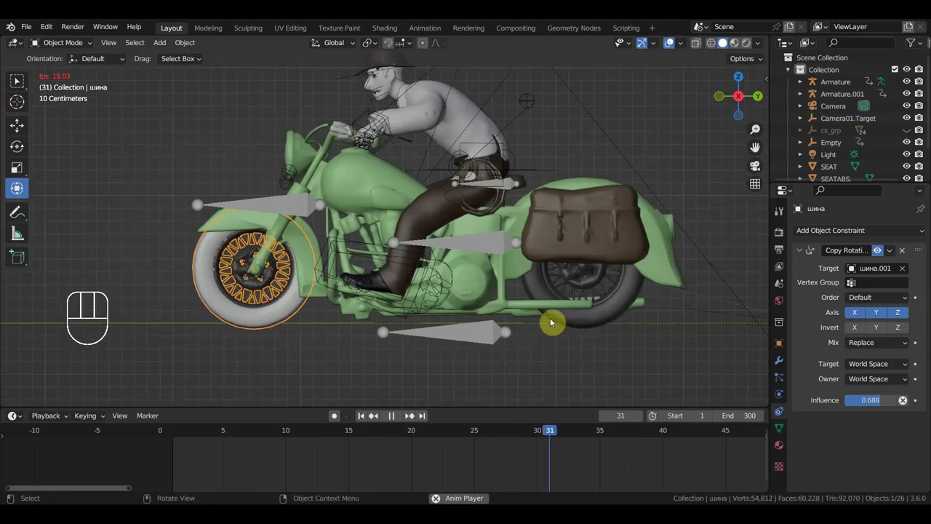
pyautogui.press('space')
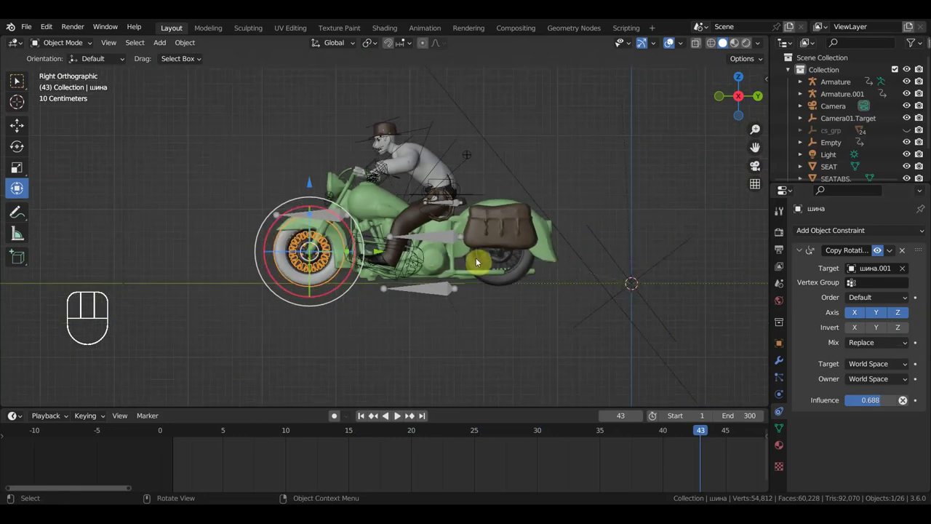
pyautogui.click(323, 219)
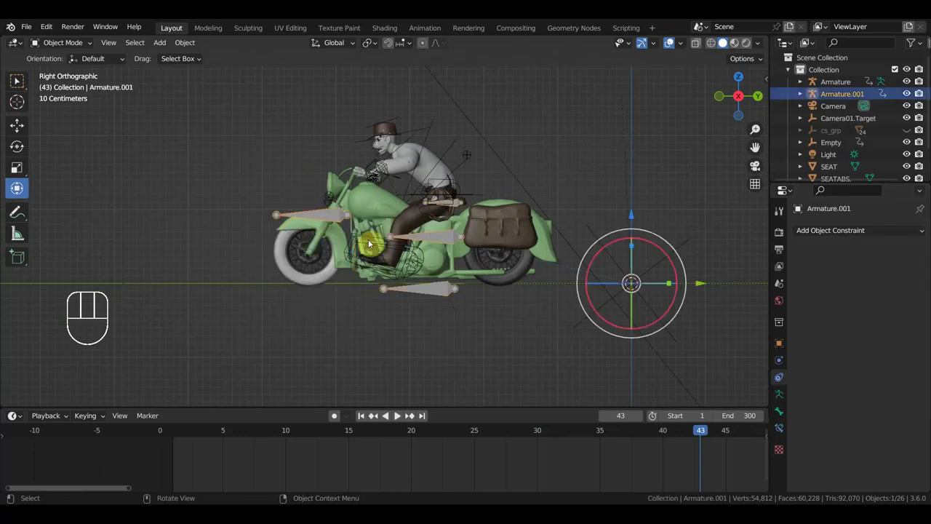
pyautogui.click(617, 258)
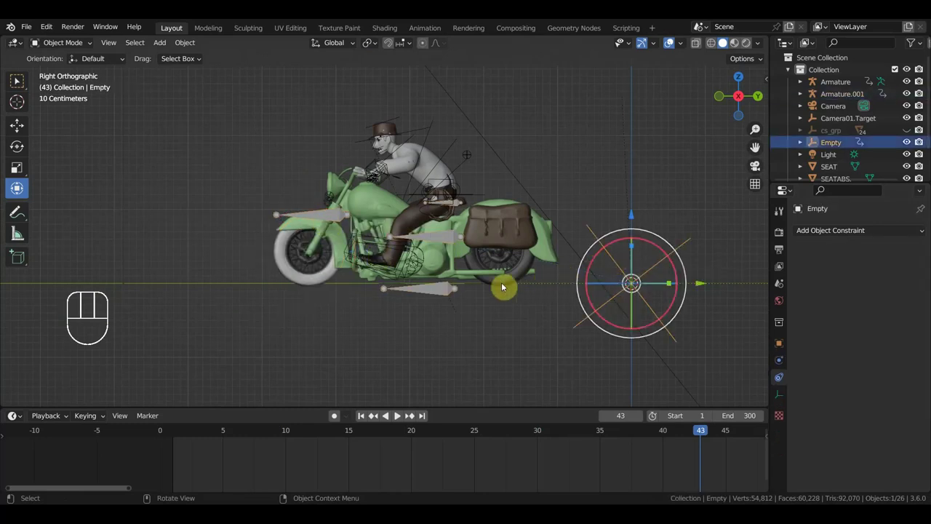
pyautogui.click(467, 323)
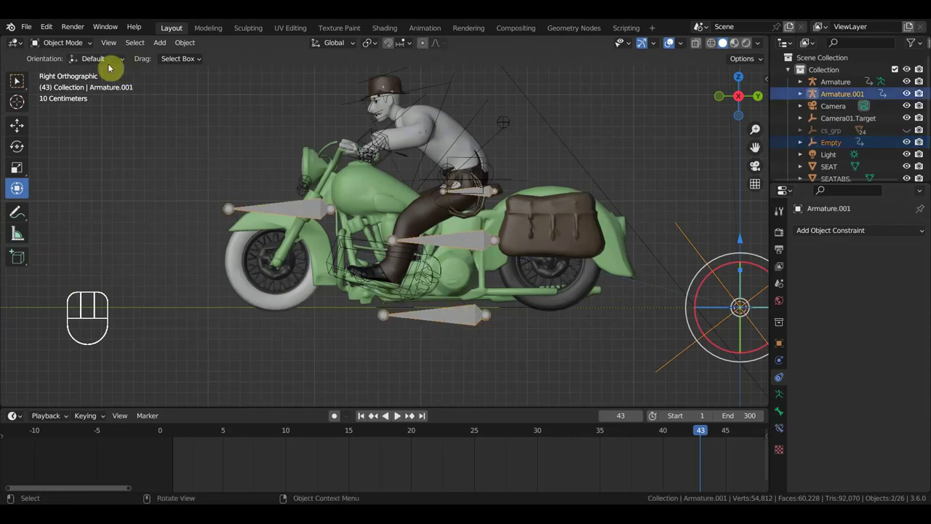
pyautogui.moveTo(78, 48); pyautogui.dragTo(193, 179)
pyautogui.click(465, 324)
pyautogui.press('ctrl+p')
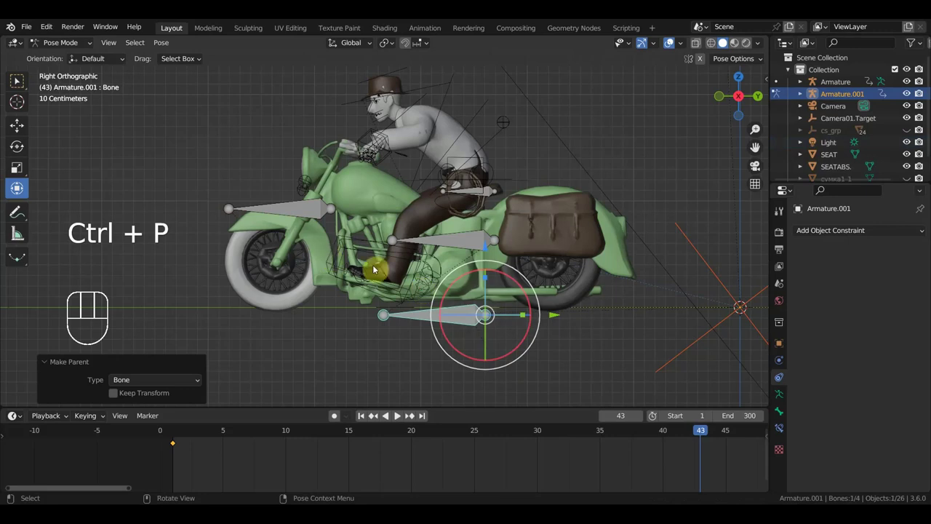
pyautogui.press('space')
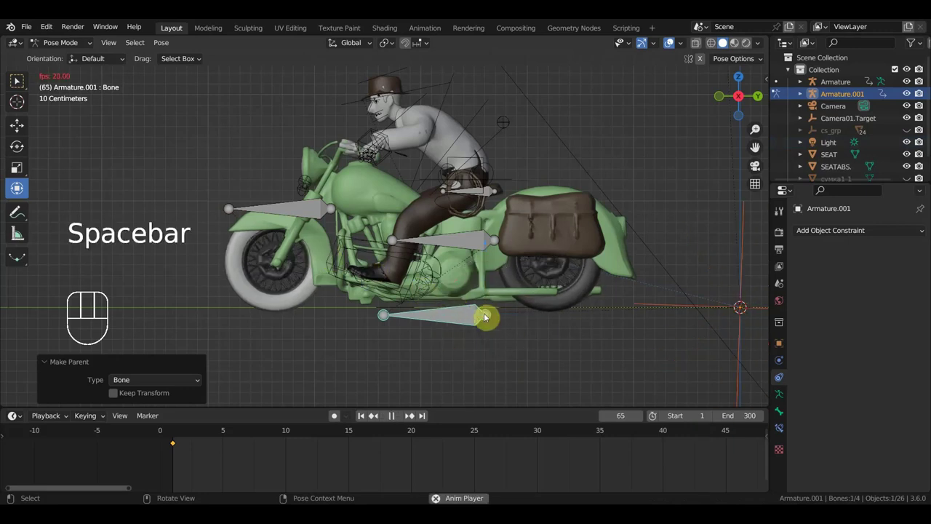
pyautogui.press('space')
pyautogui.moveTo(558, 316); pyautogui.dragTo(556, 322)
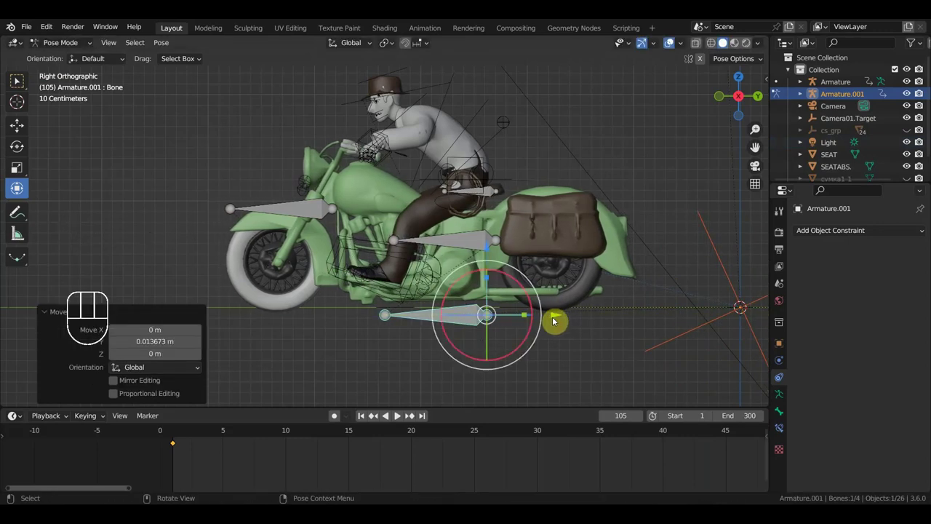
pyautogui.press('ctrl+z')
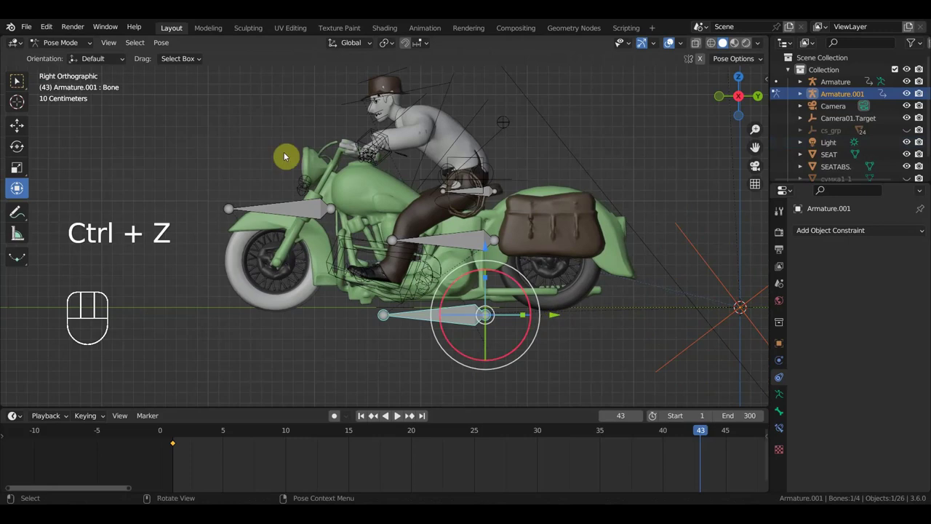
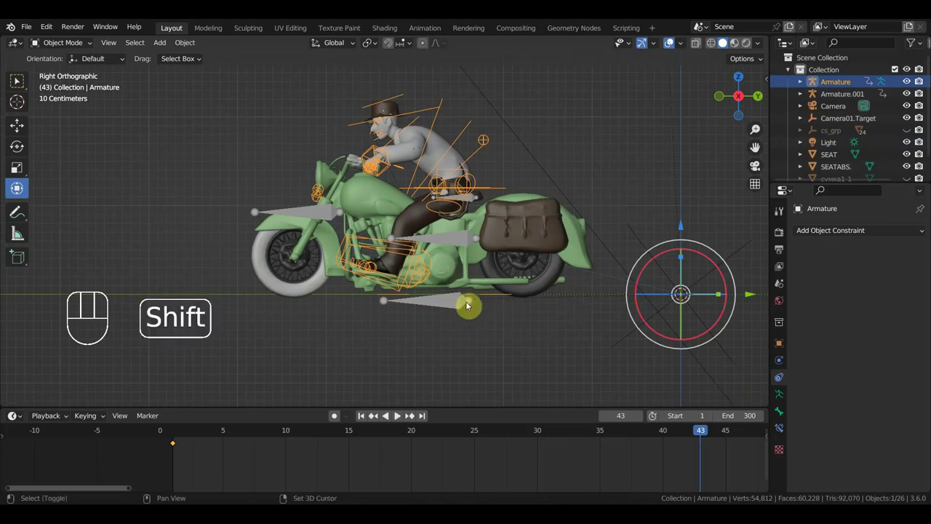
# - Select the rider's Armature with the motorcycle rig, enter Pose Mode and go to frame 10
pyautogui.click(456, 312)
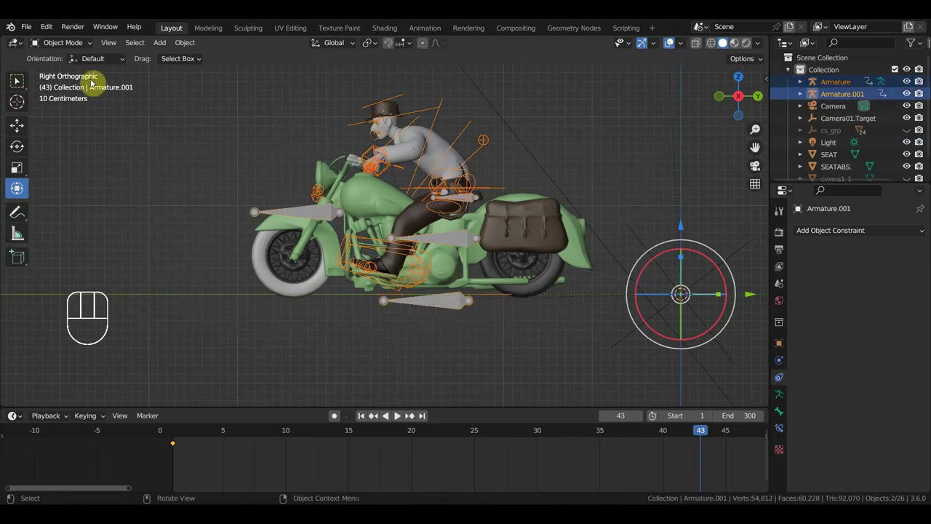
pyautogui.moveTo(83, 49); pyautogui.dragTo(80, 86)
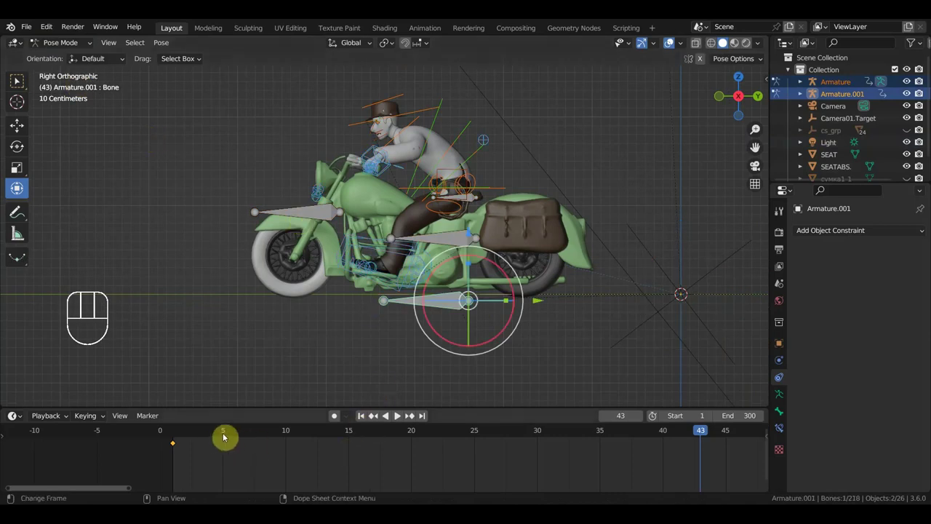
pyautogui.click(227, 439)
pyautogui.moveTo(301, 435); pyautogui.dragTo(338, 436)
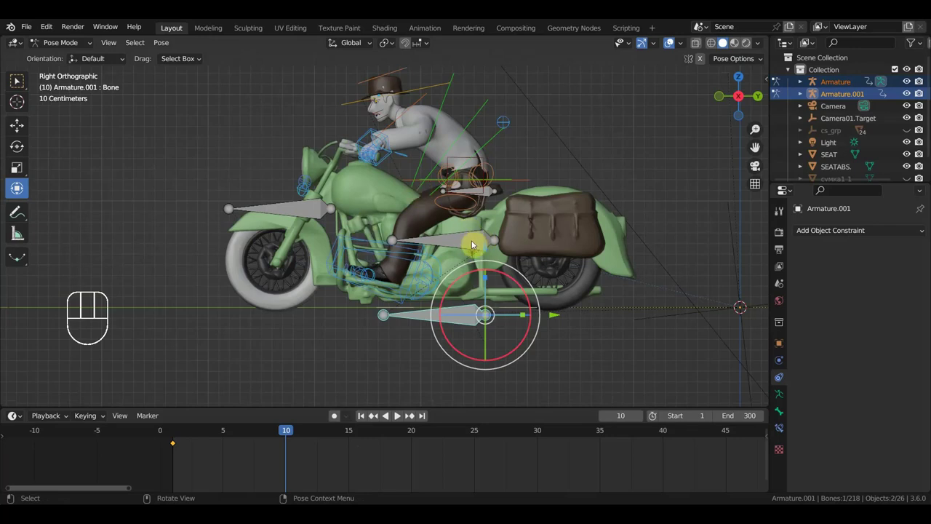
# - Adjust the hips, right hand and spine controls, then keyframe all rider controls at frame 10
pyautogui.click(476, 247)
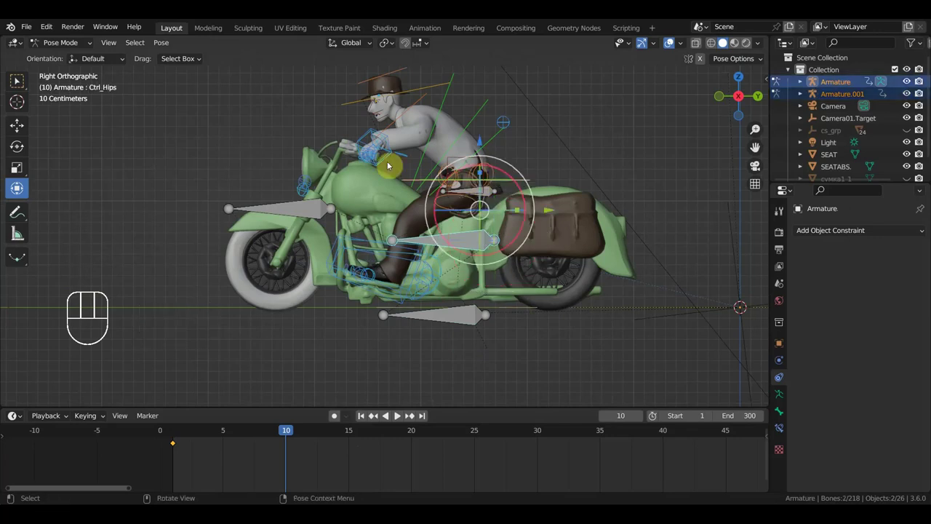
pyautogui.click(374, 135)
pyautogui.click(320, 209)
pyautogui.moveTo(348, 223); pyautogui.dragTo(372, 187)
pyautogui.click(366, 129)
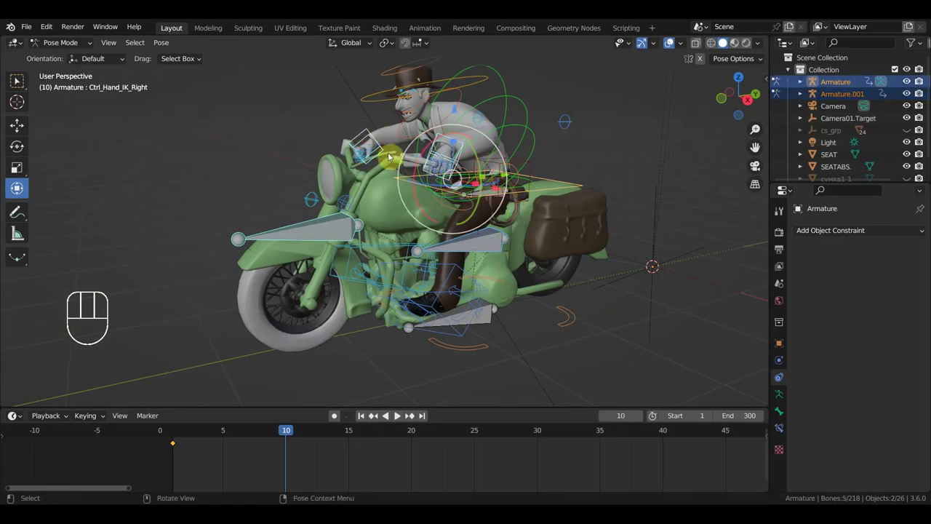
pyautogui.press('KP_3')
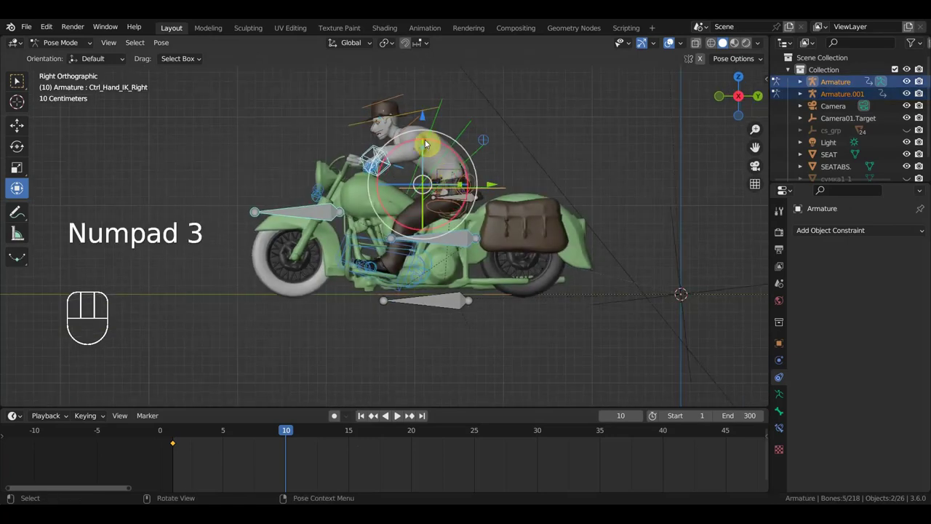
pyautogui.click(429, 127)
pyautogui.moveTo(430, 125); pyautogui.dragTo(430, 124)
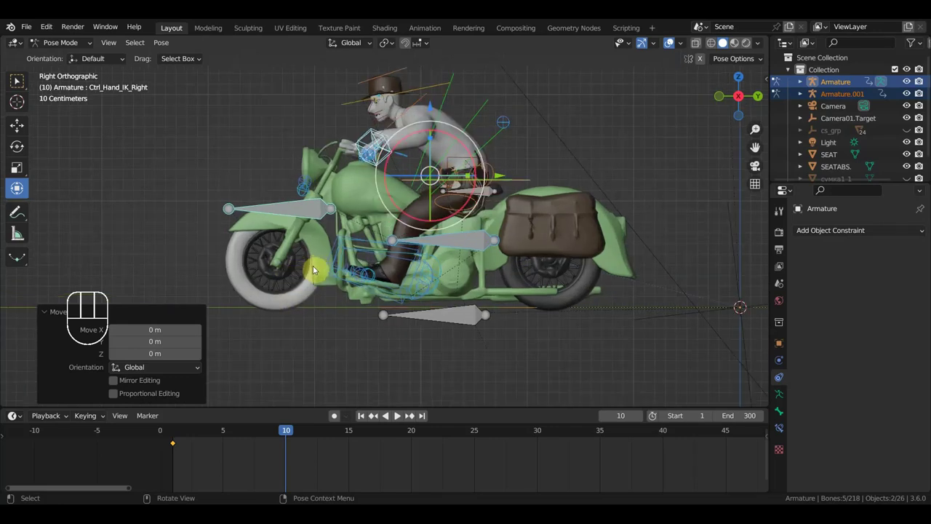
pyautogui.press('a')
pyautogui.press('i')
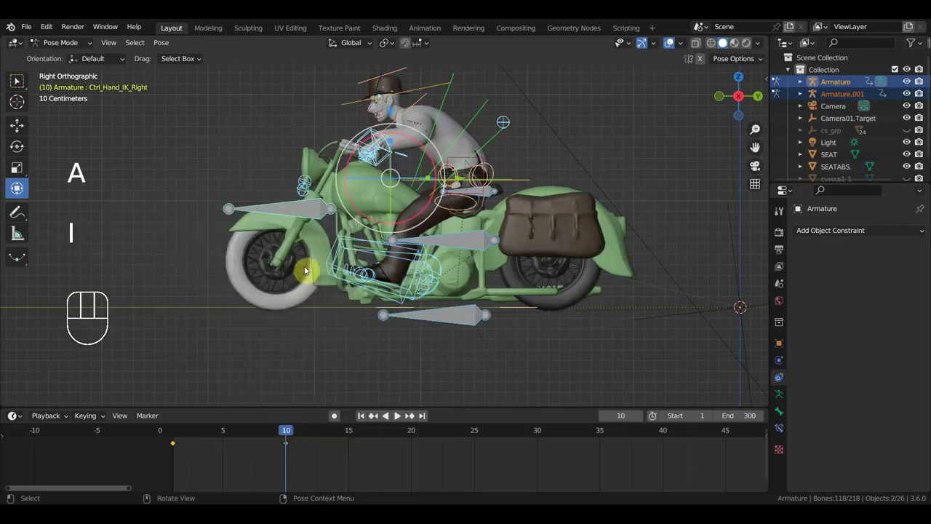
# - Rotate the rider's upper spine slightly forward and reselect the hips control
pyautogui.moveTo(248, 430); pyautogui.dragTo(294, 438)
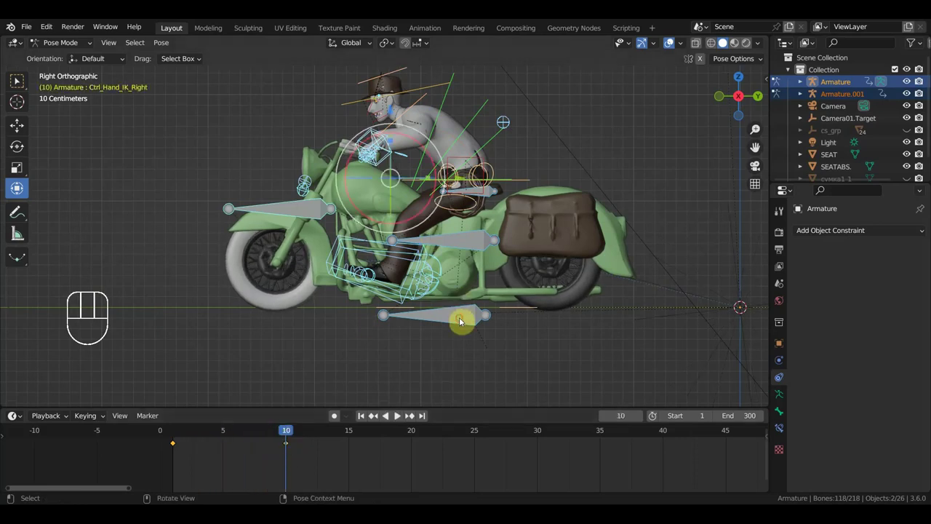
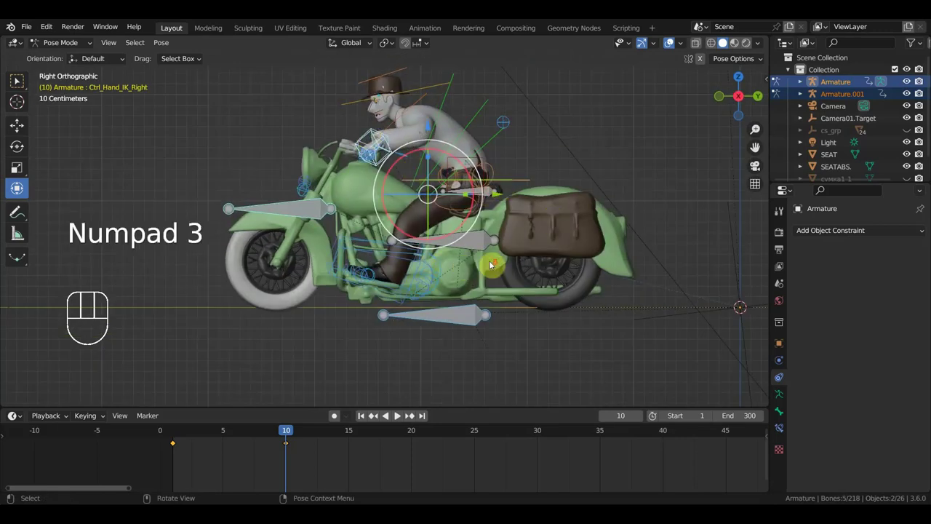
pyautogui.press('r')
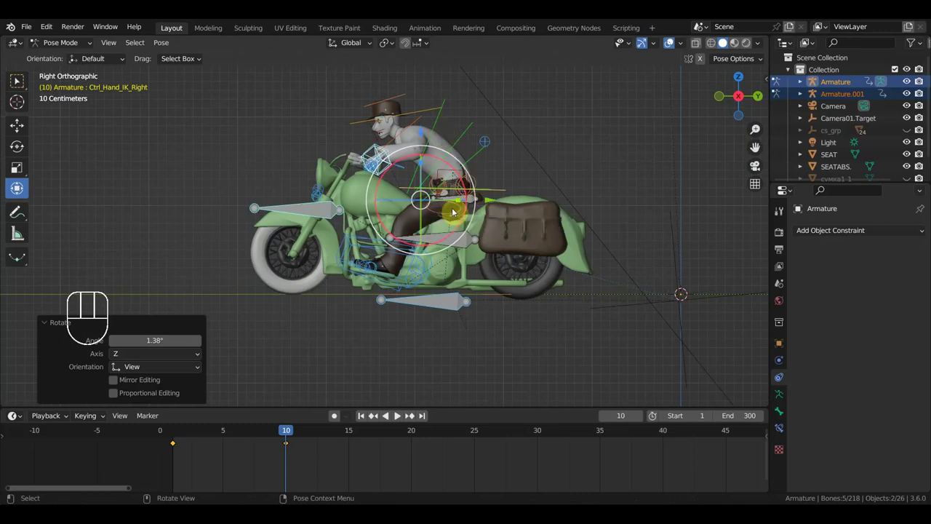
pyautogui.click(449, 128)
pyautogui.press('r')
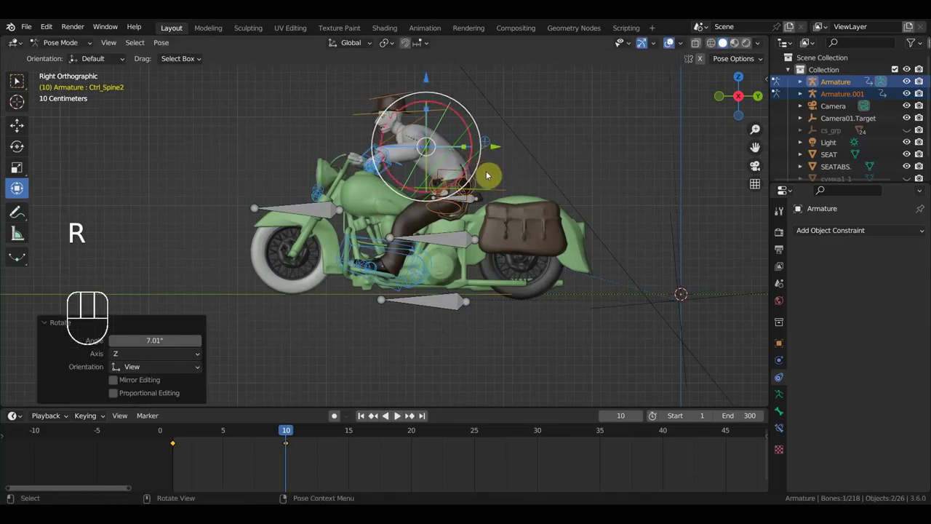
pyautogui.click(503, 192)
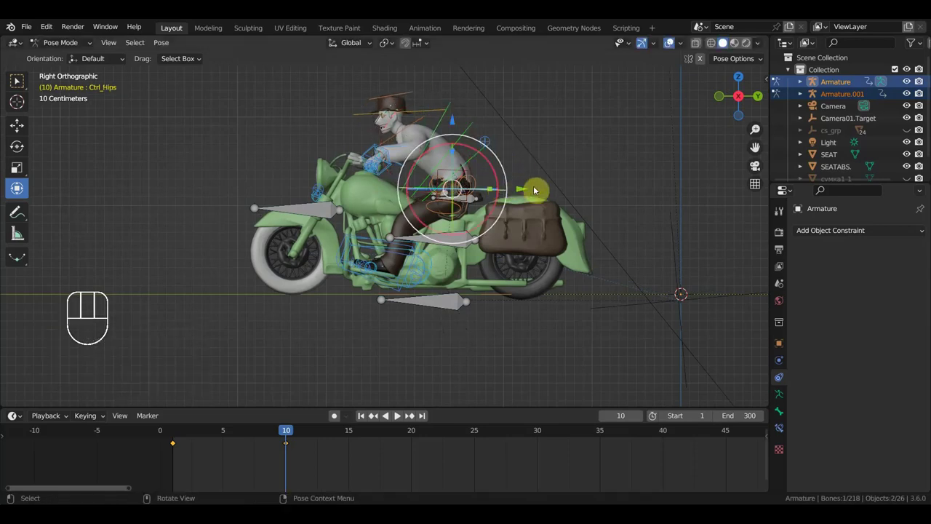
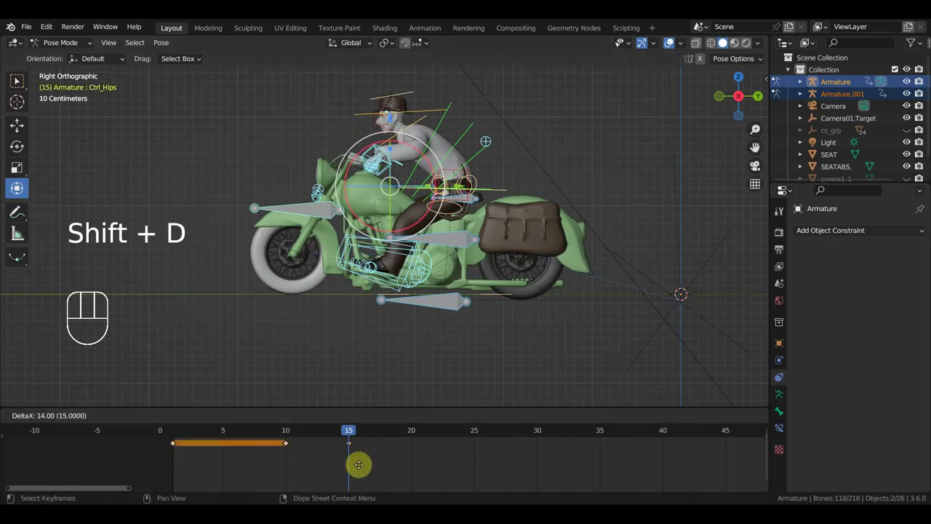
# - Duplicate the rider's pose key to frame 15, preview from the start, and return to frame 15
pyautogui.moveTo(334, 436); pyautogui.dragTo(226, 396)
pyautogui.press('space')
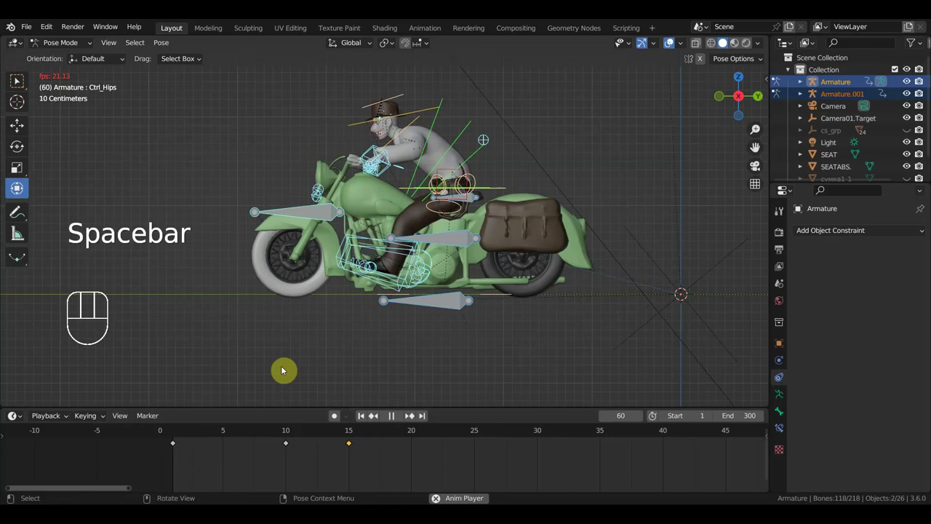
pyautogui.press('space')
pyautogui.click(294, 437)
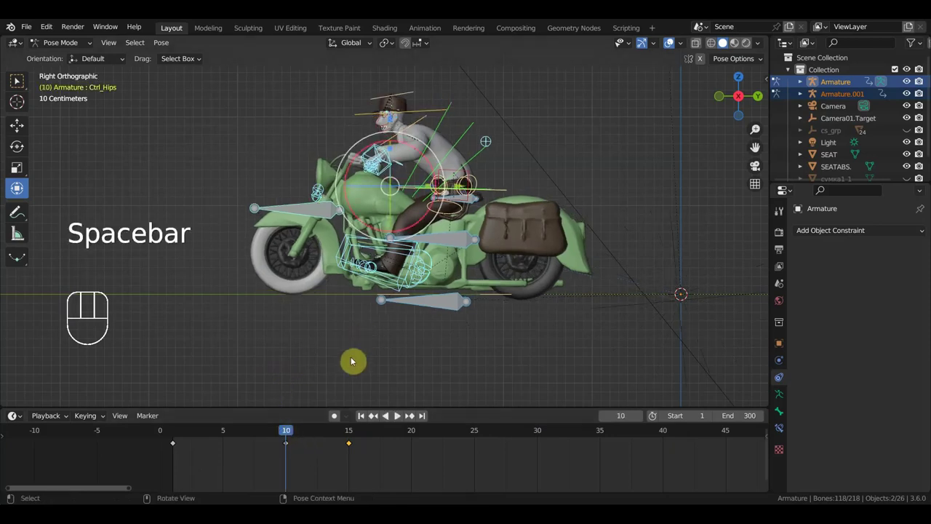
pyautogui.moveTo(301, 436); pyautogui.dragTo(350, 475)
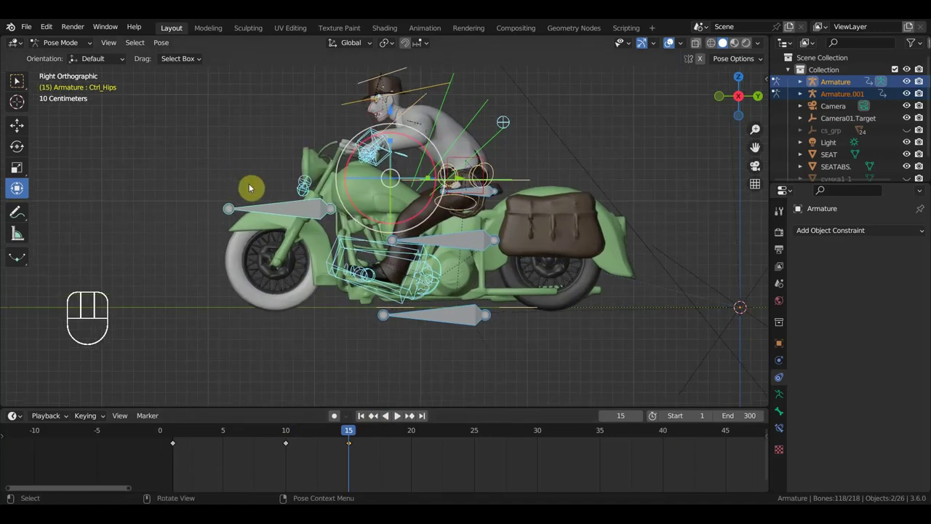
# - In Edit Mode duplicate a bone of Armature.001 for the rear wheel hub, then leave Edit Mode
pyautogui.click(76, 53)
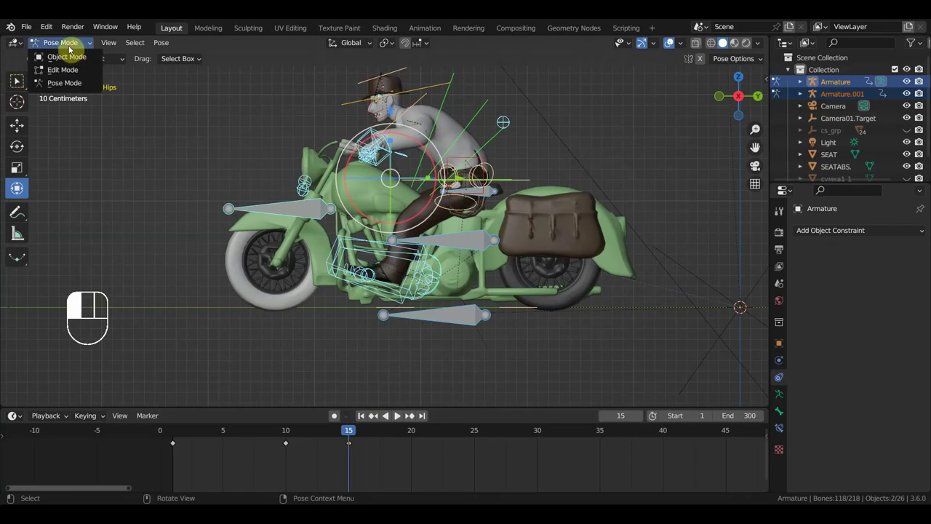
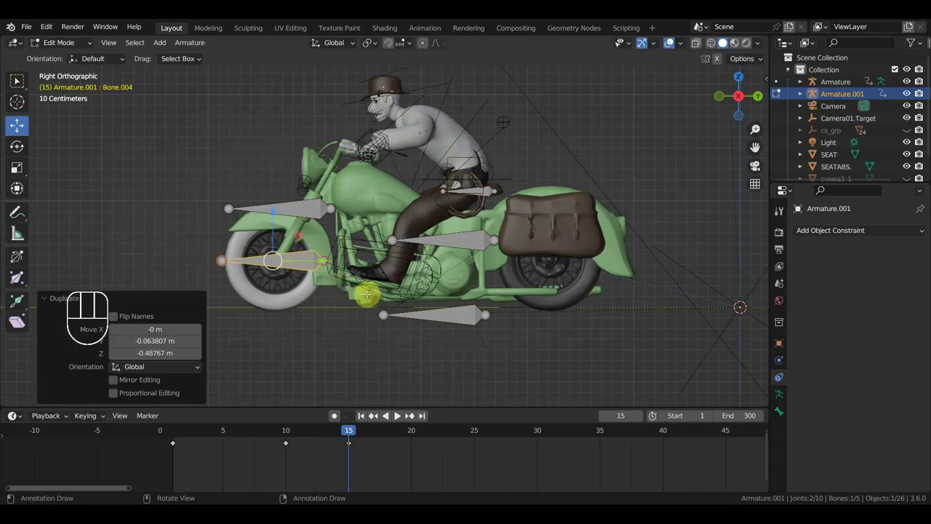
pyautogui.press('shift+d')
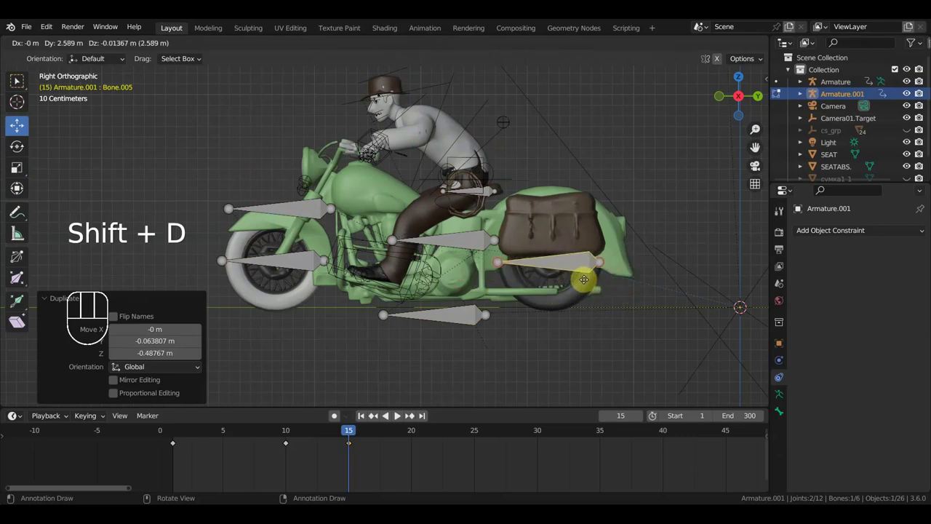
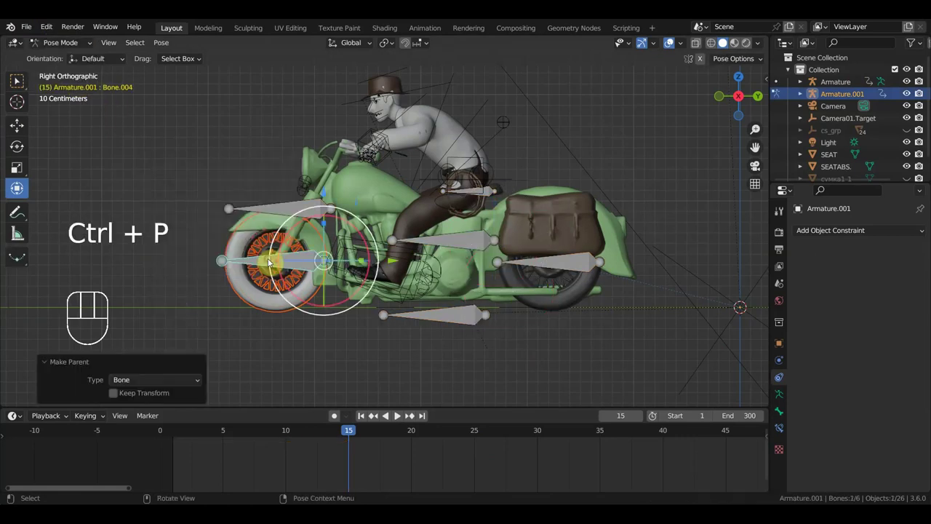
pyautogui.moveTo(73, 49); pyautogui.dragTo(534, 270)
# - Parent the rear tyre шина.001 to the new Bone.005 of Armature.001 with Ctrl+P > Bone
pyautogui.click(594, 288)
pyautogui.click(590, 267)
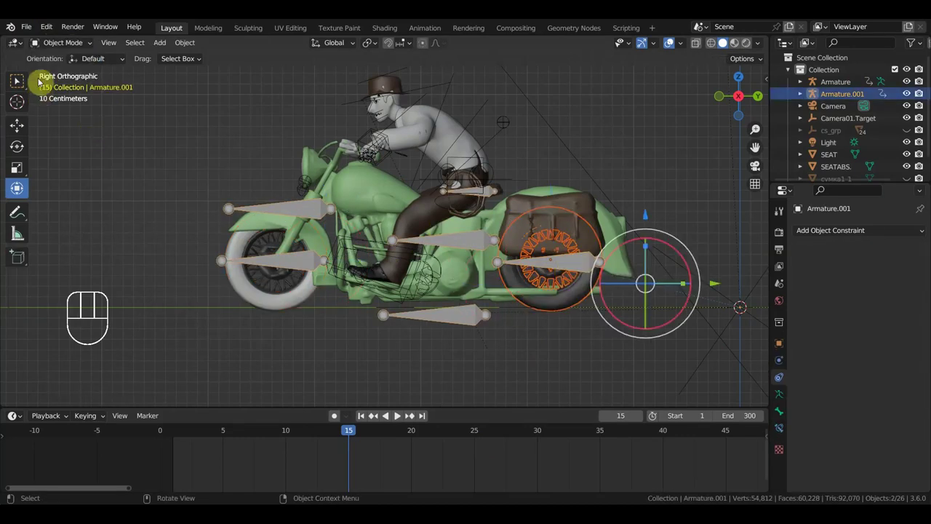
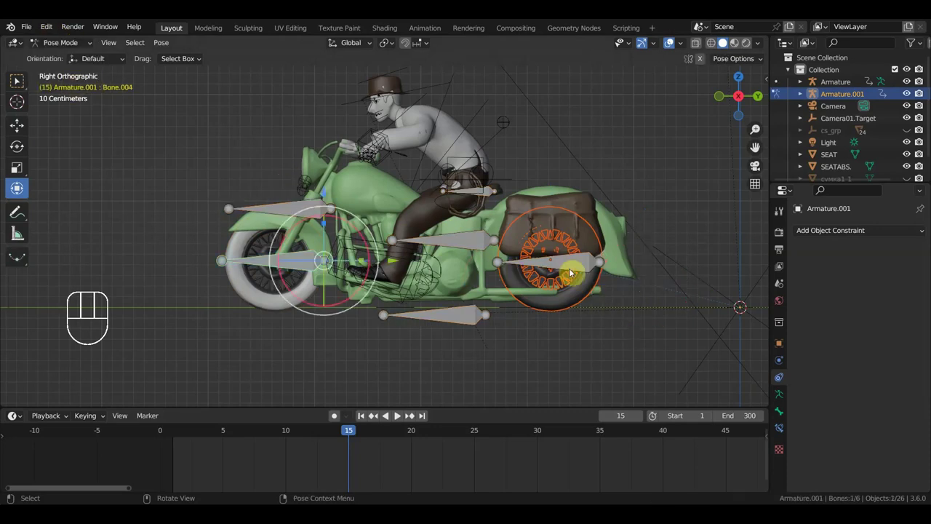
pyautogui.click(591, 268)
pyautogui.press('ctrl+p')
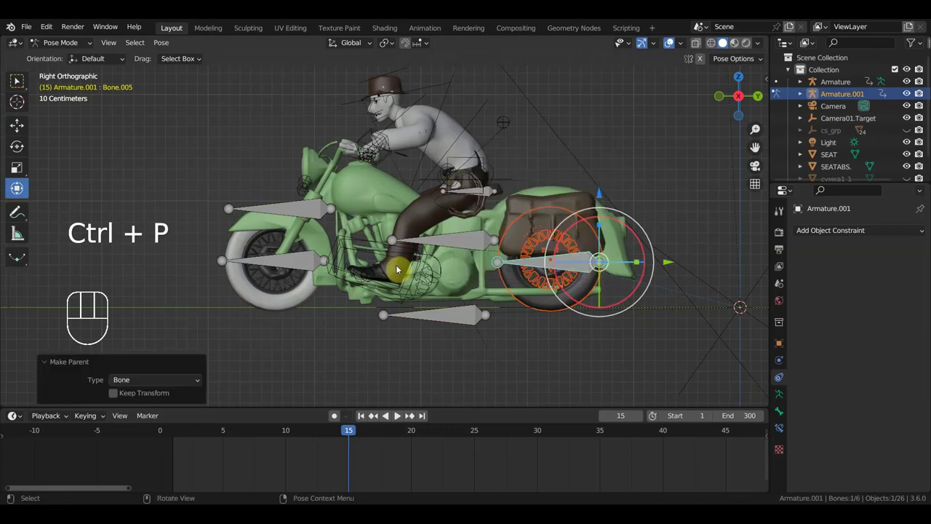
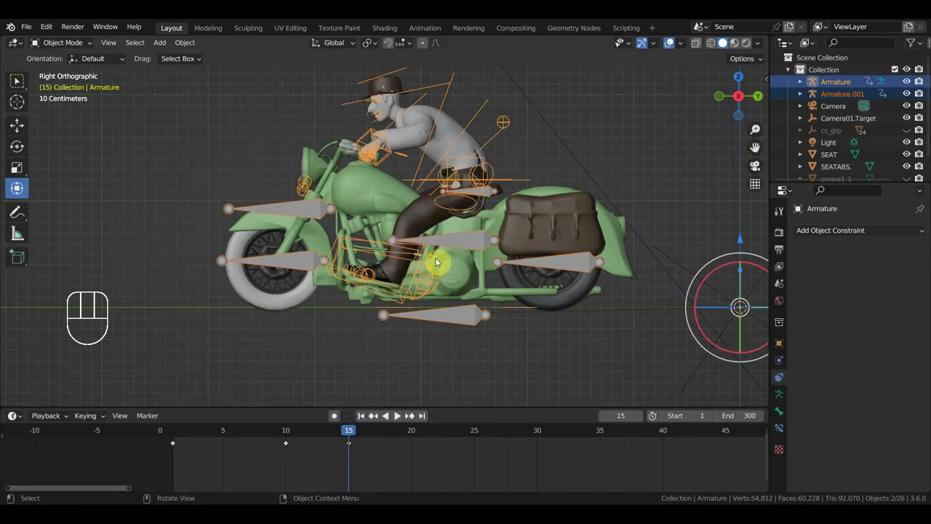
# - At frame 12 select the bike's lower bone and rider's hip control, checking the pose from several angles
pyautogui.click(65, 42)
pyautogui.moveTo(65, 45); pyautogui.dragTo(218, 183)
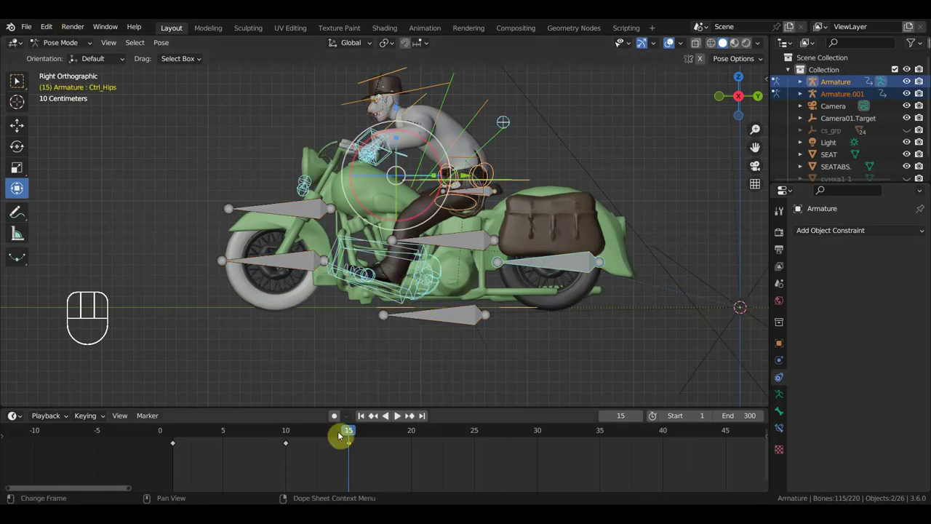
pyautogui.moveTo(340, 433); pyautogui.dragTo(401, 348)
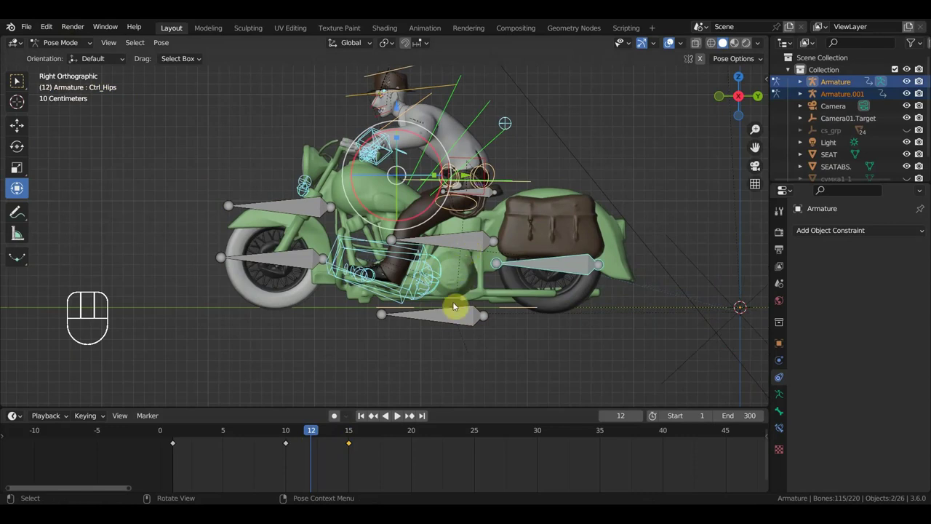
pyautogui.click(462, 320)
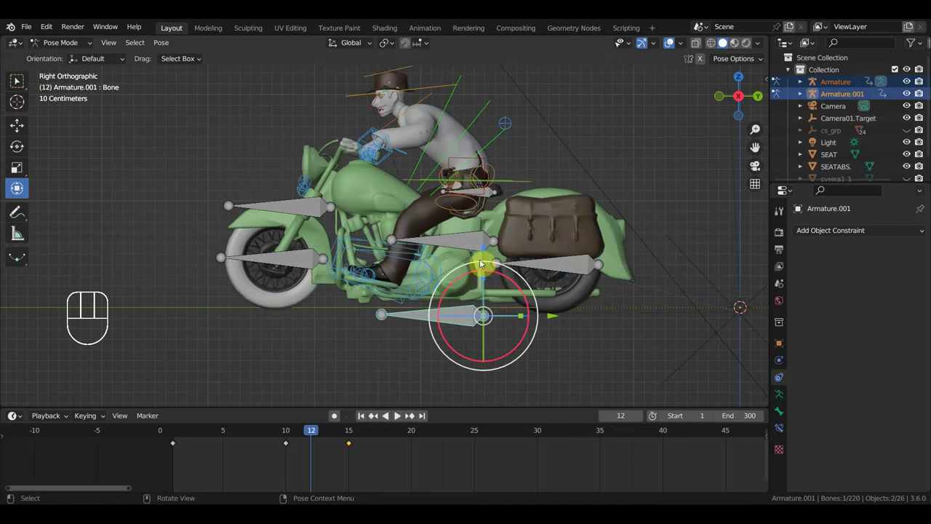
pyautogui.click(532, 181)
pyautogui.middleClick(500, 194)
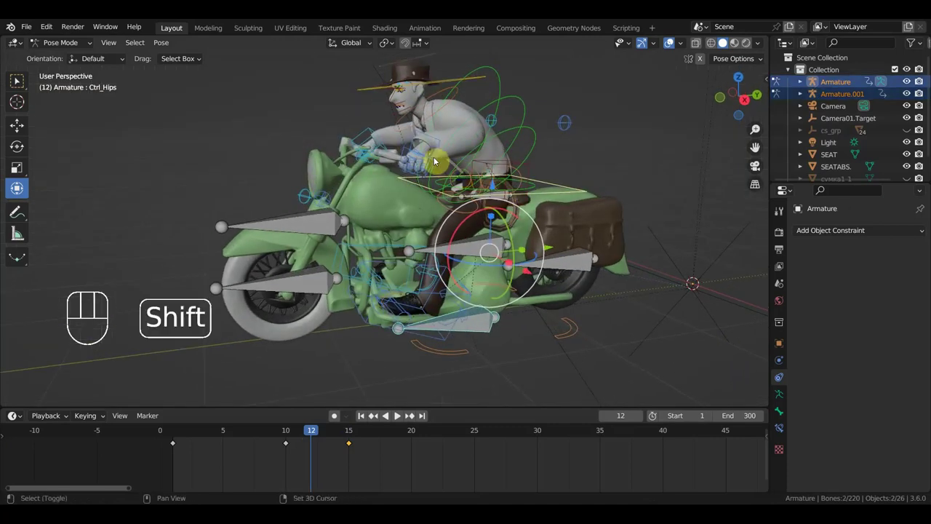
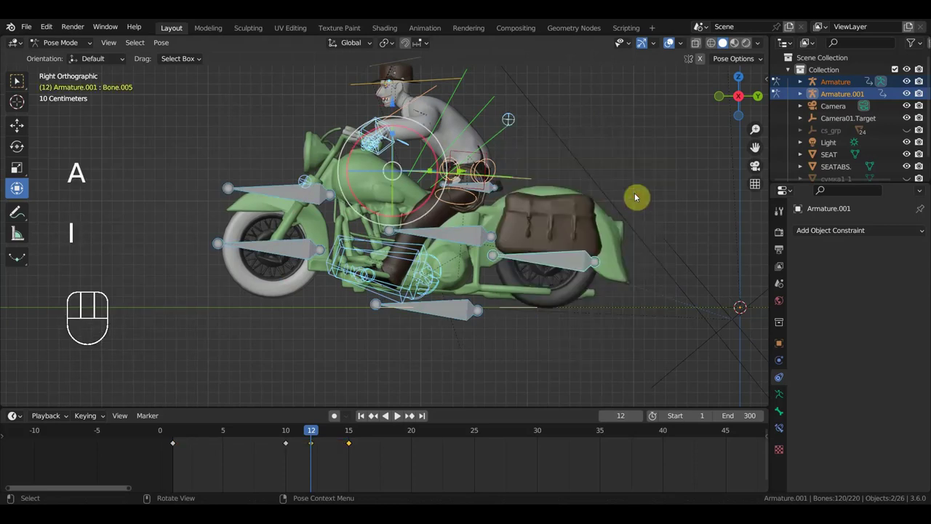
pyautogui.moveTo(310, 437); pyautogui.dragTo(344, 427)
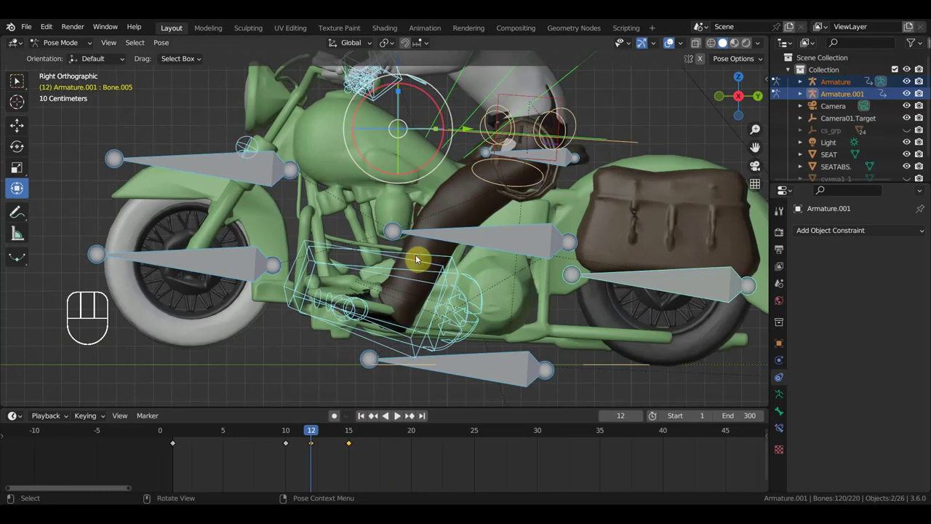
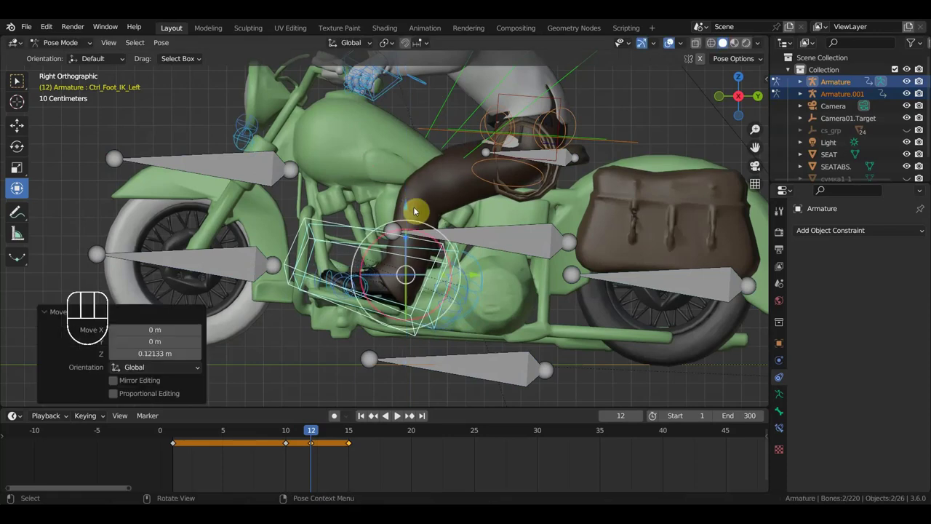
# - Key Location & Rotation for the rider's foot IK control at frame 12
pyautogui.press('a')
pyautogui.press('i')
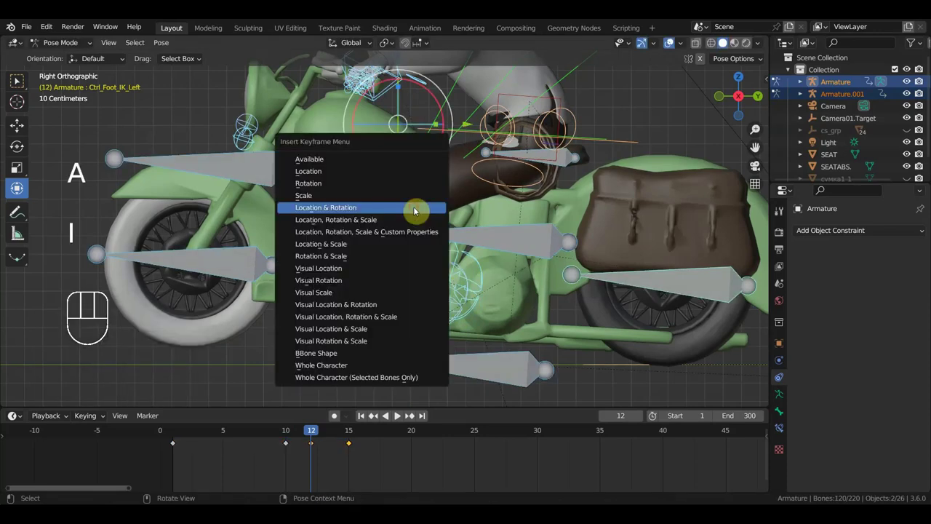
pyautogui.press('space')
pyautogui.press('space')
# - Tilt the rider's hips with the bike's seat bone Bone.002 at frame 12 and key the new pose
pyautogui.click(213, 434)
pyautogui.moveTo(266, 438); pyautogui.dragTo(346, 417)
pyautogui.moveTo(470, 344); pyautogui.dragTo(468, 329)
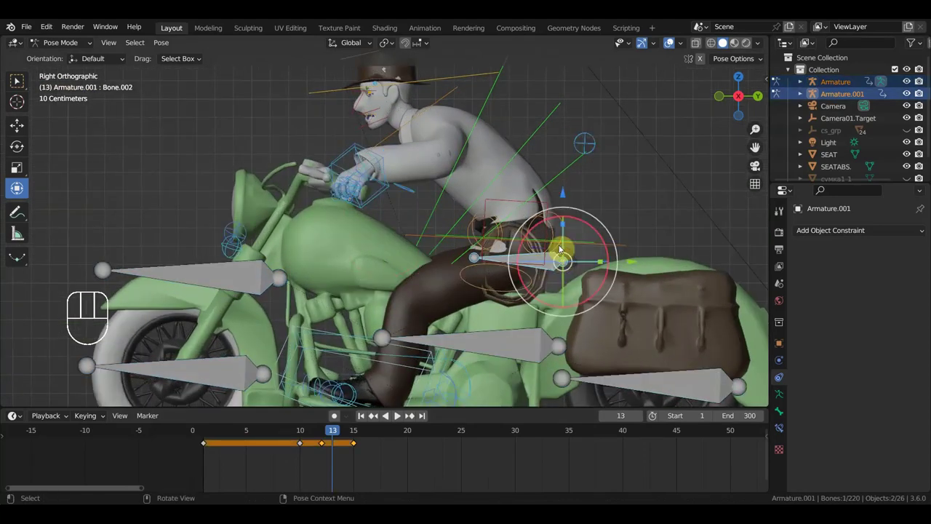
pyautogui.click(332, 434)
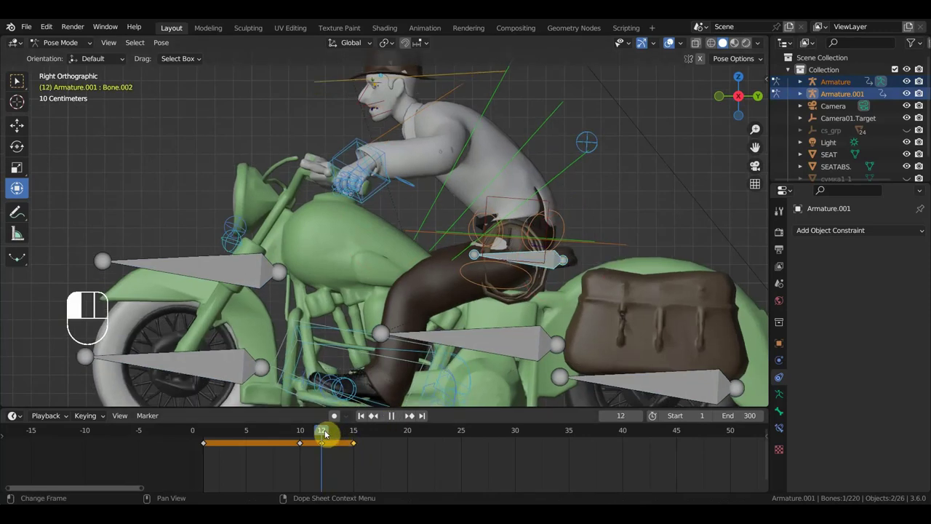
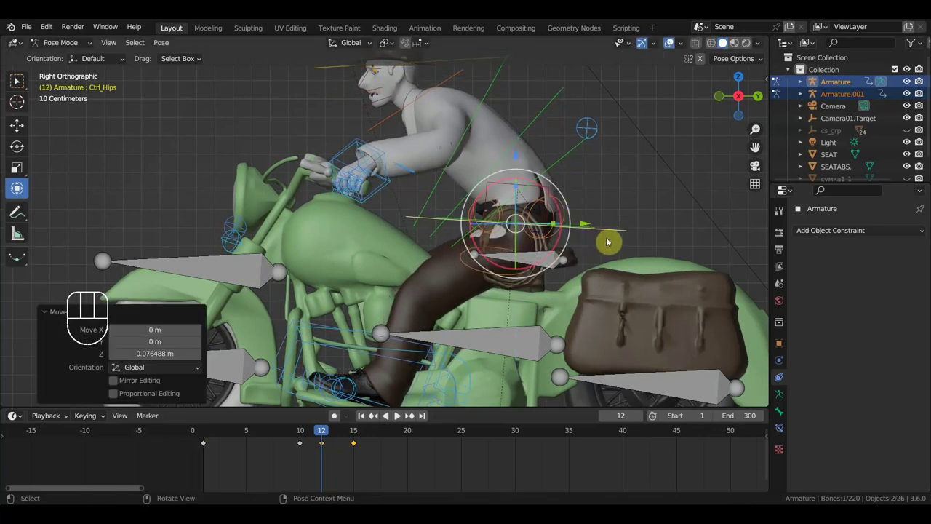
pyautogui.press('r')
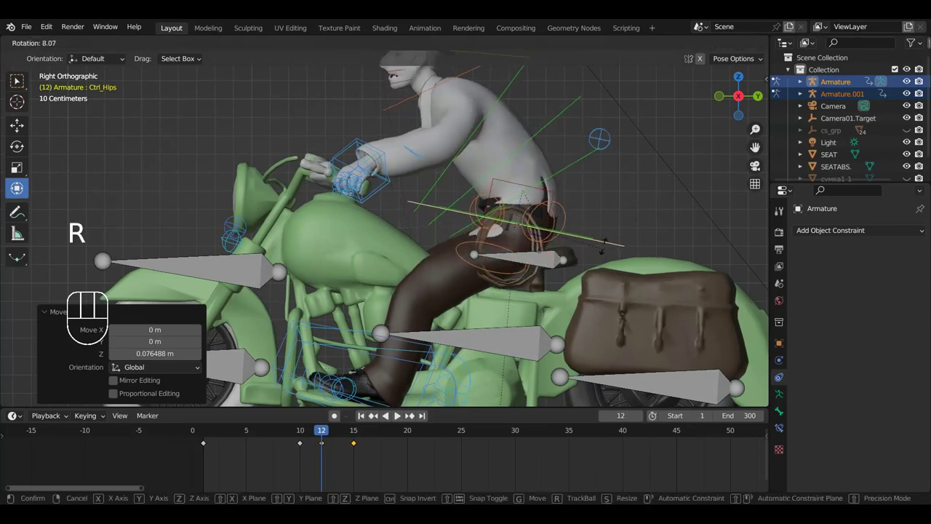
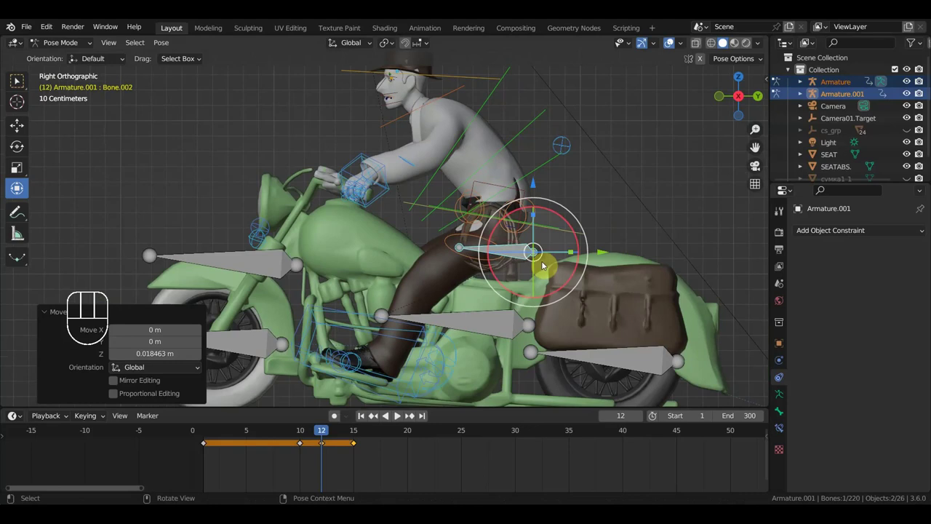
pyautogui.press('a')
pyautogui.press('i')
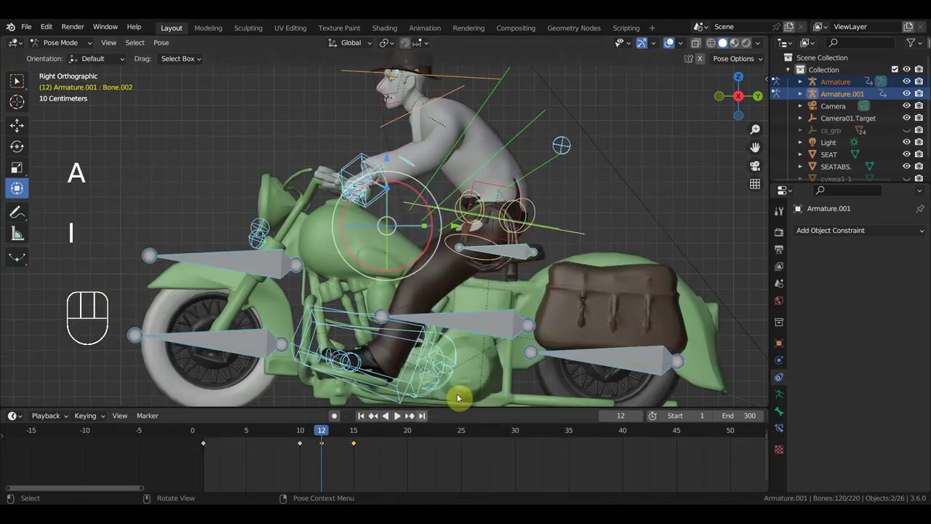
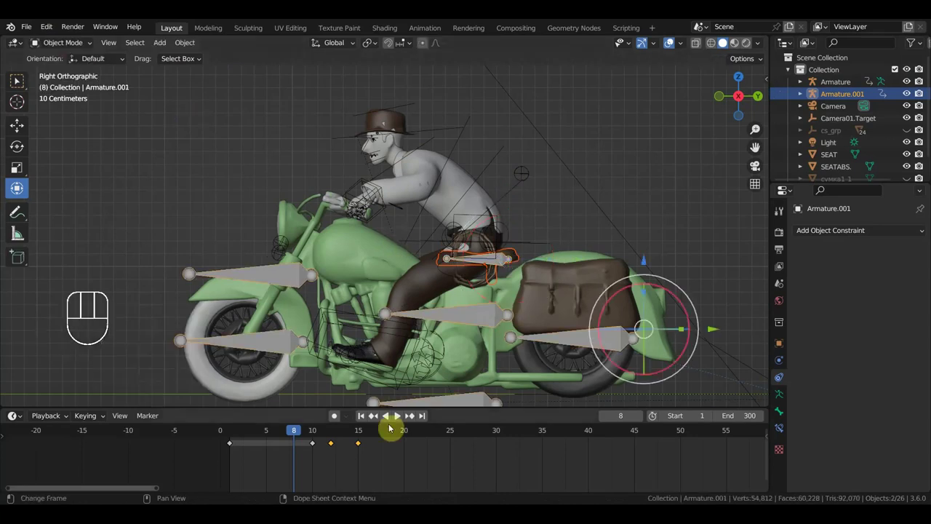
# - Scrub through frames 8 to 10 to check the lean before posing Ctrl_Hips
pyautogui.moveTo(310, 430); pyautogui.dragTo(514, 299)
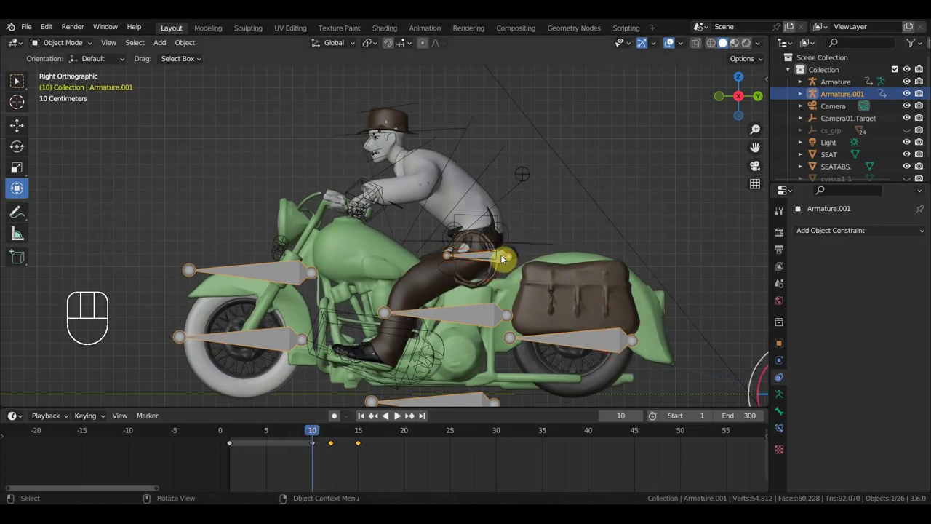
pyautogui.moveTo(85, 47); pyautogui.dragTo(509, 287)
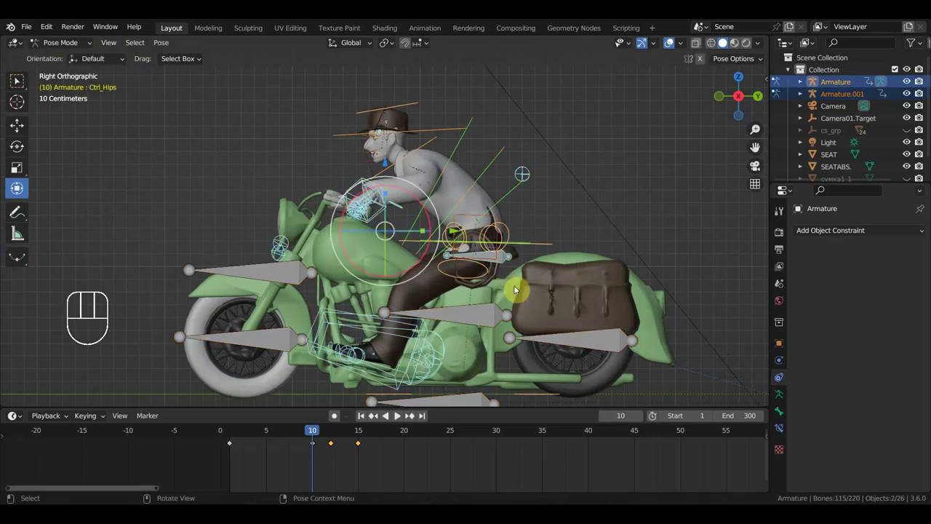
# - Rotate the motorcycle's tilt bone Bone.002 at frame 10 and key its rotation
pyautogui.click(516, 258)
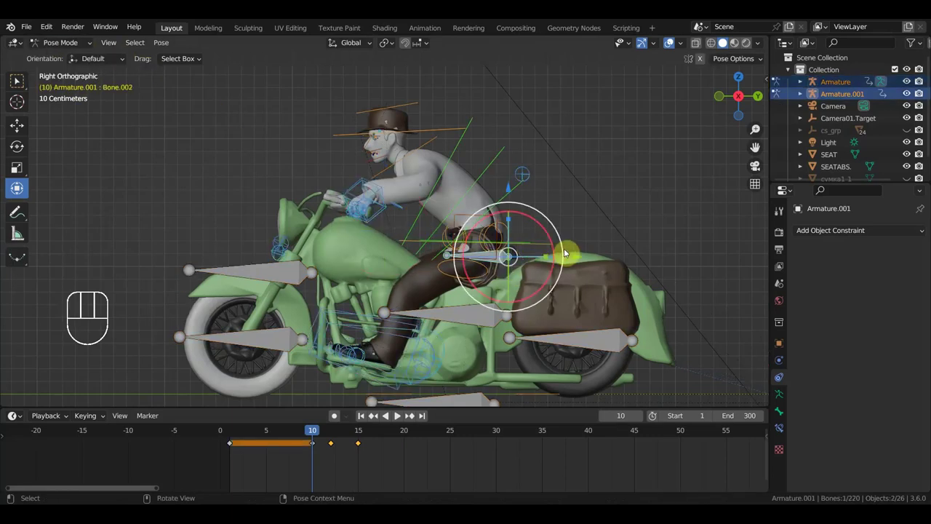
pyautogui.press('r')
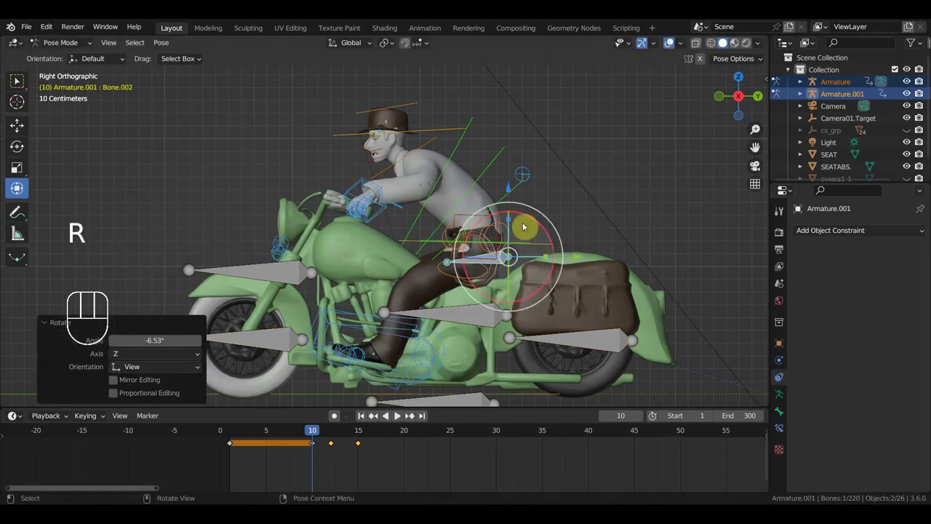
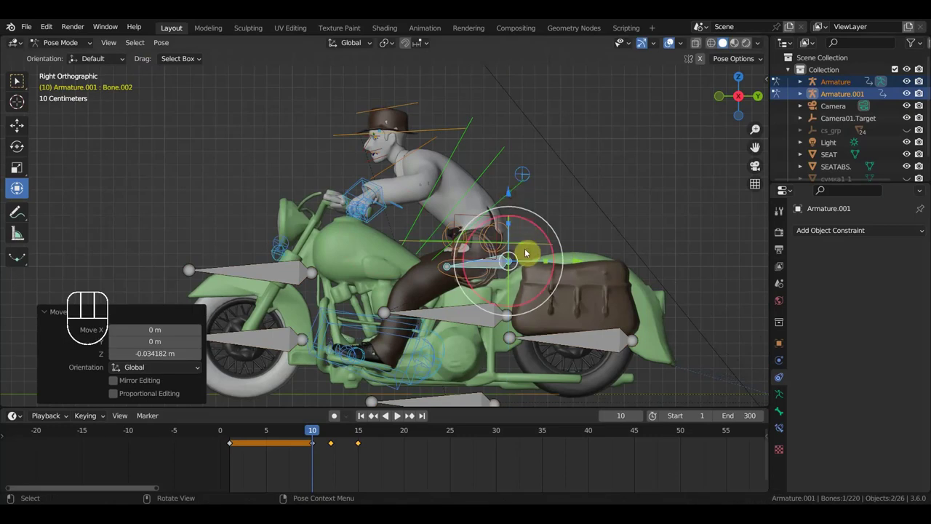
pyautogui.press('i')
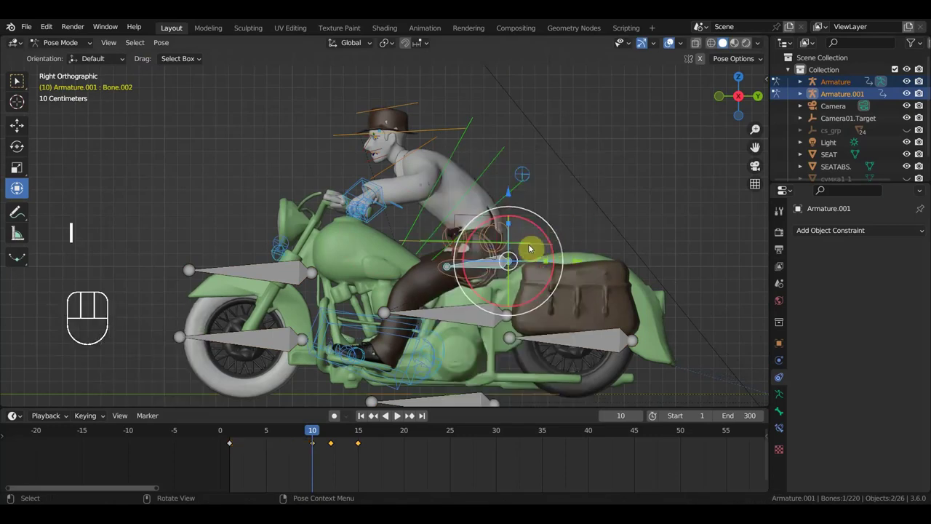
pyautogui.moveTo(323, 433); pyautogui.dragTo(365, 424)
pyautogui.moveTo(520, 264); pyautogui.dragTo(496, 198)
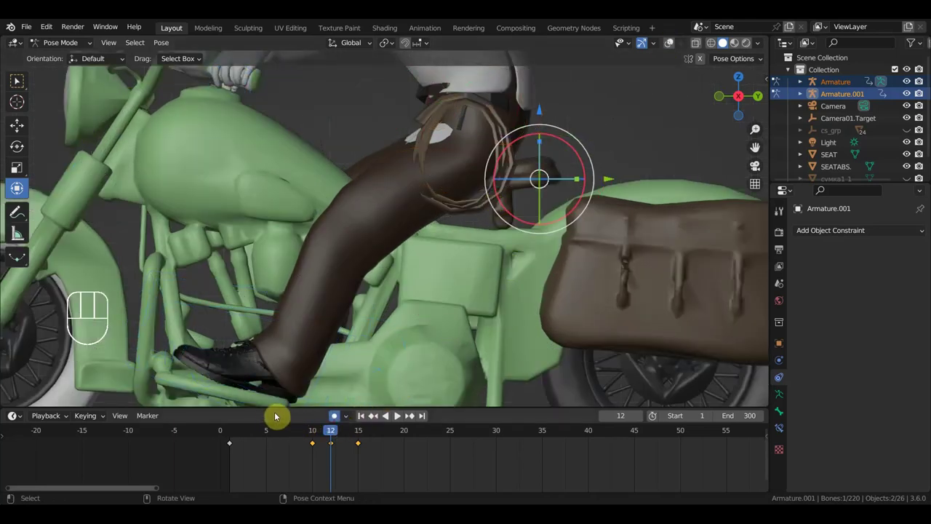
# - Scrub between frames 5 and 18 to check the tilt, then select the tilt keyframes
pyautogui.moveTo(320, 439); pyautogui.dragTo(333, 422)
pyautogui.click(340, 421)
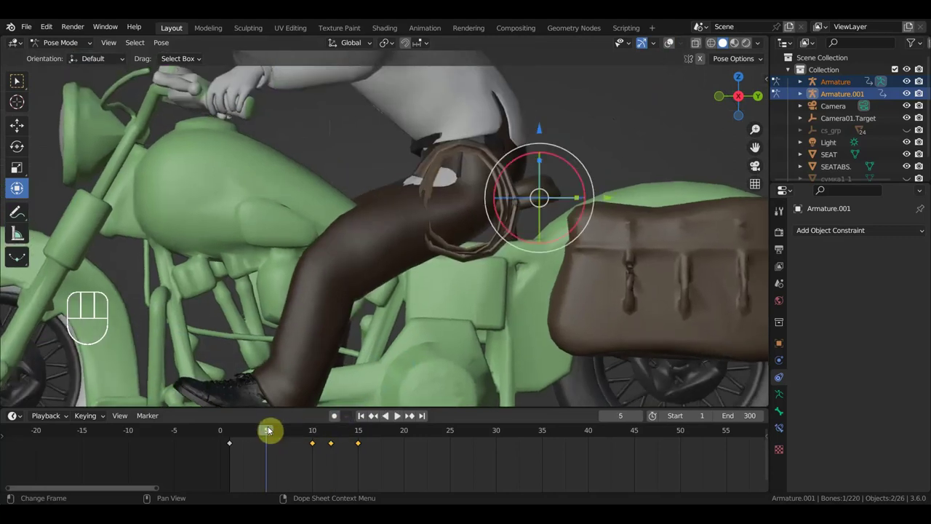
pyautogui.moveTo(279, 432); pyautogui.dragTo(391, 377)
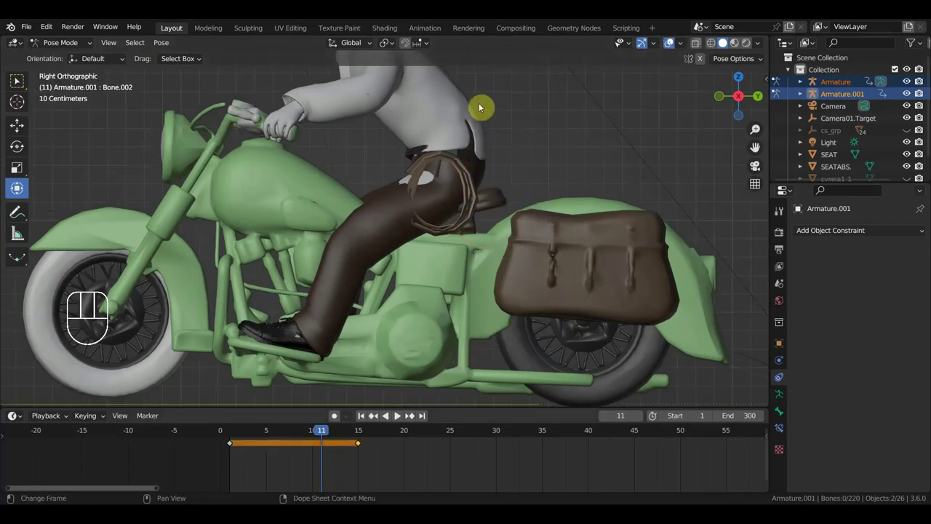
pyautogui.moveTo(326, 435); pyautogui.dragTo(299, 451)
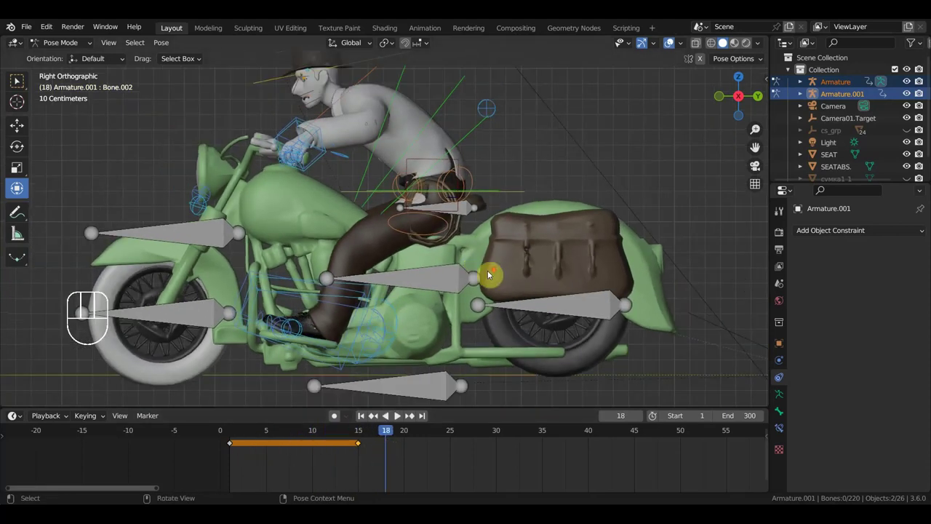
pyautogui.press('a')
pyautogui.moveTo(270, 471); pyautogui.dragTo(223, 433)
# - Duplicate the tilt keyframes out to frame 40 and select the rider's Ctrl_Master
pyautogui.press('shift+d')
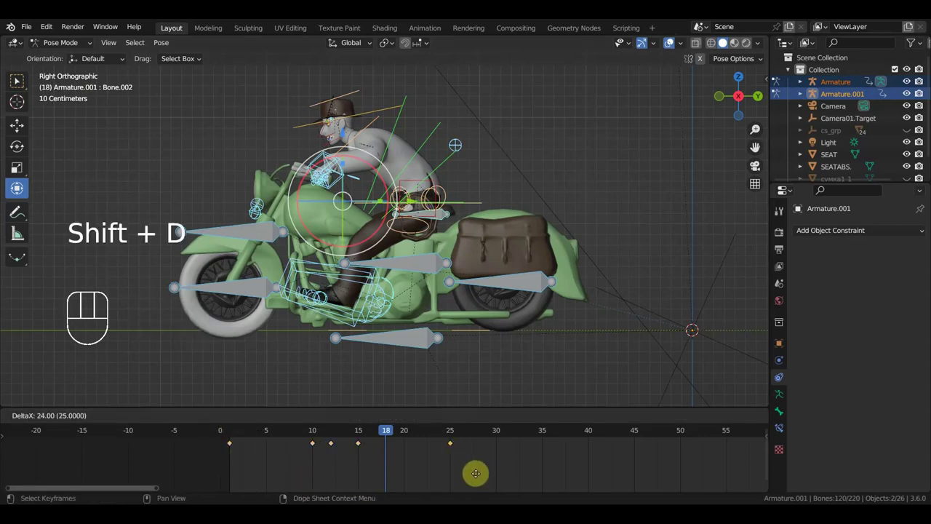
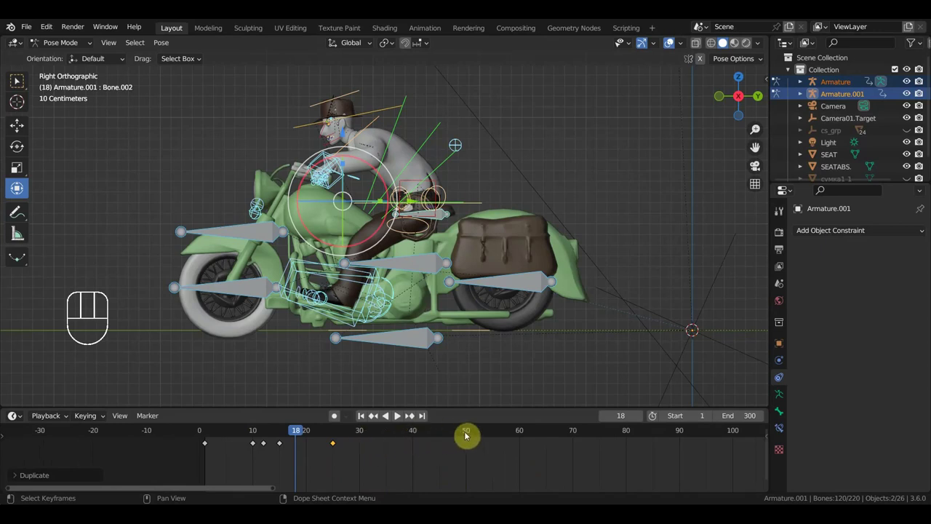
pyautogui.moveTo(454, 433); pyautogui.dragTo(499, 372)
pyautogui.moveTo(472, 325); pyautogui.dragTo(495, 360)
pyautogui.click(444, 355)
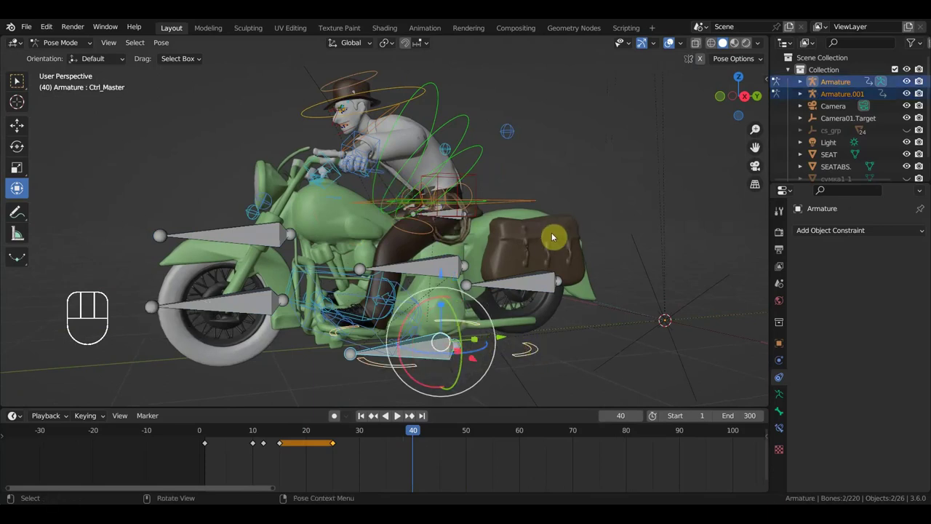
pyautogui.moveTo(595, 248); pyautogui.dragTo(661, 235)
# - In front view lean the whole rider sideways by rotating Ctrl_Master at frame 40
pyautogui.press('KP_1')
pyautogui.press('r')
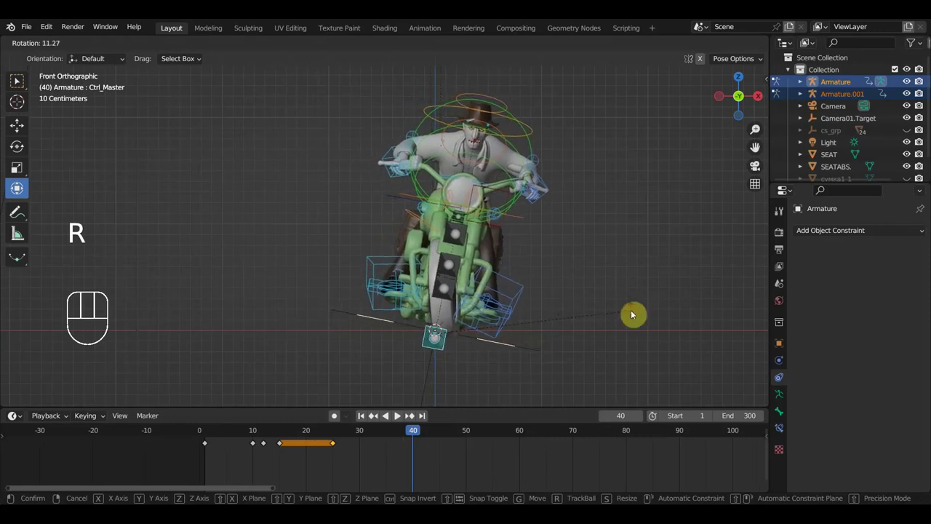
pyautogui.moveTo(465, 211); pyautogui.dragTo(427, 239)
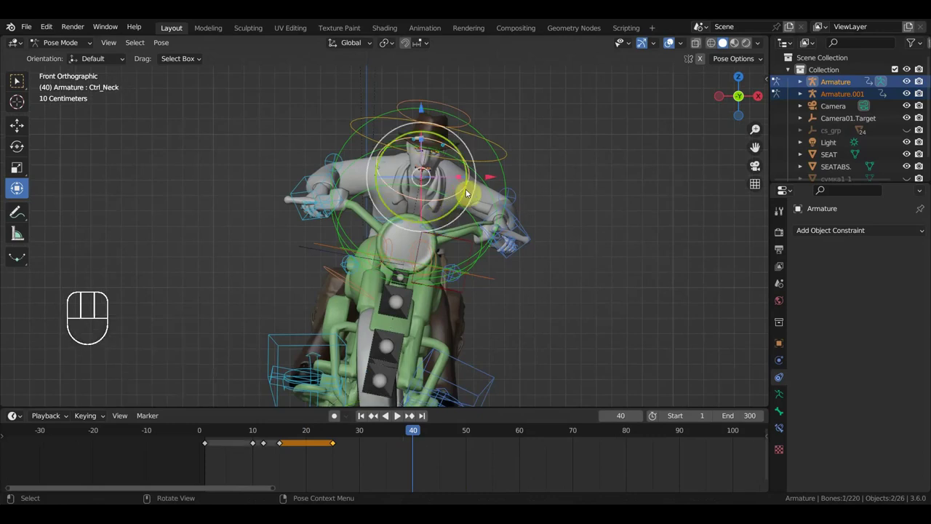
pyautogui.moveTo(423, 230); pyautogui.dragTo(230, 233)
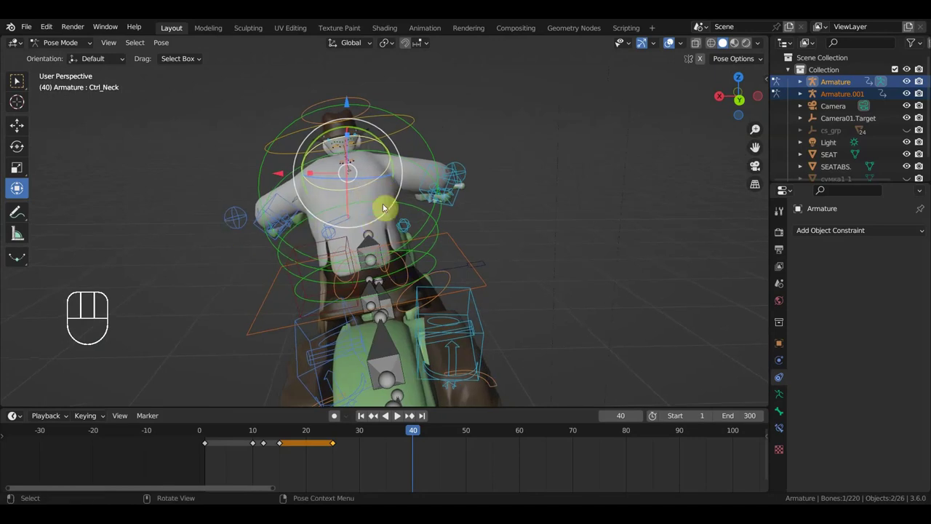
# - Rotate Ctrl_Spine to match, then try rotating the bike bone Bone.003 and undo it
pyautogui.click(386, 205)
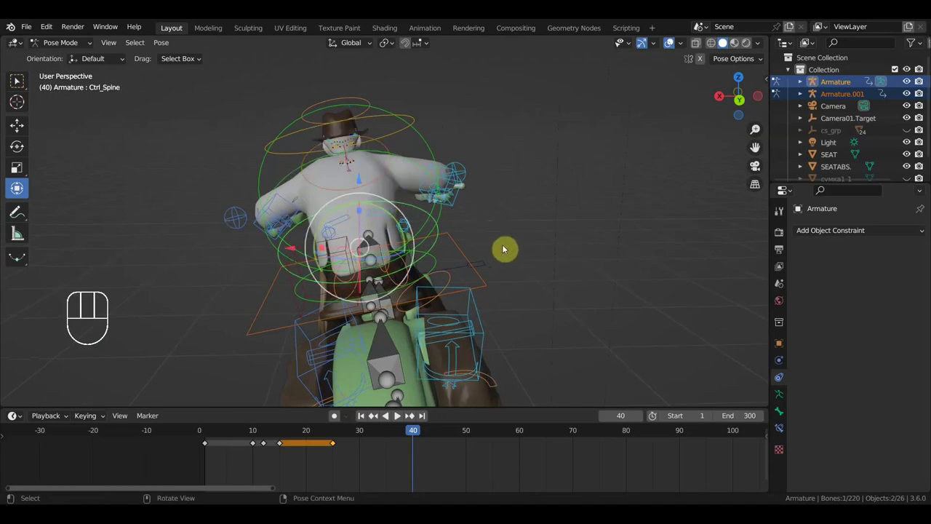
pyautogui.press('r')
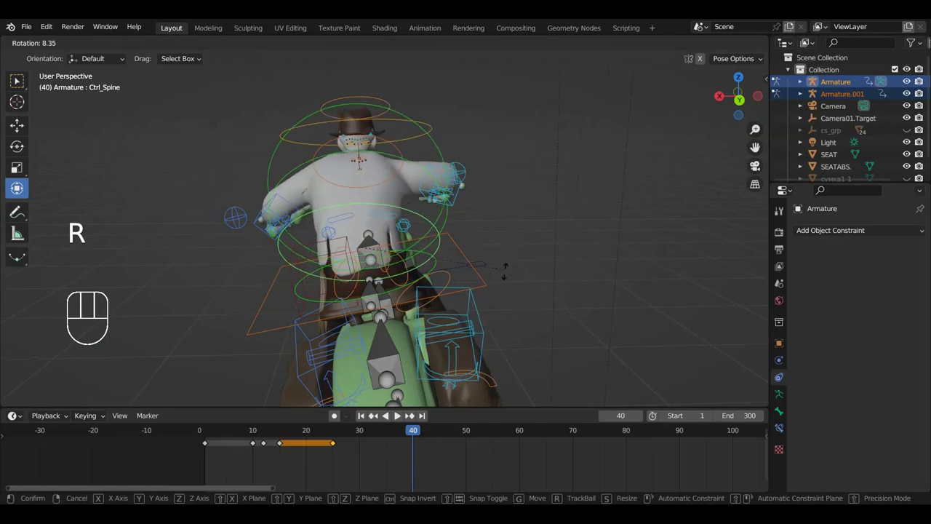
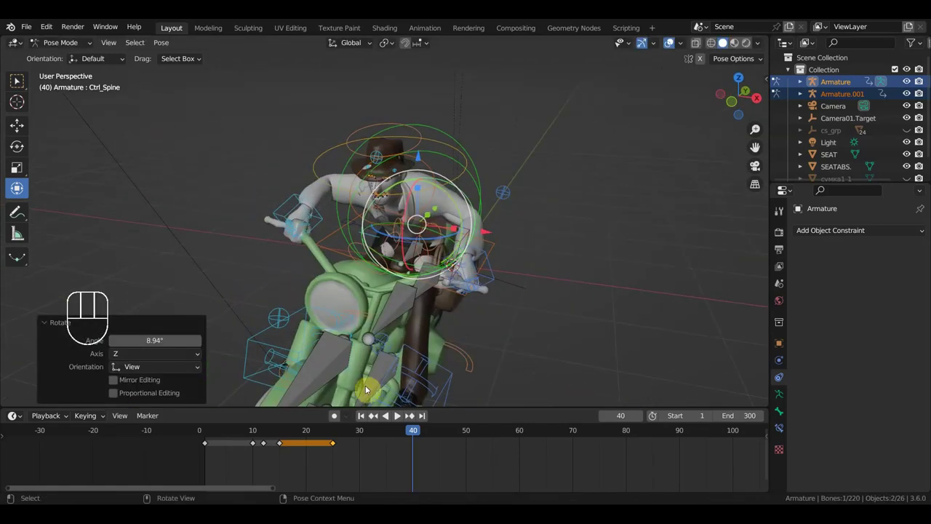
pyautogui.moveTo(338, 362); pyautogui.dragTo(381, 354)
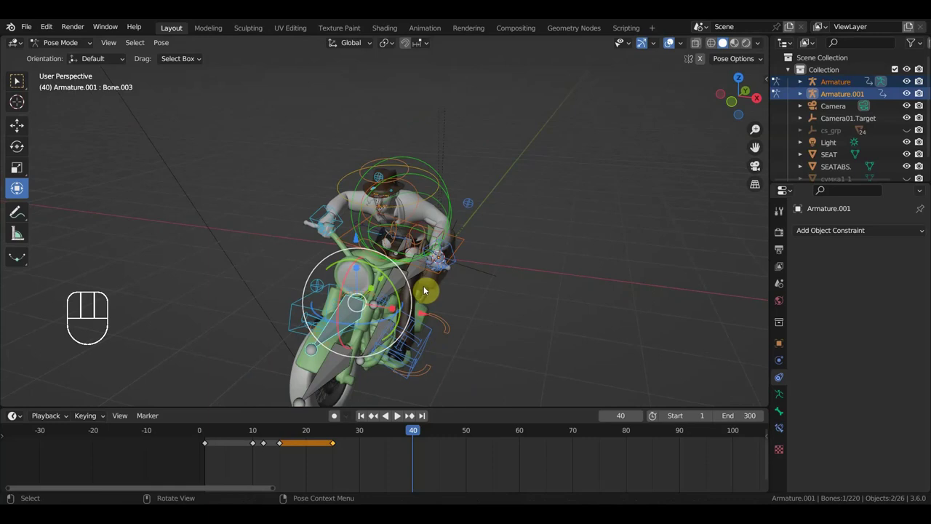
pyautogui.middleClick(493, 364)
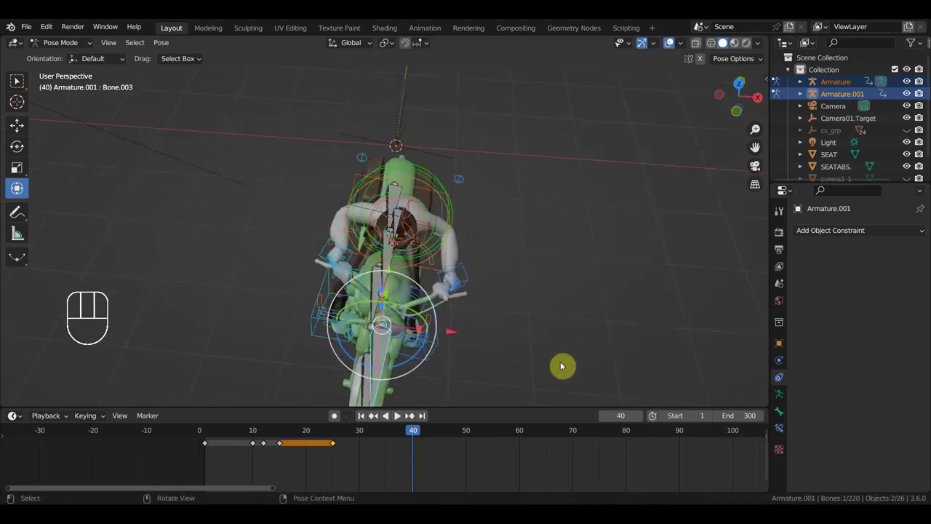
pyautogui.press('r')
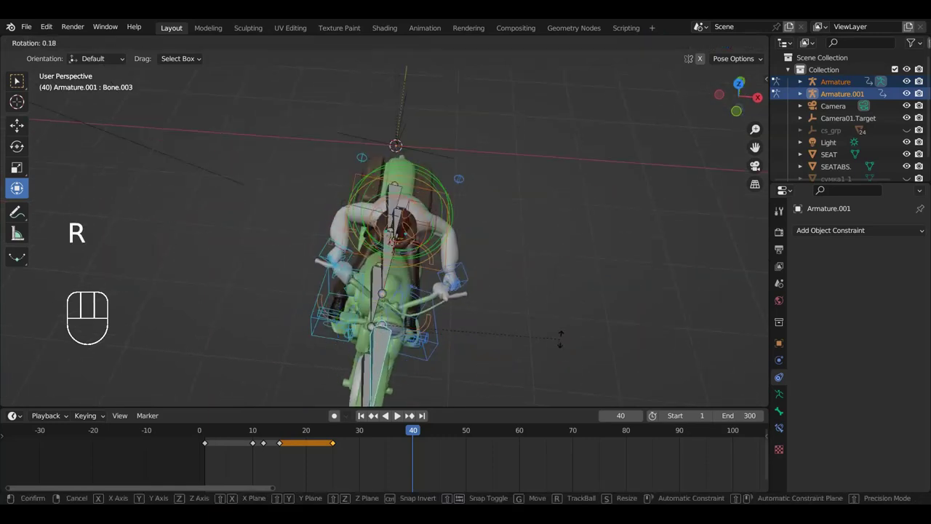
pyautogui.press('ctrl+z')
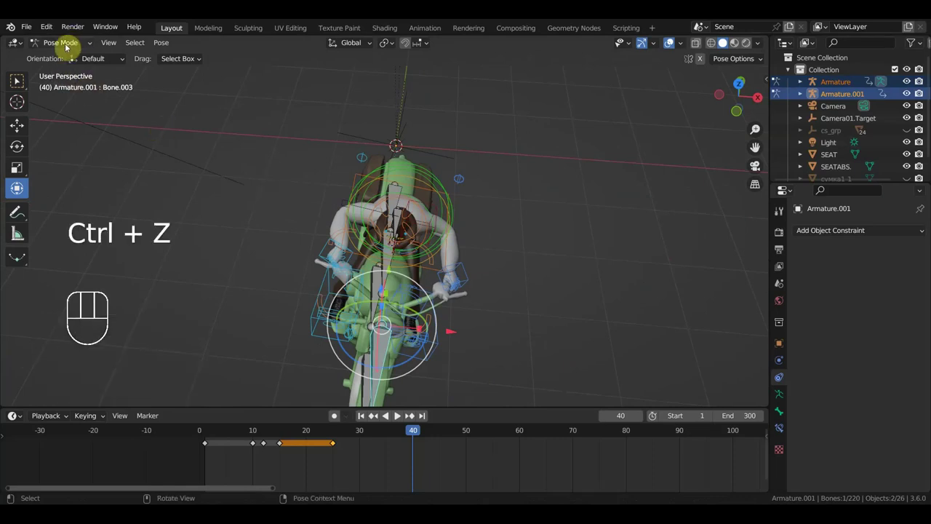
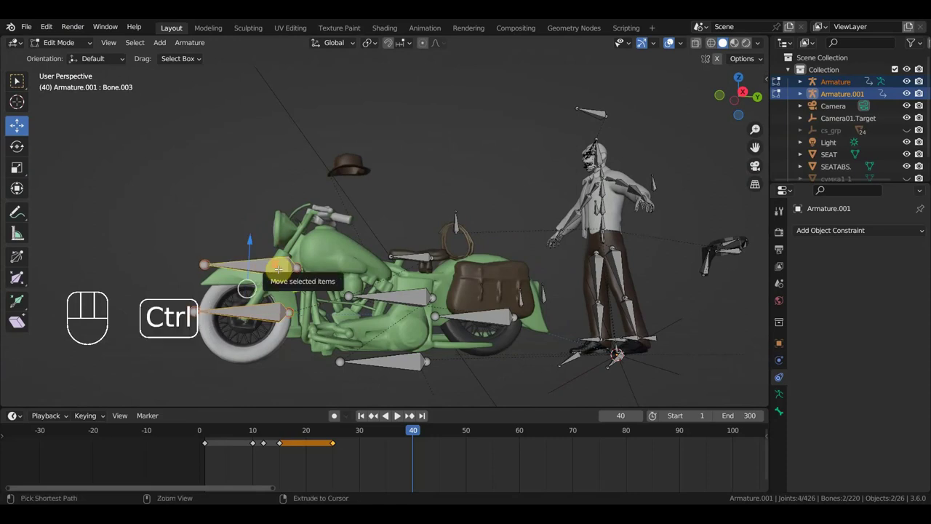
# - Switch the motorcycle Armature.001 from editing its bones to posing them
pyautogui.press('ctrl+p')
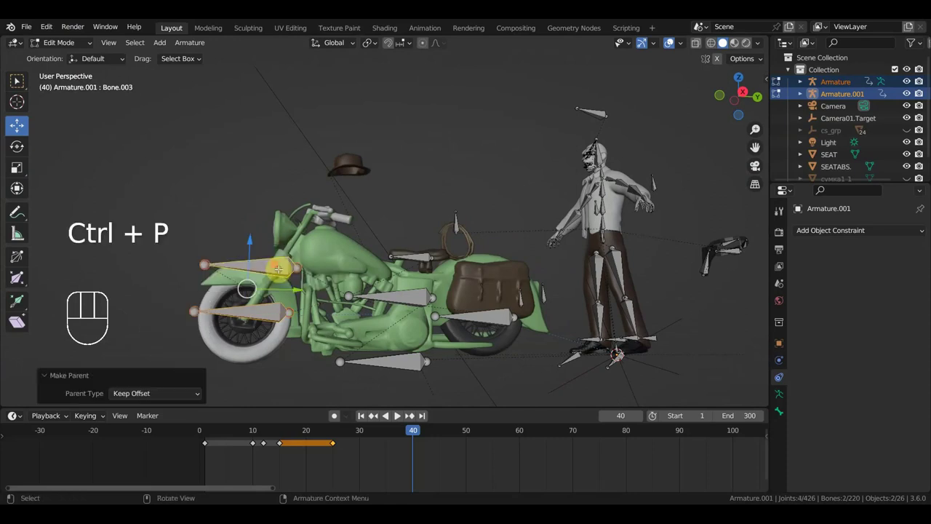
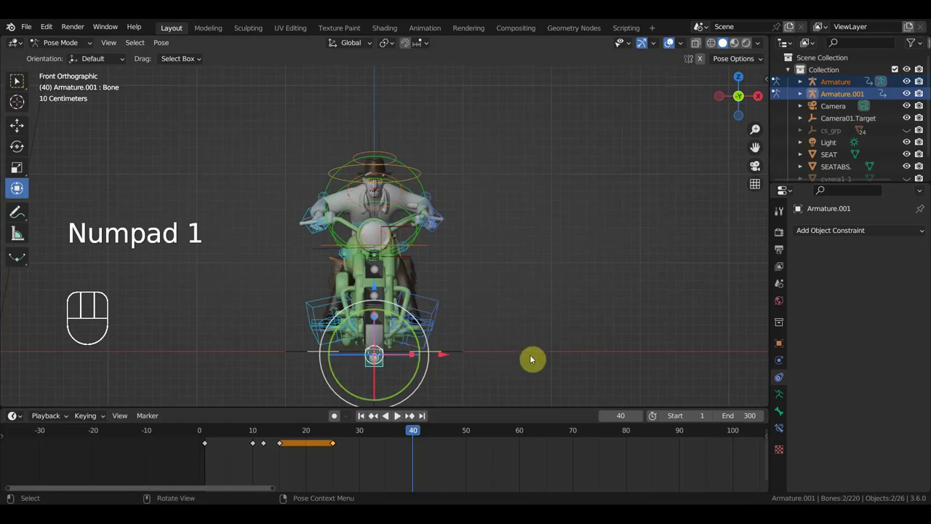
# - Tilt the motorcycle sideways and rotate the rider's Ctrl_Spine about 11 degrees to lean with it
pyautogui.press('r')
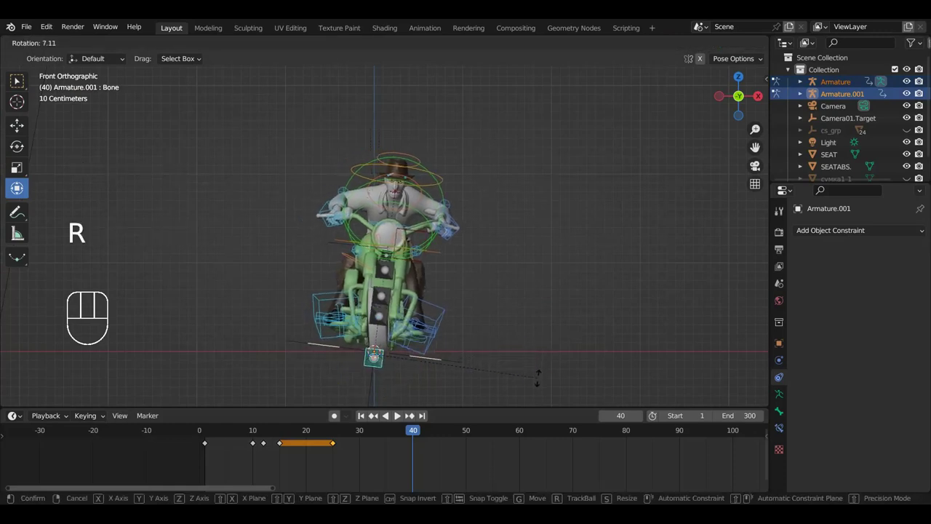
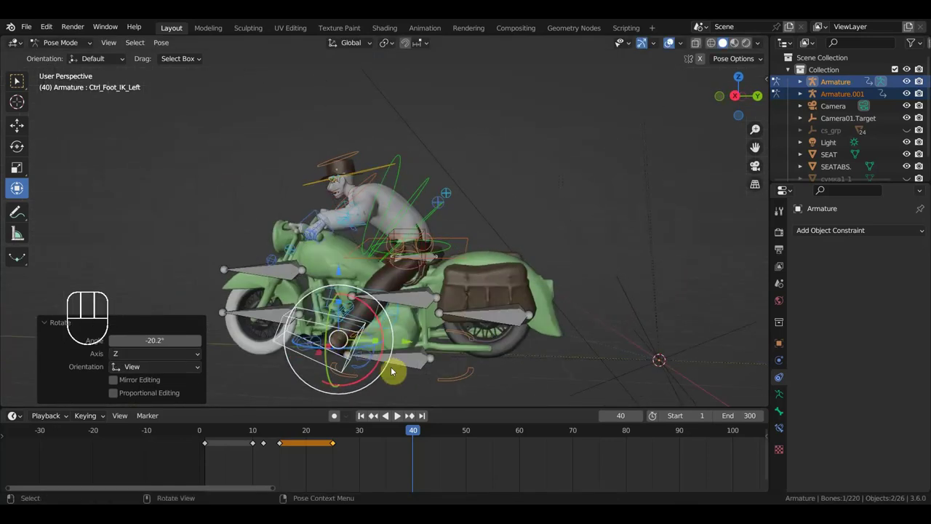
pyautogui.press('g')
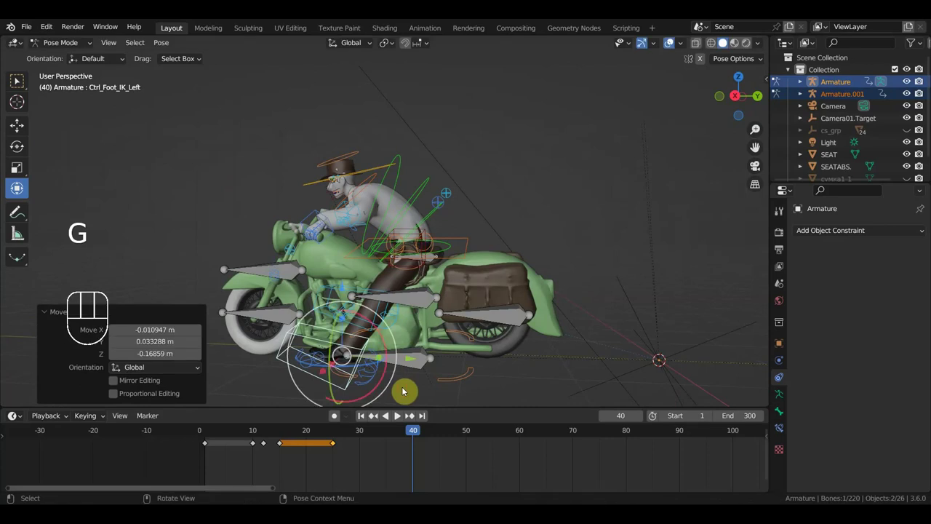
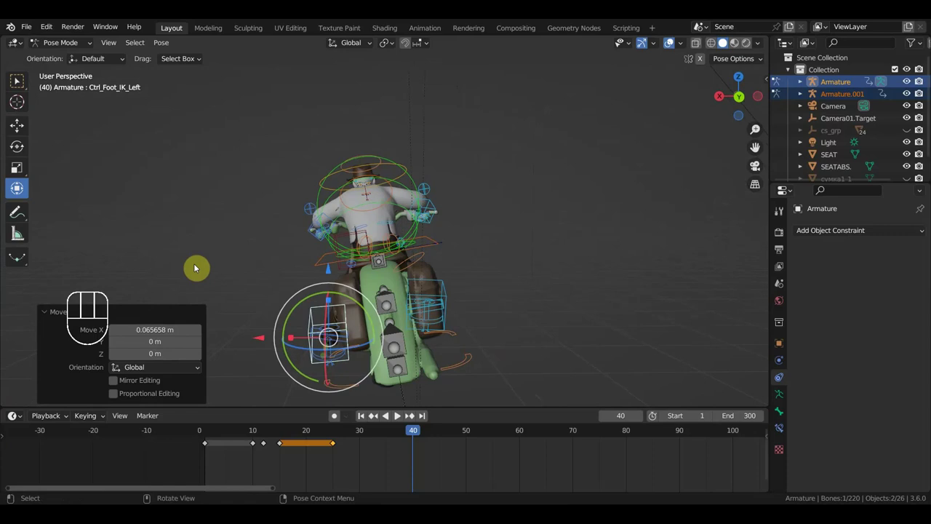
pyautogui.press('r')
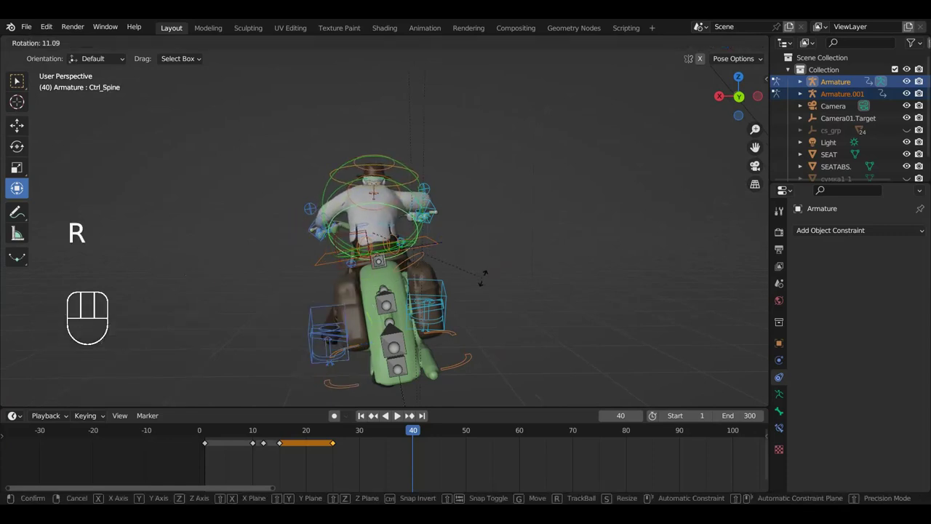
pyautogui.moveTo(541, 303); pyautogui.dragTo(389, 288)
pyautogui.scroll(3)
pyautogui.middleClick(434, 314)
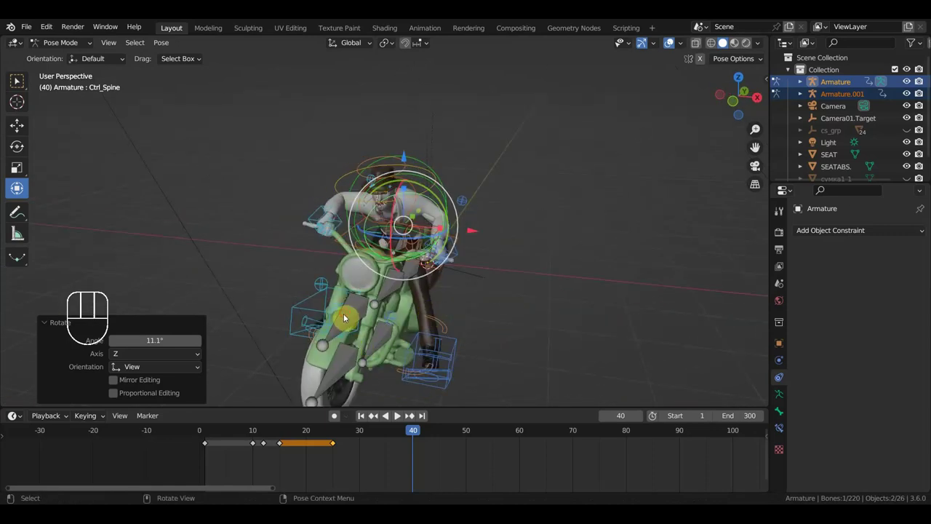
pyautogui.moveTo(477, 256); pyautogui.dragTo(348, 238)
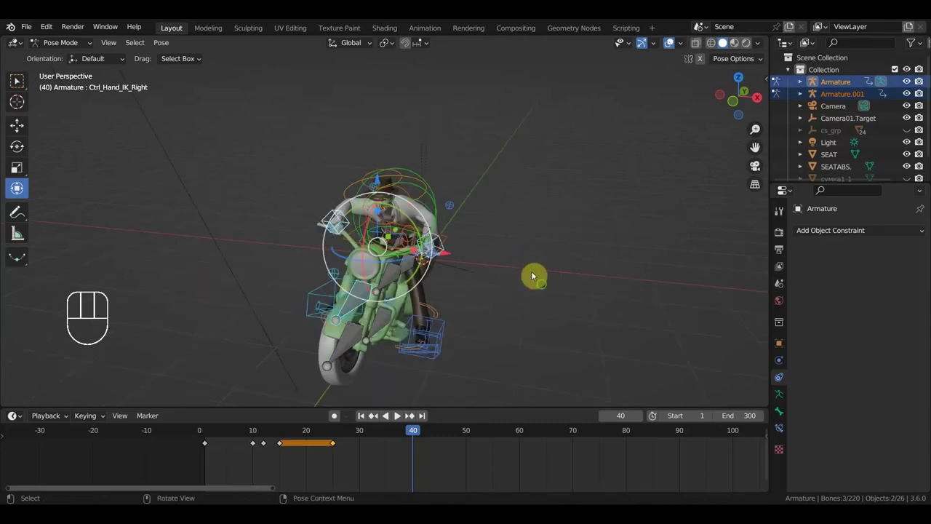
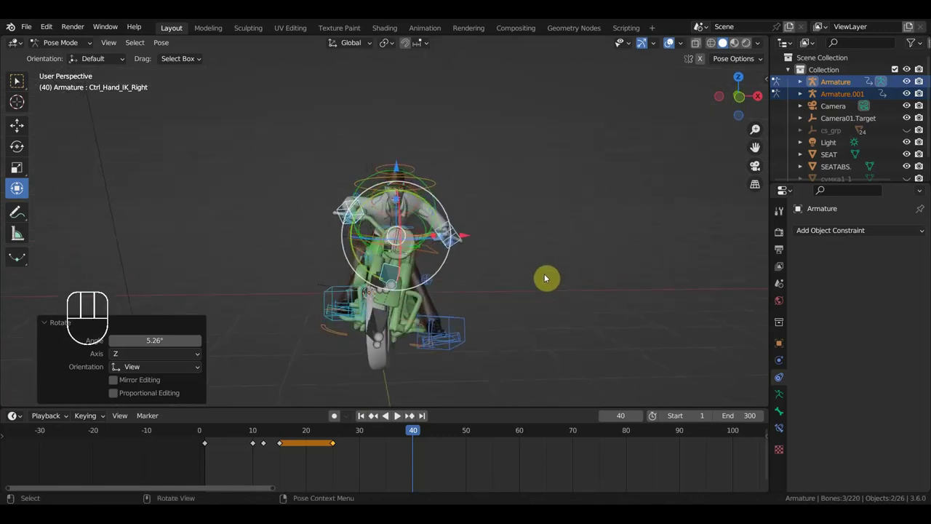
# - Play back the animation to check the lean, then undo the last two edits
pyautogui.press('space')
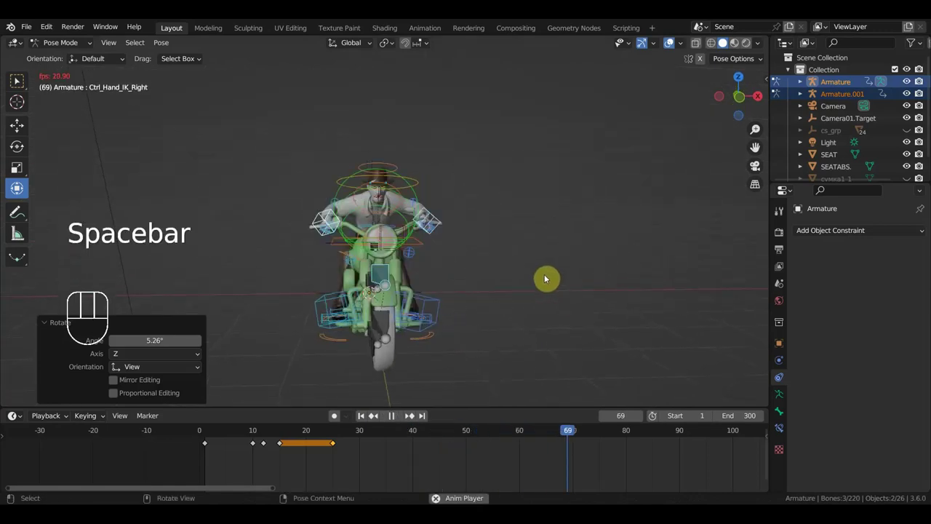
pyautogui.press('space')
pyautogui.press('ctrl+z')
pyautogui.press('ctrl+z')
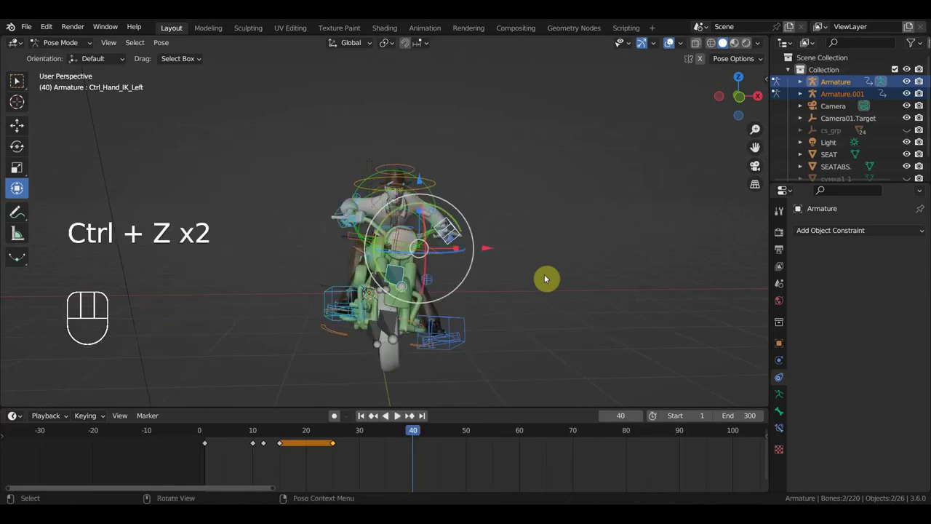
# - Select the motorcycle's wheel bone Bone.004 and go to frame 24 in Object Mode
pyautogui.moveTo(603, 289); pyautogui.dragTo(613, 293)
pyautogui.middleClick(603, 250)
pyautogui.moveTo(581, 288); pyautogui.dragTo(519, 284)
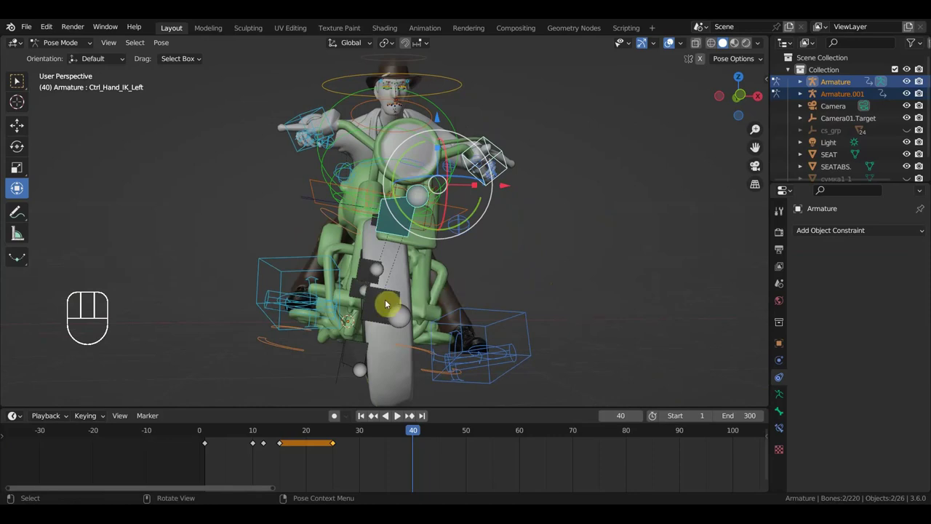
pyautogui.click(390, 303)
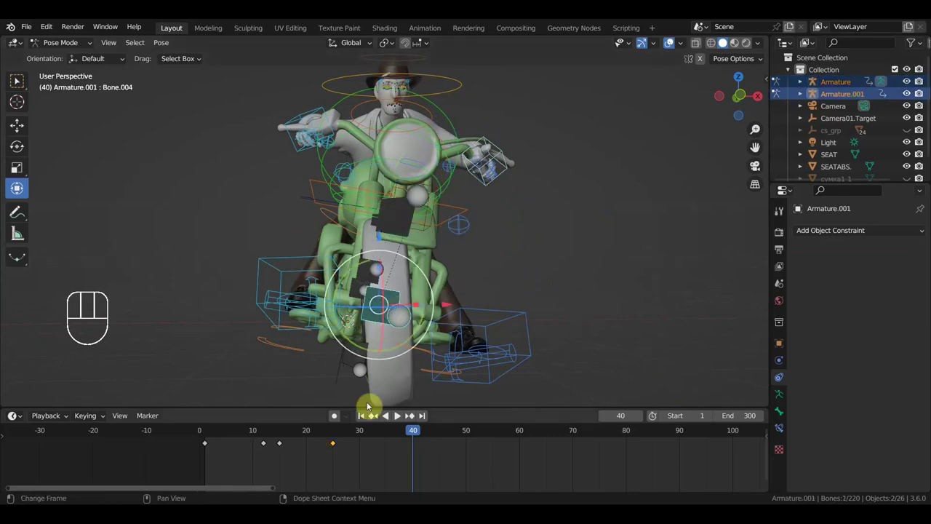
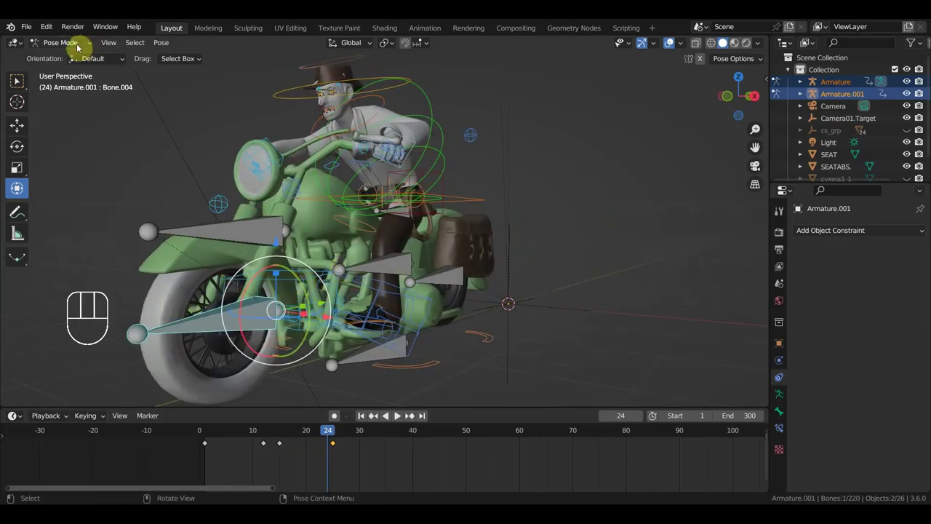
pyautogui.moveTo(80, 48); pyautogui.dragTo(192, 181)
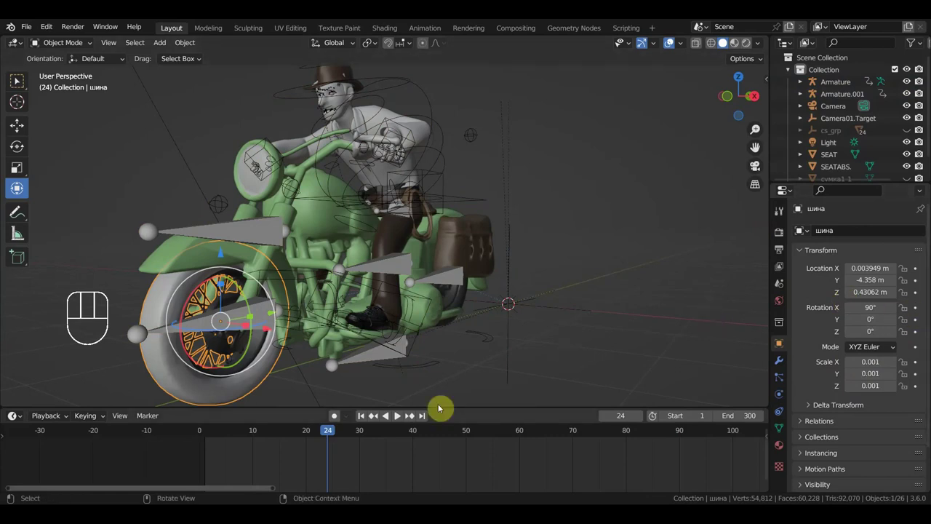
# - Scrub the timeline back to frame 40 and return the rider rig to Pose Mode
pyautogui.moveTo(320, 437); pyautogui.dragTo(431, 439)
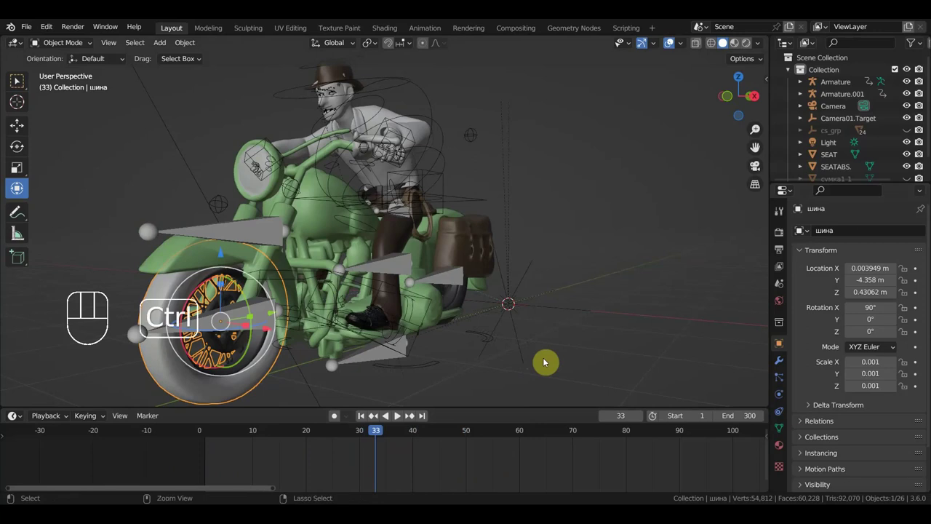
pyautogui.press('ctrl+z')
pyautogui.press('ctrl+z')
pyautogui.press('ctrl+z')
pyautogui.press('ctrl+z')
pyautogui.press('ctrl+z')
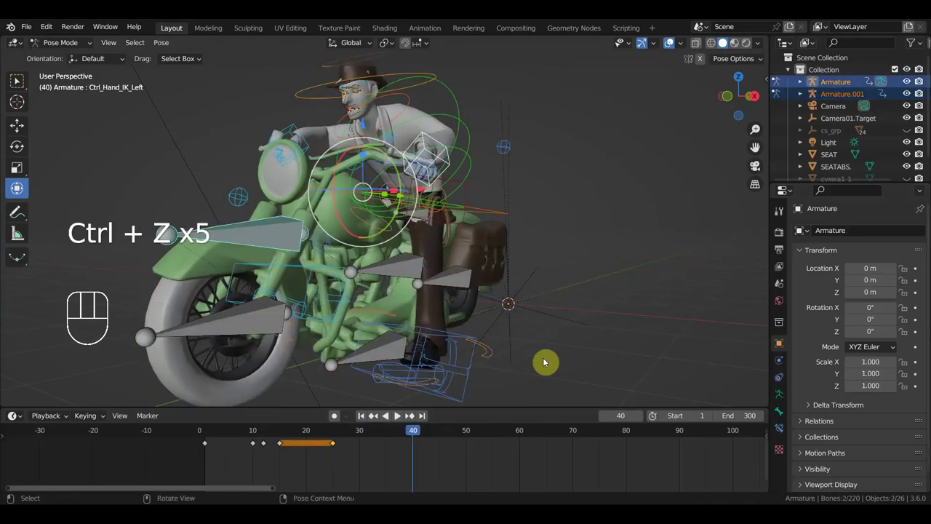
# - From the front view, select all bones and key their location and rotation at frame 40
pyautogui.press('KP_1')
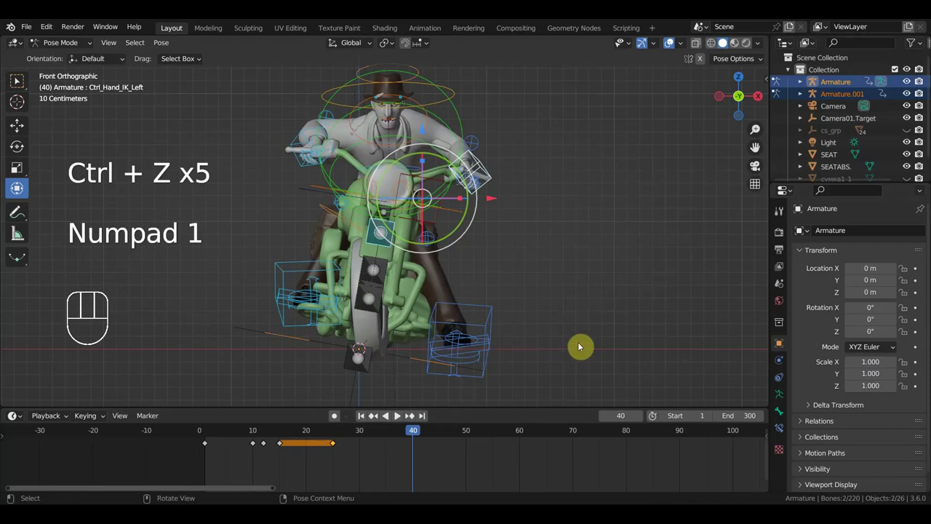
pyautogui.press('a')
pyautogui.press('i')
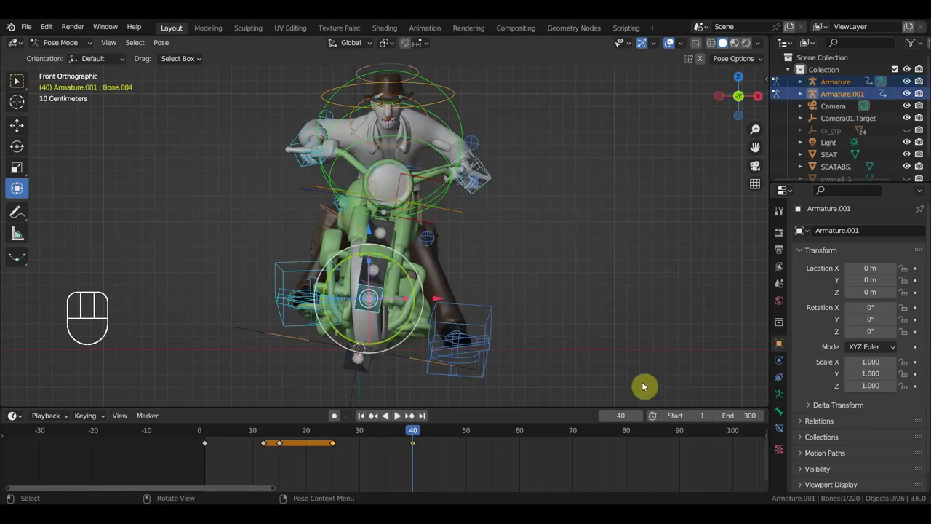
# - Show the sidebar View settings and cancel a trial tilt of Bone.004, leaving the pose unchanged
pyautogui.press('n')
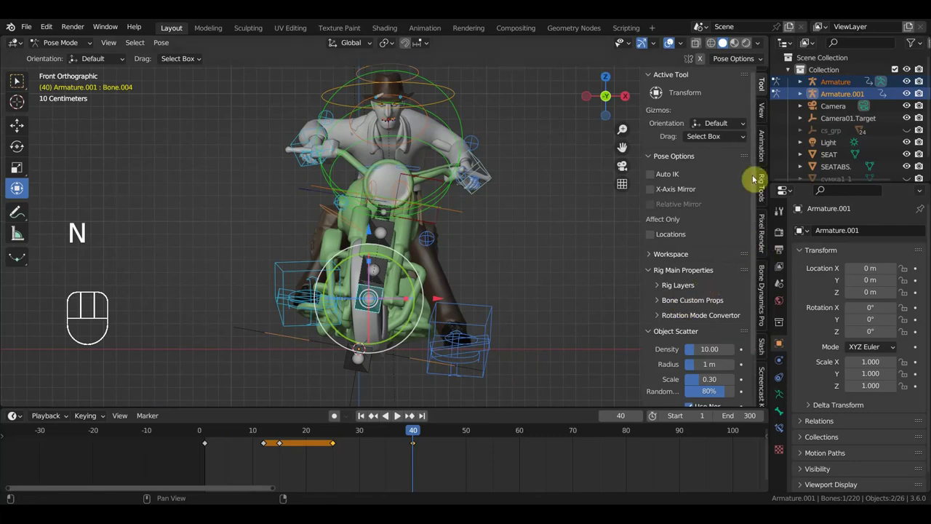
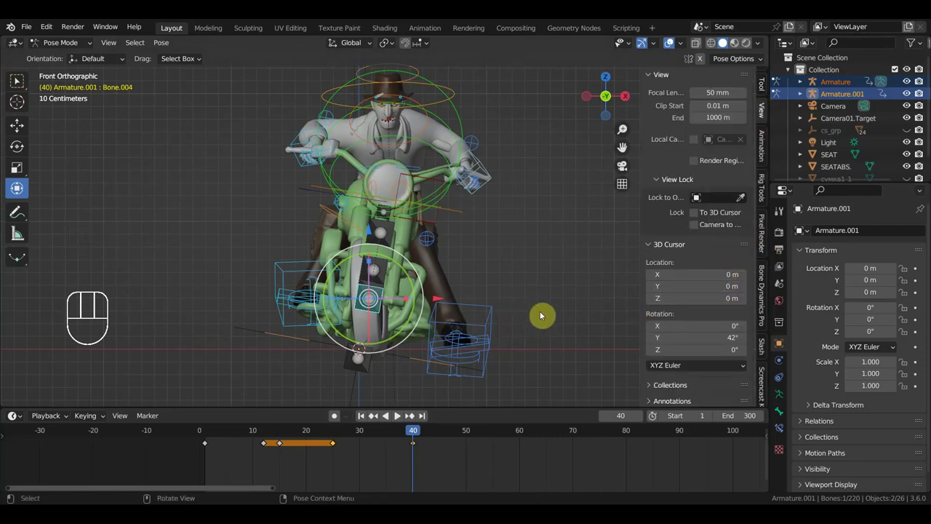
pyautogui.press('r')
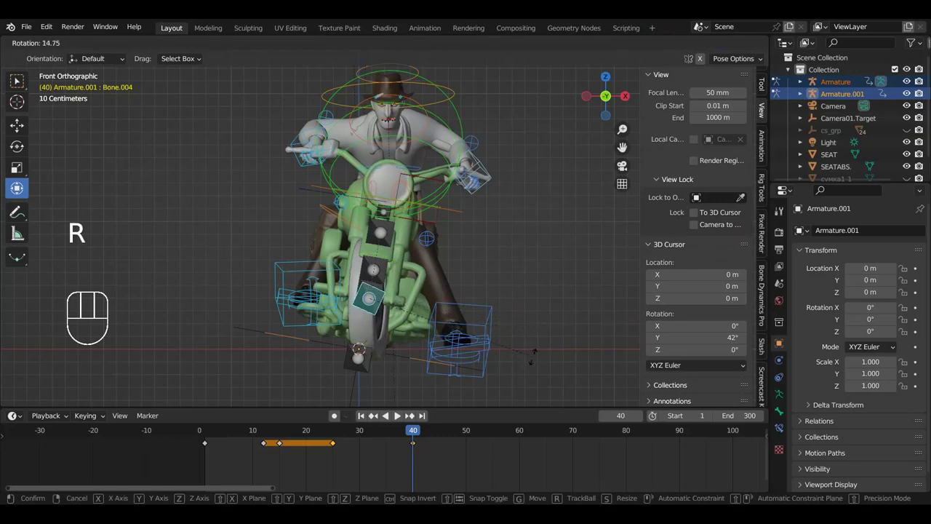
pyautogui.press('g')
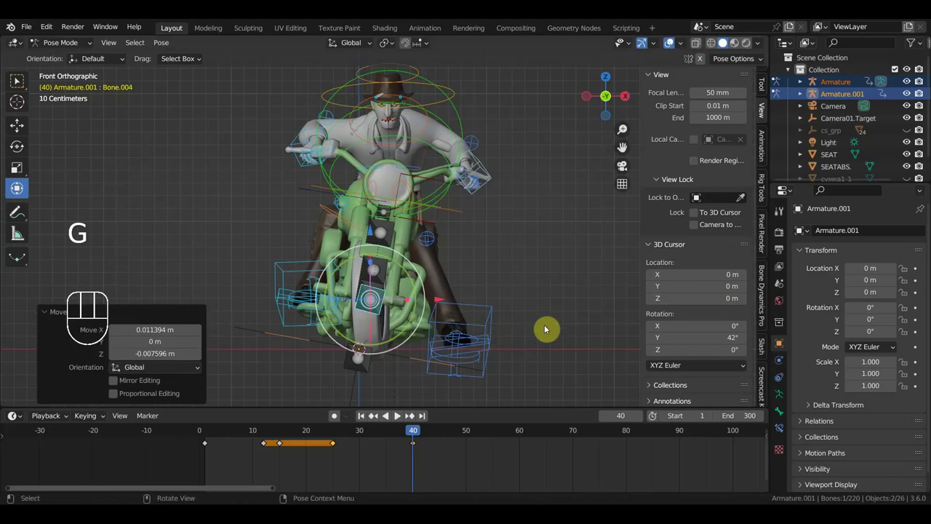
pyautogui.moveTo(527, 310); pyautogui.dragTo(521, 324)
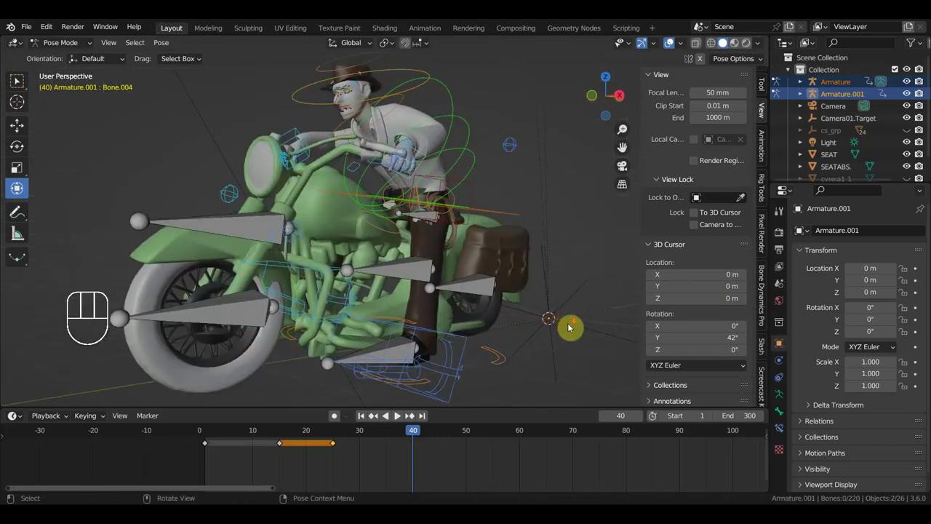
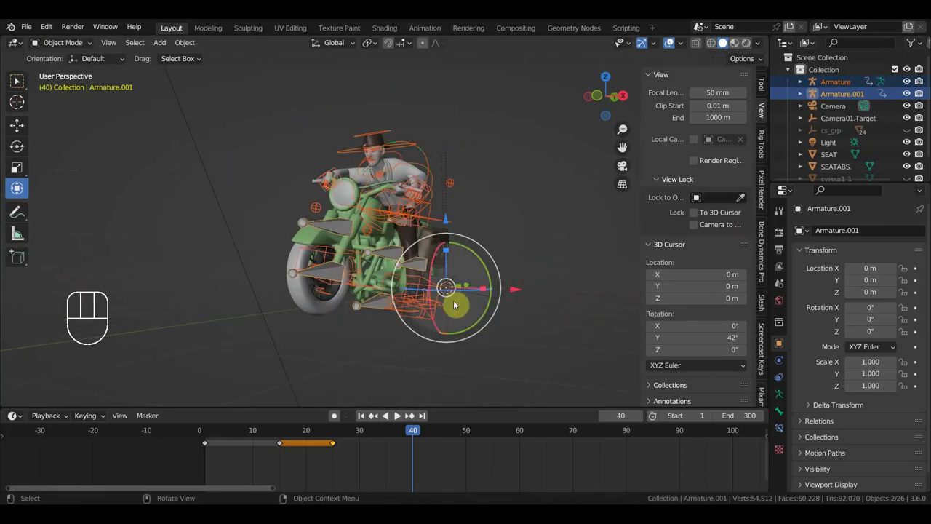
# - Select the wheel empty under the bike and tilt it about −11.6° on Y at frame 40
pyautogui.click(478, 299)
pyautogui.moveTo(523, 318); pyautogui.dragTo(563, 323)
pyautogui.press('r')
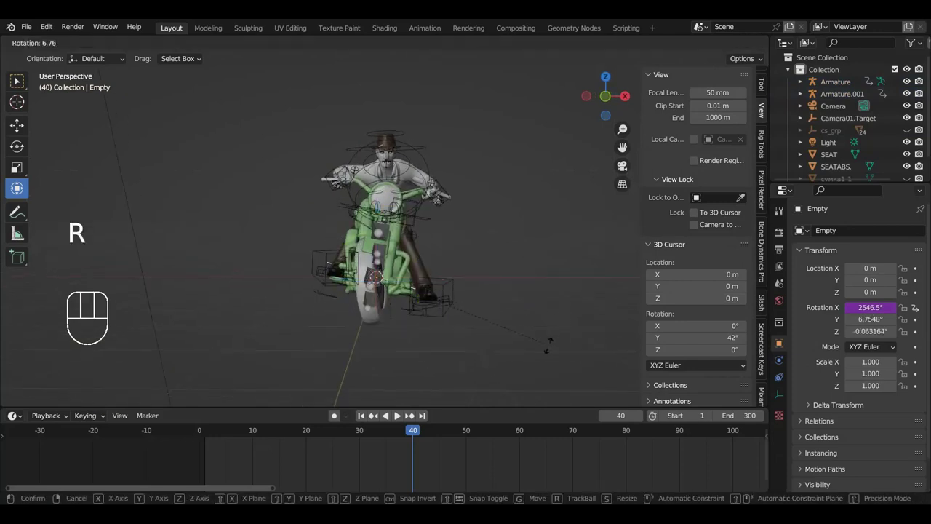
pyautogui.moveTo(538, 301); pyautogui.dragTo(461, 304)
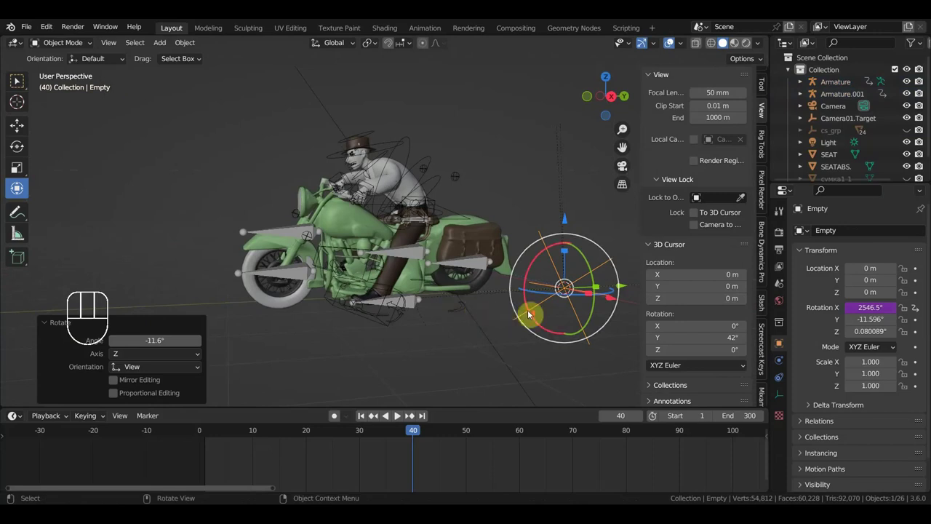
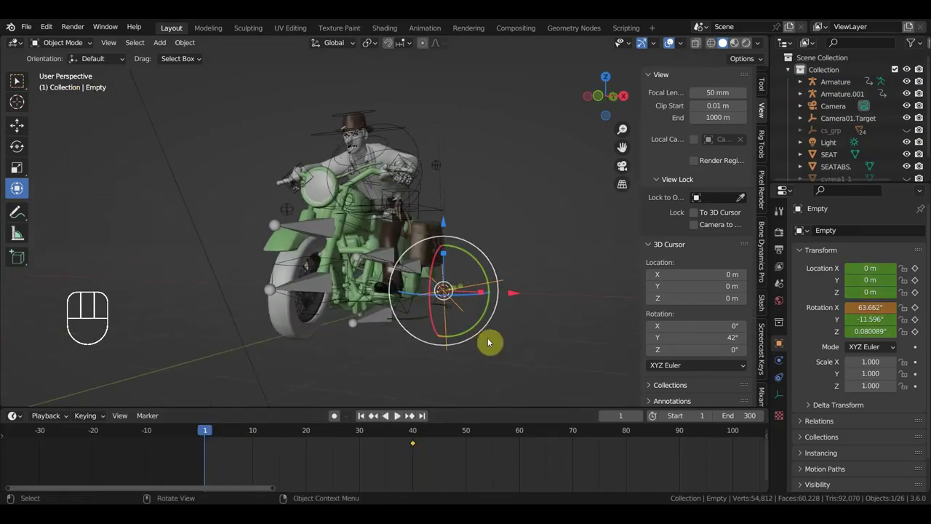
# - Tilt the wheel empty sideways and key its location, rotation and scale at frame 28
pyautogui.press('KP_1')
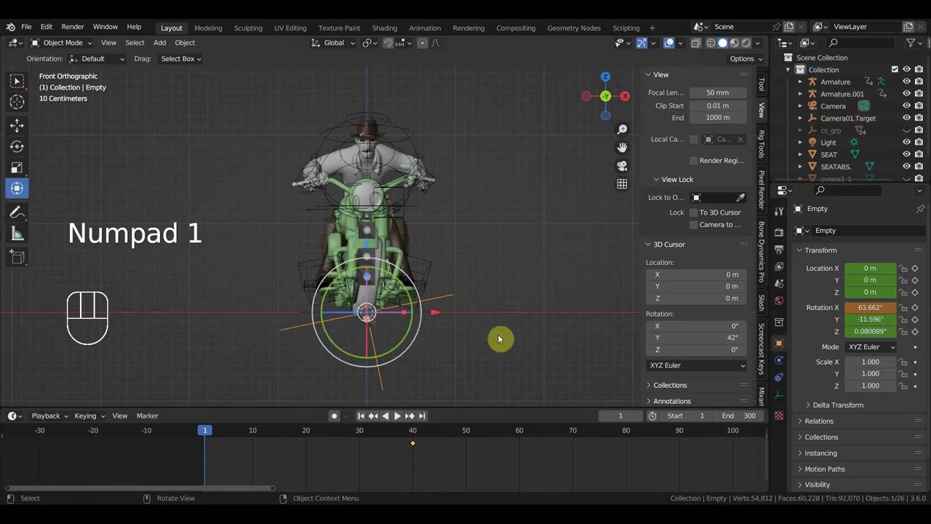
pyautogui.press('r')
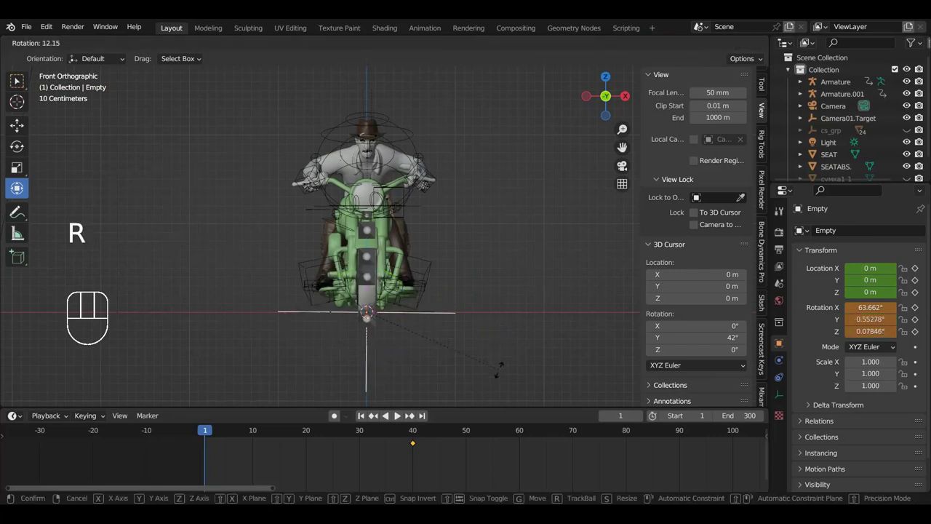
pyautogui.press('i')
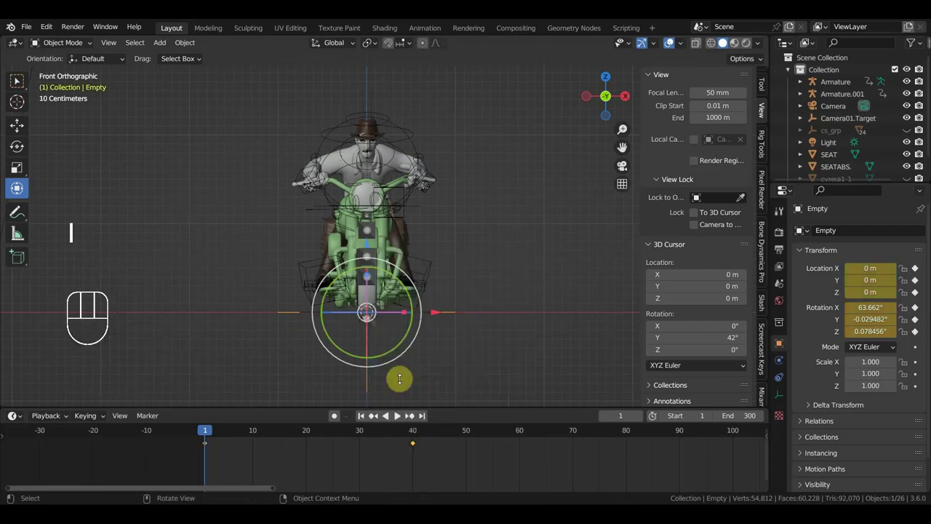
pyautogui.moveTo(231, 431); pyautogui.dragTo(363, 440)
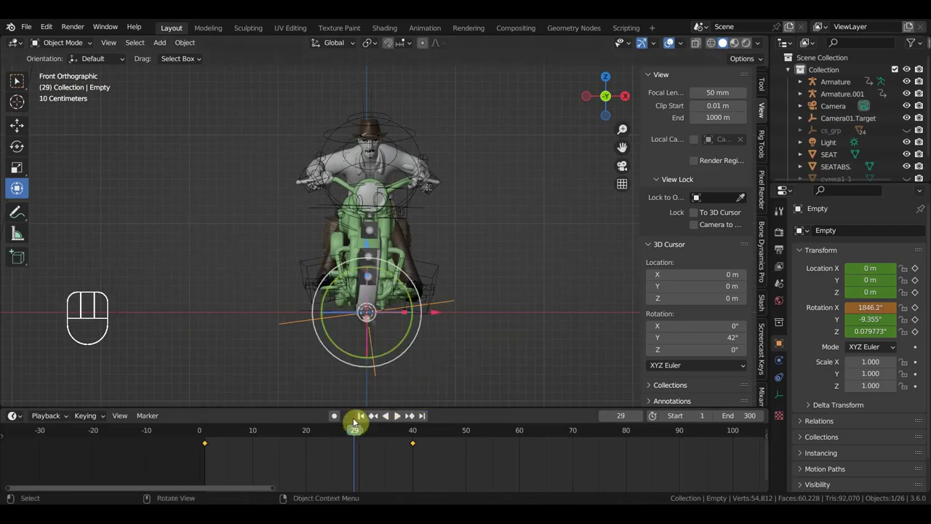
pyautogui.moveTo(355, 433); pyautogui.dragTo(352, 441)
pyautogui.press('r')
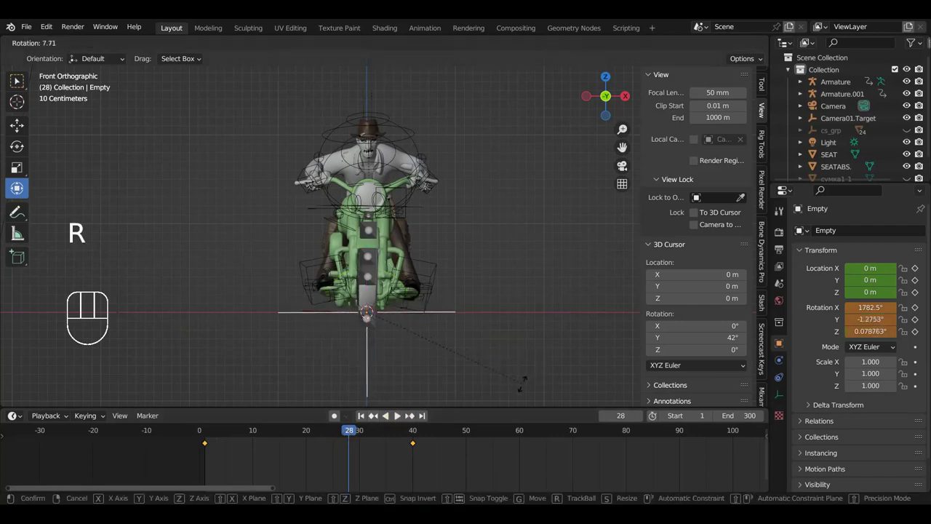
pyautogui.press('i')
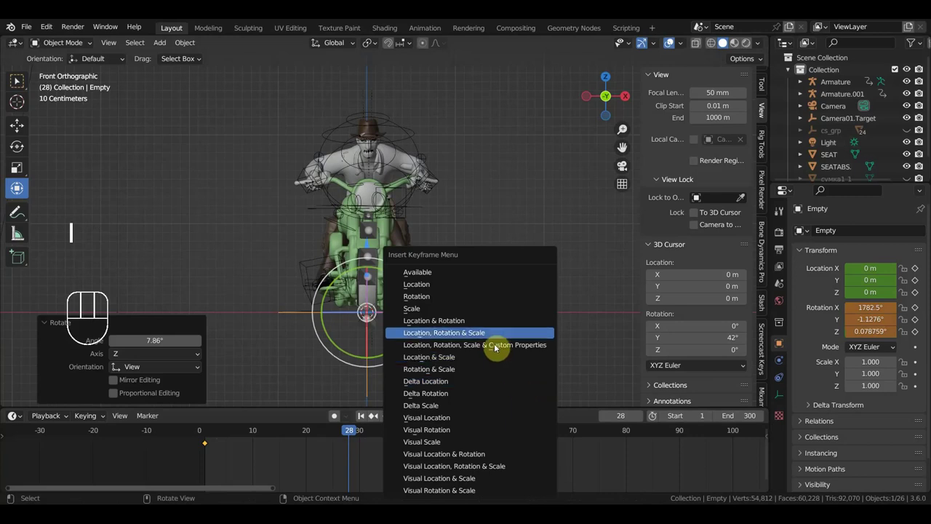
# - Move to frame 35 and tilt the empty to about −8.8° on Y
pyautogui.moveTo(355, 436); pyautogui.dragTo(391, 449)
pyautogui.press('r')
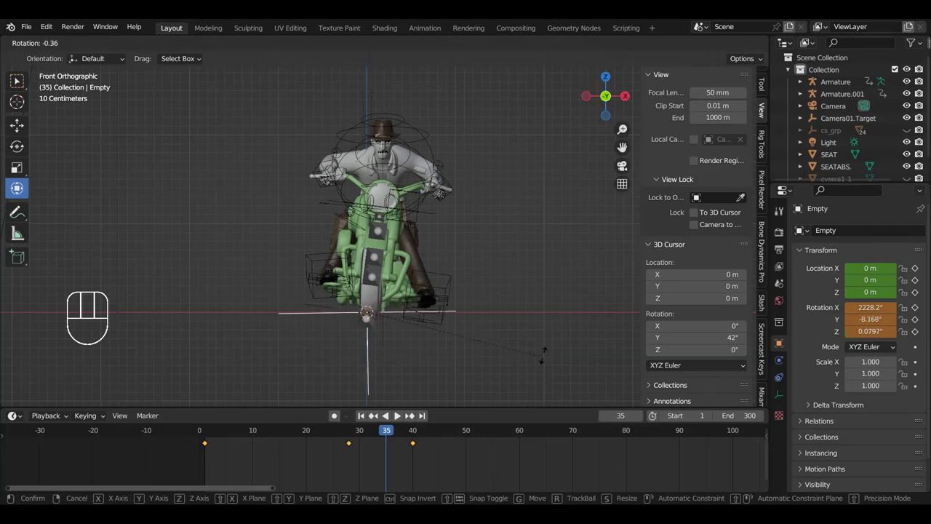
pyautogui.moveTo(535, 361); pyautogui.dragTo(545, 361)
# - Play back the tilt animation from front and side views, trying and cancelling a tilt
pyautogui.press('space')
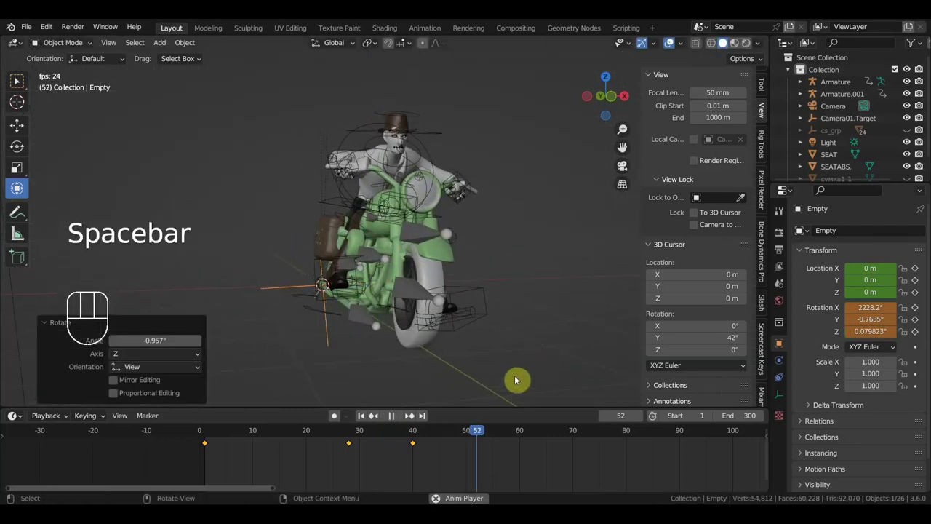
pyautogui.press('space')
pyautogui.moveTo(391, 437); pyautogui.dragTo(489, 368)
pyautogui.press('KP_3')
pyautogui.press('KP_1')
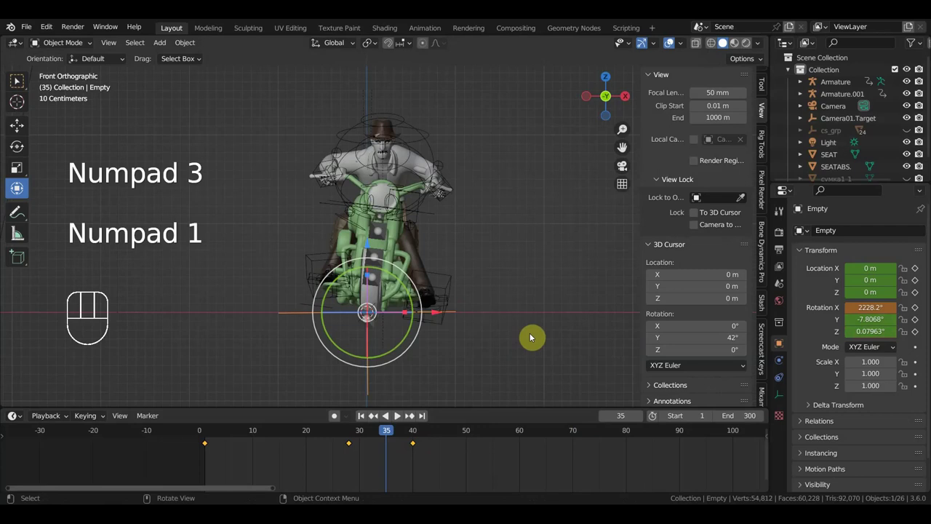
pyautogui.press('r')
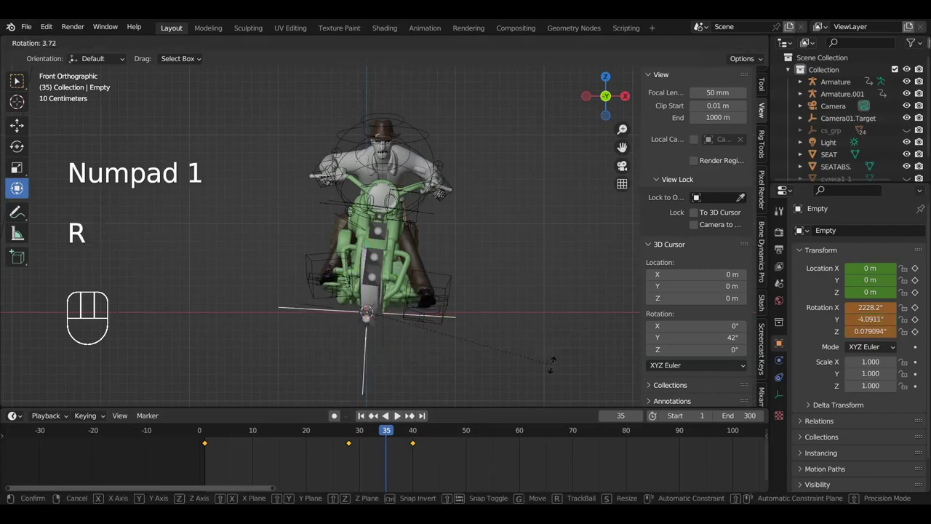
pyautogui.moveTo(505, 347); pyautogui.dragTo(456, 347)
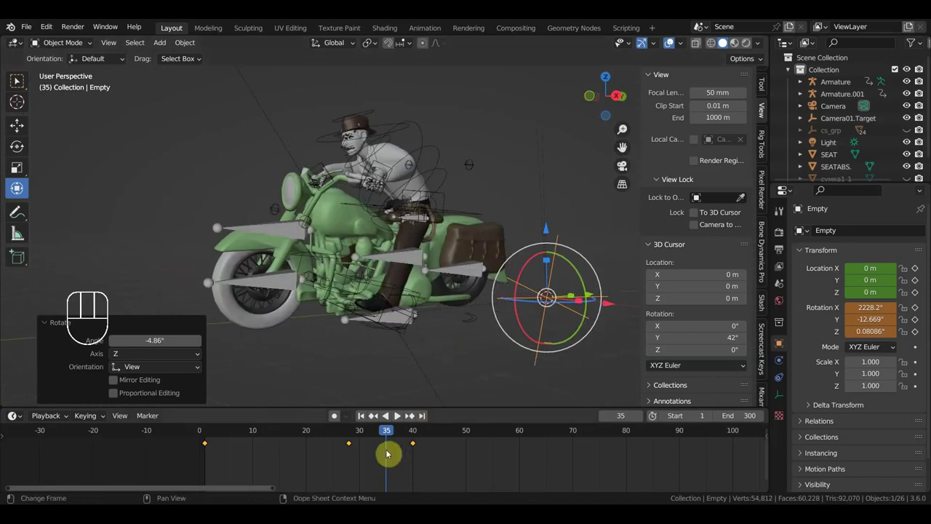
pyautogui.moveTo(381, 433); pyautogui.dragTo(254, 422)
pyautogui.press('space')
pyautogui.moveTo(494, 358); pyautogui.dragTo(503, 346)
pyautogui.press('space')
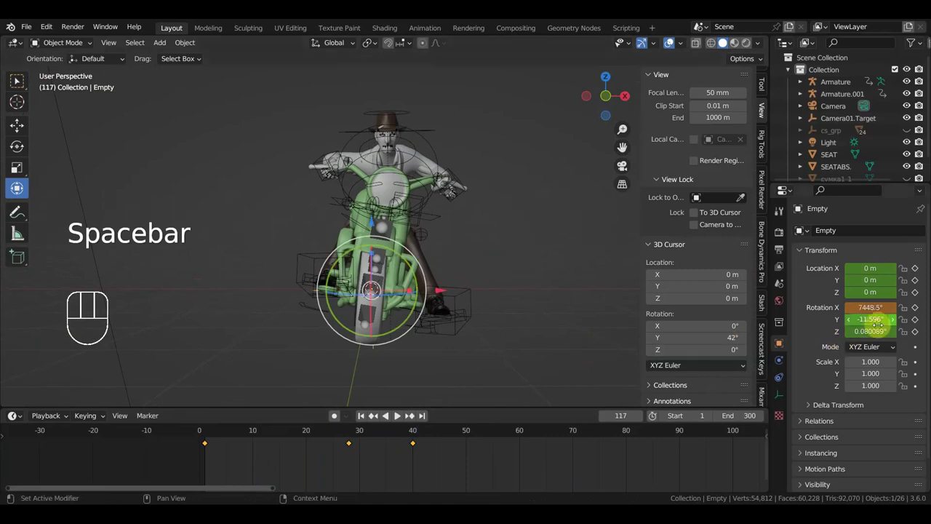
# - Lock the wheel empty's Y and Z rotation channels in the Transform panel while playing back
pyautogui.click(910, 323)
pyautogui.click(853, 347)
pyautogui.press('space')
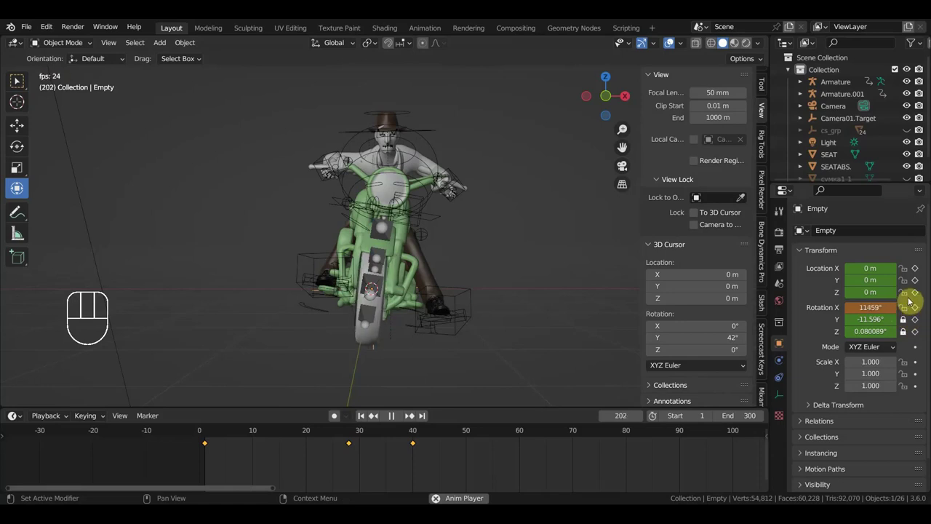
pyautogui.click(908, 299)
pyautogui.click(907, 274)
pyautogui.click(912, 285)
pyautogui.click(909, 282)
pyautogui.click(907, 297)
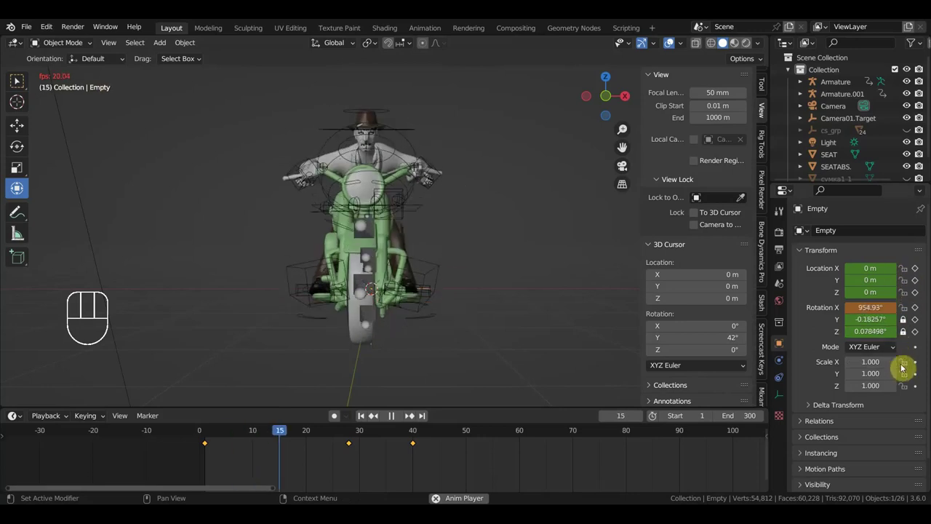
pyautogui.press('space')
# - Return to frame 40 where the empty keeps its −11.6° Y tilt, viewing along the bike
pyautogui.click(417, 435)
pyautogui.moveTo(380, 434); pyautogui.dragTo(418, 456)
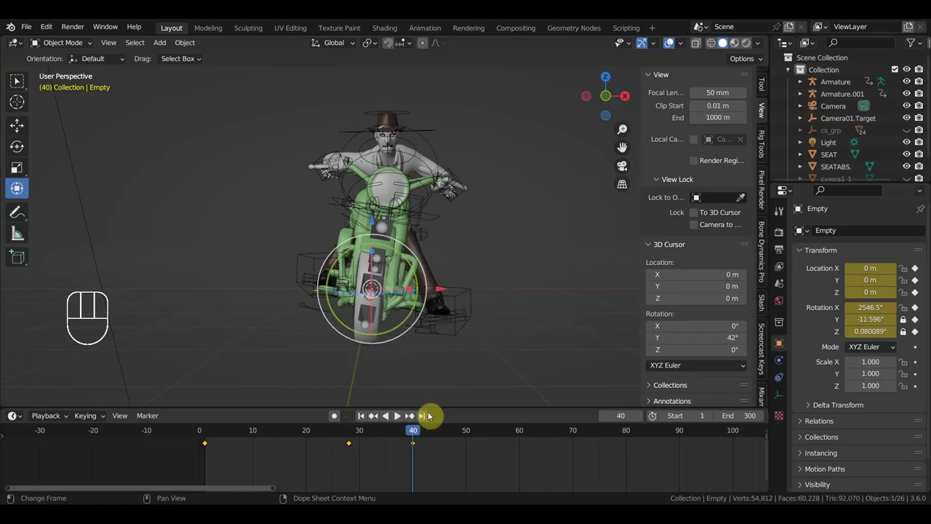
pyautogui.middleClick(385, 332)
pyautogui.moveTo(428, 340); pyautogui.dragTo(303, 329)
pyautogui.middleClick(447, 338)
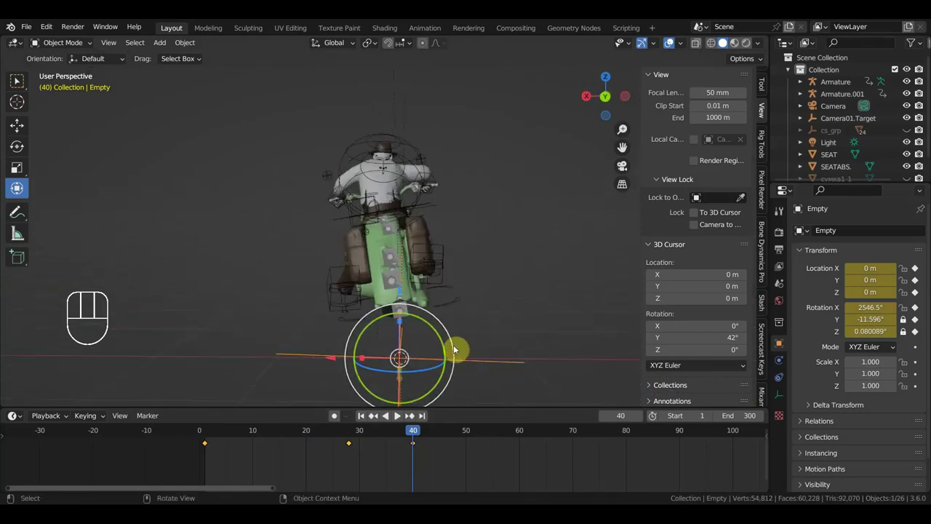
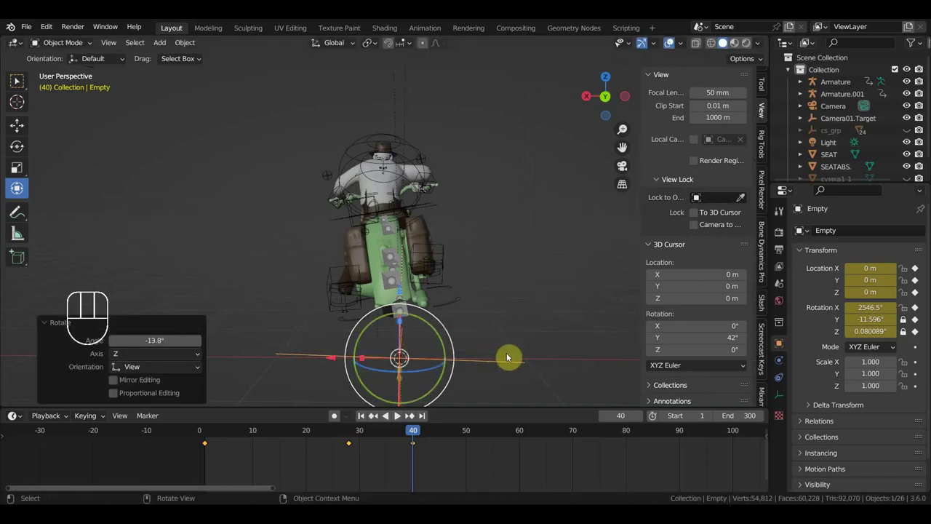
pyautogui.press('r')
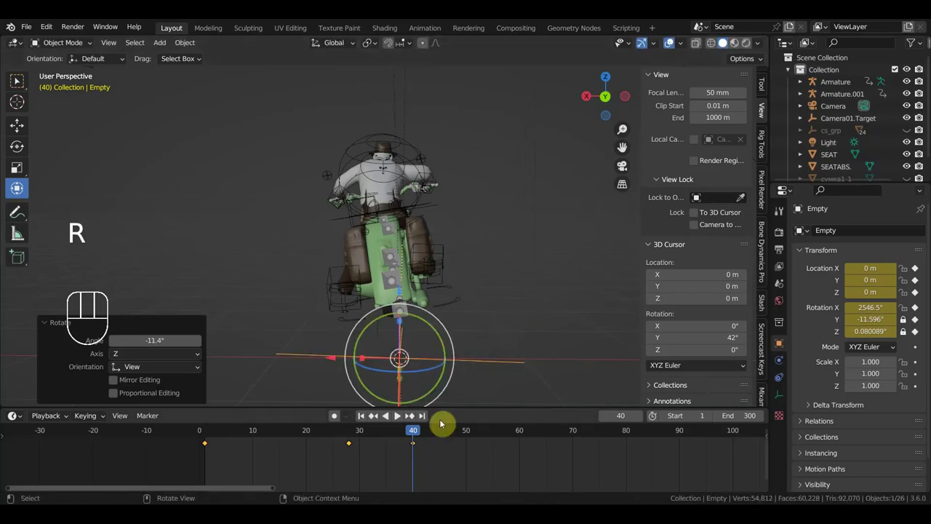
# - At frame 55, tilt the wheel empty further sideways and key its location and rotation
pyautogui.moveTo(412, 432); pyautogui.dragTo(460, 384)
pyautogui.moveTo(498, 390); pyautogui.dragTo(720, 353)
pyautogui.moveTo(505, 391); pyautogui.dragTo(502, 386)
pyautogui.press('KP_1')
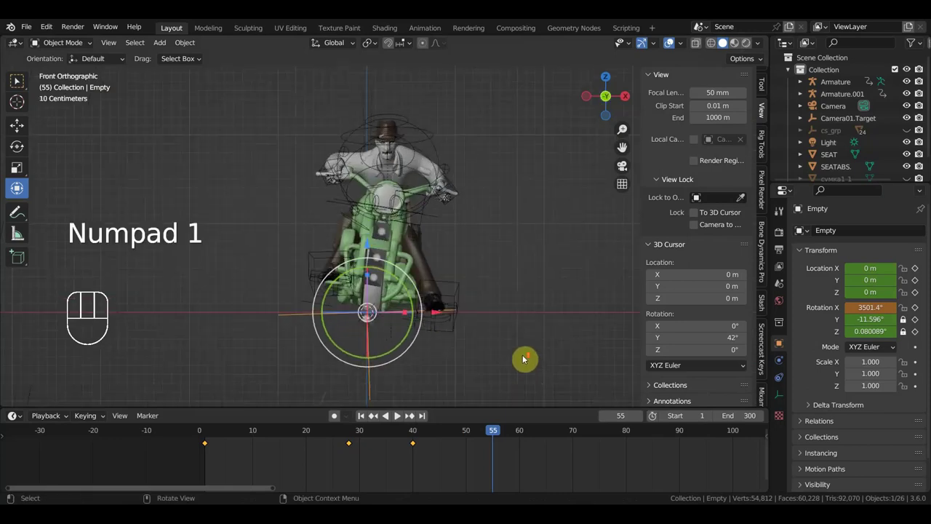
pyautogui.press('r')
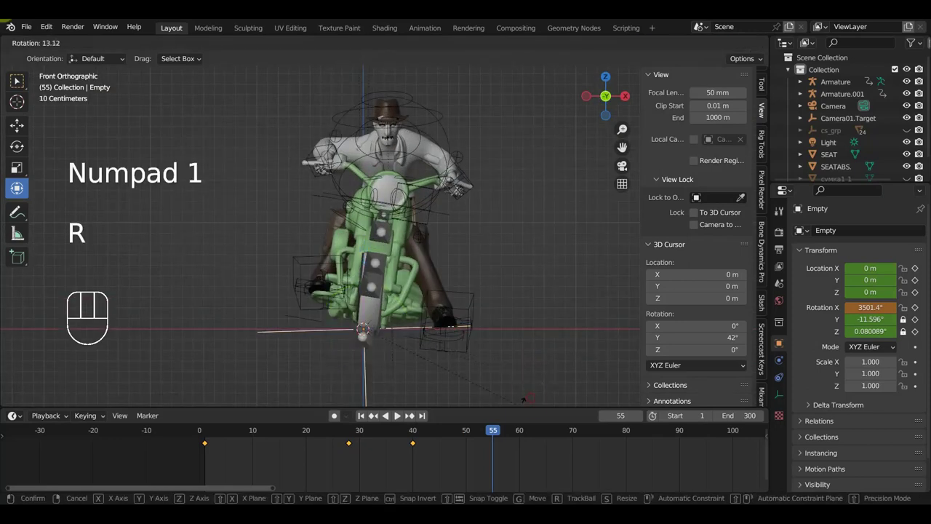
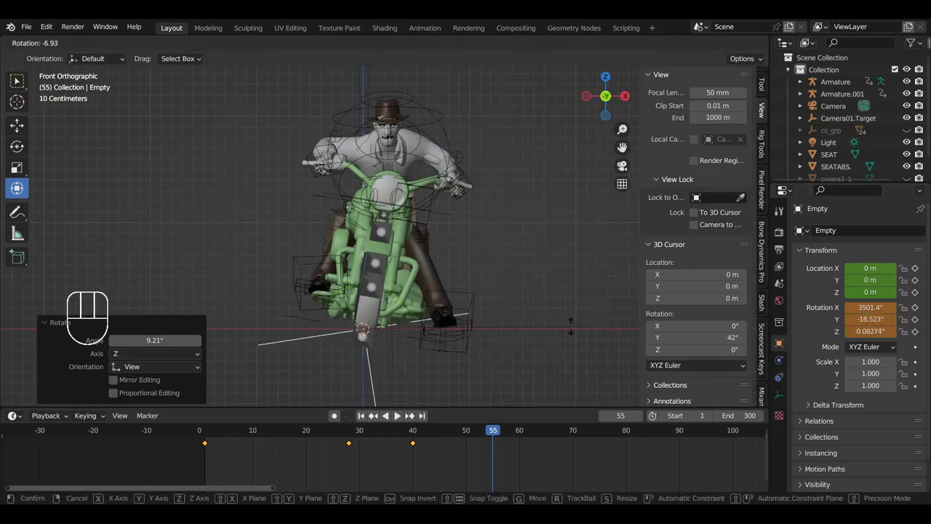
pyautogui.press('i')
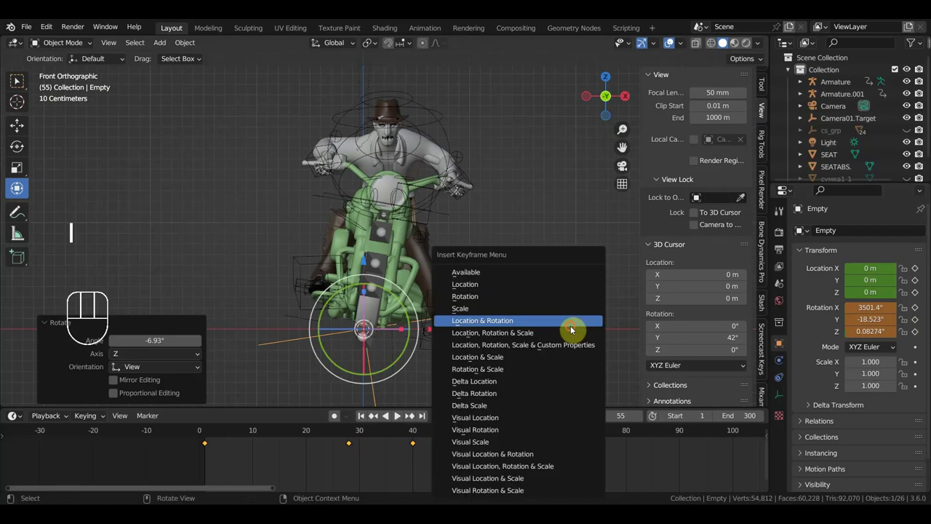
# - Play back the lean, then tilt the empty further at frame 41 to about −19.1° on Y
pyautogui.press('space')
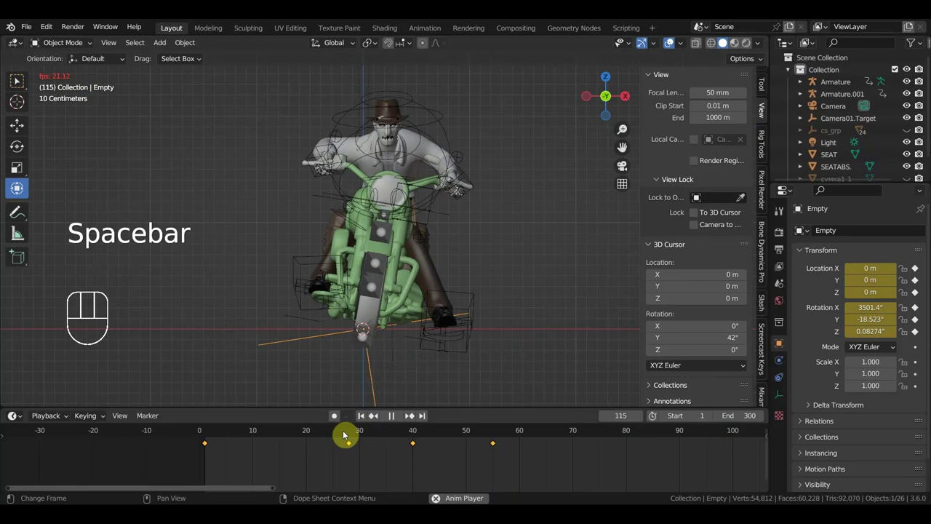
pyautogui.press('space')
pyautogui.click(317, 438)
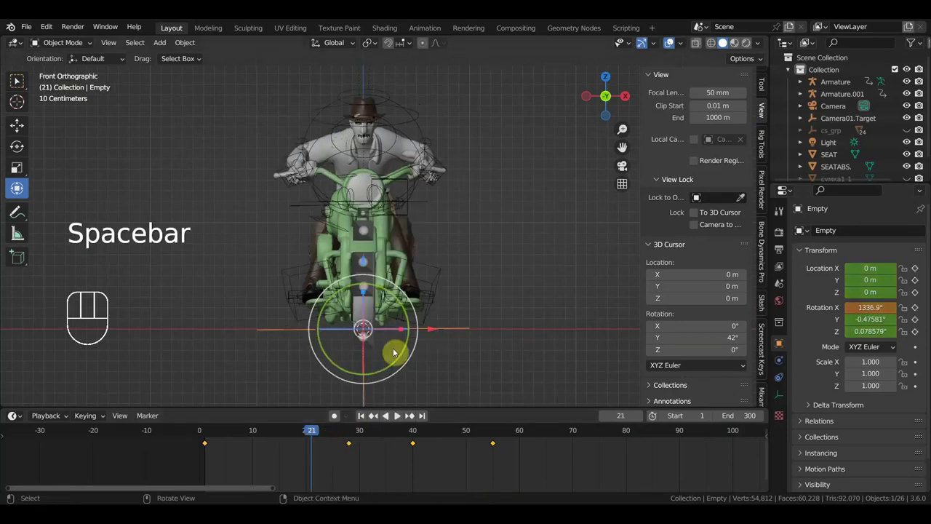
pyautogui.press('space')
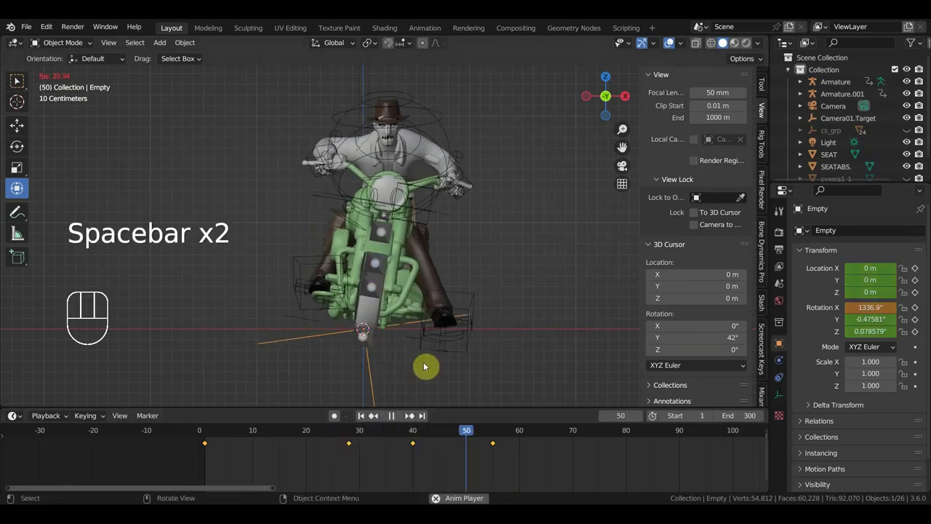
pyautogui.press('space')
pyautogui.click(422, 433)
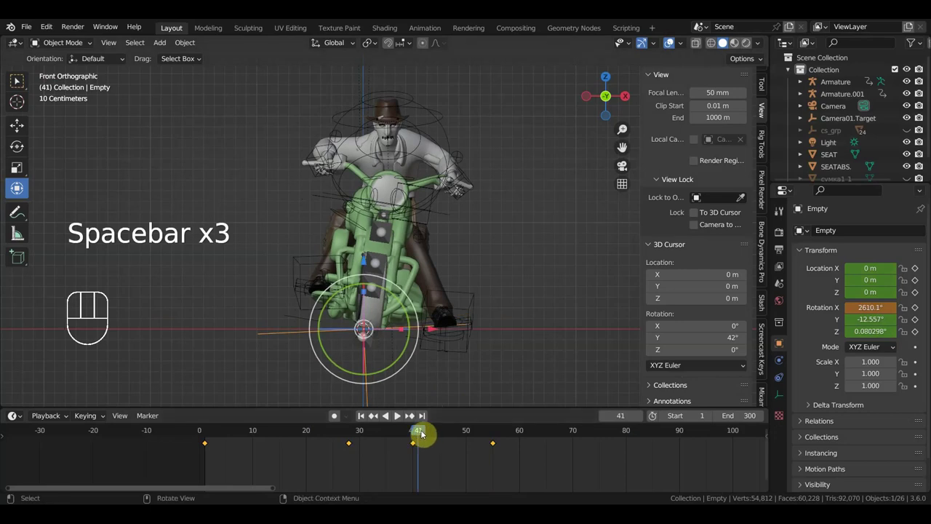
pyautogui.press('r')
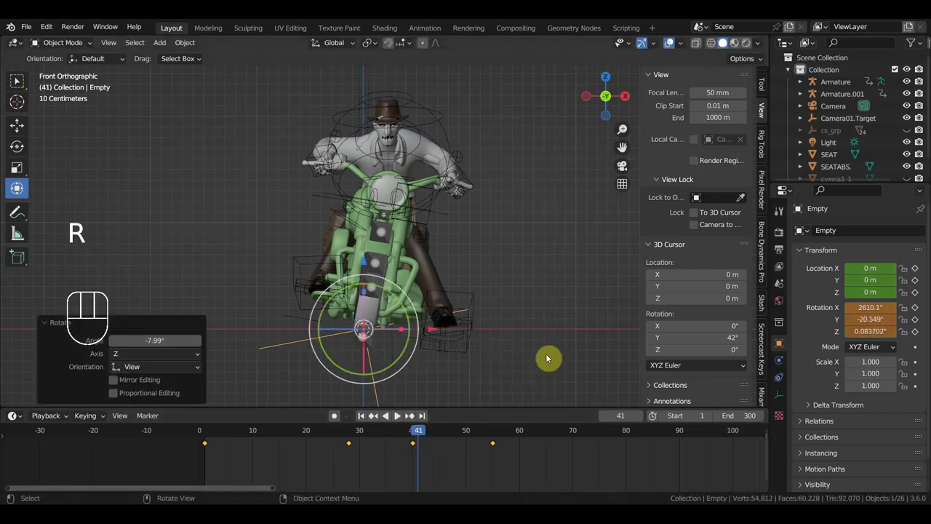
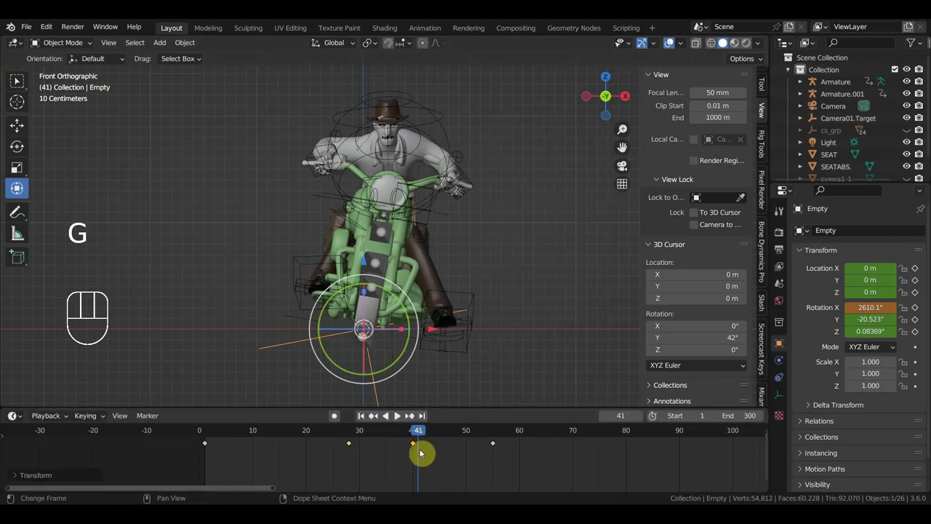
# - Check the motion from front and side views, select the rider's Armature and play back to frame 70
pyautogui.click(355, 440)
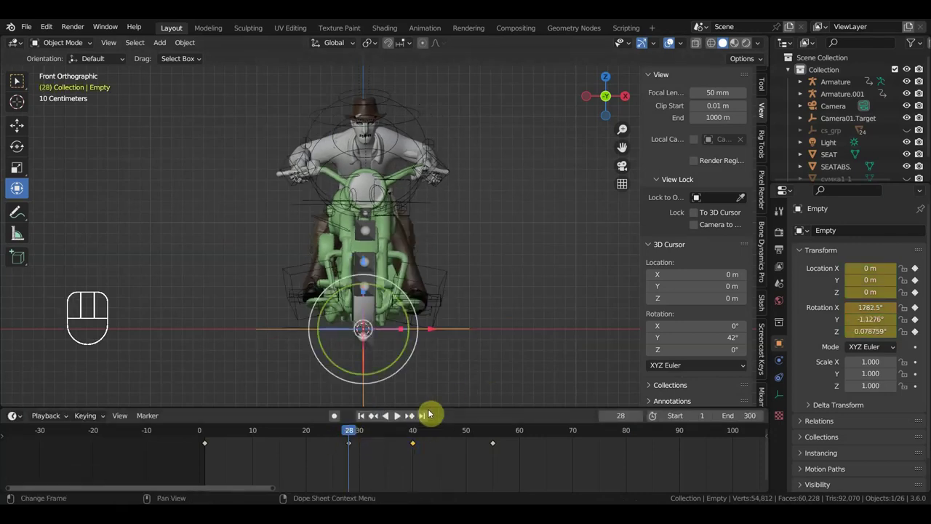
pyautogui.moveTo(367, 439); pyautogui.dragTo(407, 470)
pyautogui.press('KP_3')
pyautogui.press('KP_1')
pyautogui.click(516, 317)
pyautogui.press('KP_3')
pyautogui.press('b')
pyautogui.press('space')
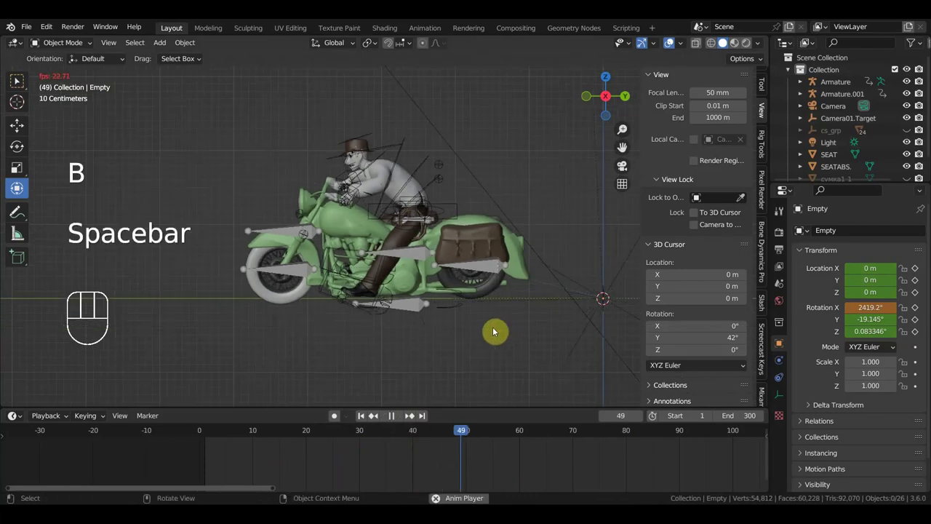
pyautogui.press('space')
# - Switch Armature.001 to Pose Mode and move back to its frame 25 pose key
pyautogui.moveTo(487, 352); pyautogui.dragTo(522, 361)
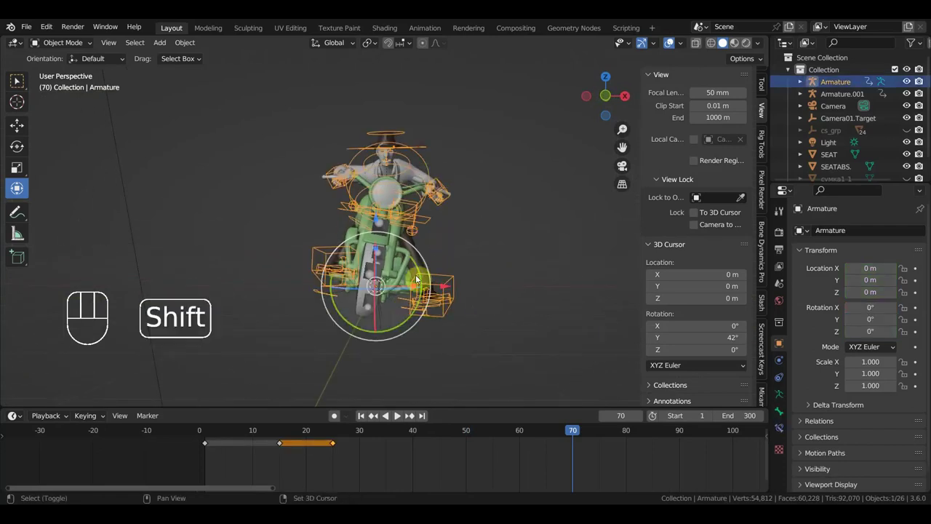
pyautogui.moveTo(407, 289); pyautogui.dragTo(363, 268)
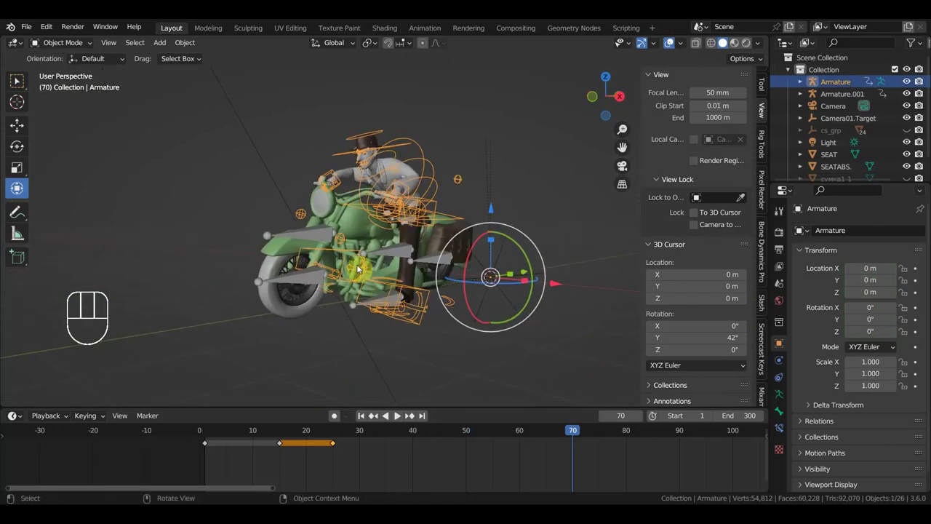
pyautogui.moveTo(81, 48); pyautogui.dragTo(387, 280)
pyautogui.moveTo(431, 289); pyautogui.dragTo(448, 294)
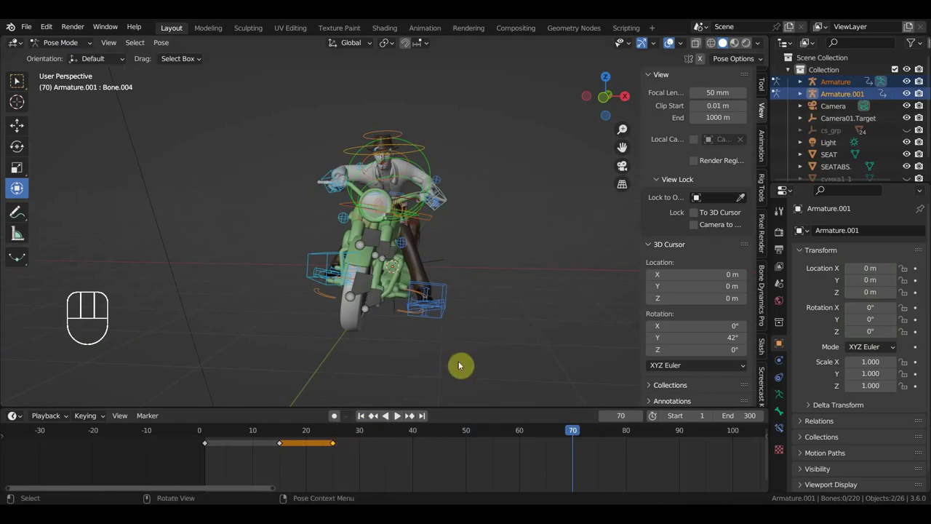
pyautogui.press('a')
pyautogui.click(420, 437)
pyautogui.click(339, 433)
pyautogui.moveTo(344, 450); pyautogui.dragTo(334, 437)
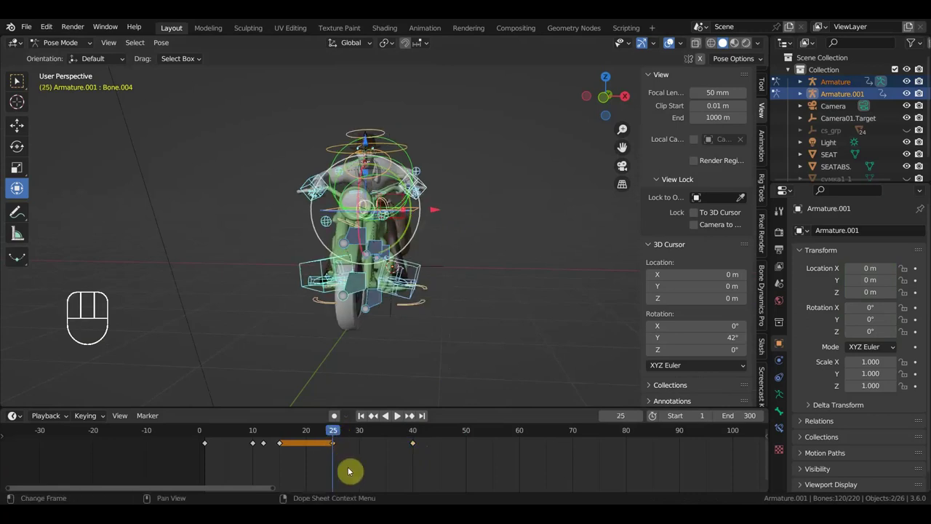
# - Duplicate the frame 25 pose keys to frame 50 so the pose holds between them
pyautogui.press('shift+d')
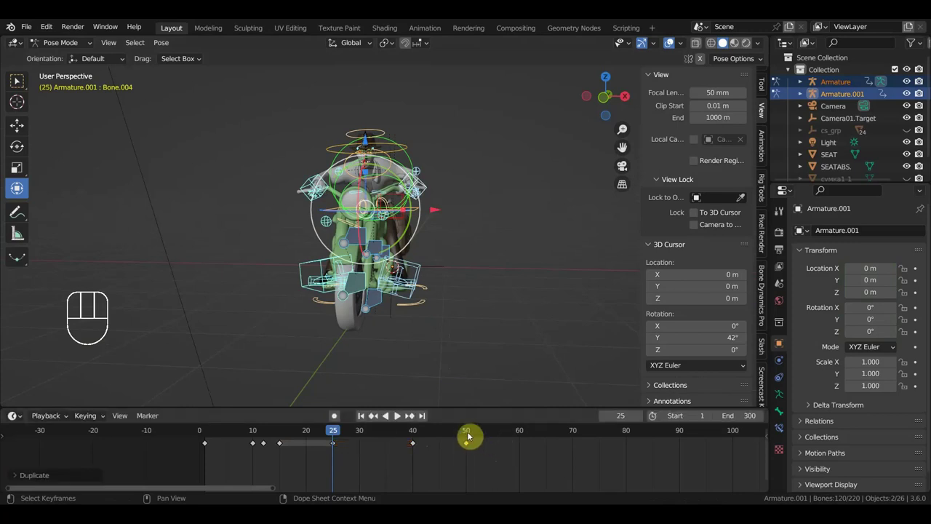
pyautogui.press('space')
pyautogui.press('space')
pyautogui.click(448, 436)
pyautogui.moveTo(468, 435); pyautogui.dragTo(480, 404)
pyautogui.moveTo(483, 380); pyautogui.dragTo(494, 374)
pyautogui.press('KP_1')
pyautogui.click(383, 340)
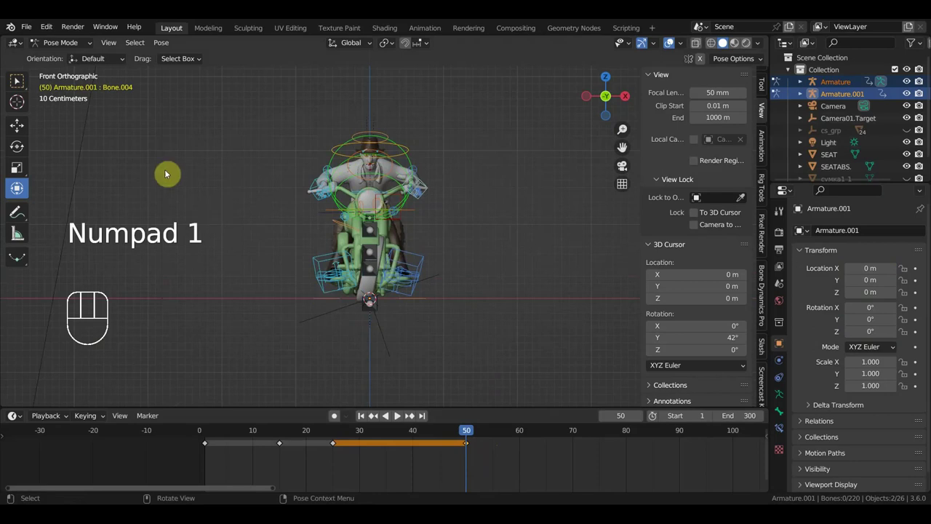
# - Rotate the wheel empty back to nearly upright at frame 50 and key its location and rotation
pyautogui.moveTo(61, 46); pyautogui.dragTo(294, 301)
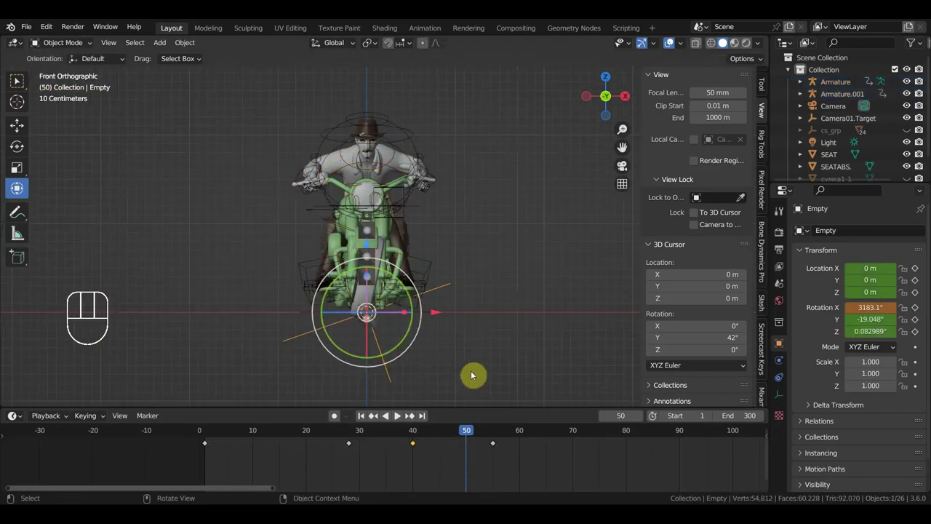
pyautogui.press('r')
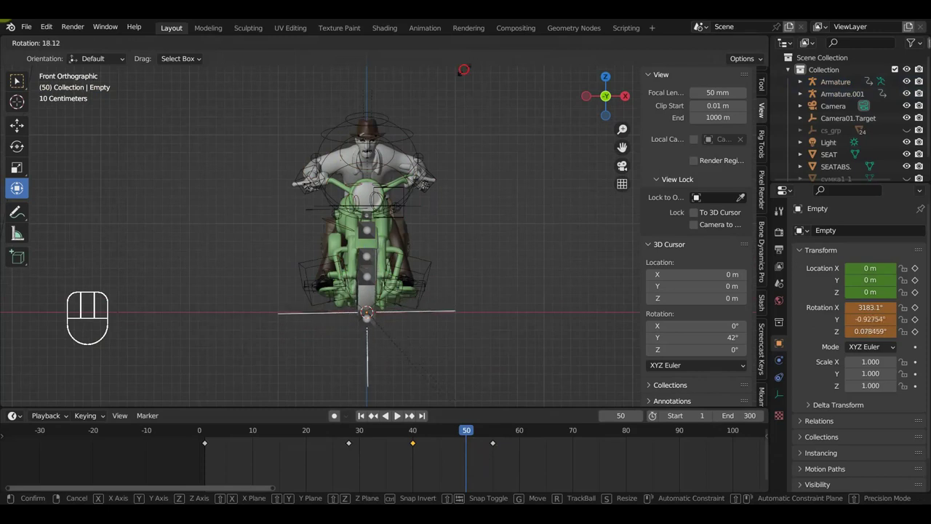
pyautogui.press('i')
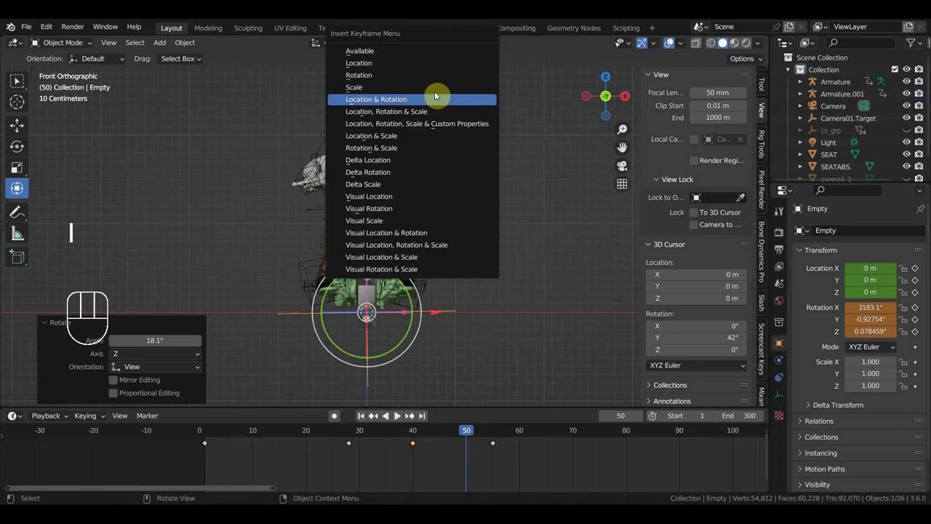
pyautogui.click(501, 432)
pyautogui.click(469, 448)
# - Play back the eased-out lean, stop at frame 33 and view the bike from the side
pyautogui.press('shift+d')
pyautogui.press('space')
pyautogui.press('space')
pyautogui.moveTo(356, 437); pyautogui.dragTo(368, 442)
pyautogui.press('space')
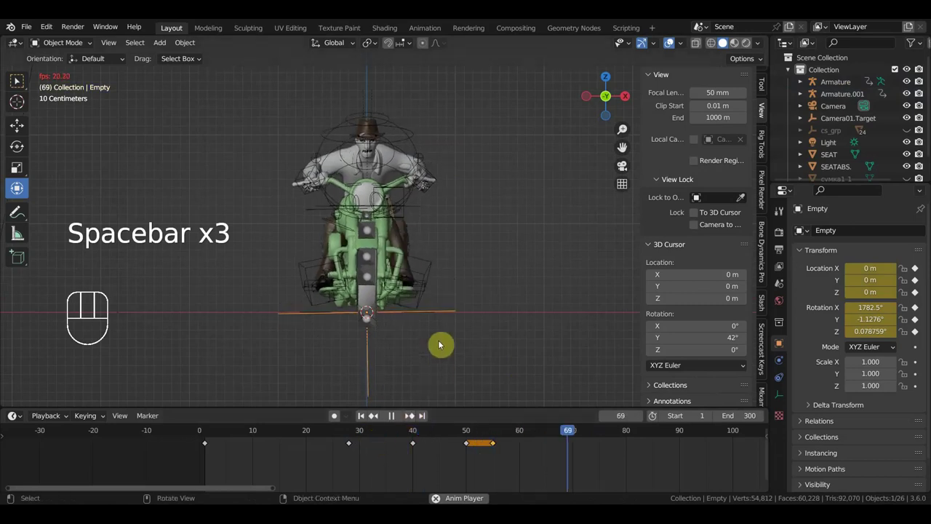
pyautogui.press('space')
pyautogui.click(383, 432)
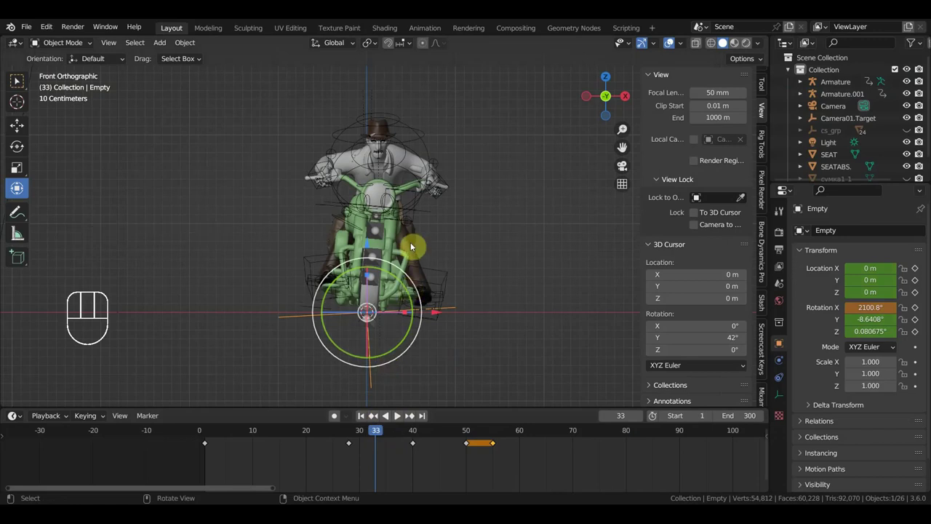
pyautogui.moveTo(453, 194); pyautogui.dragTo(434, 166)
pyautogui.moveTo(395, 154); pyautogui.dragTo(381, 146)
# - In the rider Armature's Pose Mode, key Ctrl_ArmPole_IK_Left at frame 33 and go back to frame 19
pyautogui.click(265, 122)
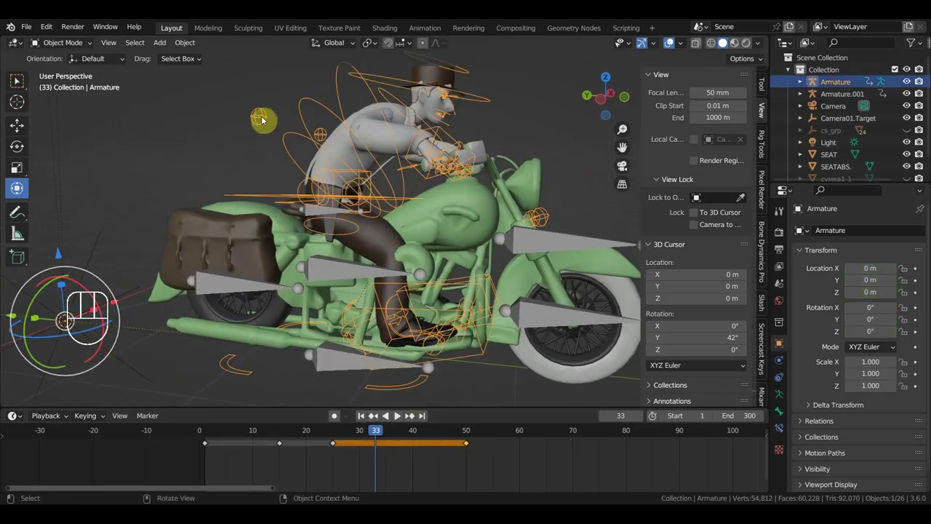
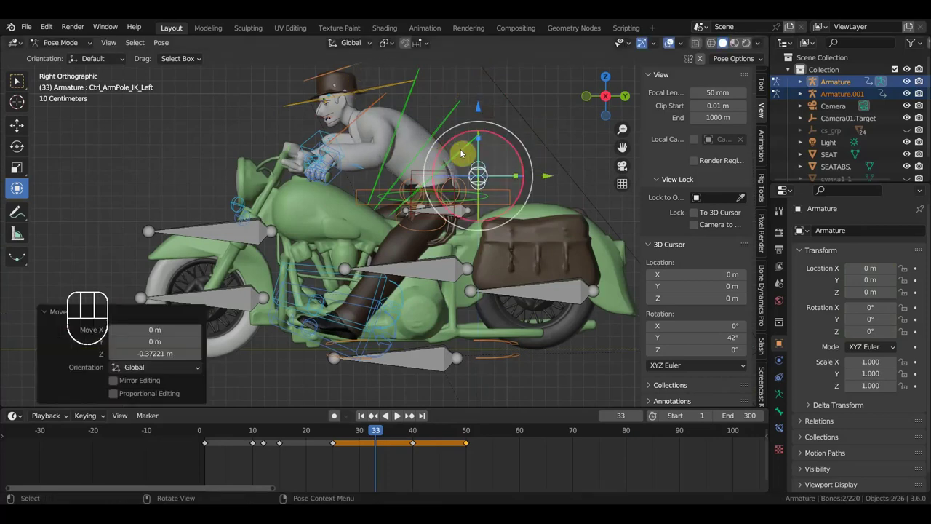
pyautogui.press('a')
pyautogui.press('i')
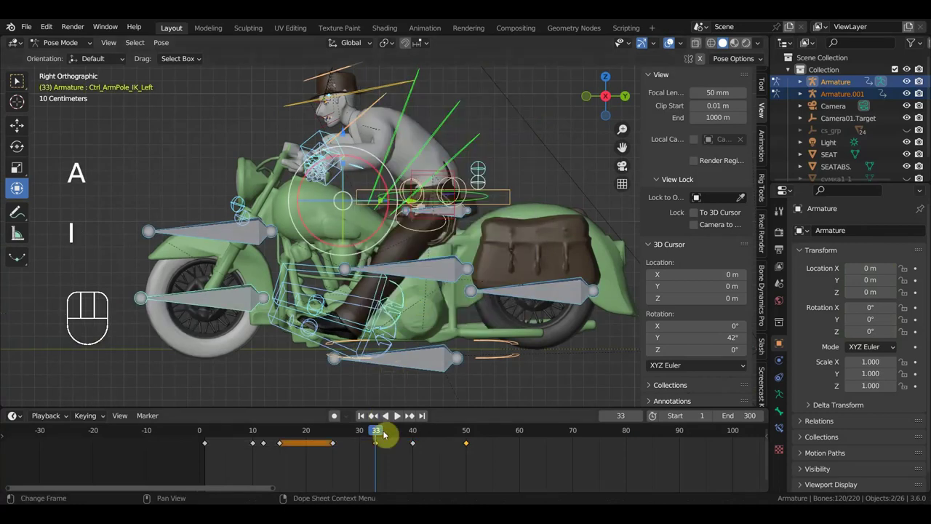
pyautogui.moveTo(383, 433); pyautogui.dragTo(306, 440)
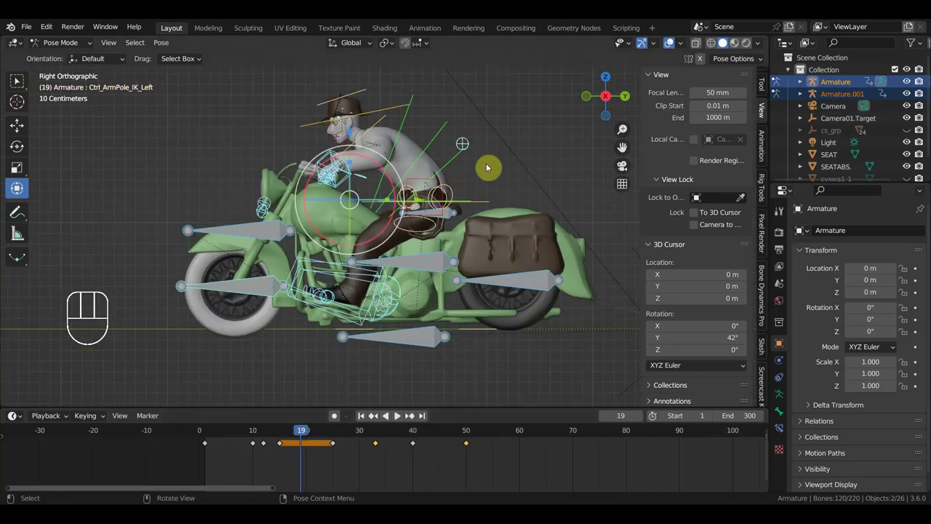
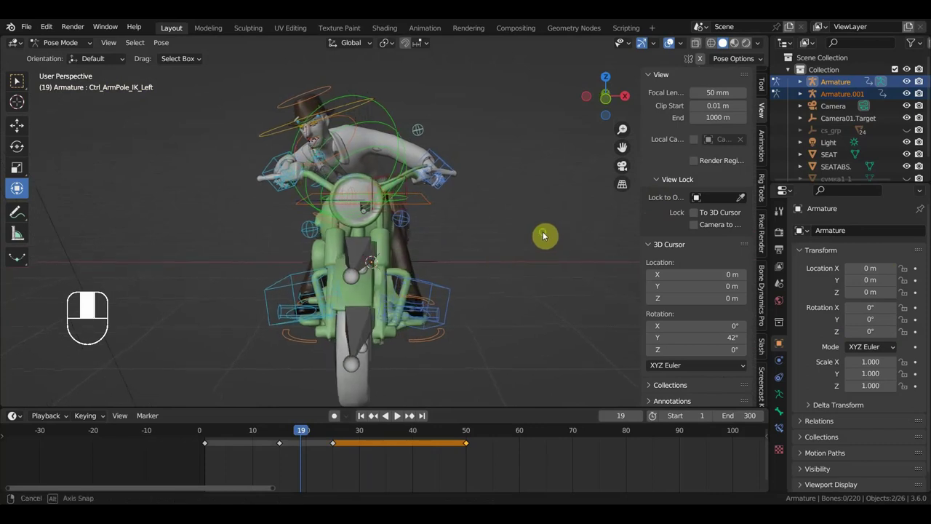
pyautogui.moveTo(547, 214); pyautogui.dragTo(548, 212)
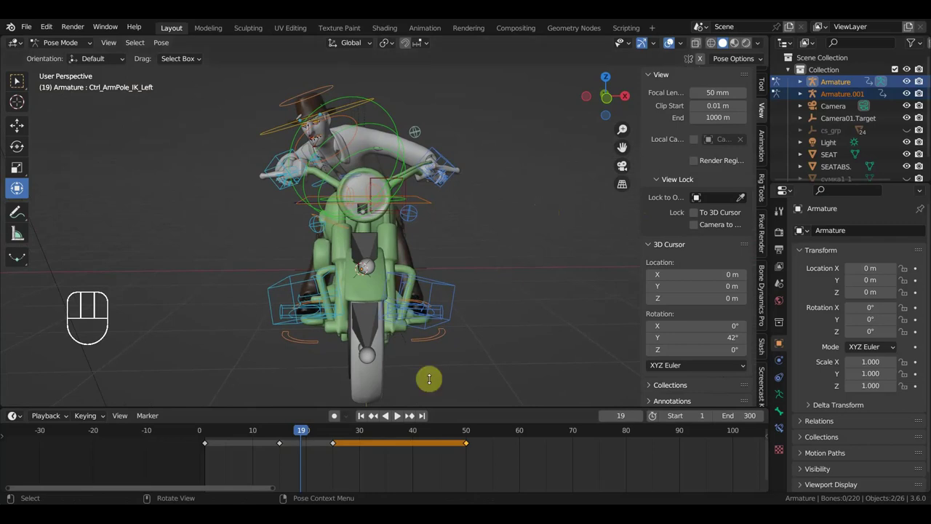
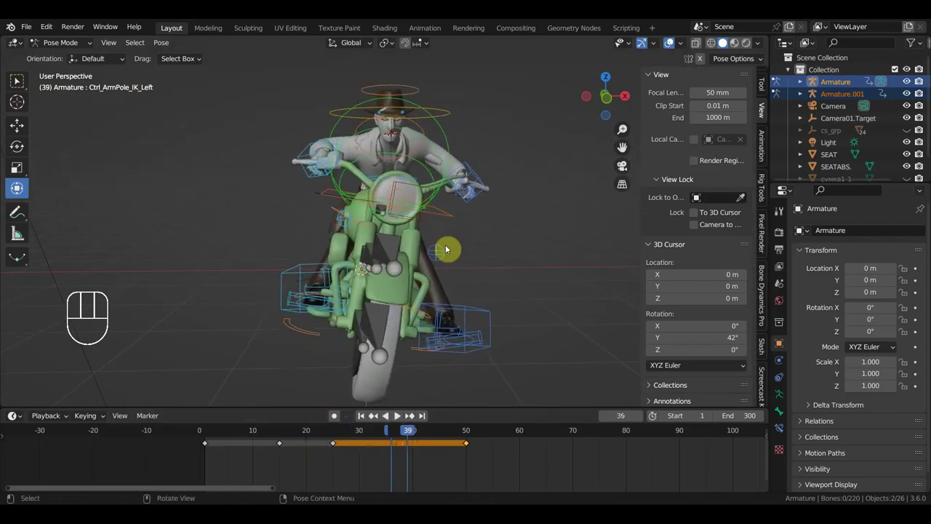
# - At frame 39, rotate Ctrl_Neck and Ctrl_Spine and move Ctrl_ArmPole_IK_Right
pyautogui.moveTo(424, 149); pyautogui.dragTo(473, 161)
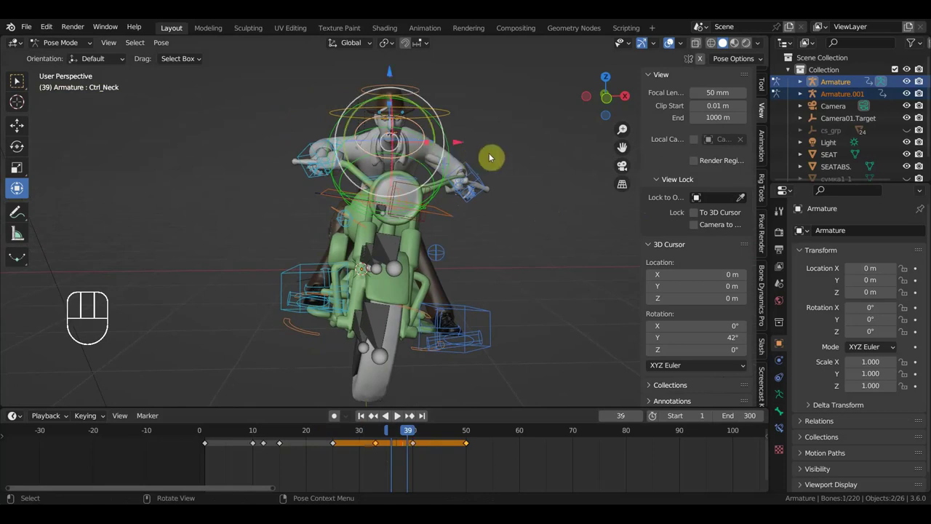
pyautogui.press('r')
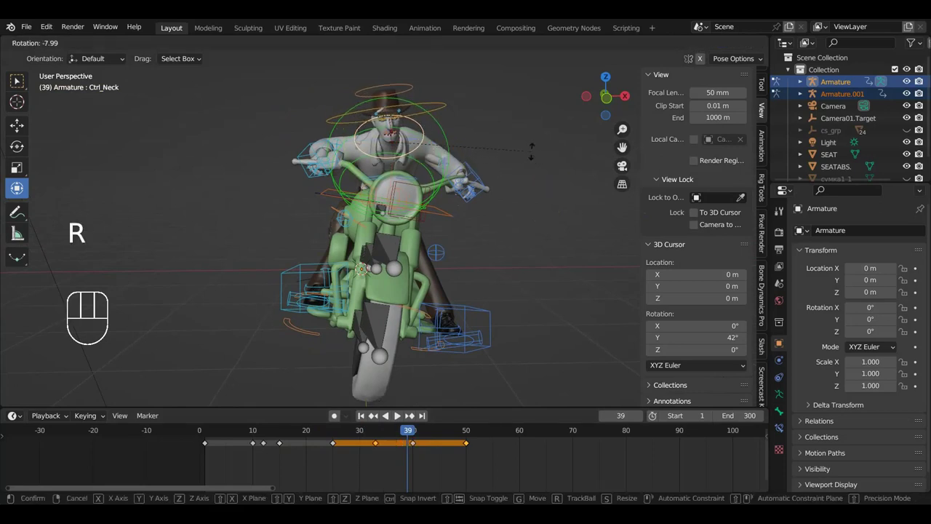
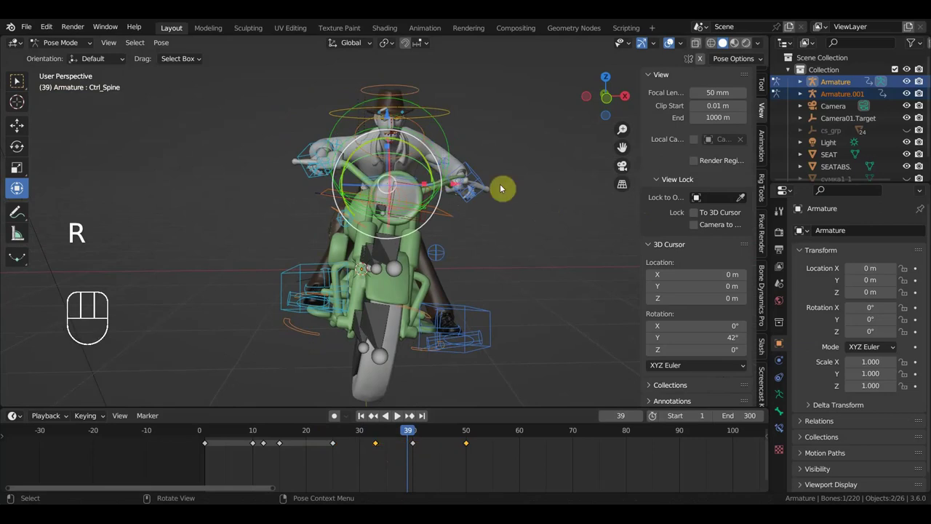
pyautogui.press('r')
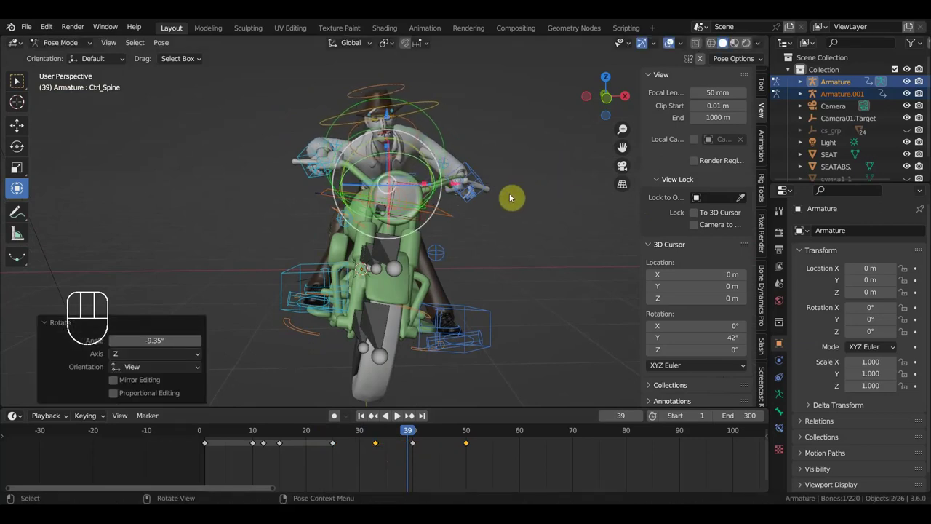
pyautogui.moveTo(361, 154); pyautogui.dragTo(353, 150)
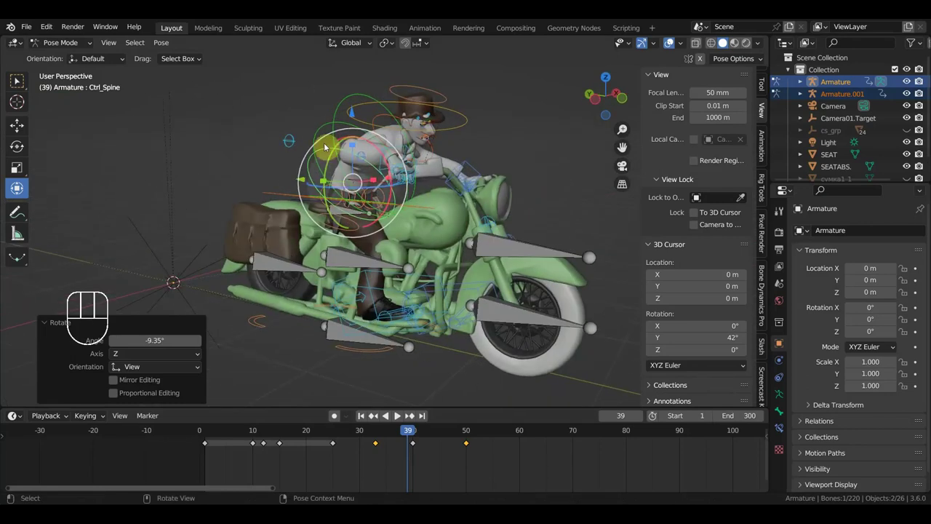
pyautogui.click(290, 146)
pyautogui.press('g')
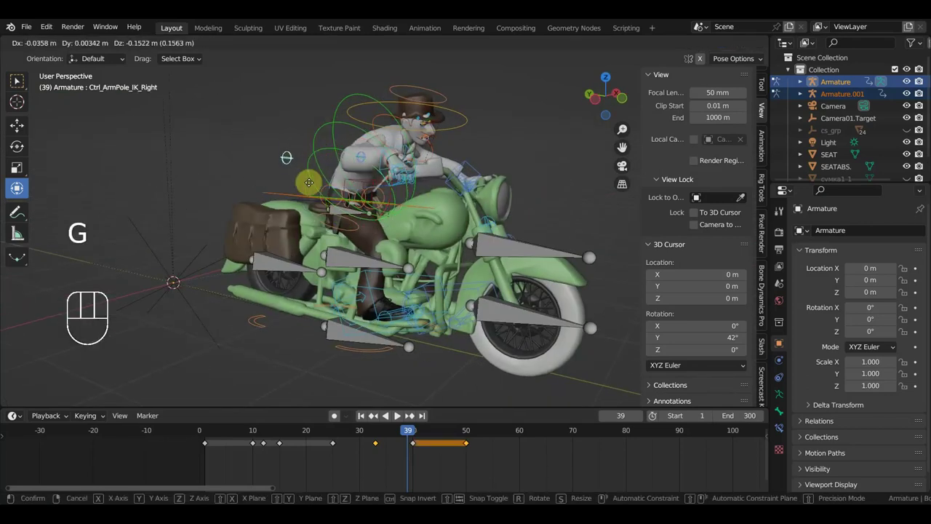
pyautogui.moveTo(477, 187); pyautogui.dragTo(419, 176)
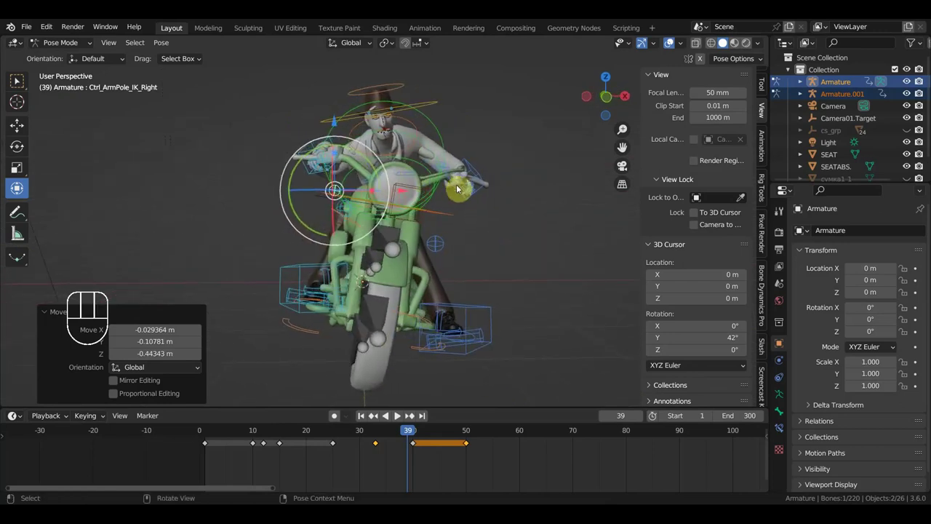
# - Key all 120 rider bones at frame 39 and select the new key, moving to frame 40
pyautogui.press('a')
pyautogui.press('i')
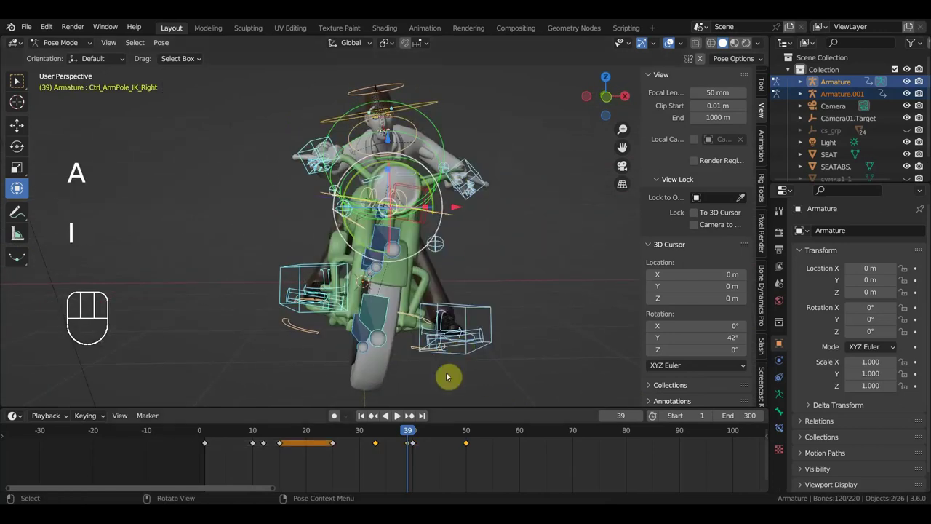
pyautogui.click(418, 434)
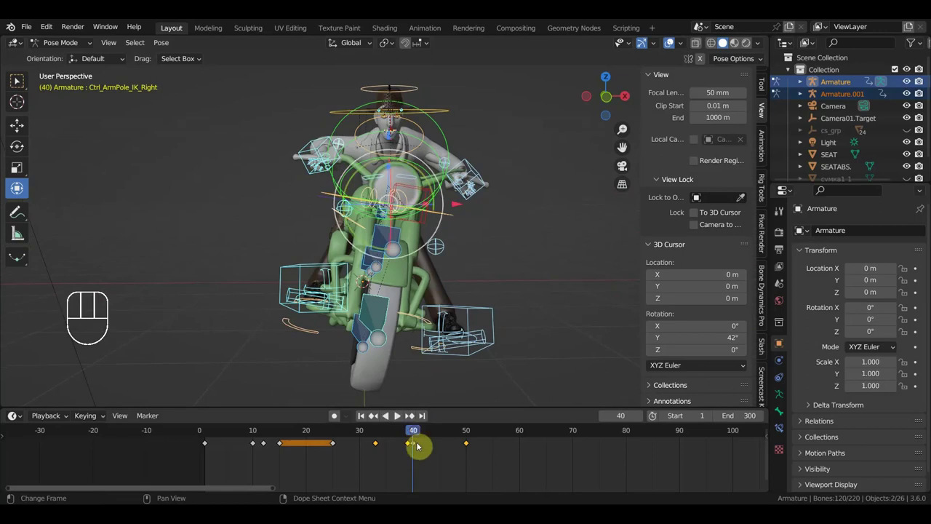
pyautogui.click(413, 449)
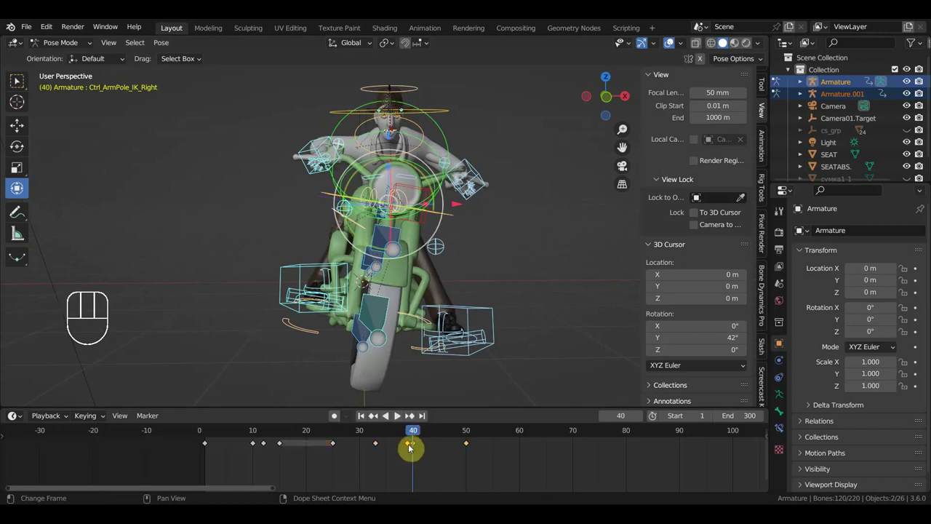
# - Slide the rider's selected pose key from frame 39 onto frame 40
pyautogui.press('g')
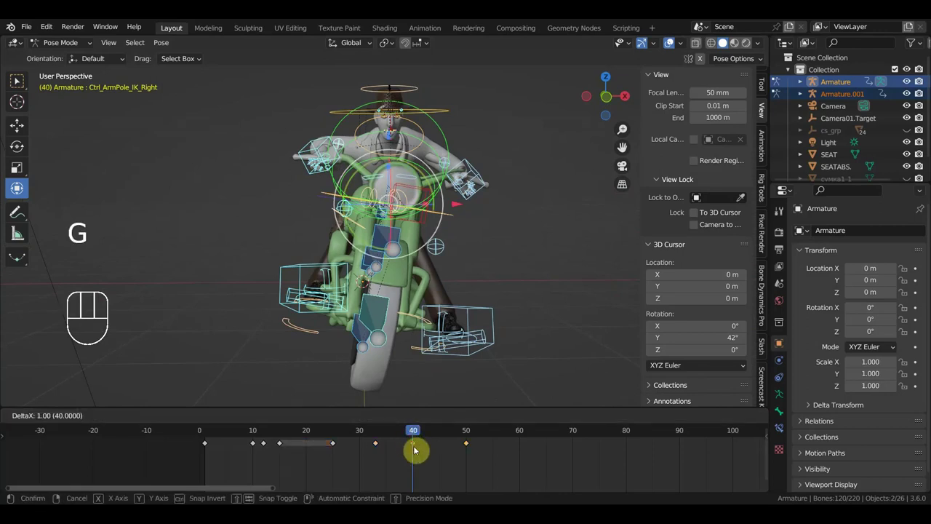
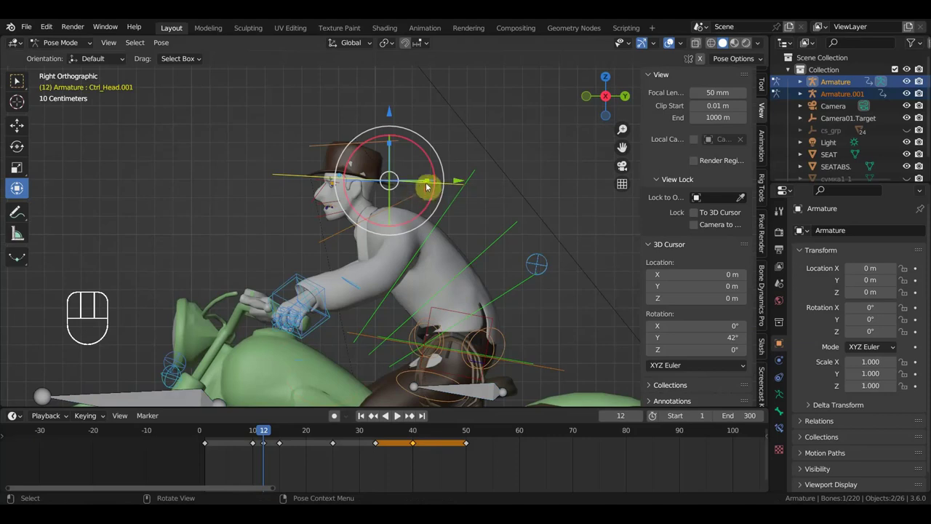
pyautogui.press('r')
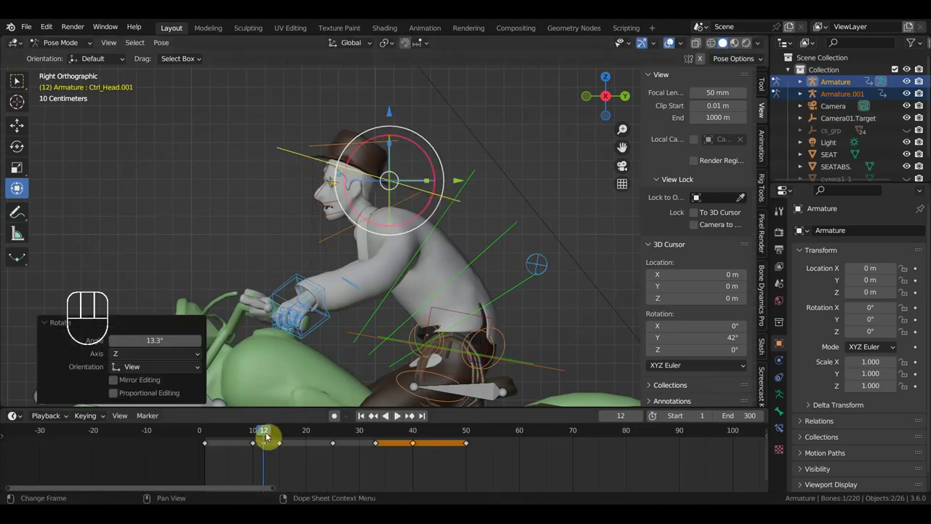
pyautogui.press('g')
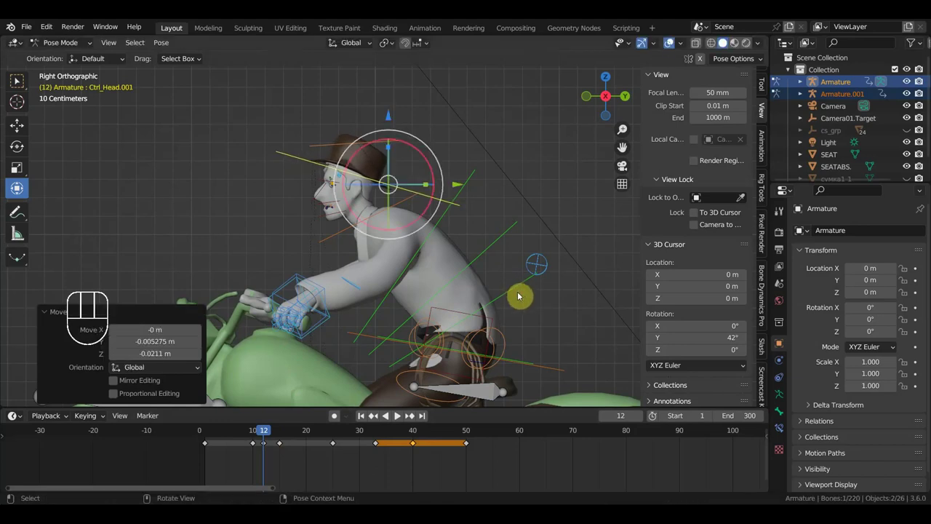
pyautogui.press('i')
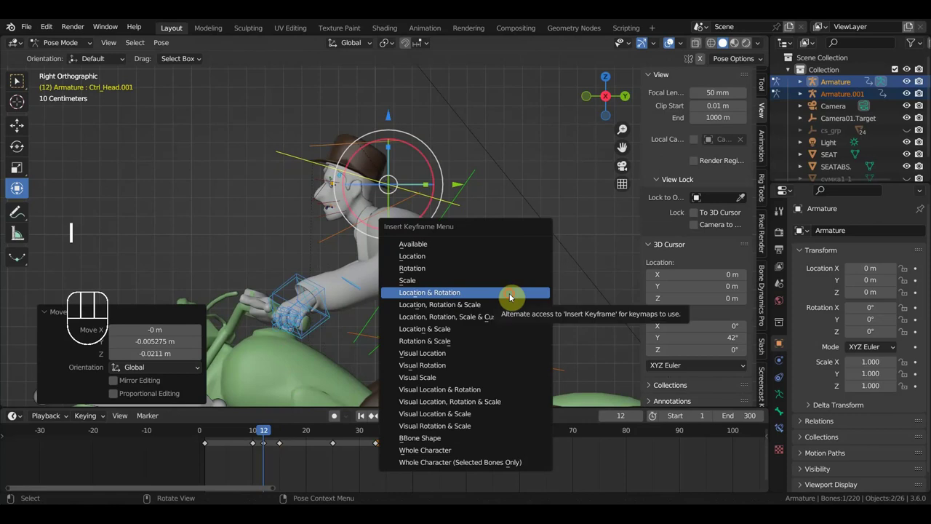
pyautogui.moveTo(256, 435); pyautogui.dragTo(316, 457)
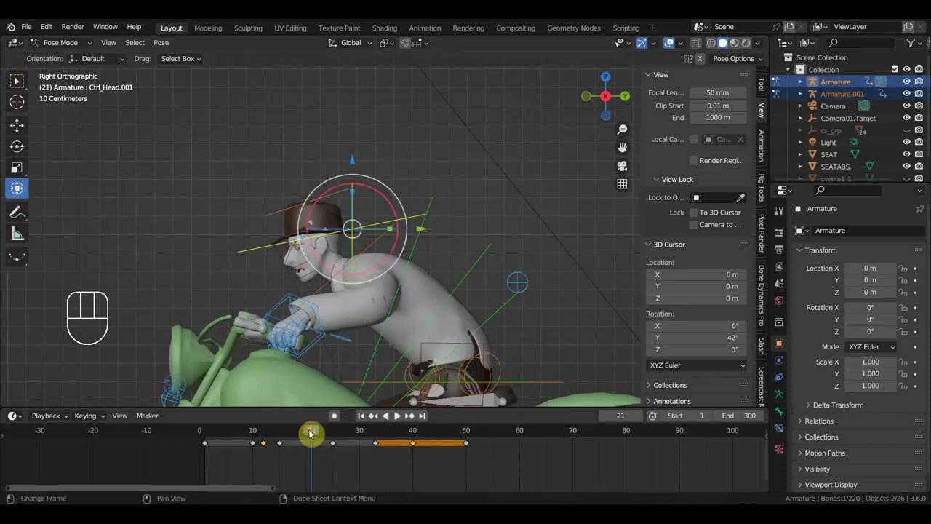
pyautogui.moveTo(291, 433); pyautogui.dragTo(336, 361)
pyautogui.click(415, 218)
pyautogui.press('r')
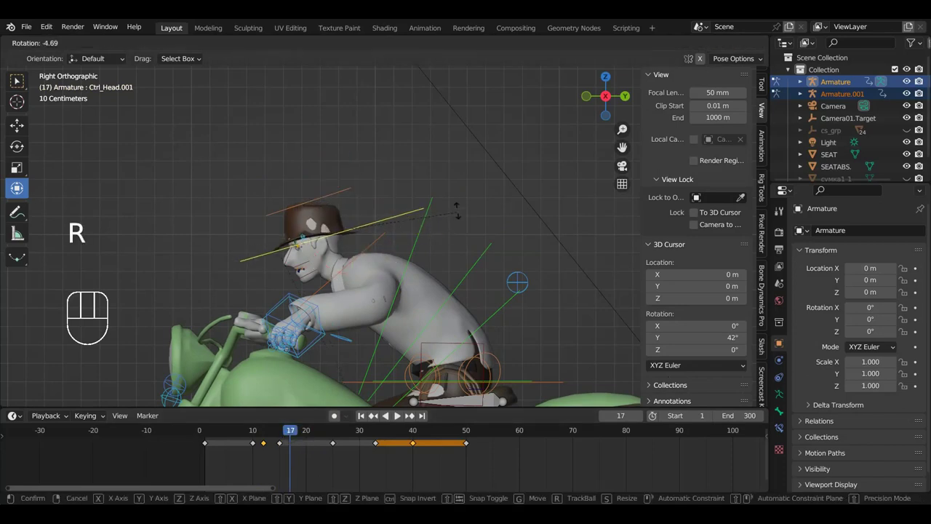
pyautogui.press('g')
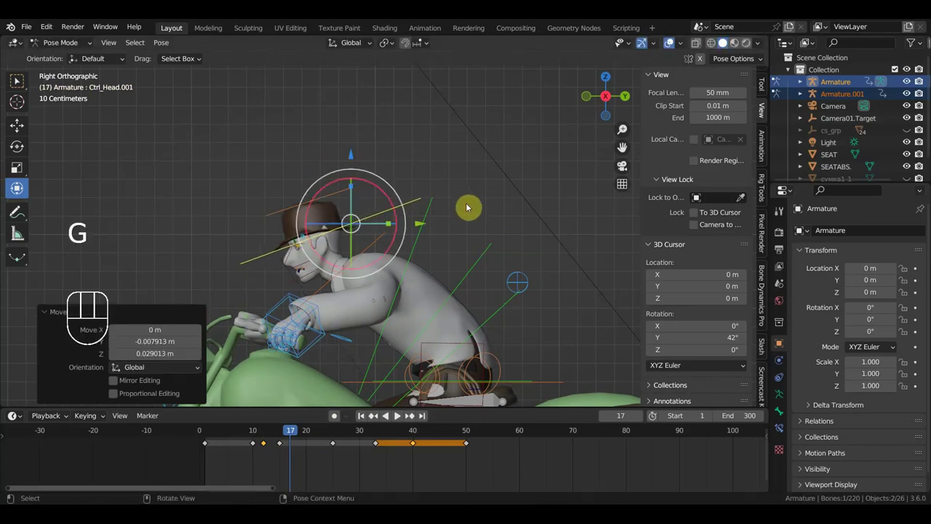
pyautogui.press('i')
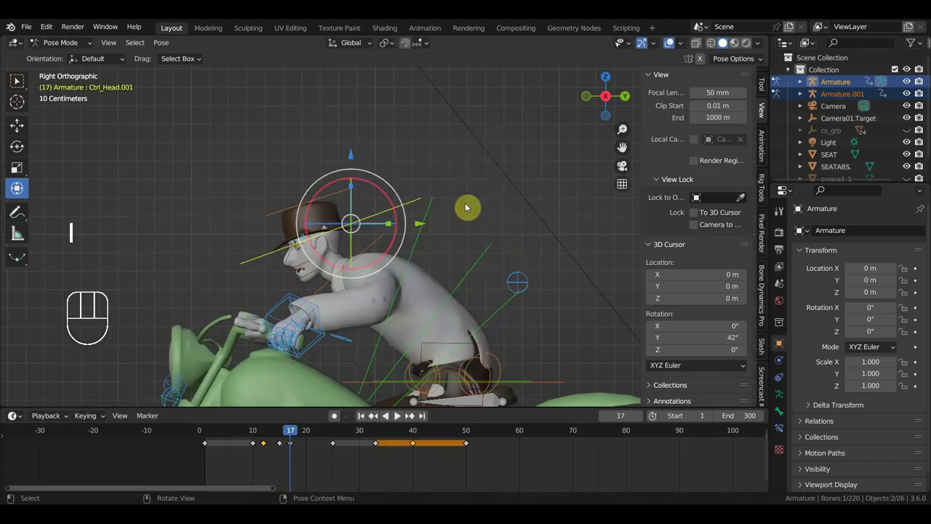
pyautogui.press('space')
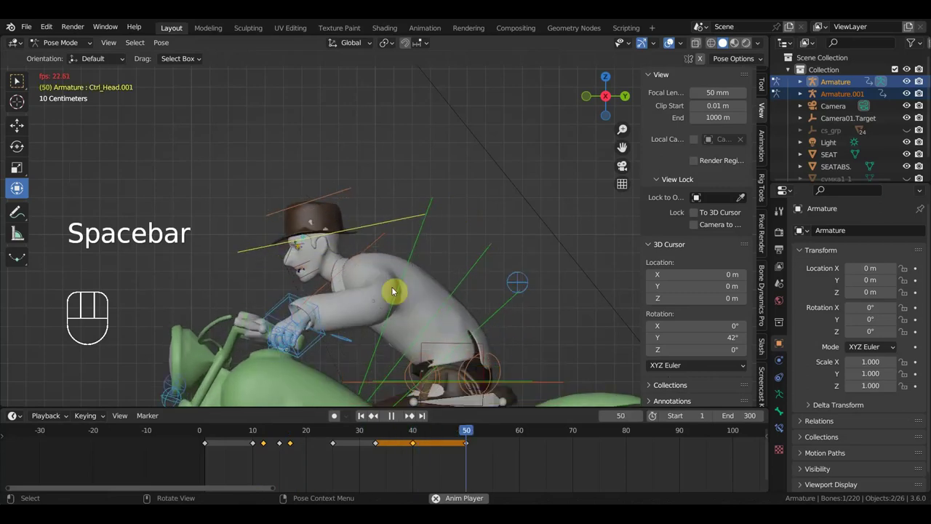
pyautogui.press('space')
pyautogui.click(210, 435)
pyautogui.press('space')
pyautogui.press('space')
pyautogui.press('space')
pyautogui.click(212, 430)
pyautogui.press('space')
pyautogui.moveTo(237, 435); pyautogui.dragTo(356, 321)
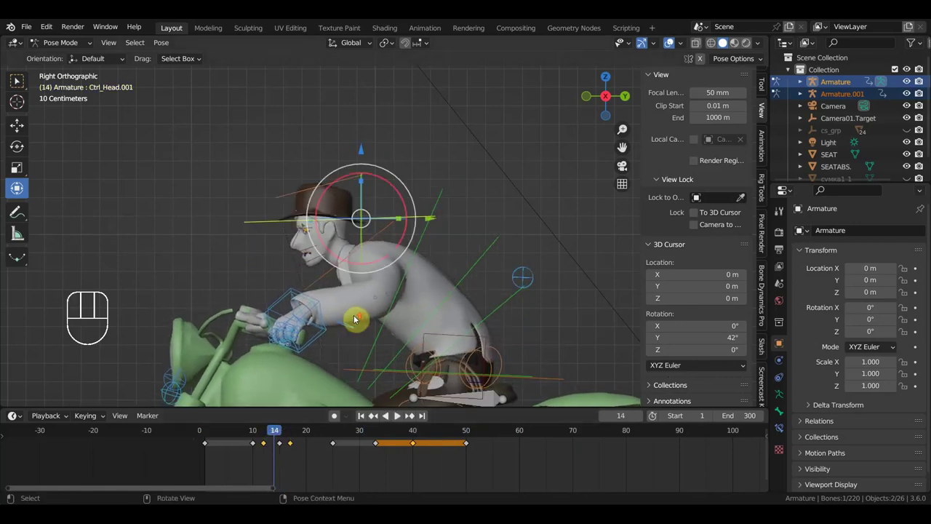
pyautogui.moveTo(387, 250); pyautogui.dragTo(389, 235)
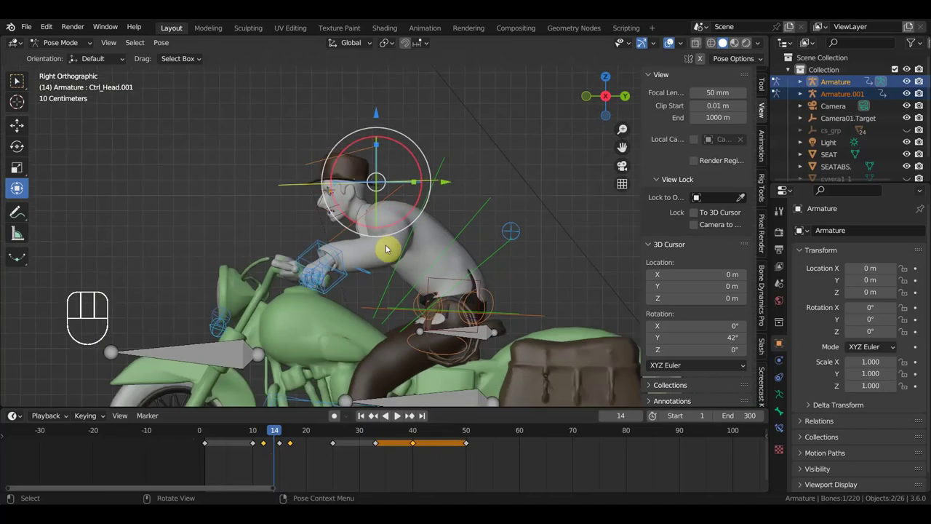
pyautogui.moveTo(320, 273); pyautogui.dragTo(398, 252)
pyautogui.moveTo(68, 50); pyautogui.dragTo(224, 172)
# - Back in Object Mode, select the saddlebag сумка.001 and view it from the side
pyautogui.press('KP_3')
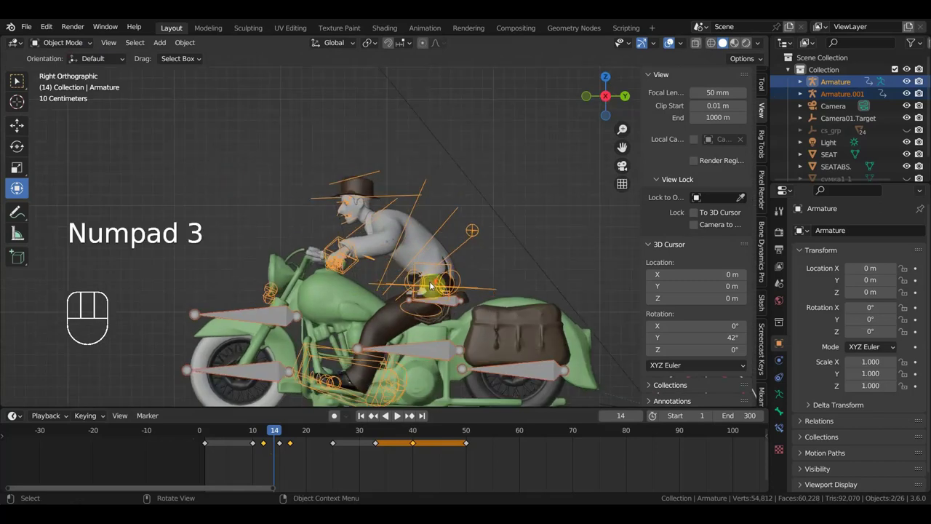
pyautogui.moveTo(426, 266); pyautogui.dragTo(437, 262)
pyautogui.click(472, 274)
pyautogui.moveTo(475, 269); pyautogui.dragTo(517, 256)
pyautogui.press('KP_3')
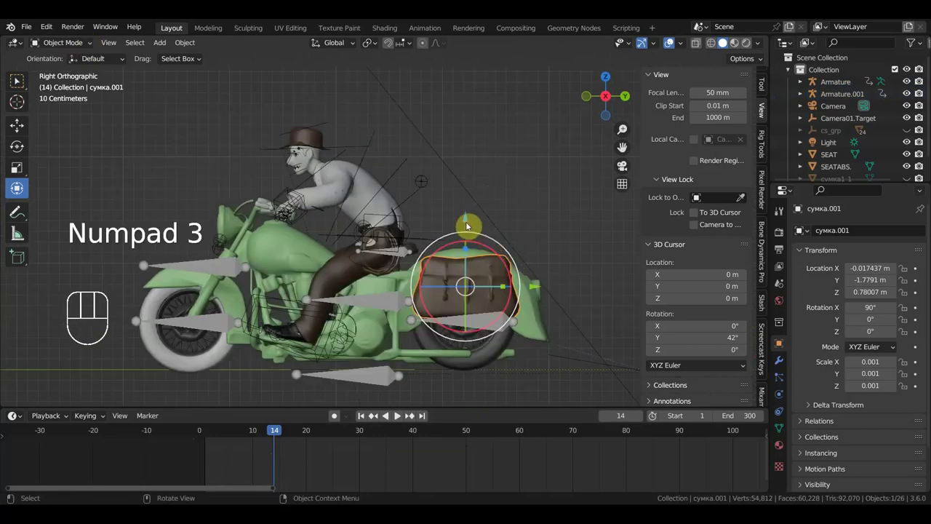
# - Key the saddlebag raised and tilted at frame 12 and lowered at frame 1
pyautogui.moveTo(263, 435); pyautogui.dragTo(274, 448)
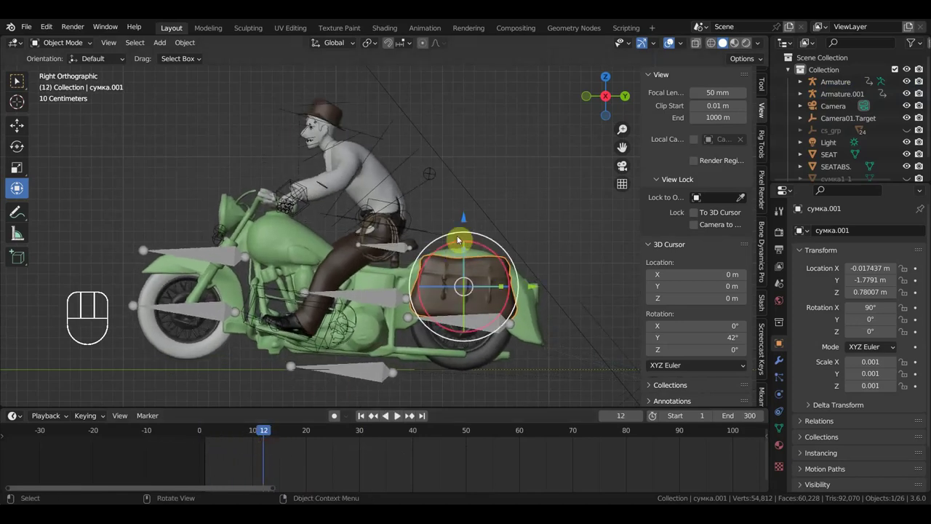
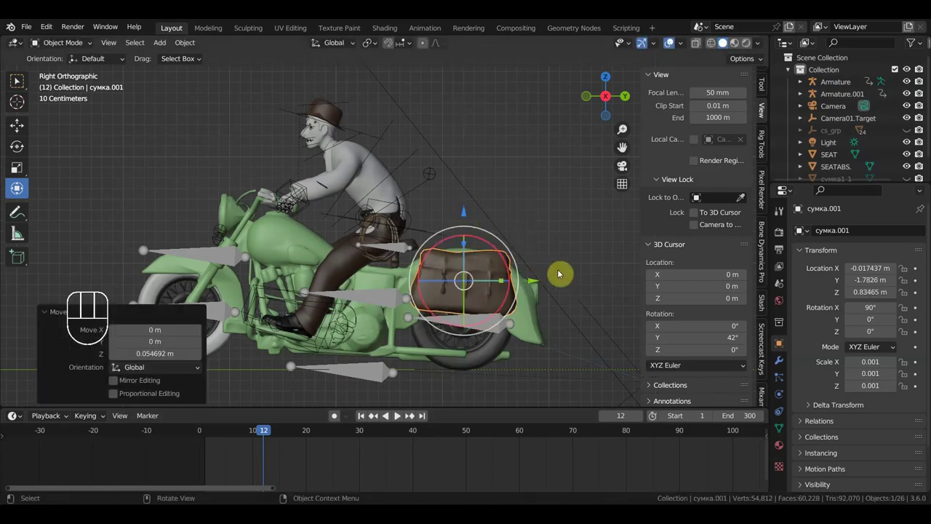
pyautogui.press('r')
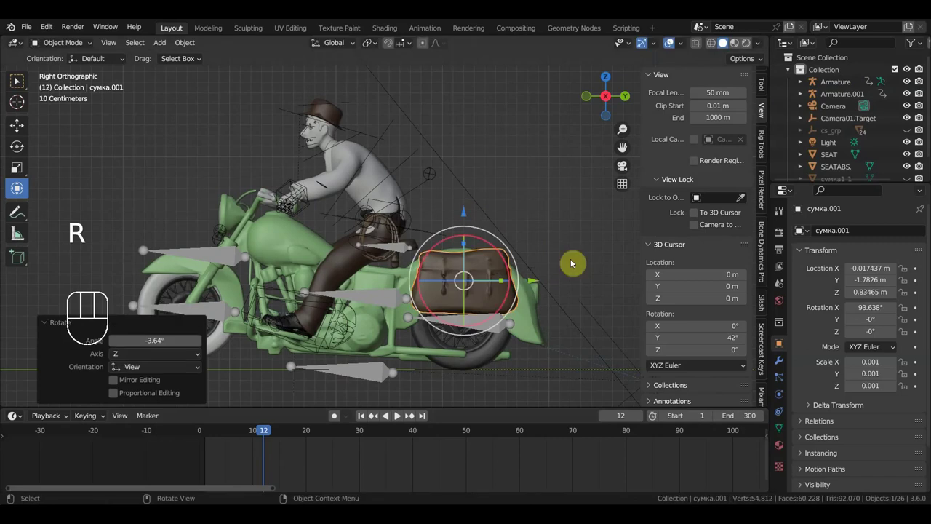
pyautogui.press('i')
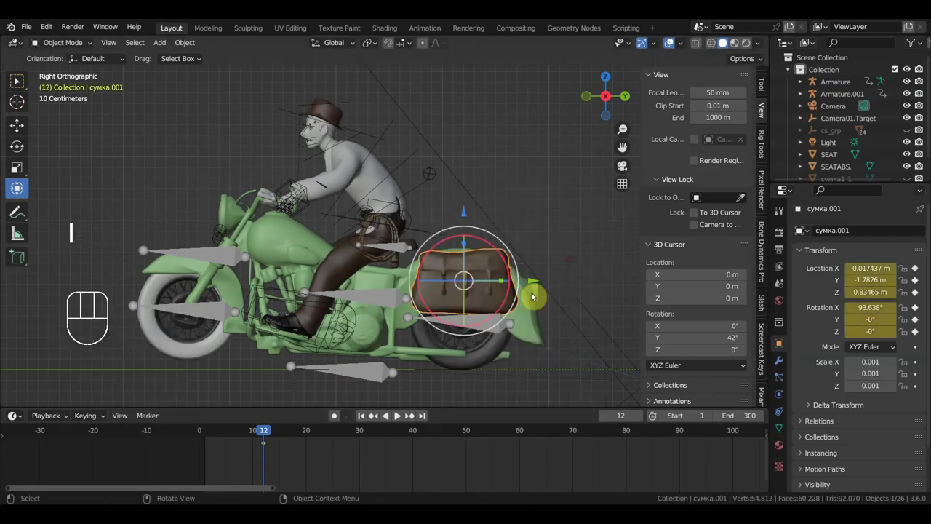
pyautogui.click(209, 439)
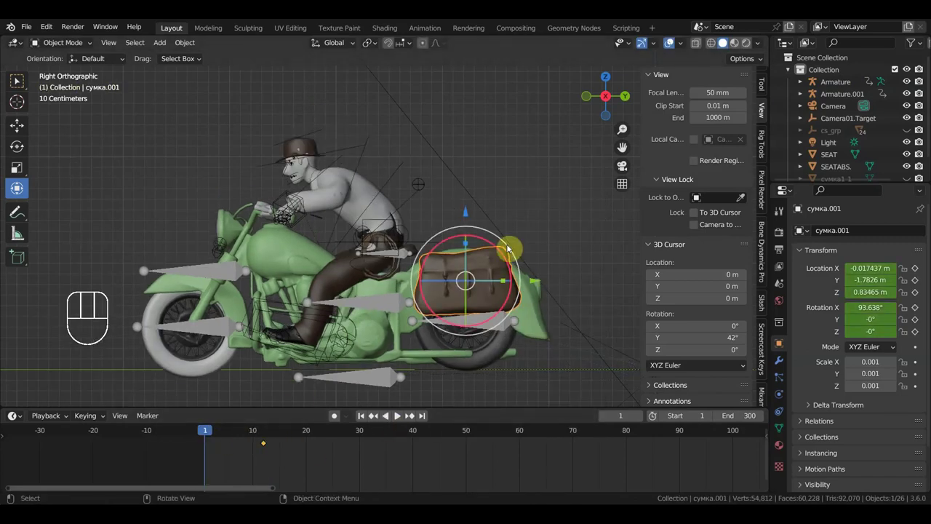
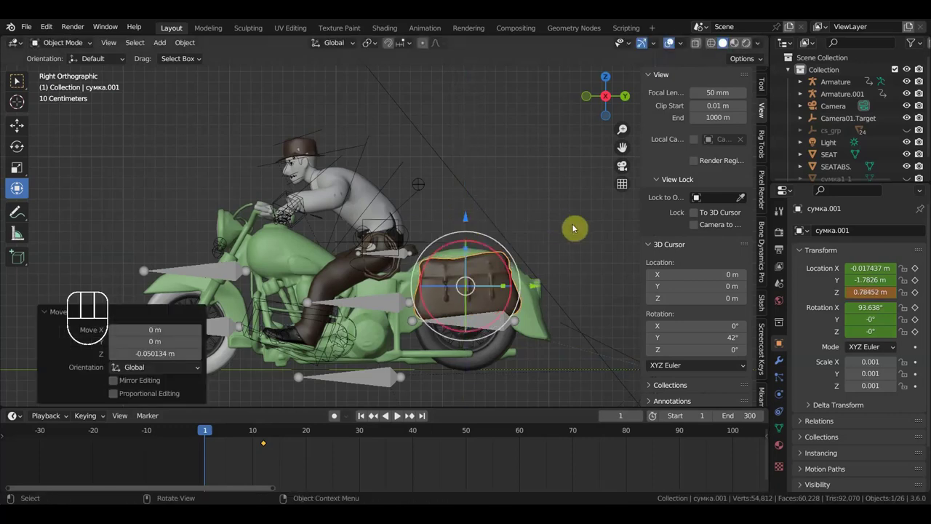
pyautogui.press('i')
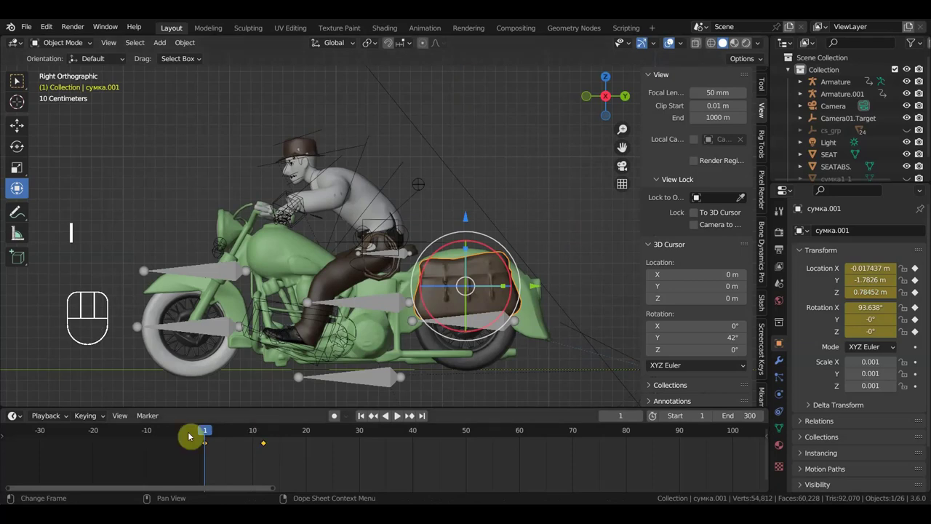
# - Shift the lowered key to frame 9, duplicate it to frame 16, and play the bounce
pyautogui.moveTo(215, 433); pyautogui.dragTo(244, 476)
pyautogui.moveTo(229, 473); pyautogui.dragTo(210, 444)
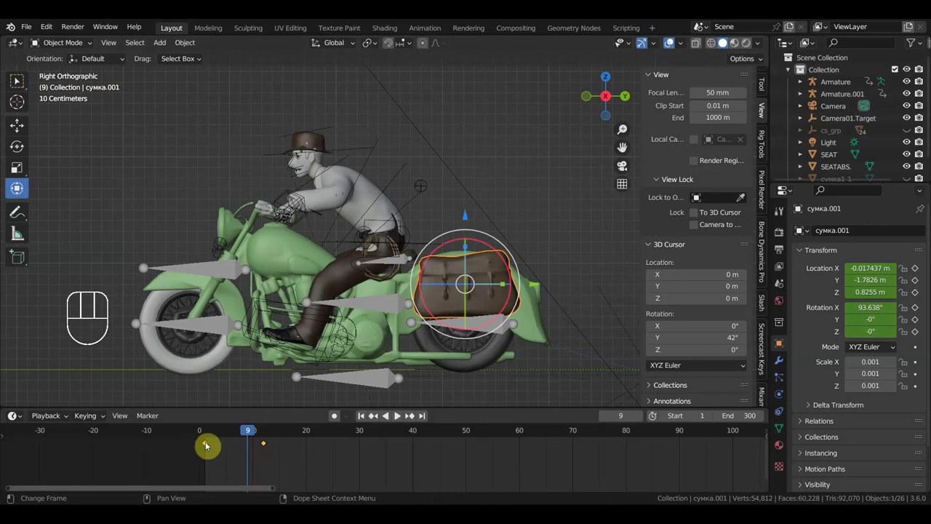
pyautogui.press('g')
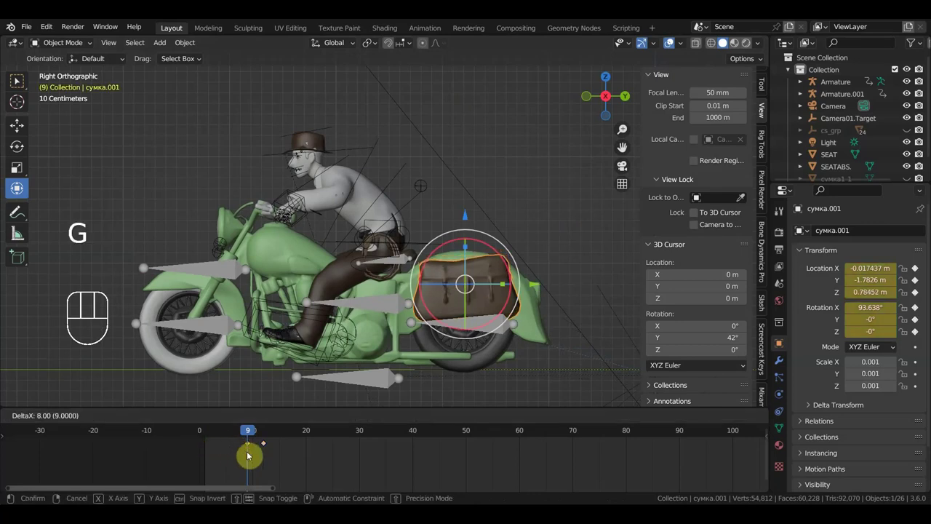
pyautogui.moveTo(267, 438); pyautogui.dragTo(278, 458)
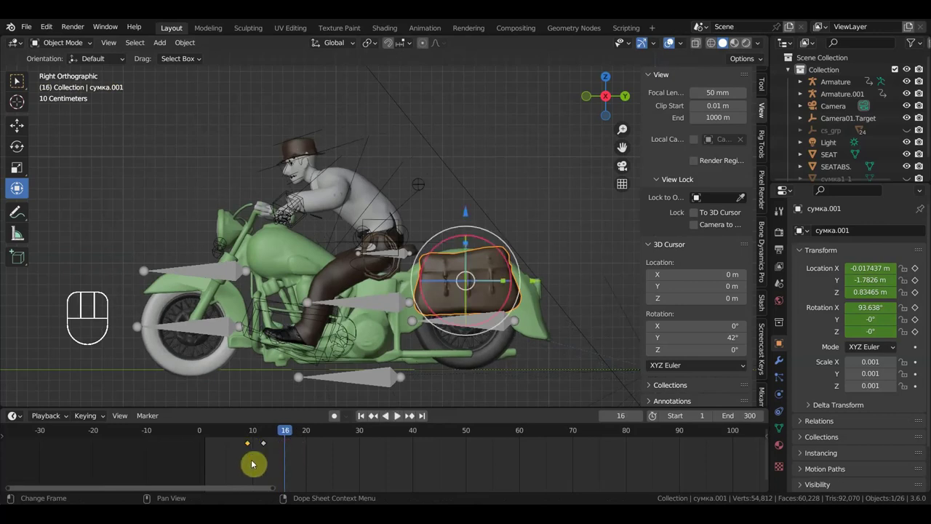
pyautogui.press('shift+d')
pyautogui.moveTo(273, 435); pyautogui.dragTo(312, 457)
pyautogui.moveTo(445, 364); pyautogui.dragTo(443, 365)
pyautogui.press('space')
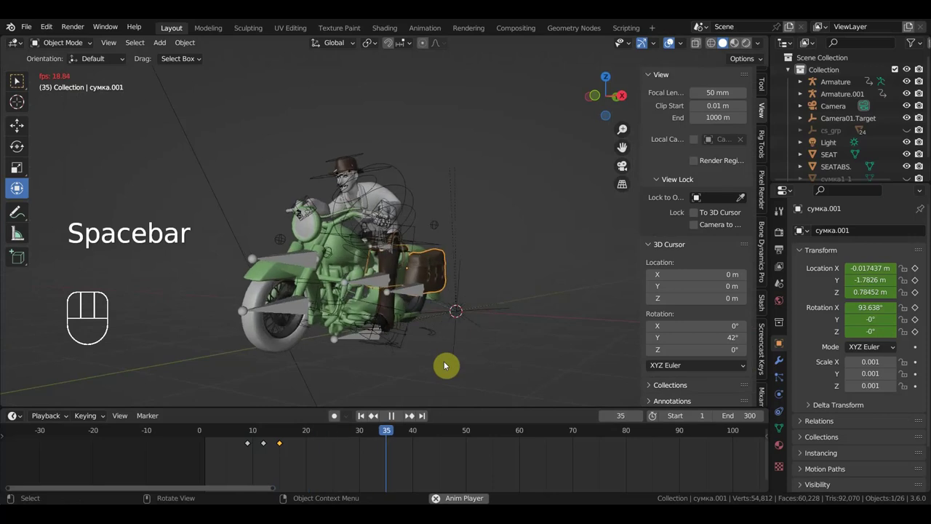
# - Stop playback, select Armature.001 and enter Pose Mode with all bones selected
pyautogui.press('space')
pyautogui.click(384, 171)
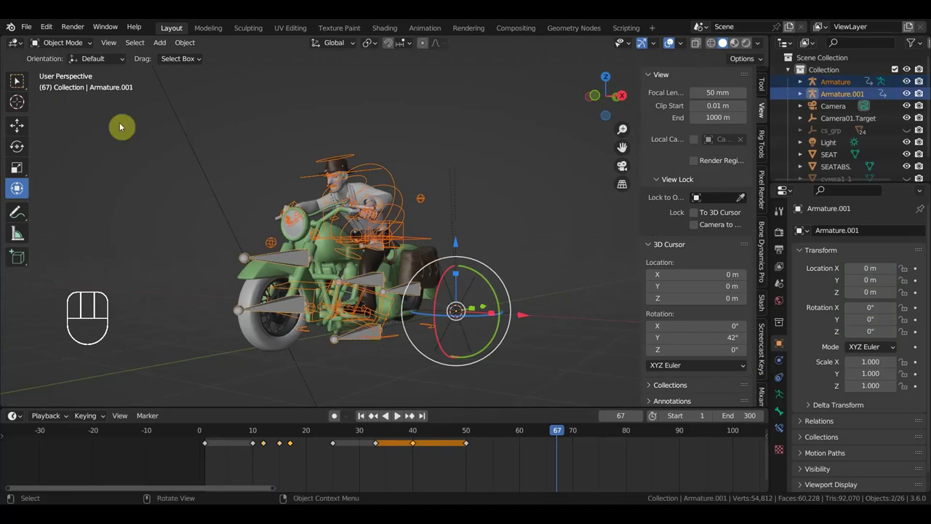
pyautogui.moveTo(72, 47); pyautogui.dragTo(97, 107)
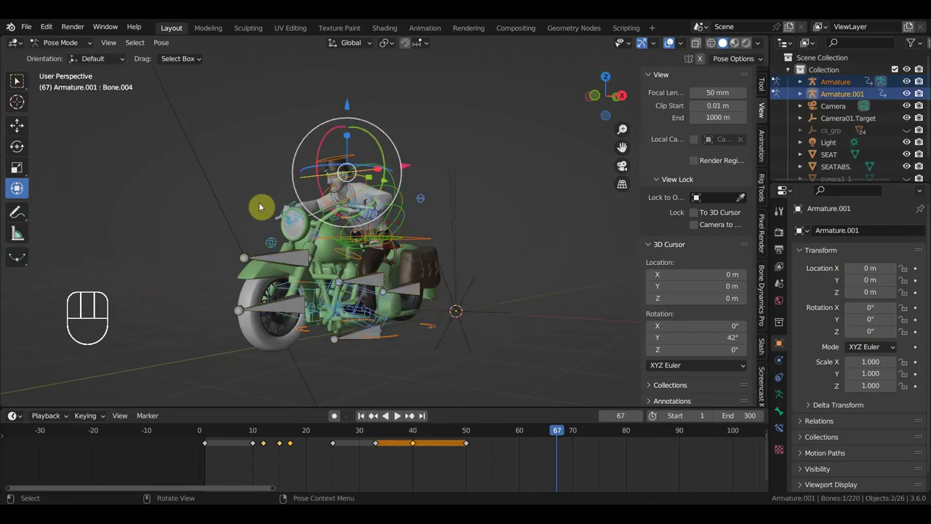
pyautogui.press('KP_3')
pyautogui.press('a')
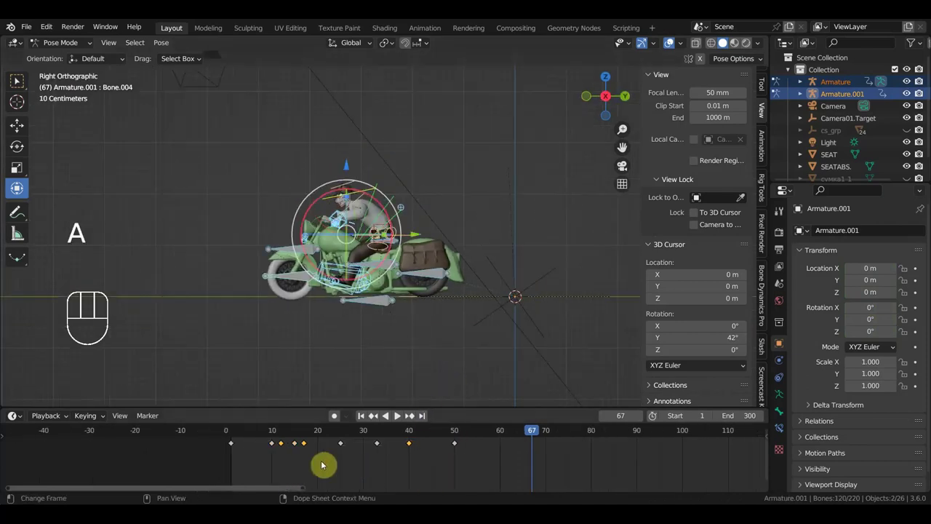
# - From frame 42, duplicate the rig's keyframes later along the timeline and play the result
pyautogui.click(278, 433)
pyautogui.moveTo(292, 436); pyautogui.dragTo(421, 490)
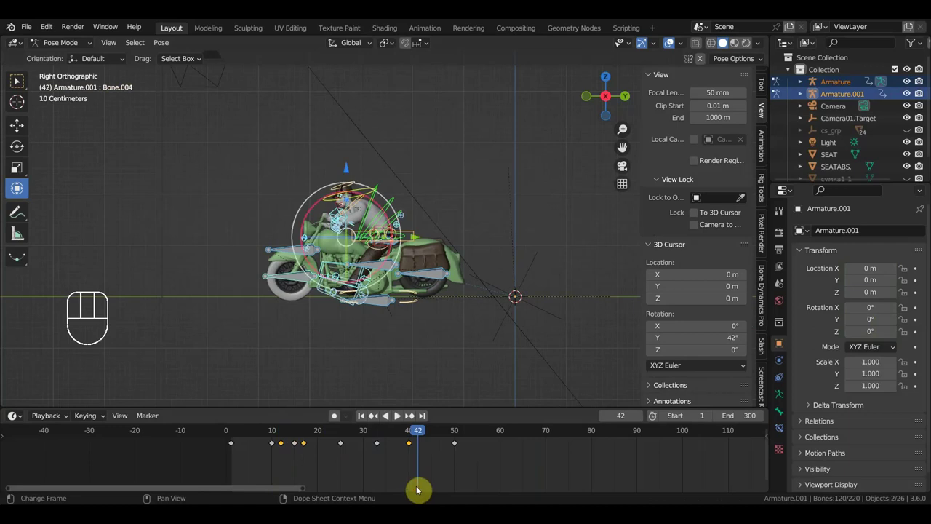
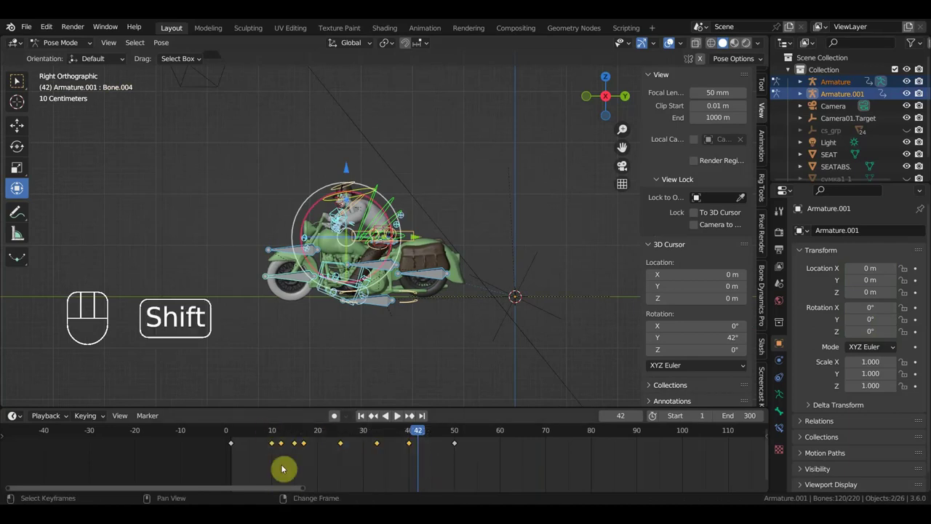
pyautogui.press('shift+d')
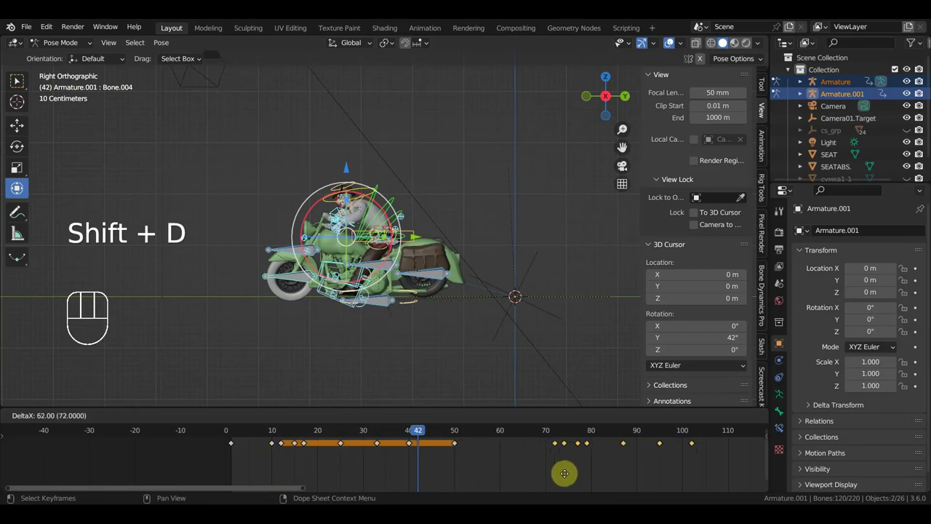
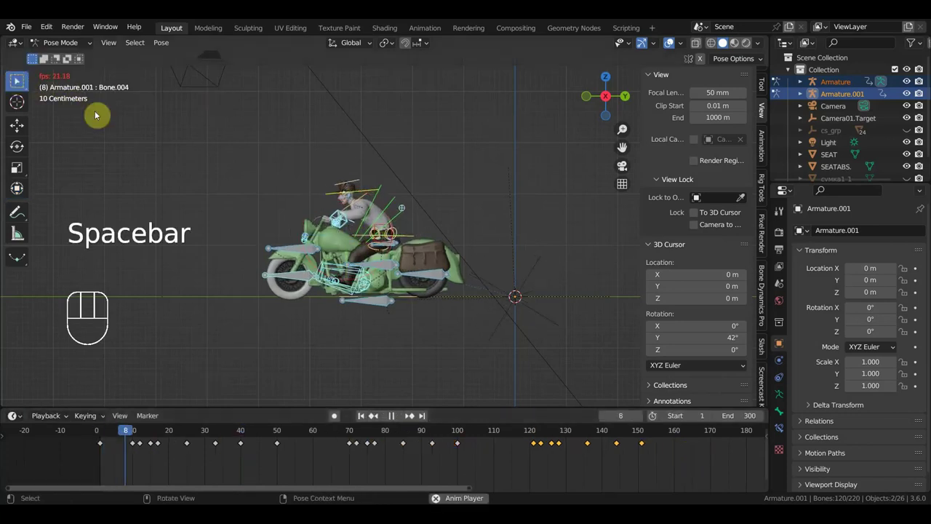
pyautogui.moveTo(483, 247); pyautogui.dragTo(519, 235)
pyautogui.moveTo(550, 245); pyautogui.dragTo(589, 240)
pyautogui.press('space')
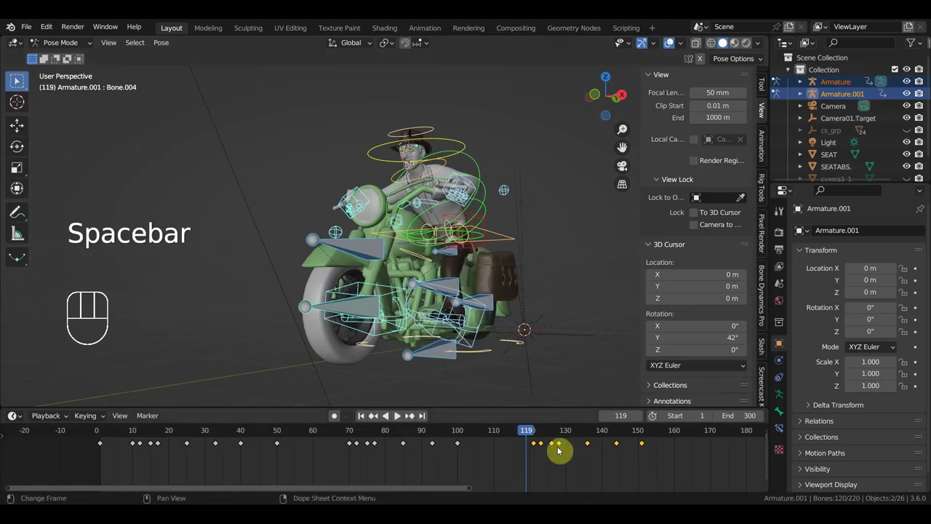
# - Scrub through frames 112 to 101 checking the motorcycle from the front
pyautogui.moveTo(541, 436); pyautogui.dragTo(515, 448)
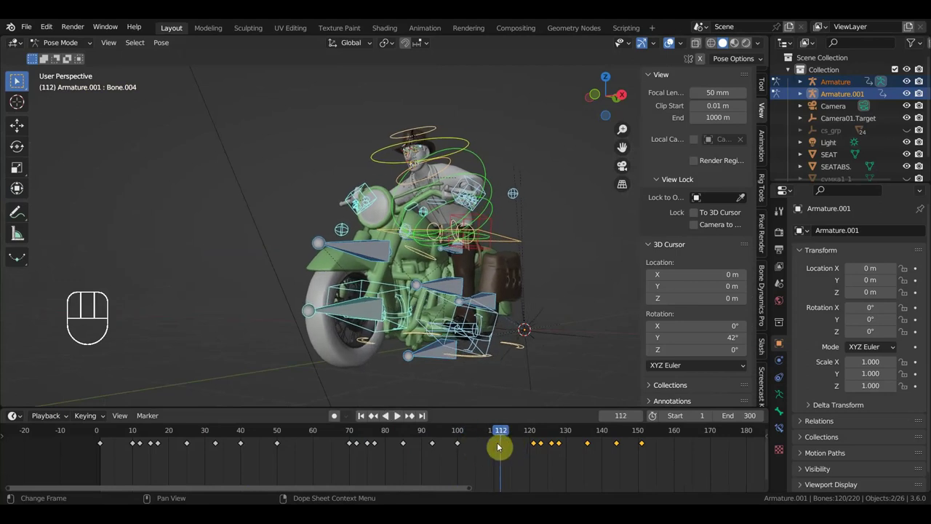
pyautogui.moveTo(566, 371); pyautogui.dragTo(553, 371)
pyautogui.press('KP_3')
pyautogui.press('KP_1')
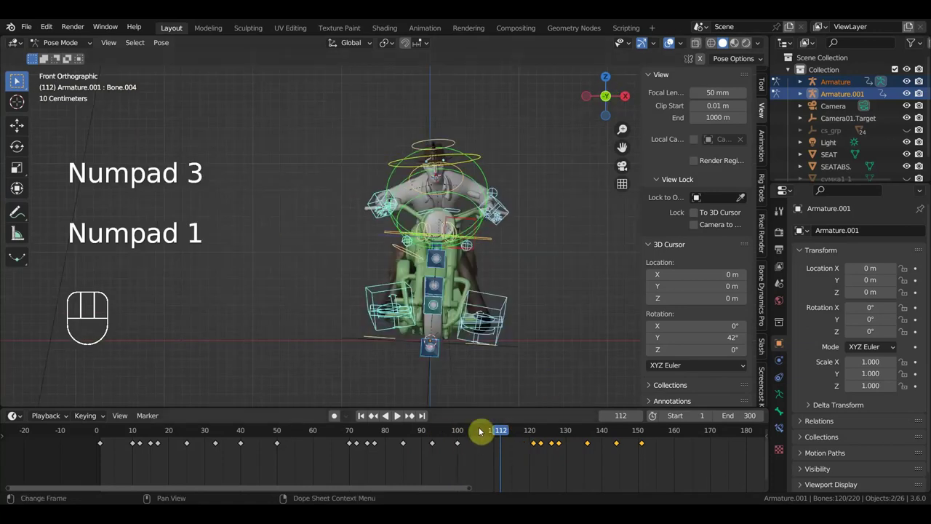
pyautogui.moveTo(487, 433); pyautogui.dragTo(465, 423)
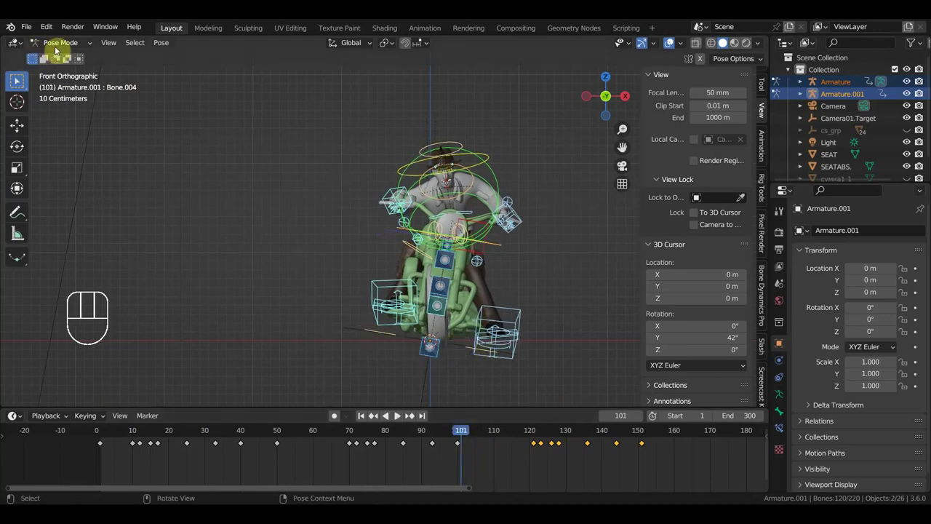
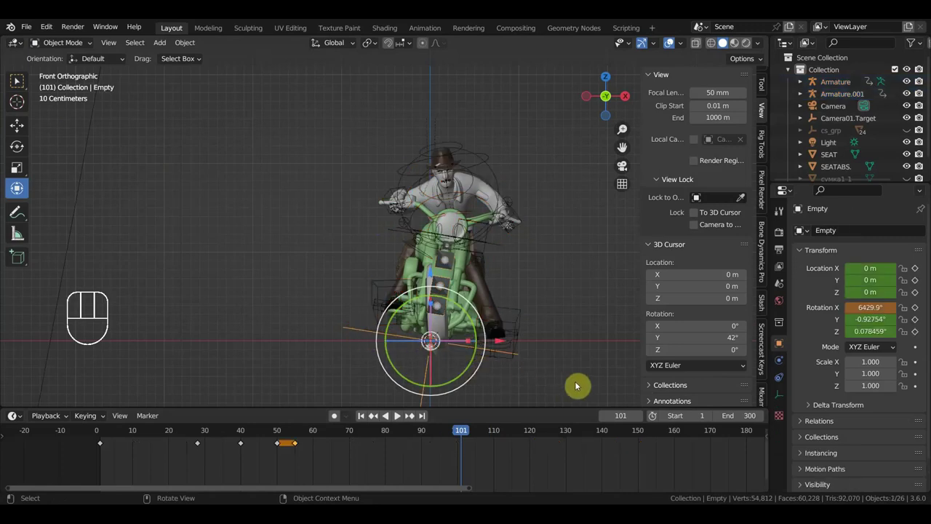
# - Key alternating sideways tilts of the wheel Empty at the current frame, 120 and about 146
pyautogui.press('r')
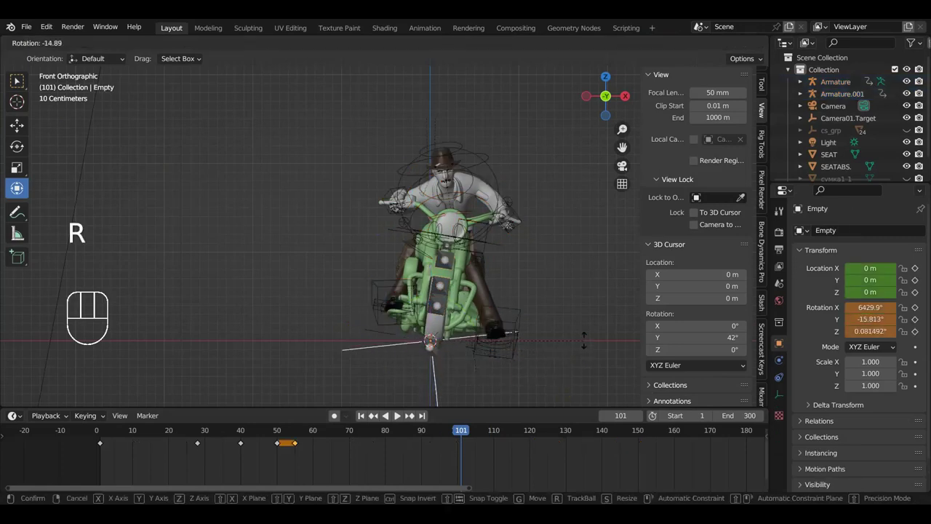
pyautogui.press('i')
pyautogui.moveTo(472, 436); pyautogui.dragTo(534, 444)
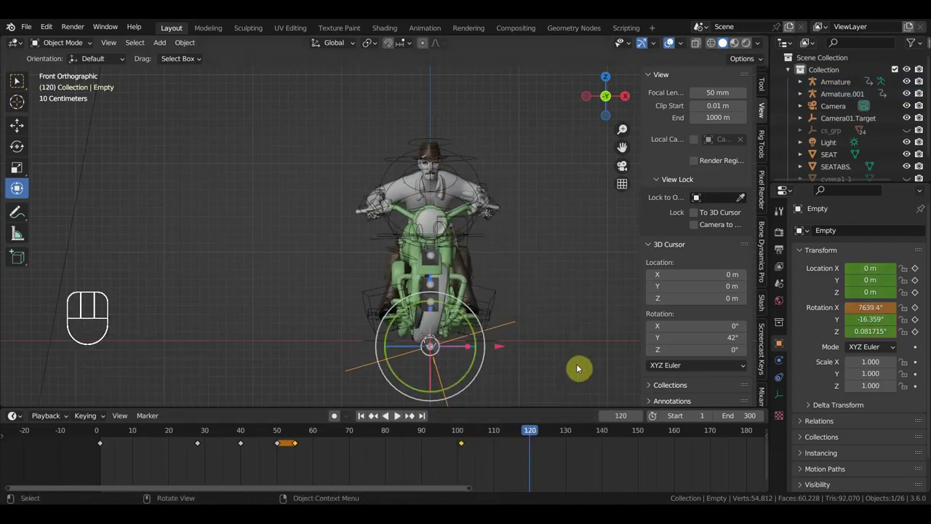
pyautogui.press('r')
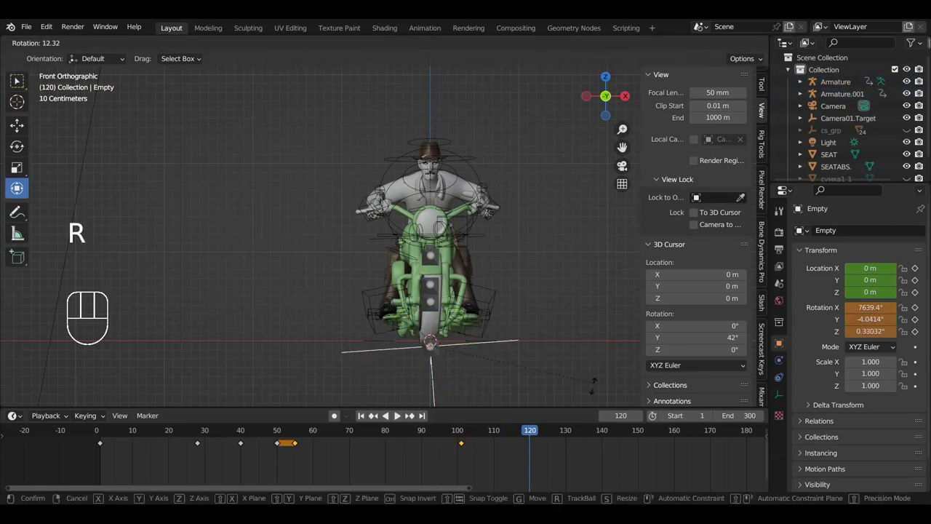
pyautogui.press('i')
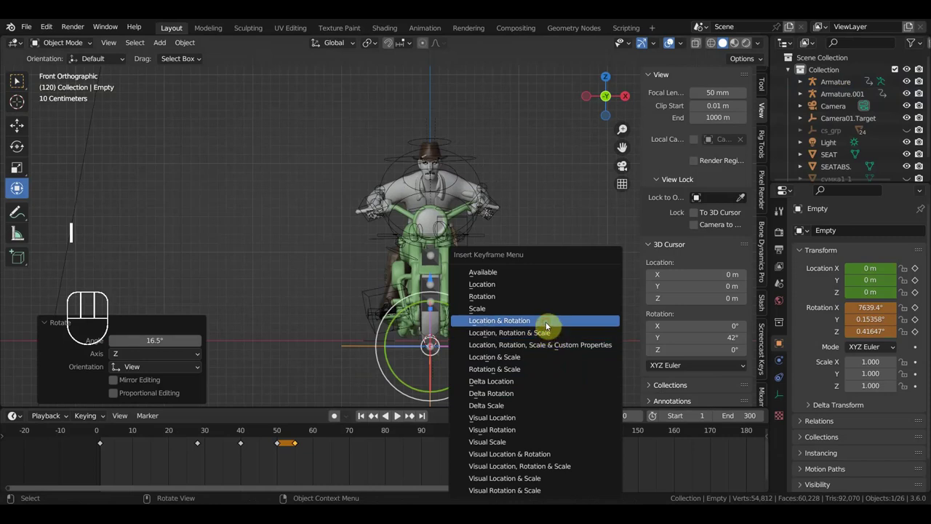
pyautogui.moveTo(547, 431); pyautogui.dragTo(605, 398)
pyautogui.press('r')
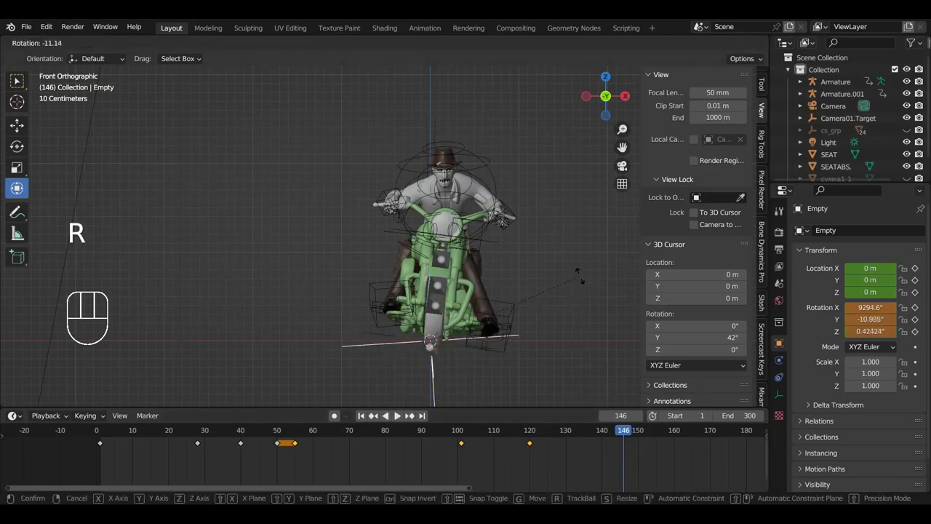
pyautogui.press('i')
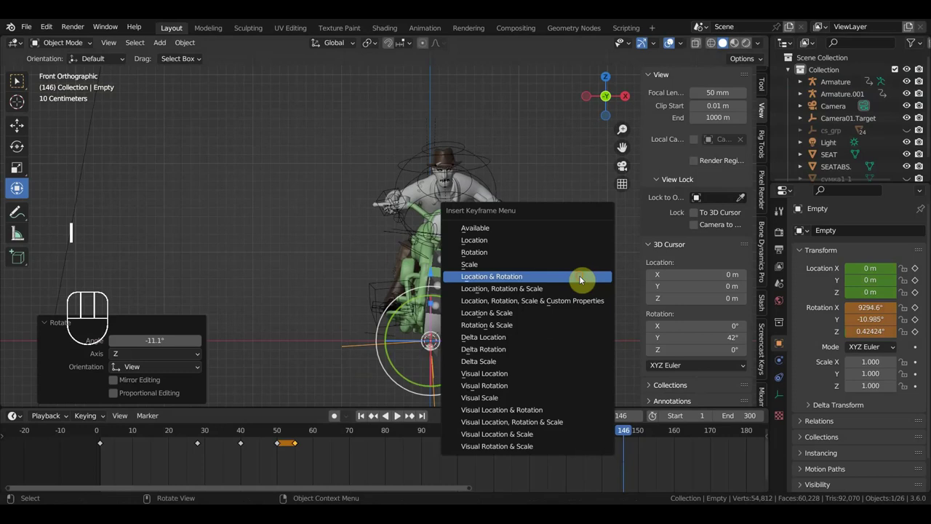
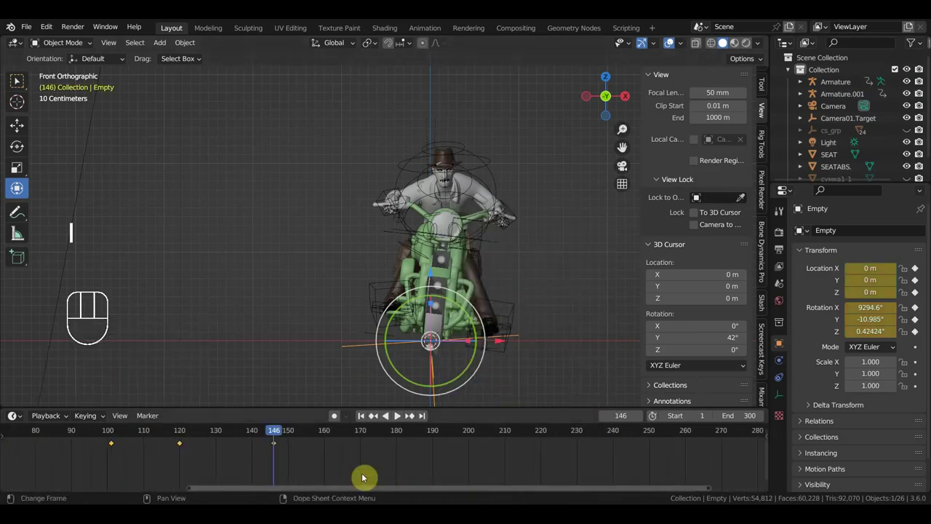
# - Key opposite tilts of the Empty at frames 131 and 84
pyautogui.moveTo(309, 436); pyautogui.dragTo(349, 474)
pyautogui.moveTo(331, 436); pyautogui.dragTo(417, 401)
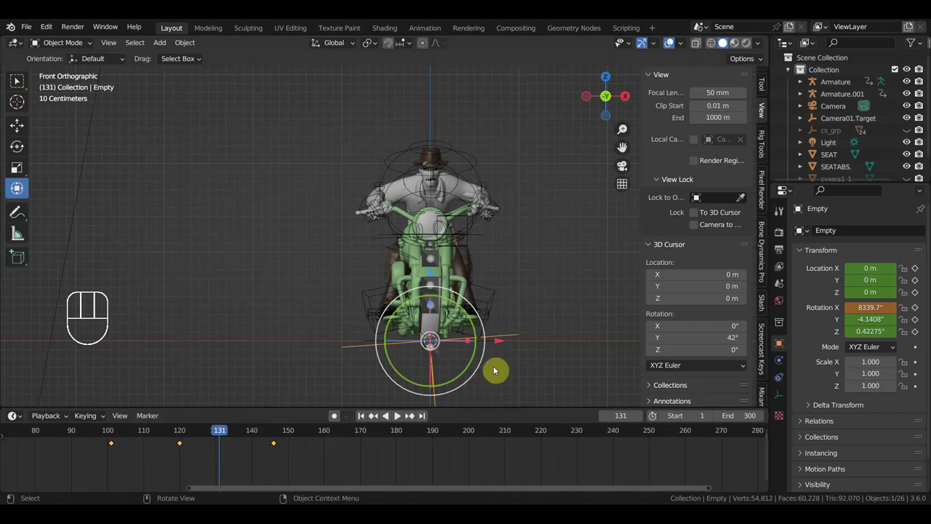
pyautogui.press('r')
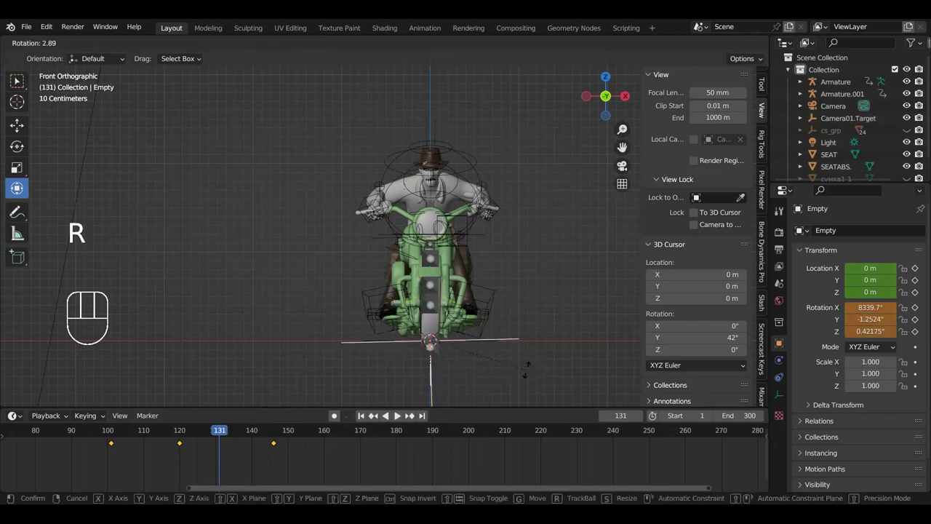
pyautogui.press('i')
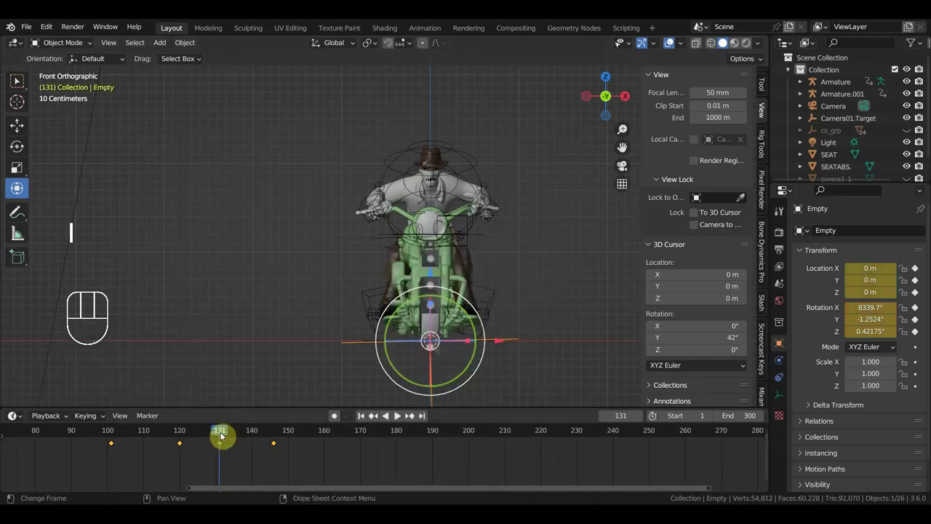
pyautogui.click(144, 432)
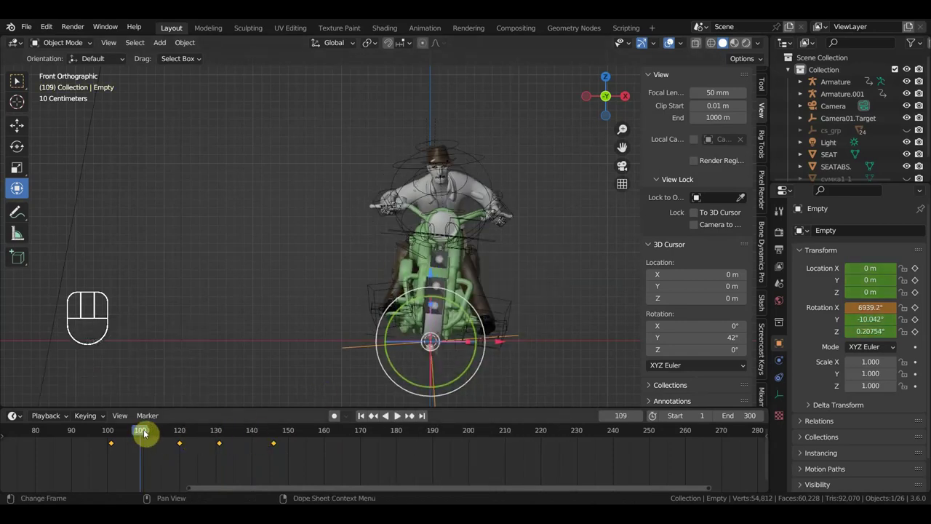
pyautogui.moveTo(132, 435); pyautogui.dragTo(73, 445)
pyautogui.press('r')
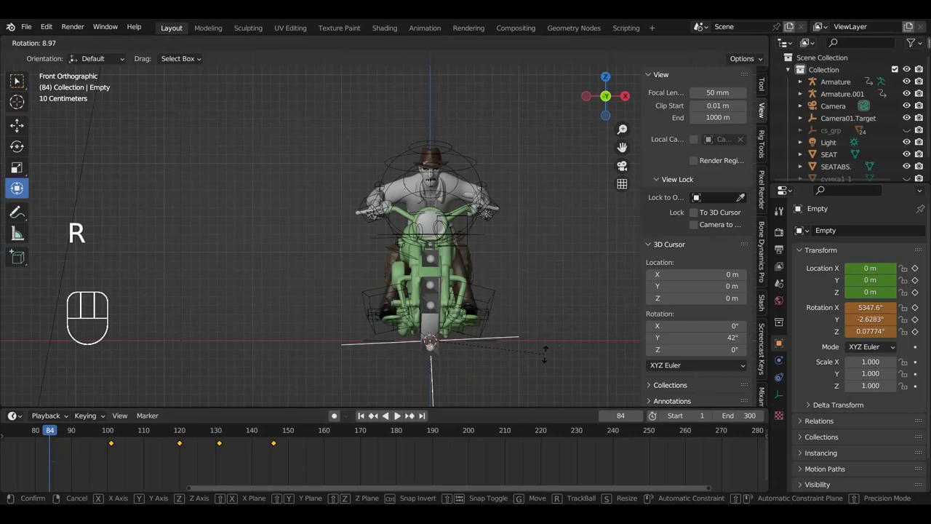
pyautogui.press('i')
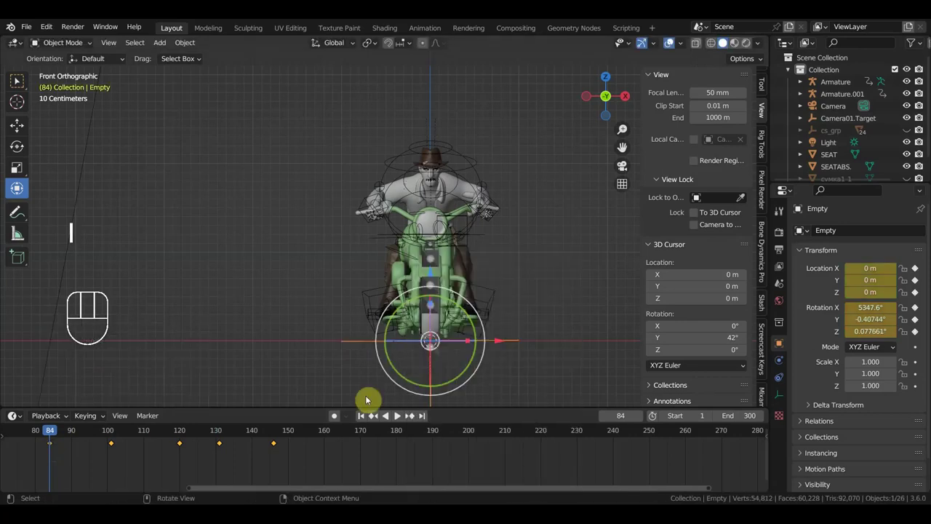
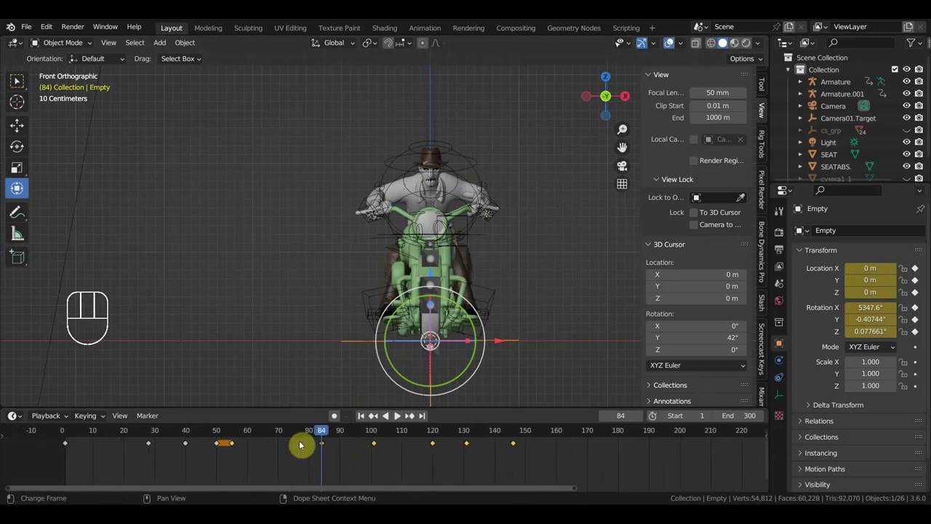
# - Check the sway at frames 69, 148 and 83, then select the rider's Armature
pyautogui.click(278, 437)
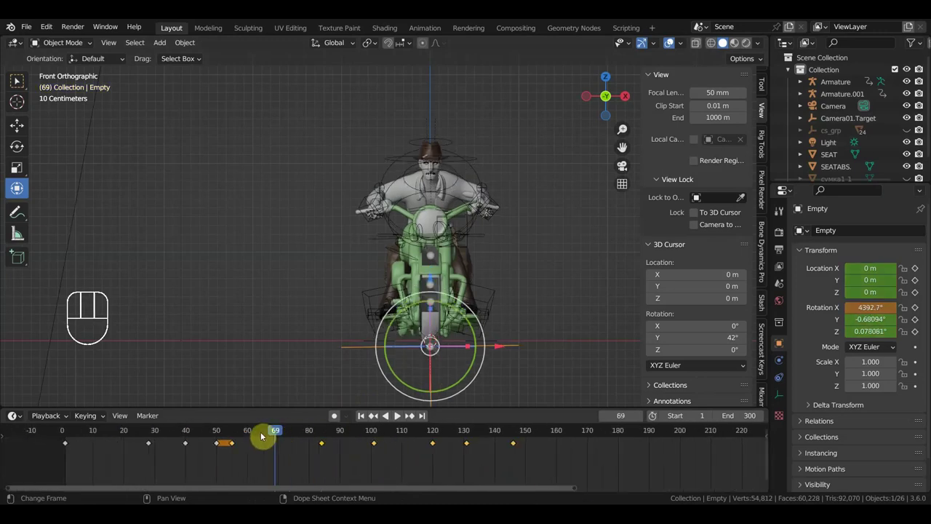
pyautogui.click(524, 430)
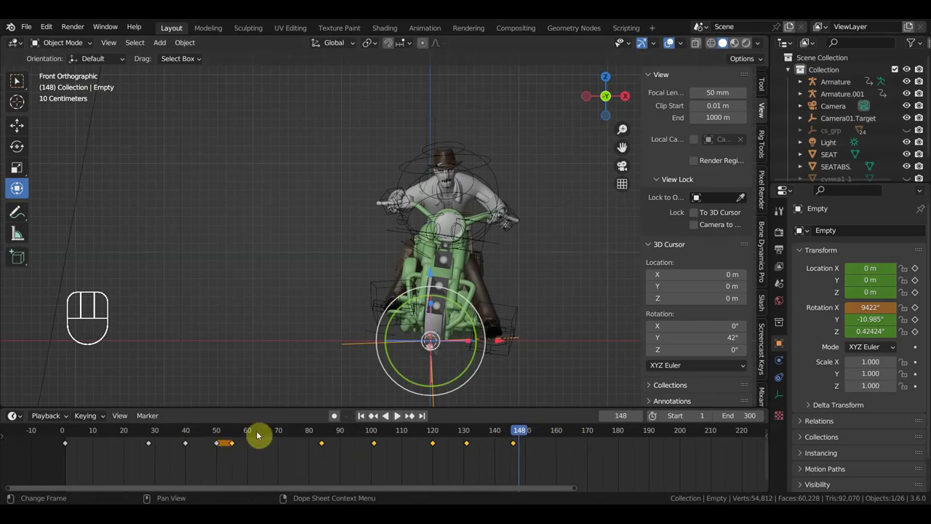
pyautogui.click(381, 435)
pyautogui.click(324, 438)
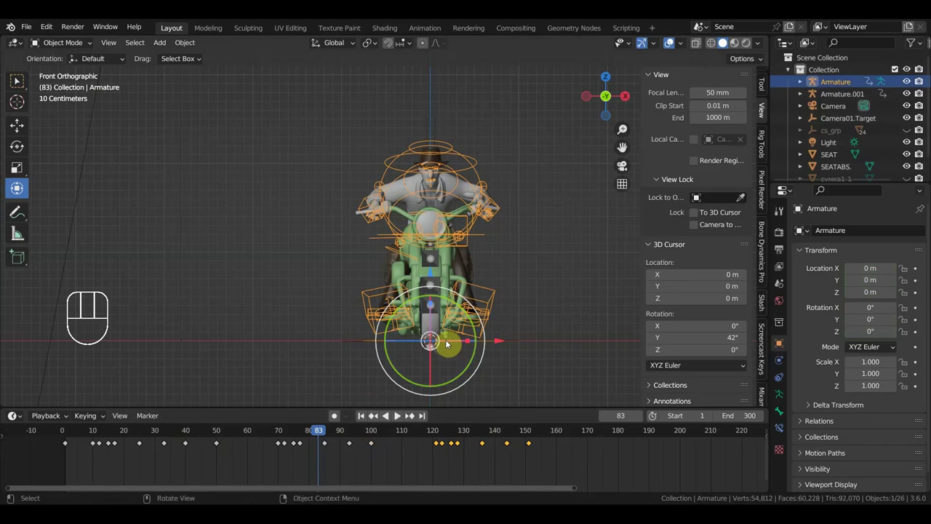
# - With both armatures' keys checked past frame 85, set the scene End frame to 158
pyautogui.moveTo(464, 289); pyautogui.dragTo(408, 296)
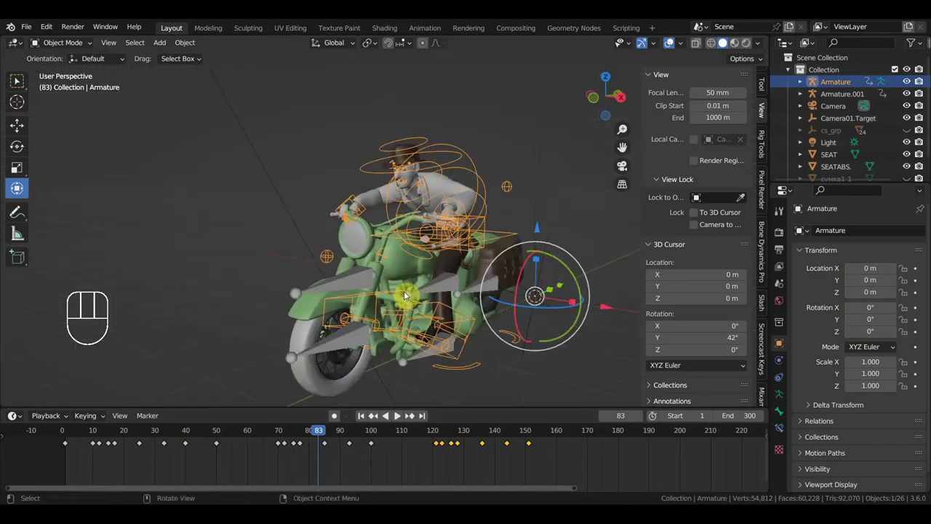
pyautogui.click(351, 286)
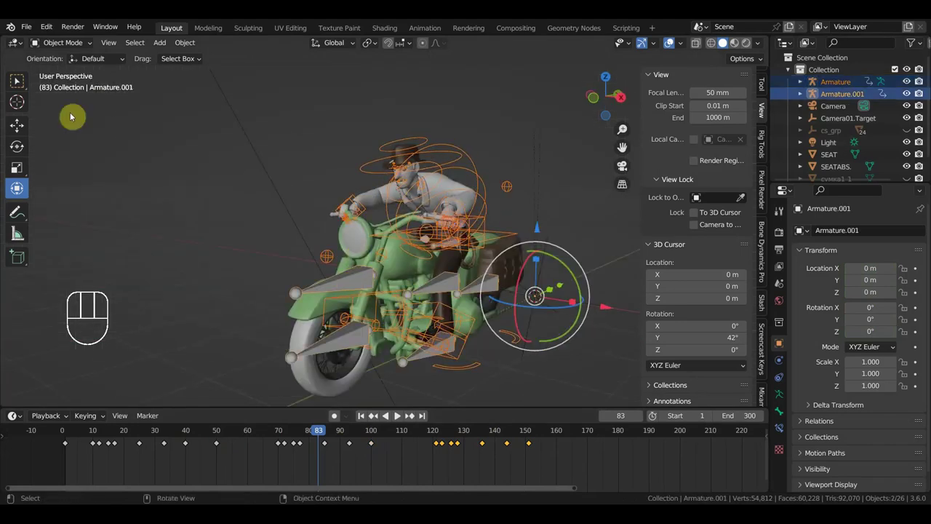
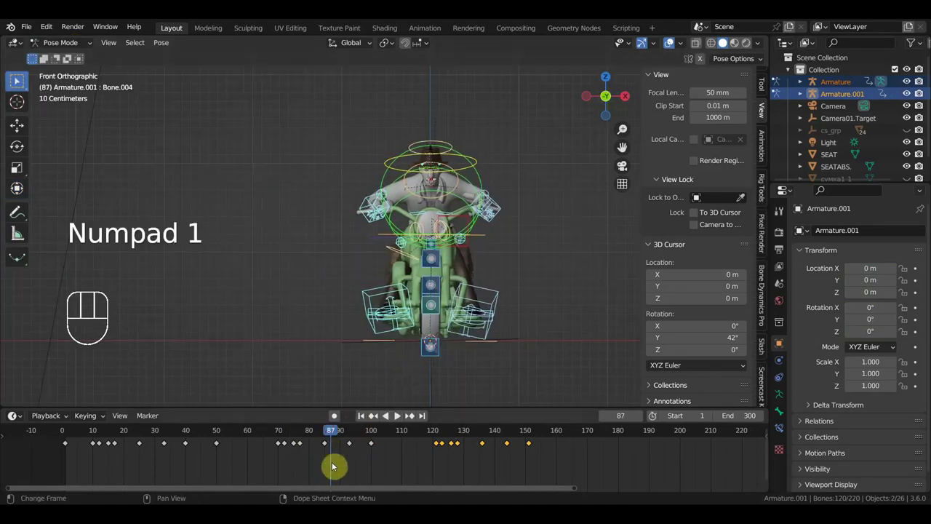
pyautogui.moveTo(362, 446); pyautogui.dragTo(343, 472)
pyautogui.click(321, 441)
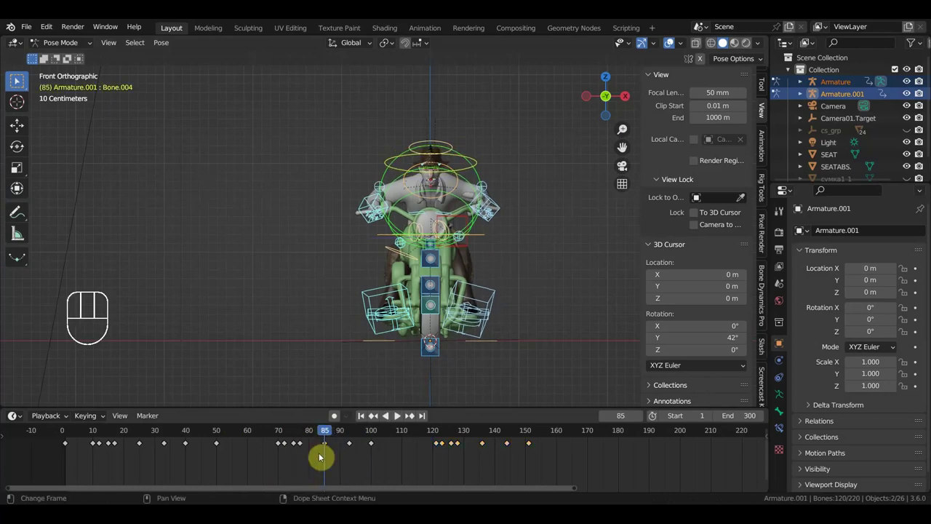
pyautogui.press('a')
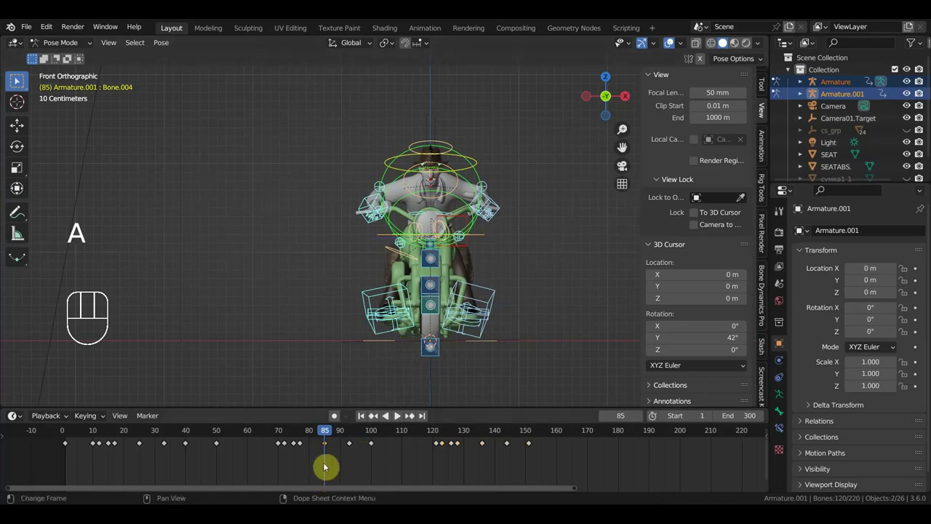
pyautogui.press('shift+d')
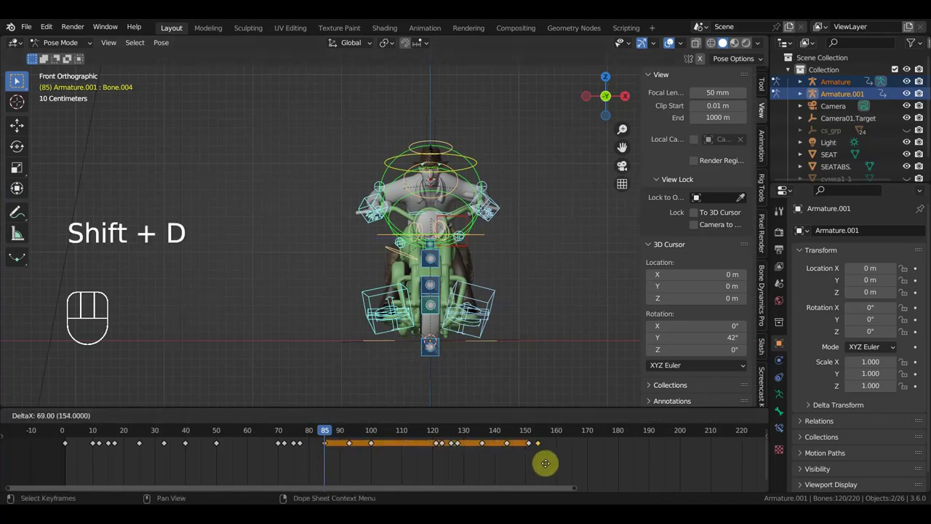
pyautogui.click(557, 434)
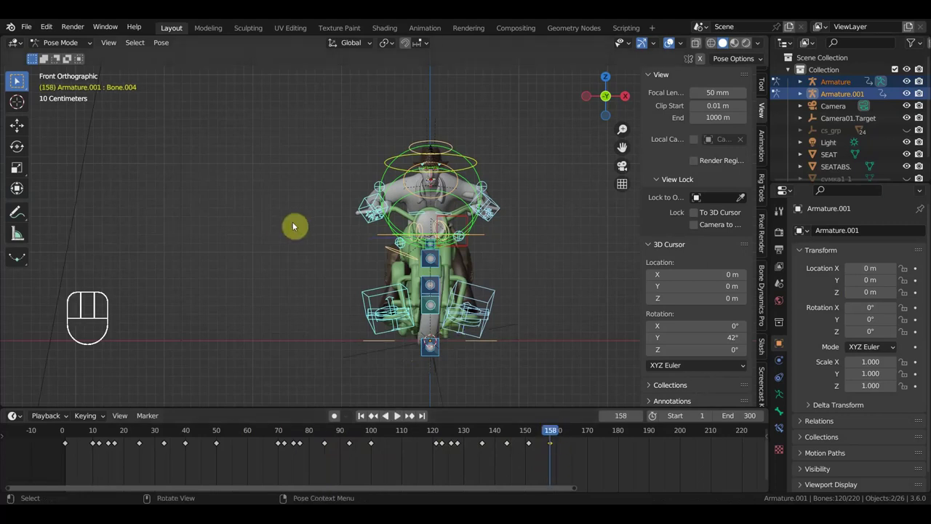
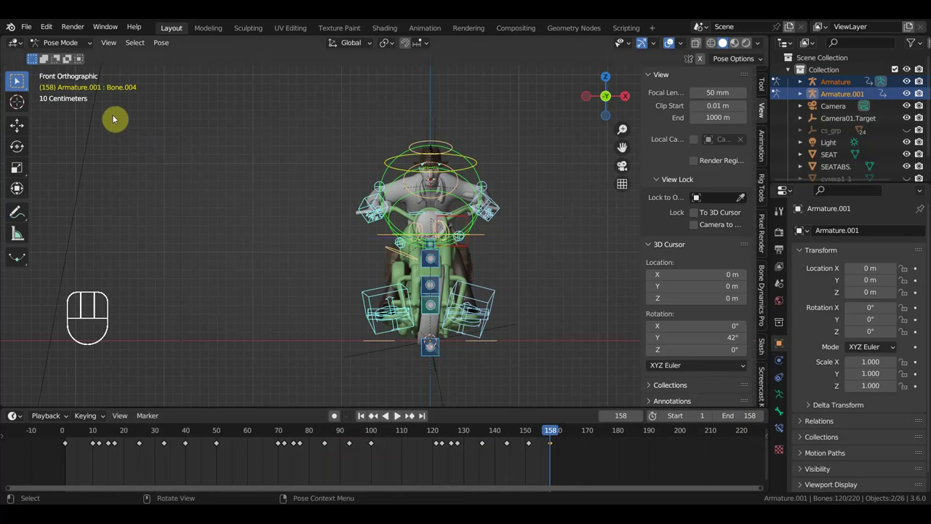
pyautogui.moveTo(70, 48); pyautogui.dragTo(130, 109)
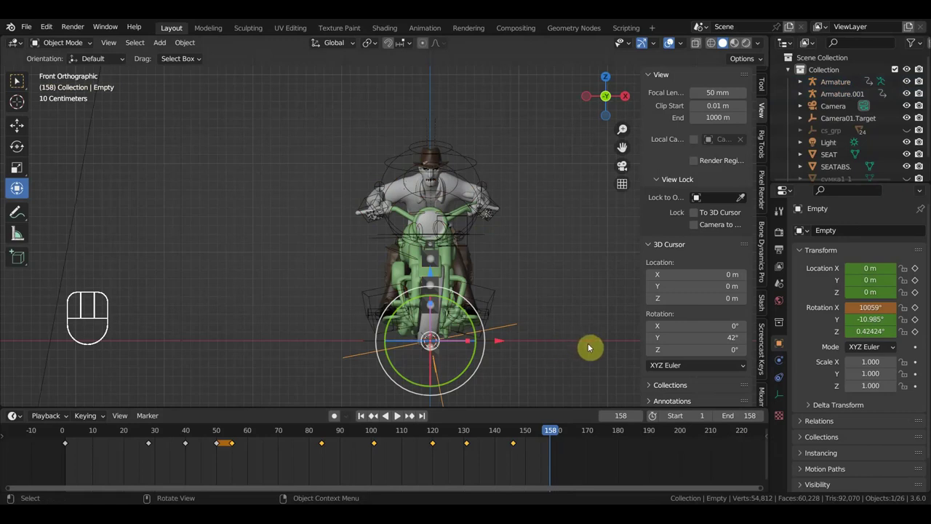
# - Rotate the Empty nearly upright at frame 158 and key all its transforms
pyautogui.press('r')
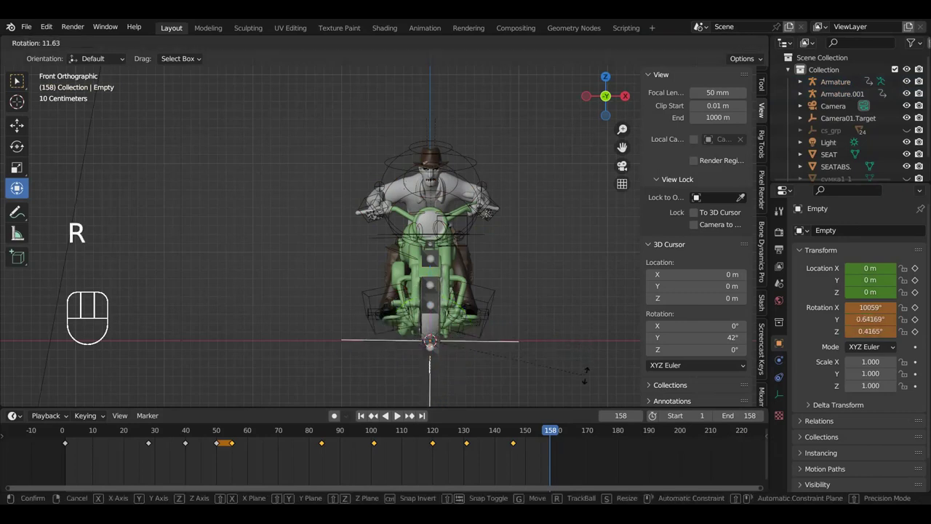
pyautogui.press('r')
pyautogui.press('i')
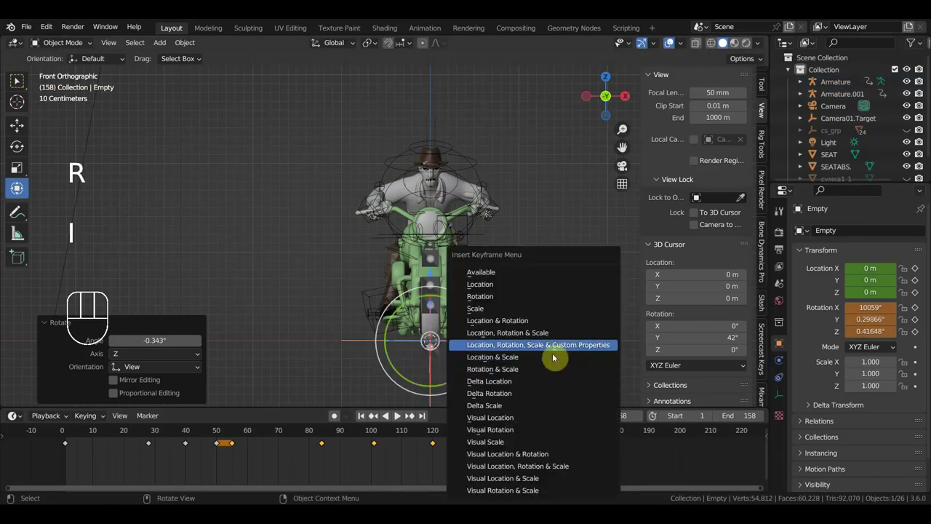
pyautogui.moveTo(489, 364); pyautogui.dragTo(373, 375)
pyautogui.moveTo(507, 345); pyautogui.dragTo(504, 313)
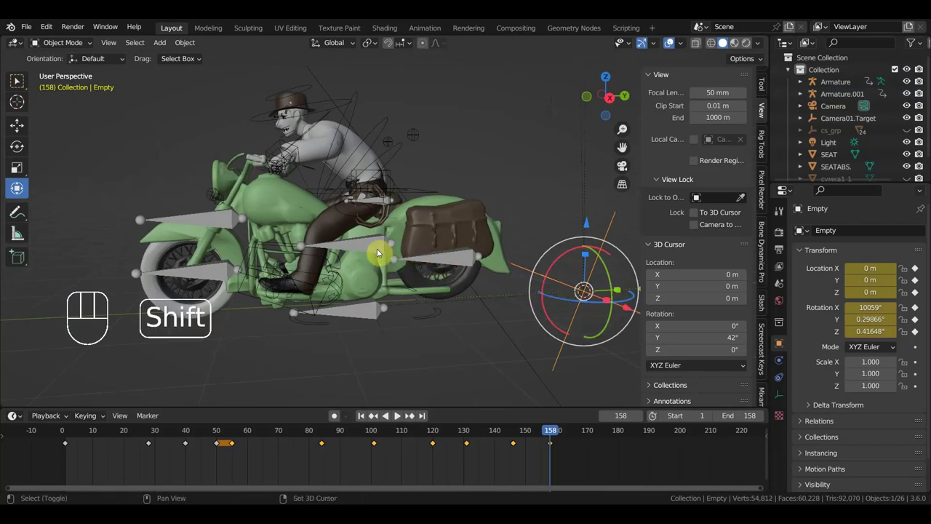
# - Give the wheel Empty a Copy Rotation constraint targeting база
pyautogui.click(373, 249)
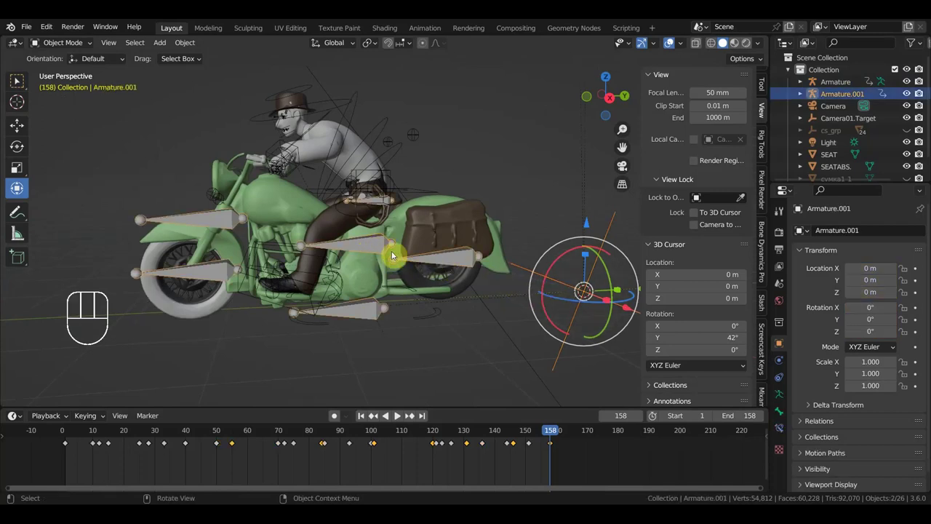
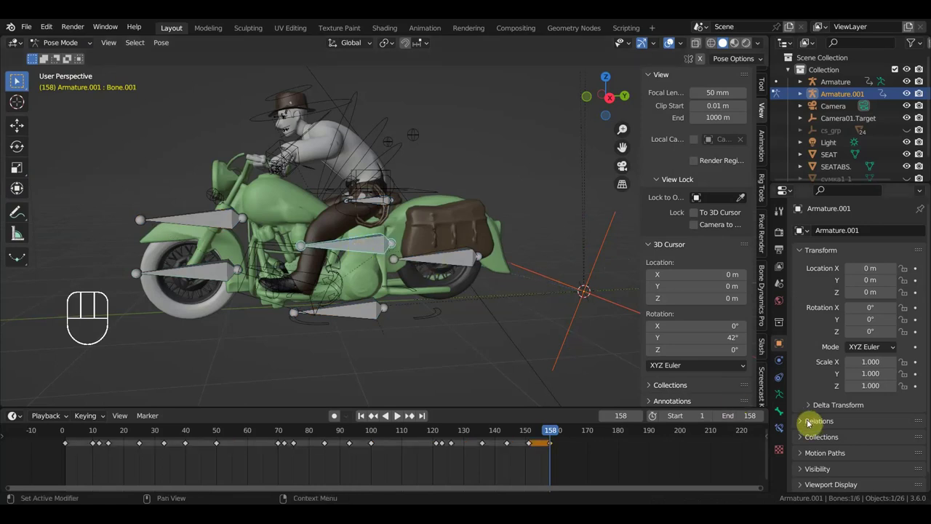
pyautogui.click(783, 346)
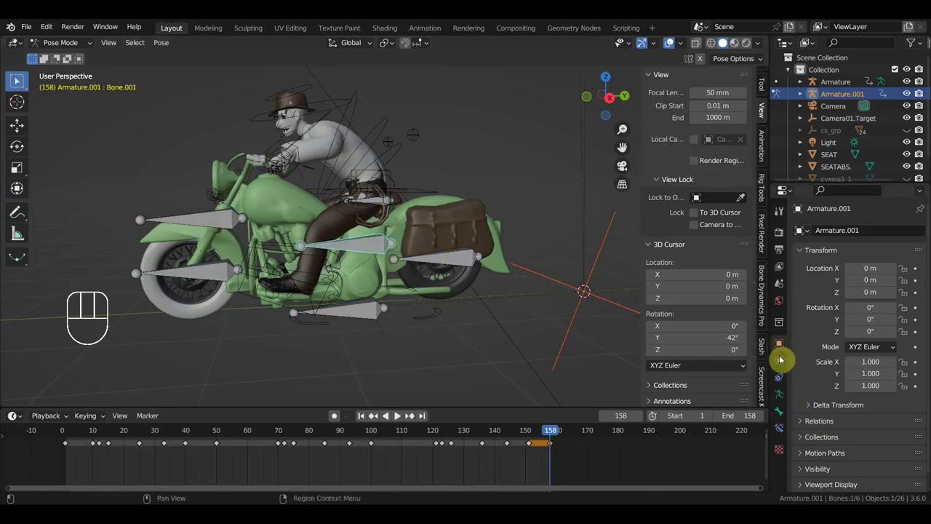
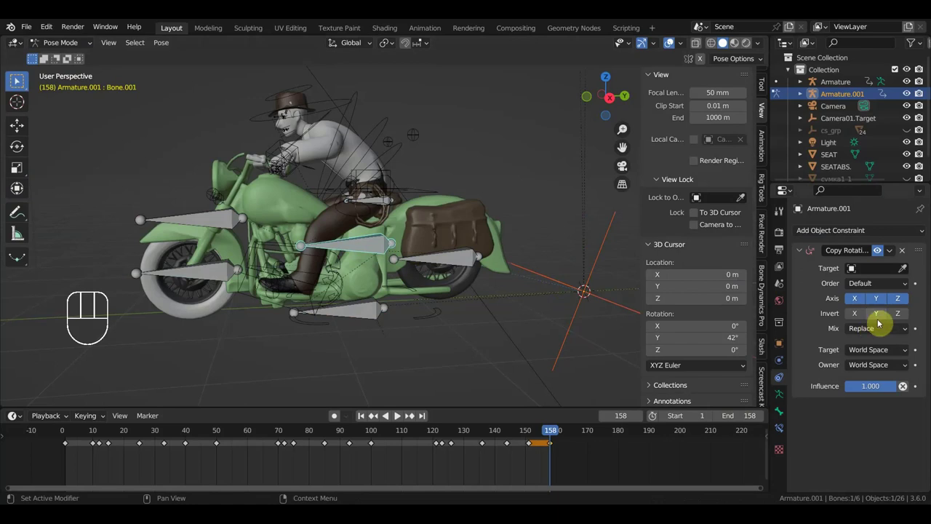
pyautogui.click(905, 274)
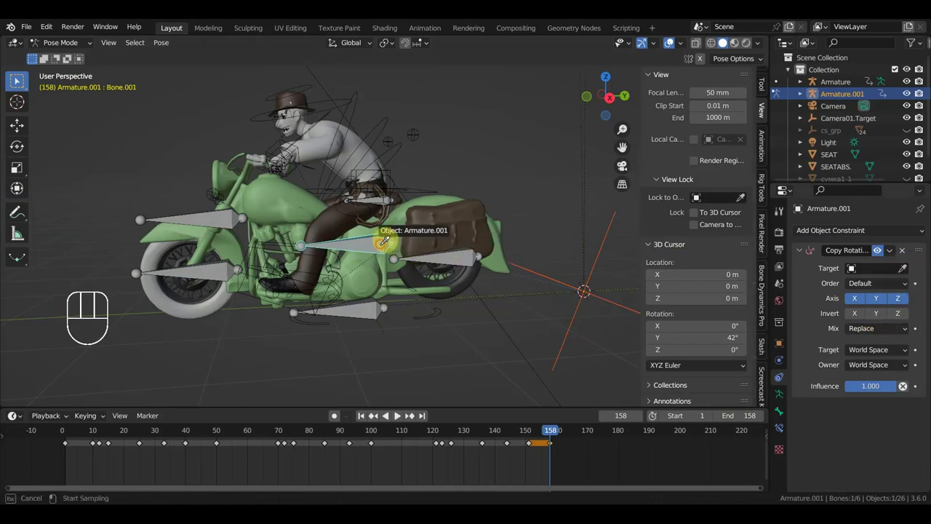
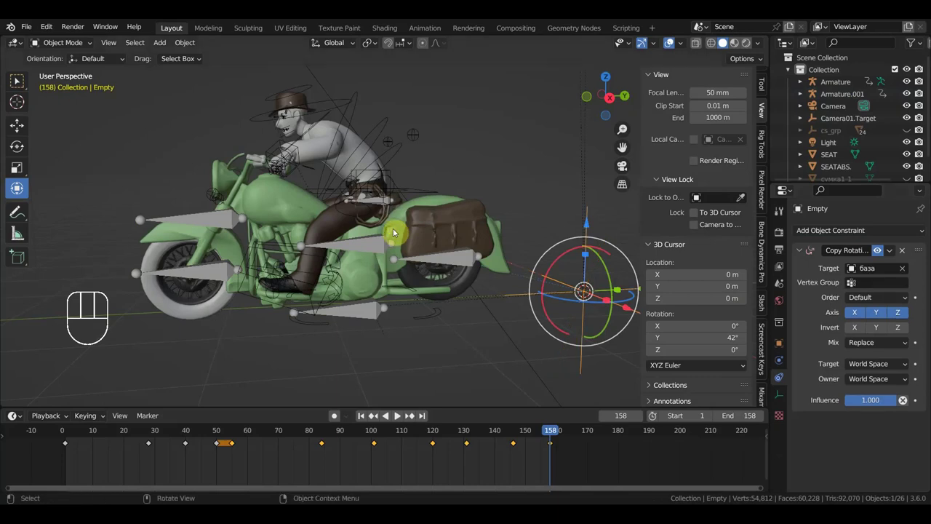
# - Select Armature.001 and add the rider's Armature to the selection
pyautogui.moveTo(581, 315); pyautogui.dragTo(596, 318)
pyautogui.moveTo(417, 303); pyautogui.dragTo(390, 297)
pyautogui.click(380, 287)
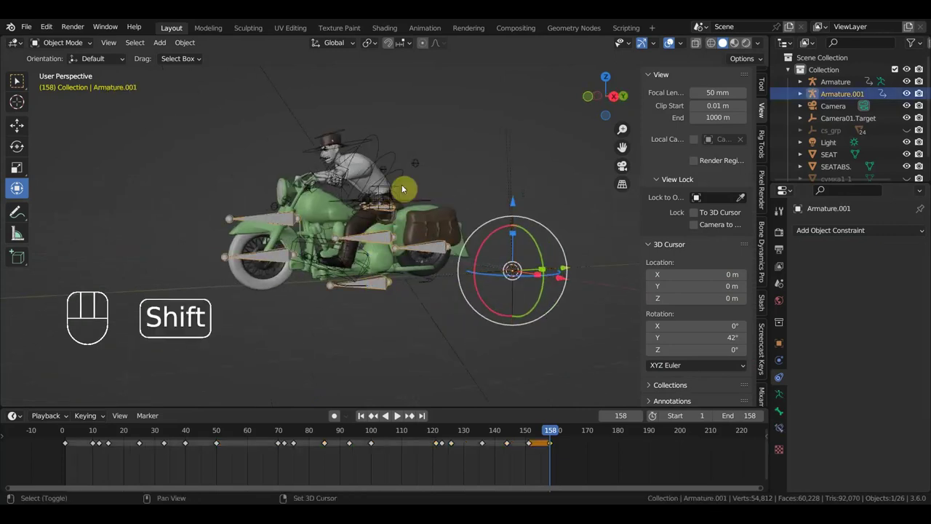
pyautogui.click(403, 178)
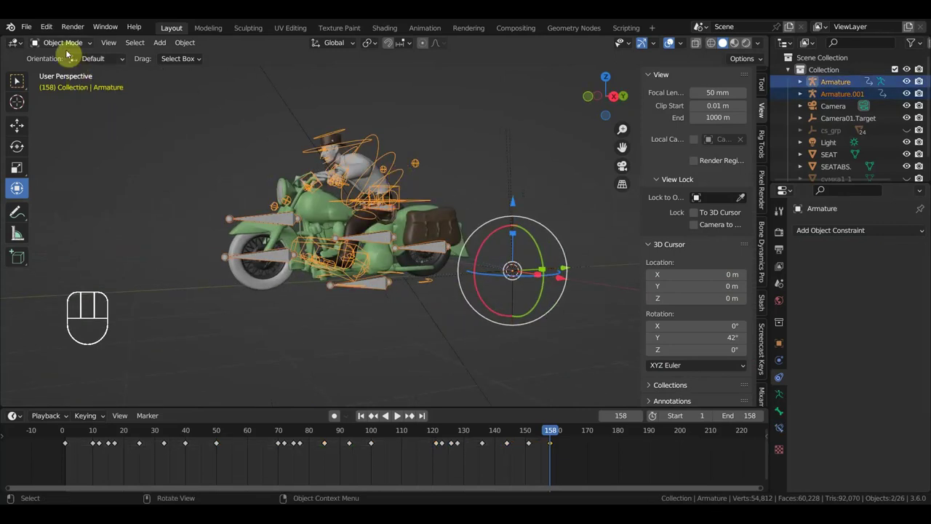
# - In Pose Mode front view, rotate the Ctrl_Head.001 control at frame 158
pyautogui.moveTo(71, 45); pyautogui.dragTo(116, 106)
pyautogui.press('KP_1')
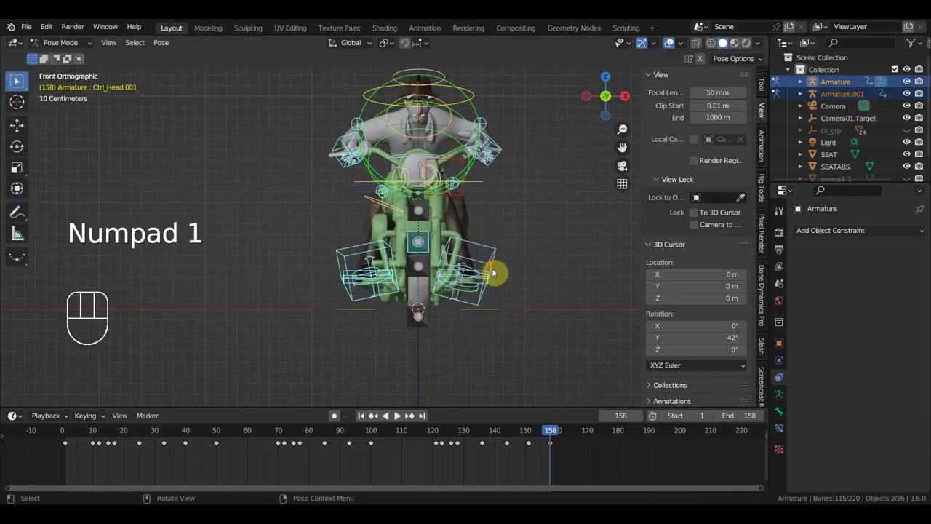
pyautogui.press('r')
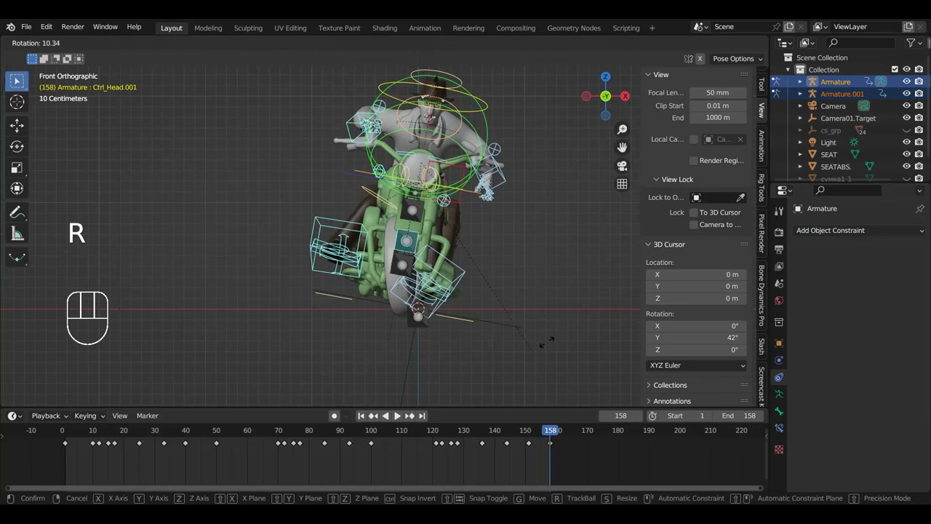
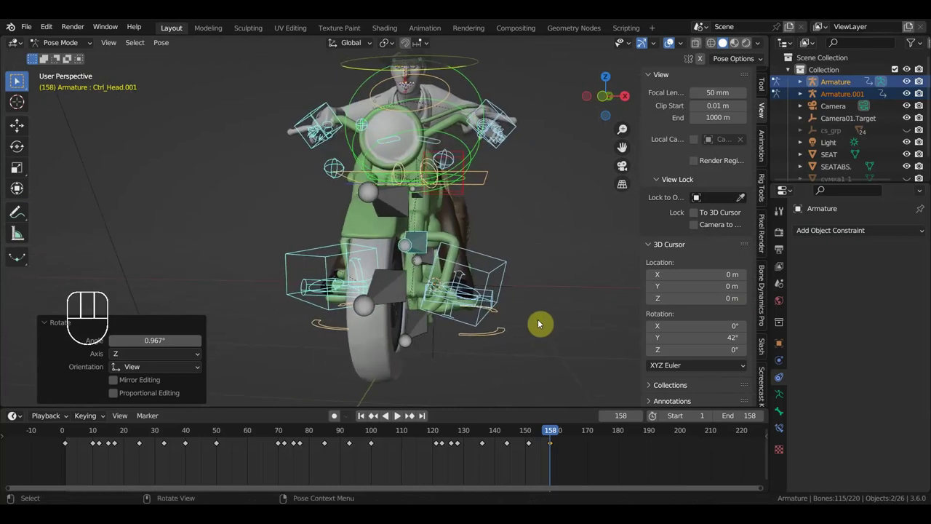
pyautogui.press('KP_1')
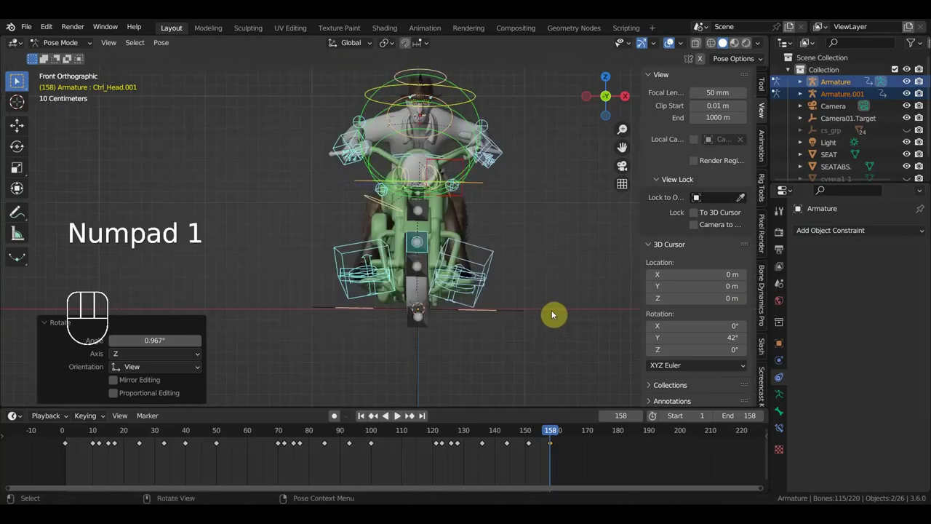
pyautogui.press('r')
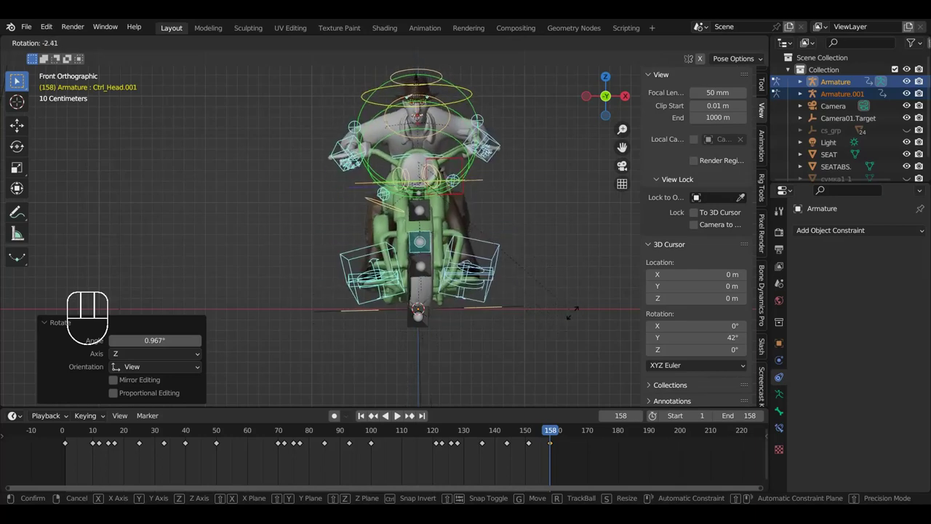
# - Play the change briefly, then return to Object Mode at frame 45
pyautogui.press('space')
pyautogui.press('space')
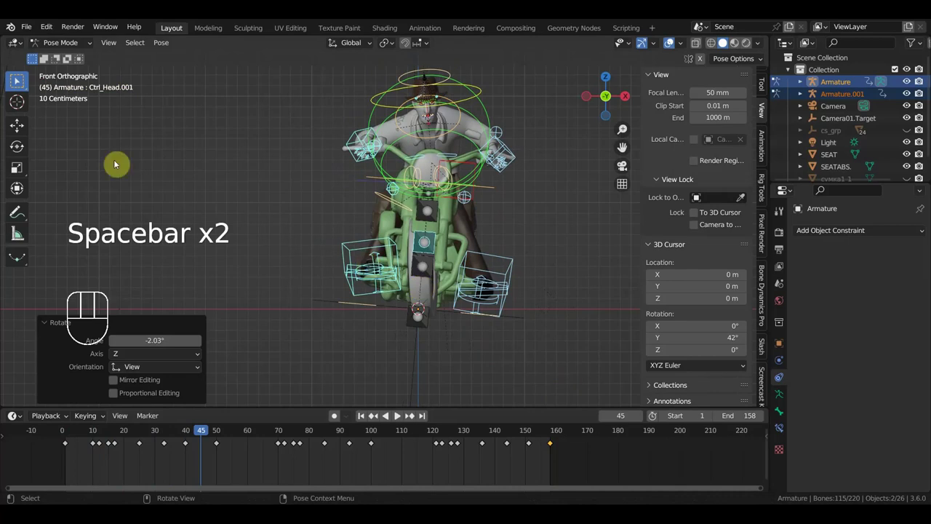
pyautogui.moveTo(56, 50); pyautogui.dragTo(94, 73)
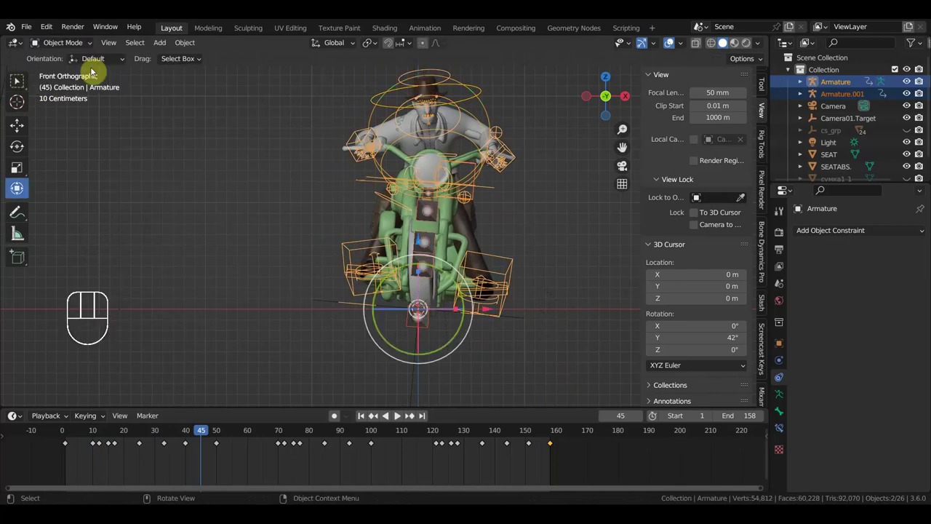
# - Select the wheel Empty, play the loop and watch the lean from side and behind
pyautogui.click(332, 301)
pyautogui.click(905, 254)
pyautogui.press('space')
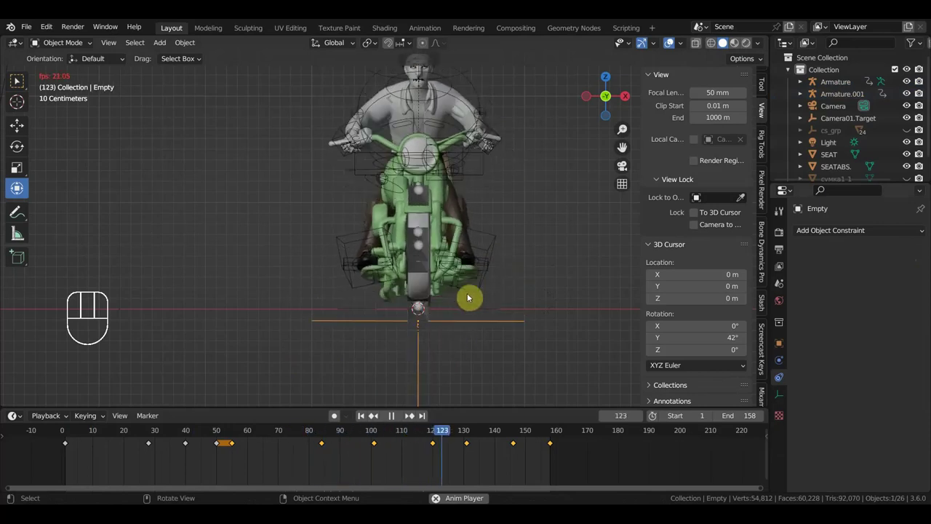
pyautogui.moveTo(488, 299); pyautogui.dragTo(471, 320)
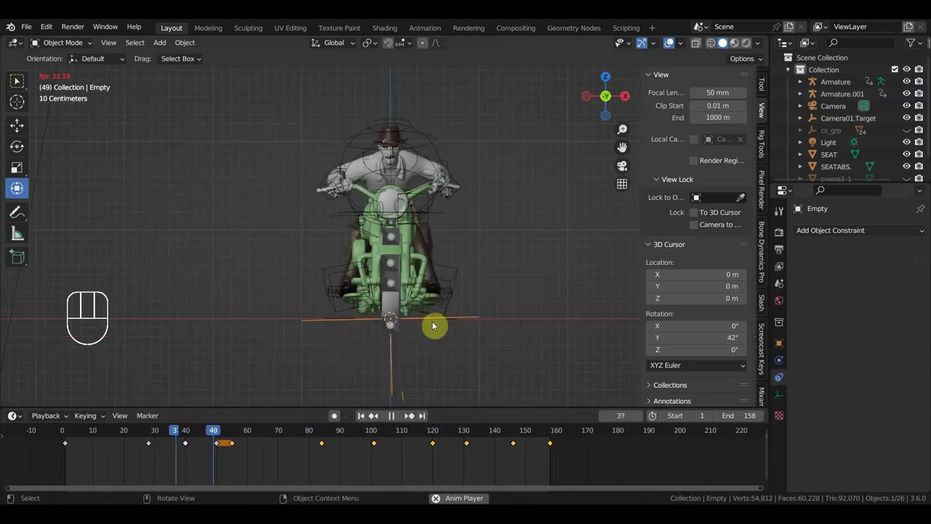
pyautogui.moveTo(421, 346); pyautogui.dragTo(405, 335)
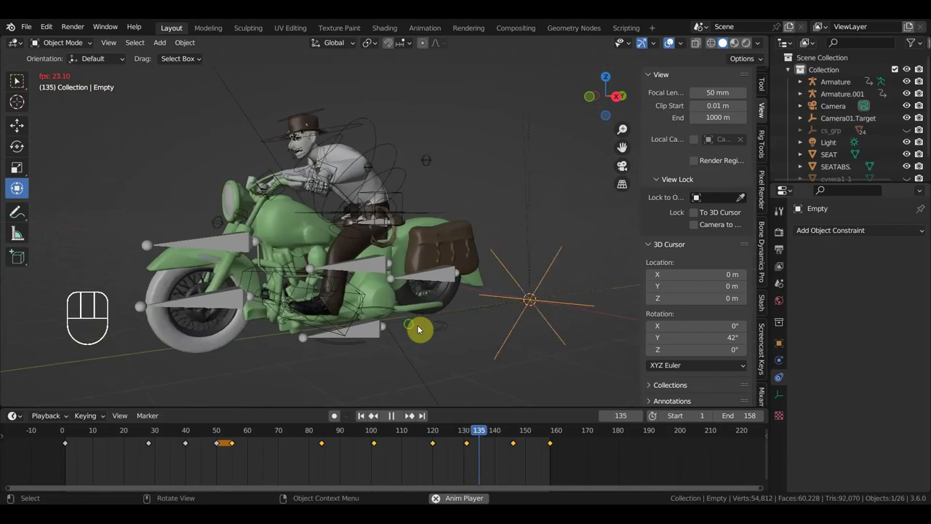
pyautogui.moveTo(392, 328); pyautogui.dragTo(228, 326)
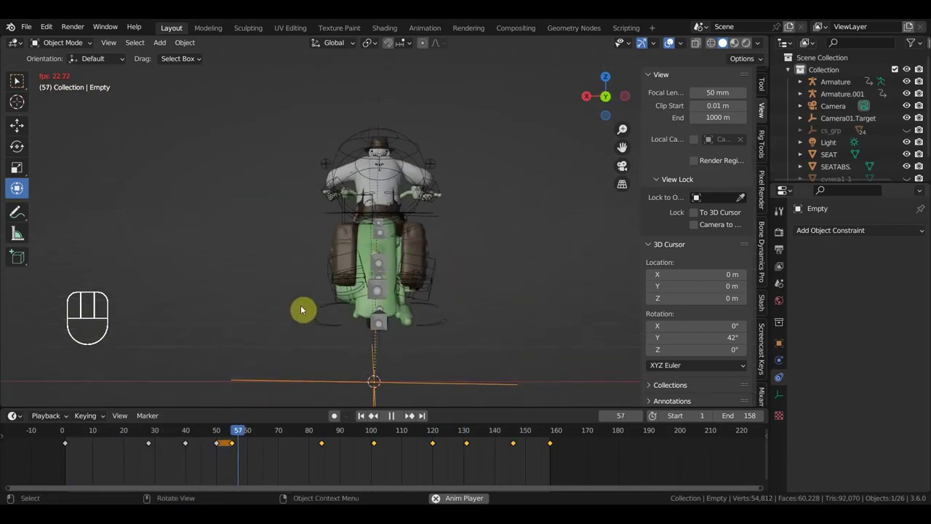
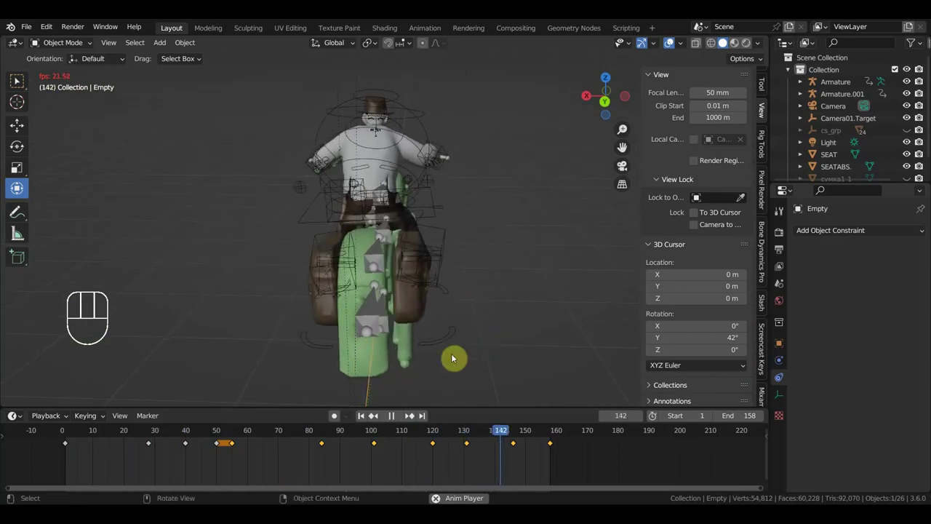
# - Keep orbiting around the moving bike toward the rider's front
pyautogui.middleClick(477, 322)
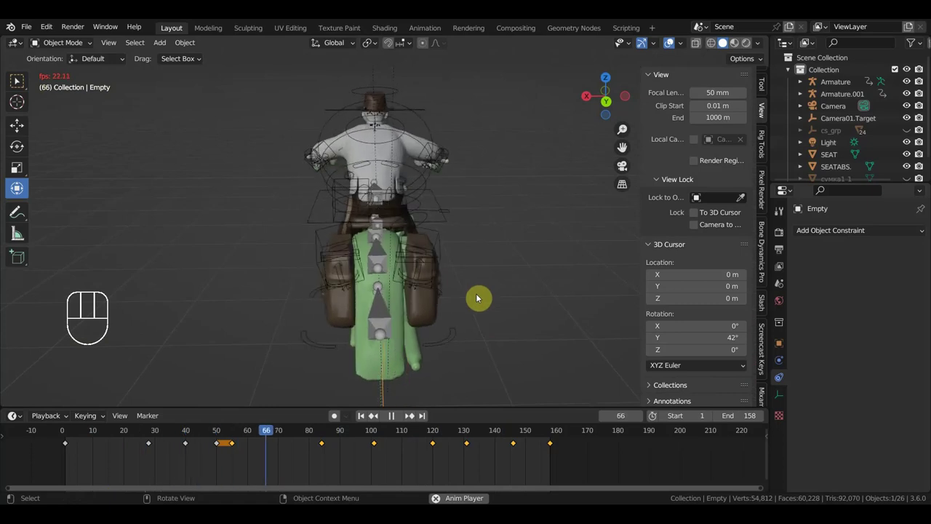
pyautogui.moveTo(478, 311); pyautogui.dragTo(475, 294)
pyautogui.moveTo(503, 312); pyautogui.dragTo(526, 312)
pyautogui.moveTo(528, 327); pyautogui.dragTo(548, 324)
pyautogui.moveTo(503, 333); pyautogui.dragTo(609, 333)
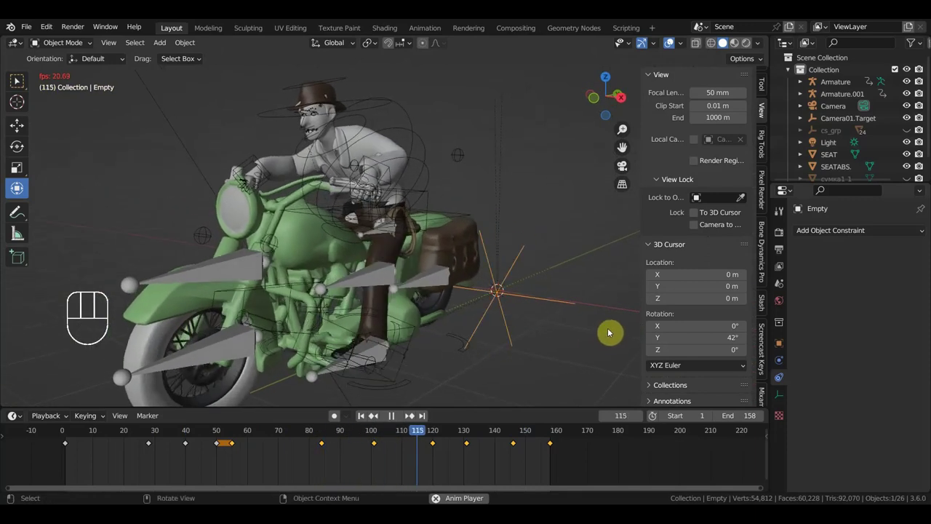
pyautogui.moveTo(609, 320); pyautogui.dragTo(627, 310)
pyautogui.moveTo(627, 309); pyautogui.dragTo(632, 301)
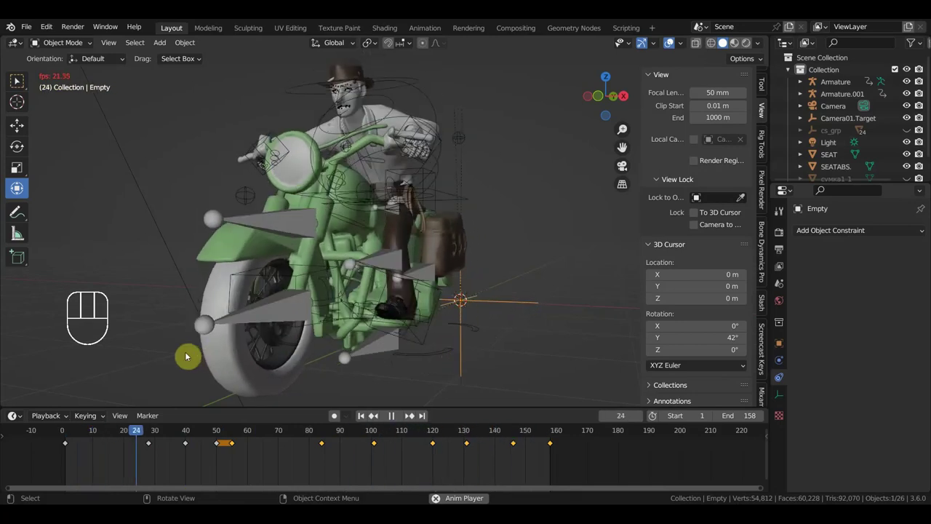
# - Stop playback at frame 93 and return to the front view
pyautogui.press('space')
pyautogui.moveTo(262, 437); pyautogui.dragTo(362, 417)
pyautogui.moveTo(424, 341); pyautogui.dragTo(408, 352)
pyautogui.press('KP_1')
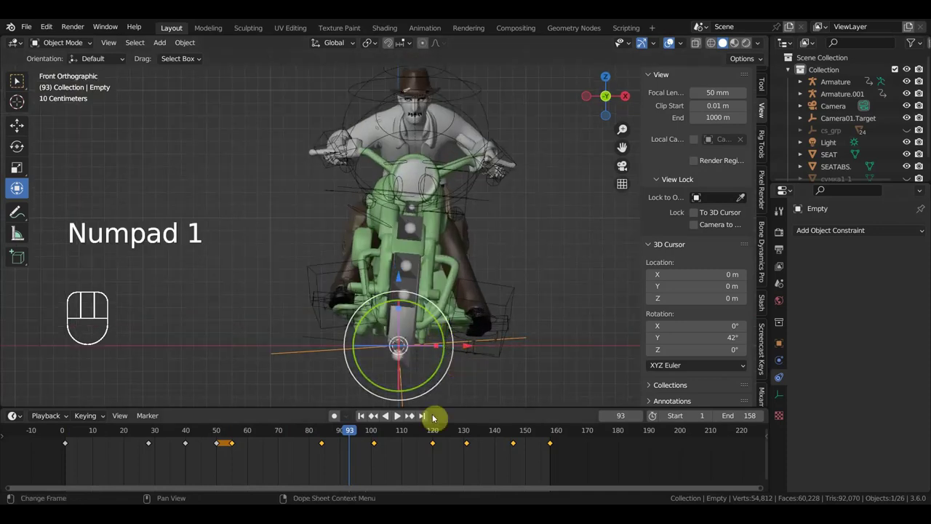
# - Orbit the viewport to a side angle on the bike and rider
pyautogui.moveTo(363, 436); pyautogui.dragTo(299, 440)
pyautogui.moveTo(463, 306); pyautogui.dragTo(445, 331)
pyautogui.moveTo(443, 331); pyautogui.dragTo(421, 331)
pyautogui.moveTo(467, 318); pyautogui.dragTo(487, 305)
pyautogui.middleClick(487, 308)
pyautogui.middleClick(484, 311)
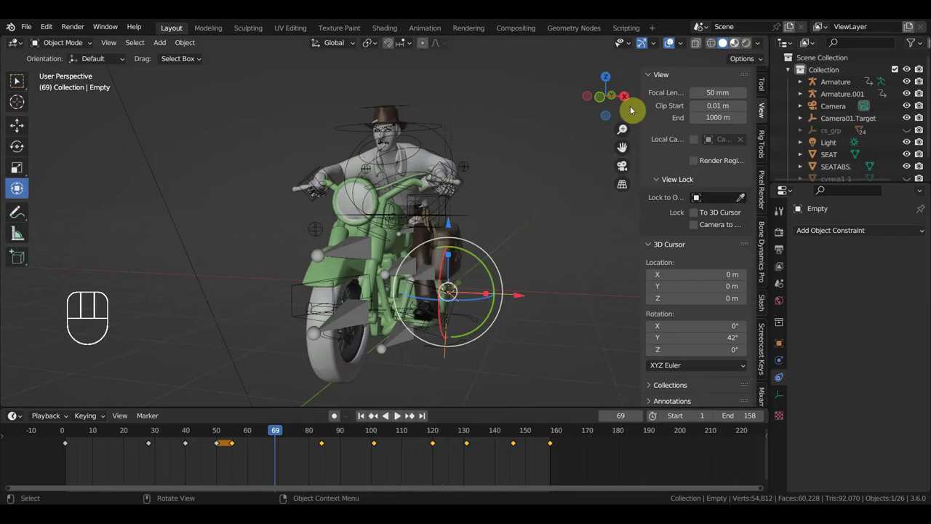
# - Switch viewport shading to Material Preview and pick the Select Box tool
pyautogui.click(610, 139)
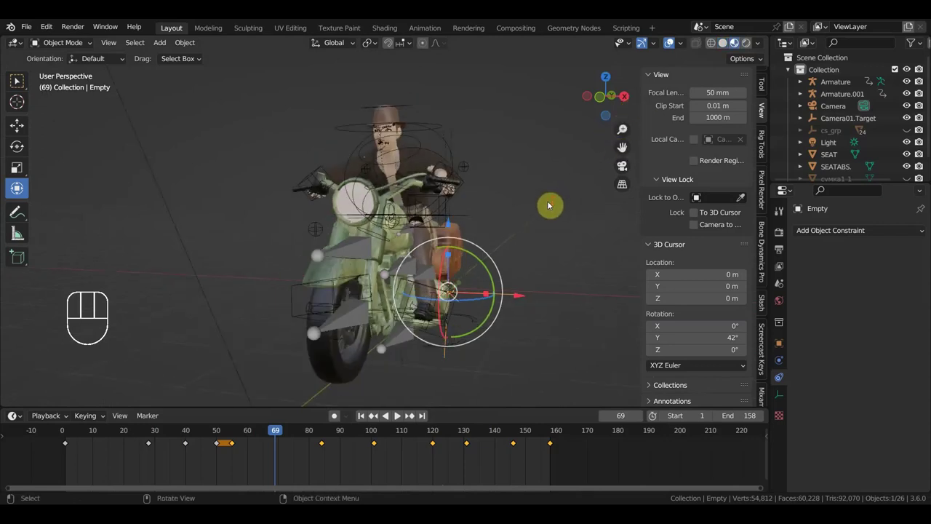
pyautogui.click(21, 84)
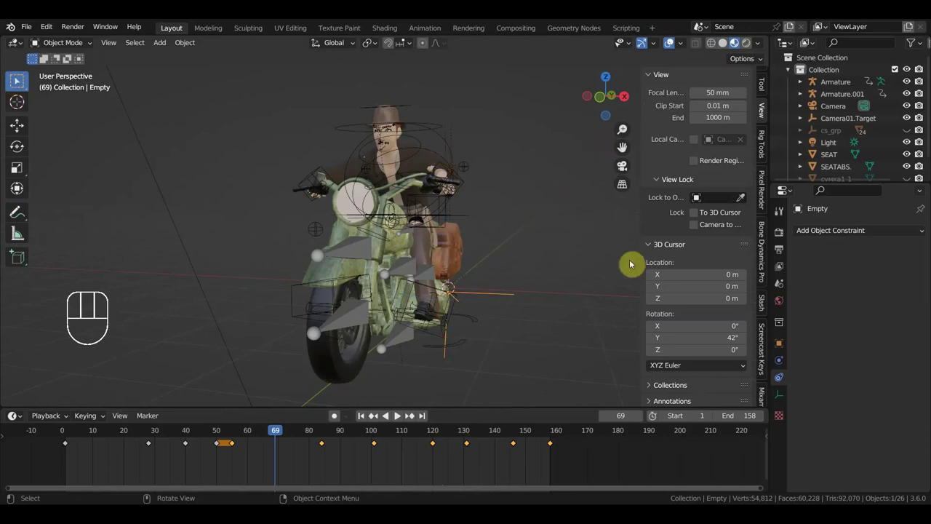
pyautogui.moveTo(557, 289); pyautogui.dragTo(527, 290)
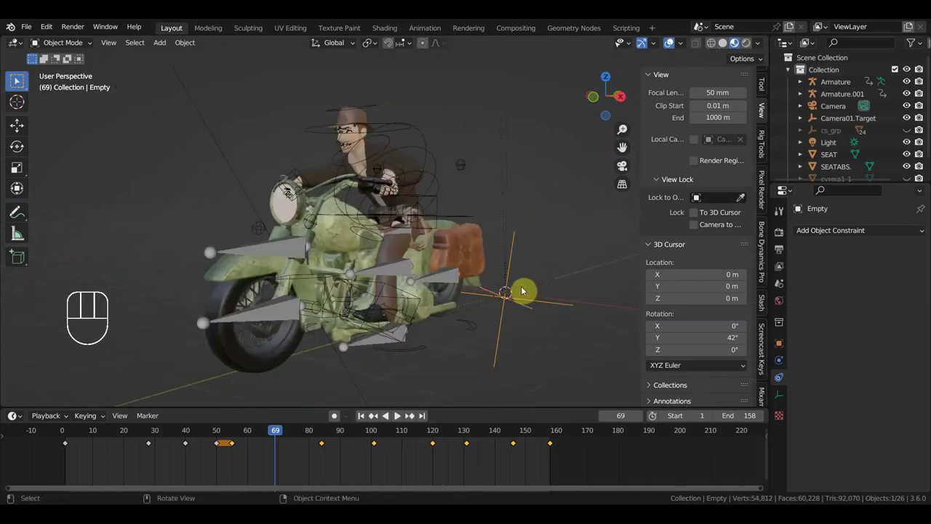